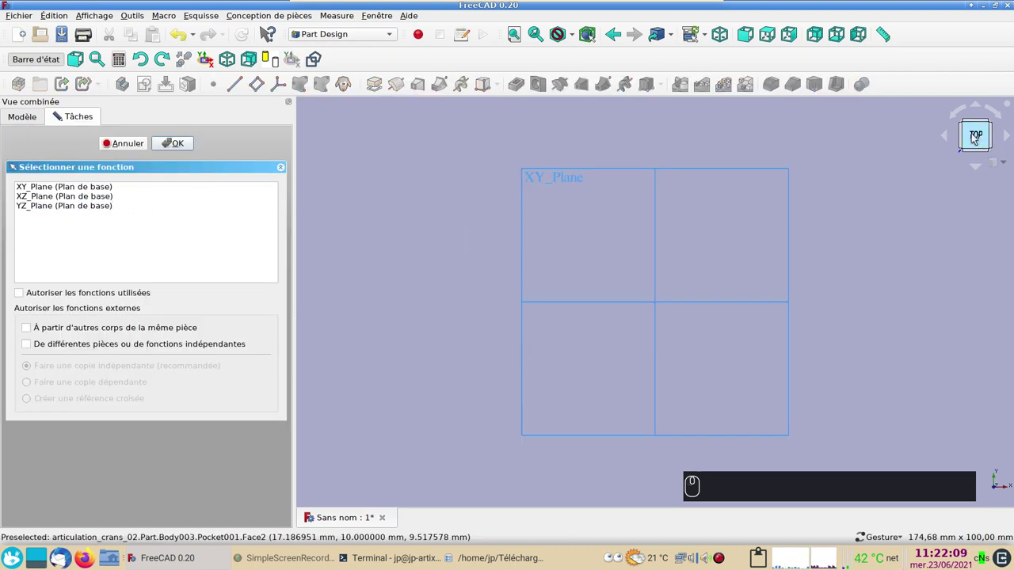
# Step: Create a new sketch on the XY plane and enter the Sketcher
pyautogui.click(63, 192)
pyautogui.click(168, 150)
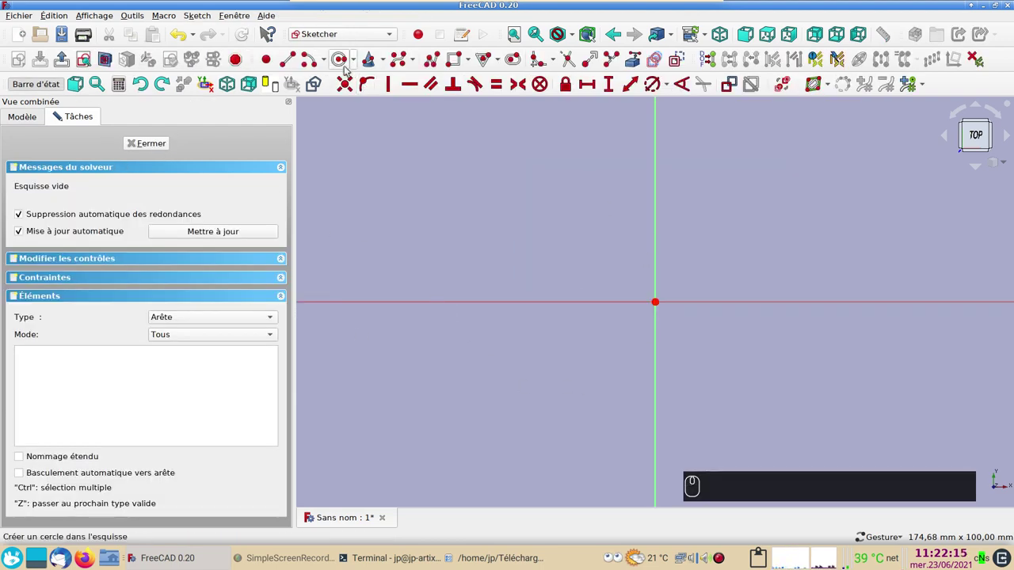
# Step: Draw two concentric circles centred on the origin
pyautogui.click(338, 57)
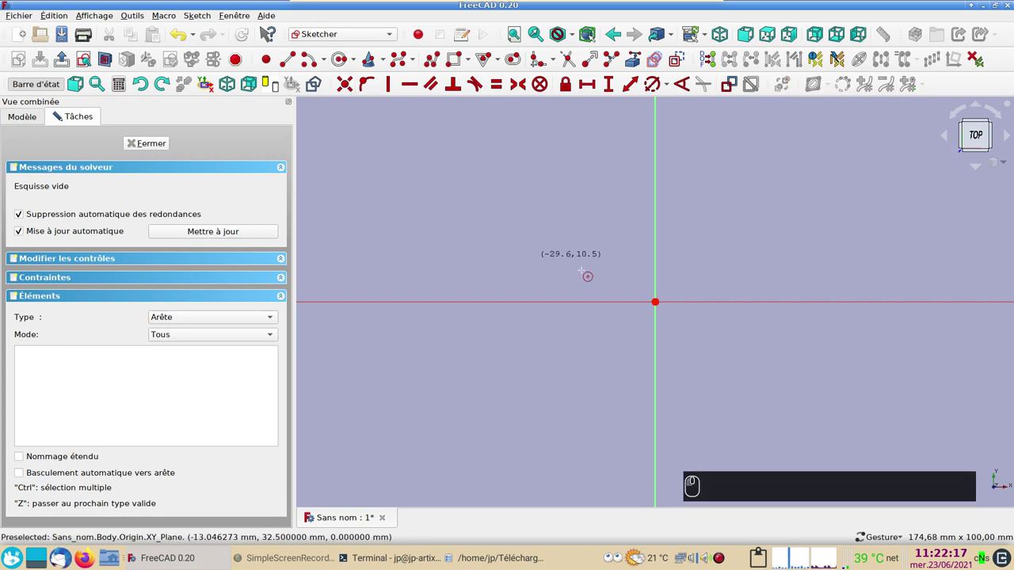
pyautogui.click(58, 108)
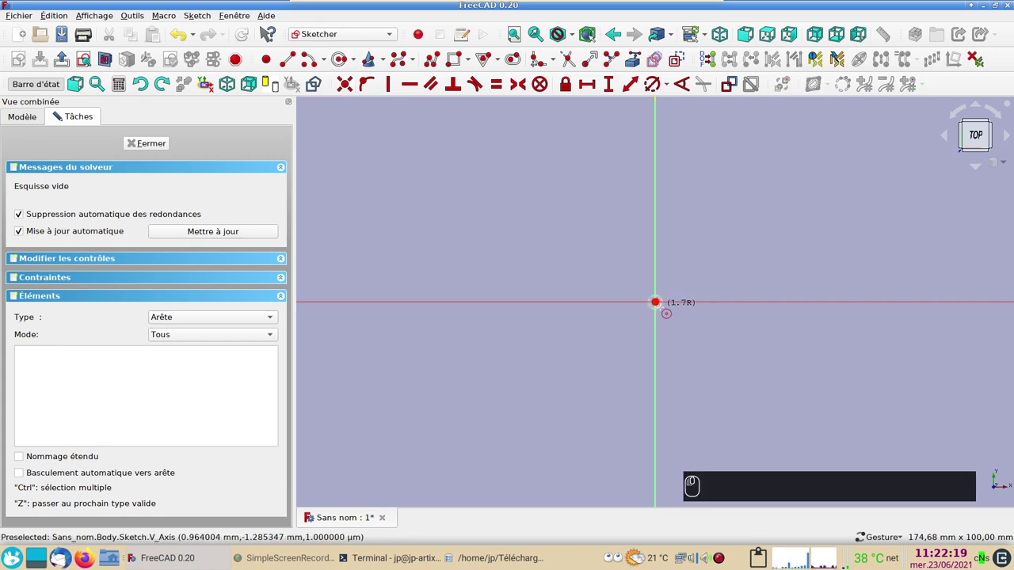
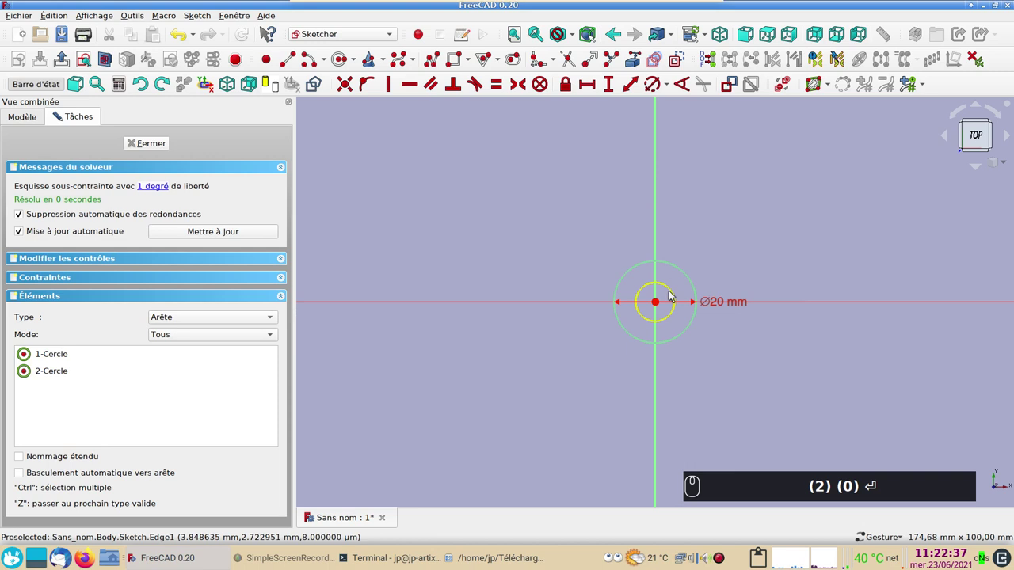
# Step: Constrain the inner circle to a 5.5 mm diameter
pyautogui.click(674, 294)
pyautogui.click(669, 89)
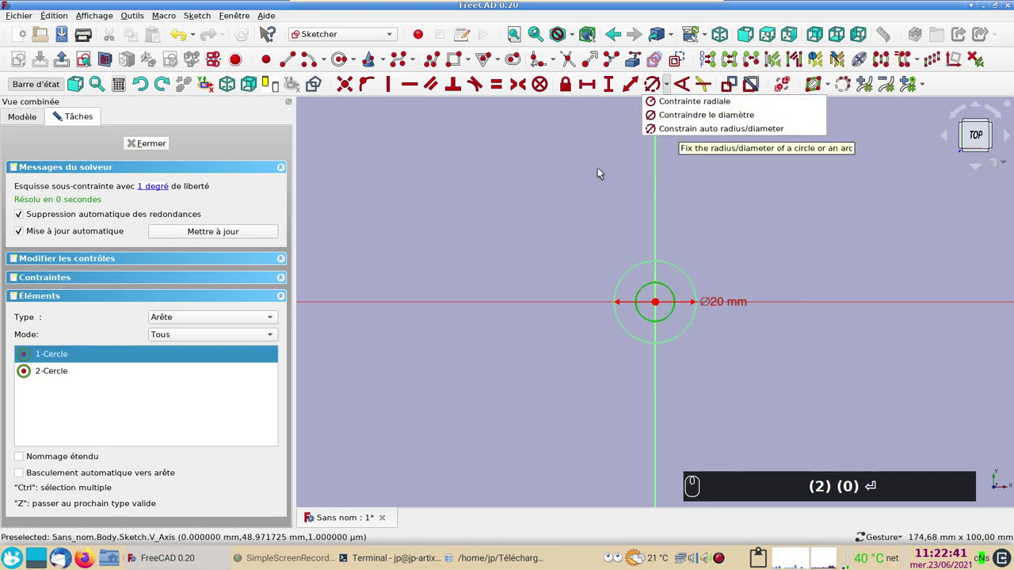
pyautogui.click(599, 169)
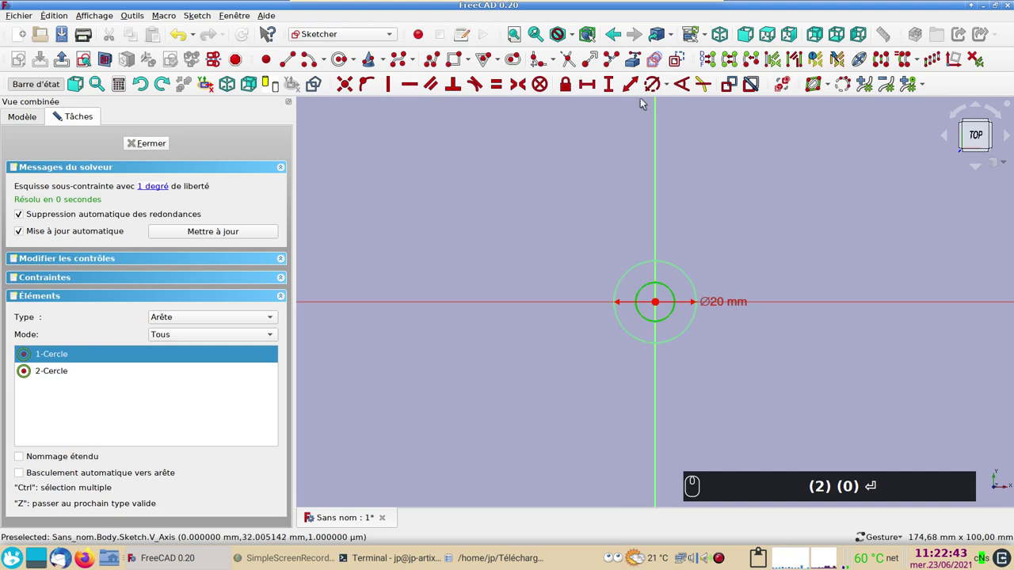
pyautogui.click(650, 80)
pyautogui.moveTo(654, 100); pyautogui.dragTo(674, 134)
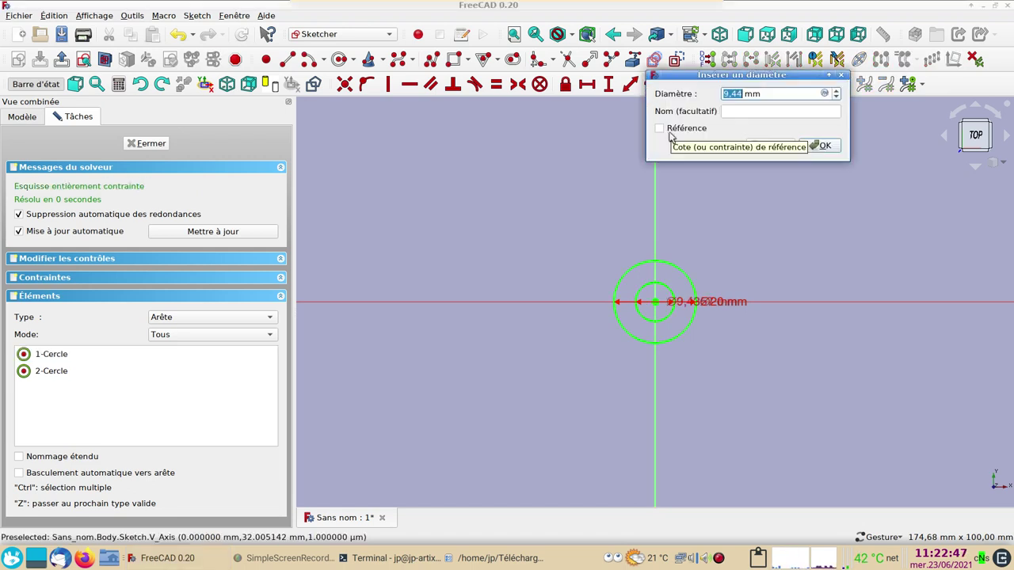
pyautogui.press('KP_5')
pyautogui.press('KP_Decimal')
pyautogui.press('KP_5')
pyautogui.press('Return')
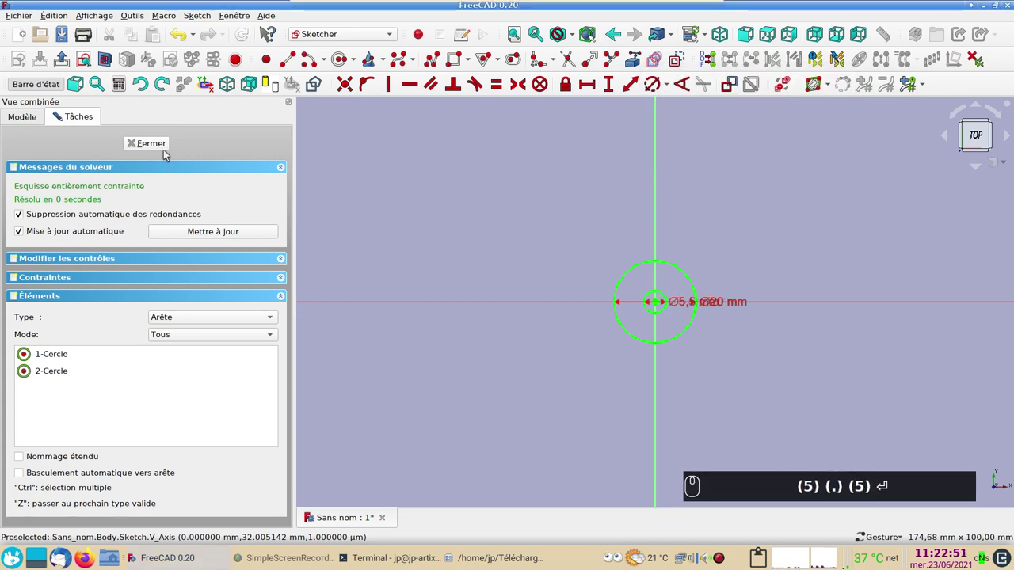
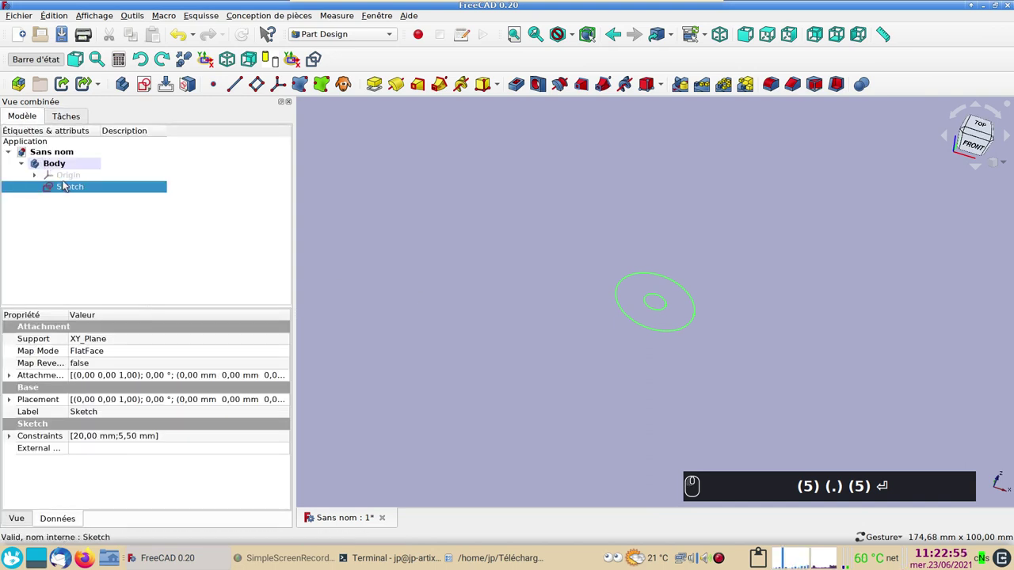
# Step: Pad the two-circle sketch 2 mm into a washer-shaped solid
pyautogui.click(380, 90)
pyautogui.press('KP_2')
pyautogui.press('Return')
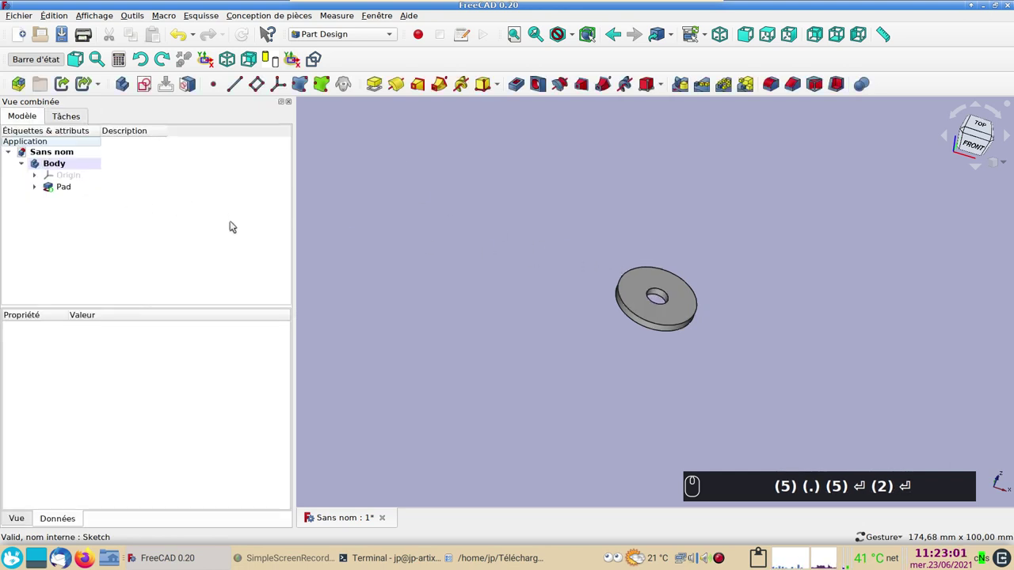
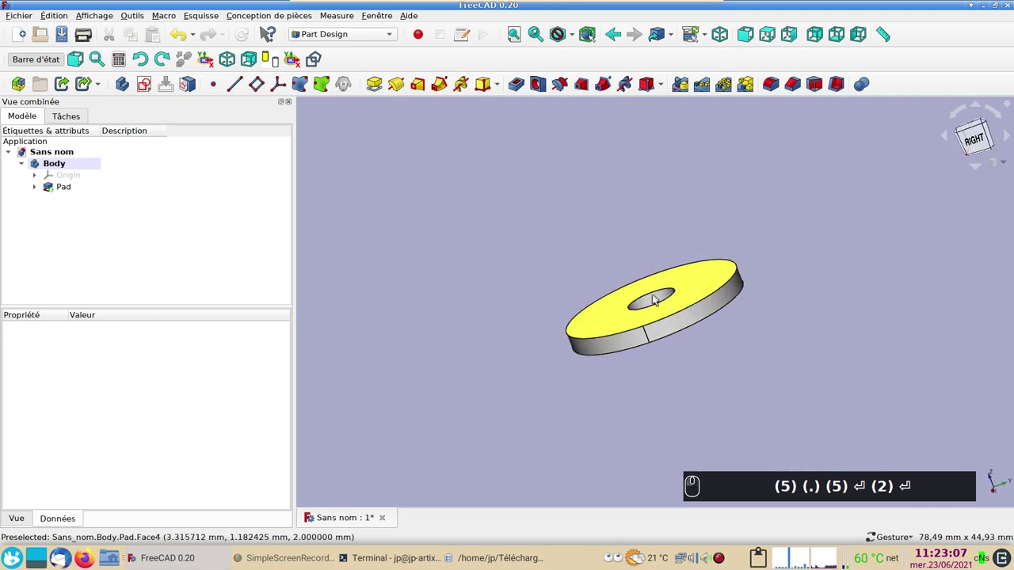
# Step: Select the washer's outer edge as reference for the next feature
pyautogui.scroll(3)
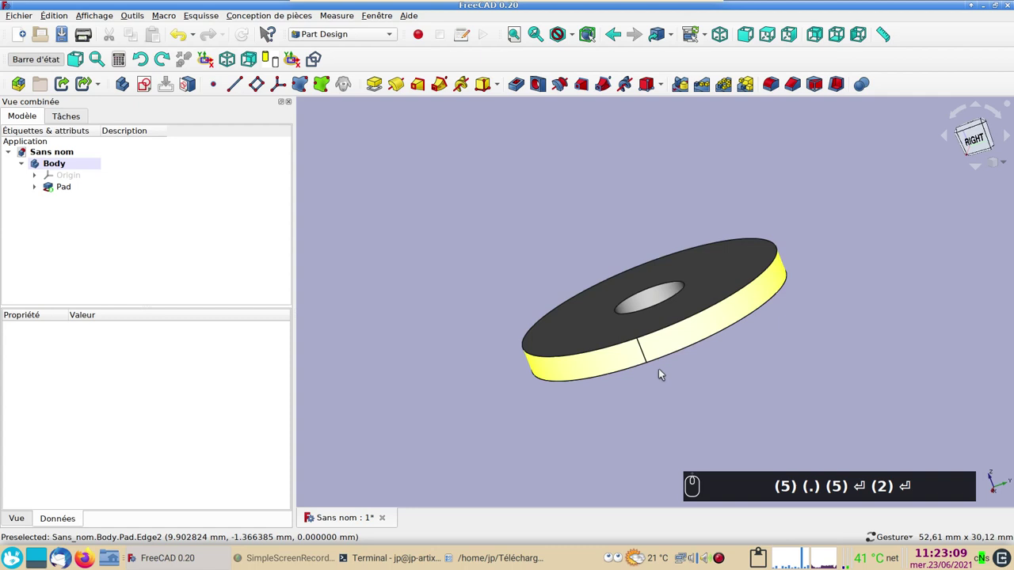
pyautogui.click(648, 360)
pyautogui.write('(5) (.) (5) ⏎ (2) ⏎')
pyautogui.click(428, 240)
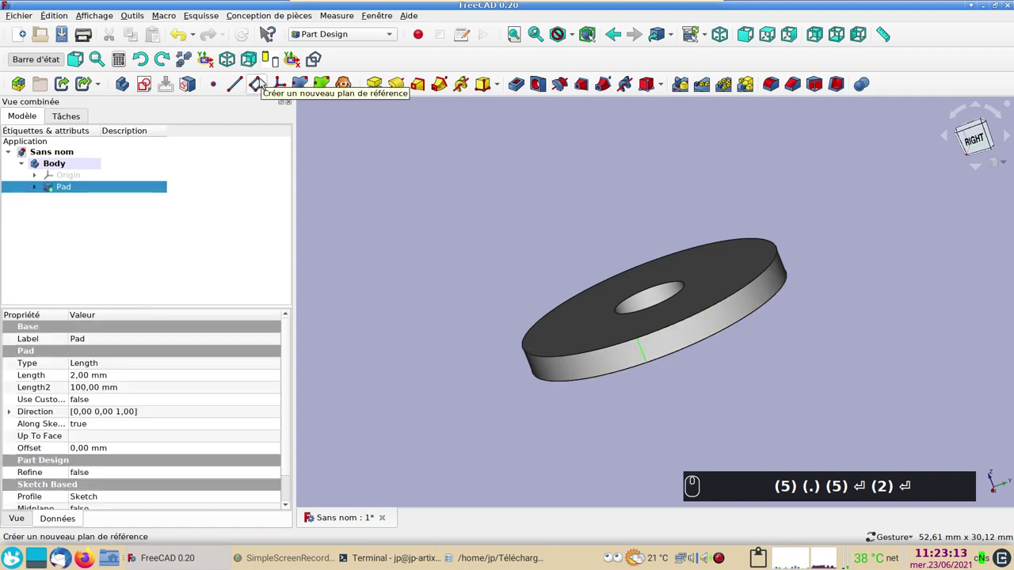
# Step: Add a datum plane on the edge rotated 90° about its x and z axes
pyautogui.click(259, 84)
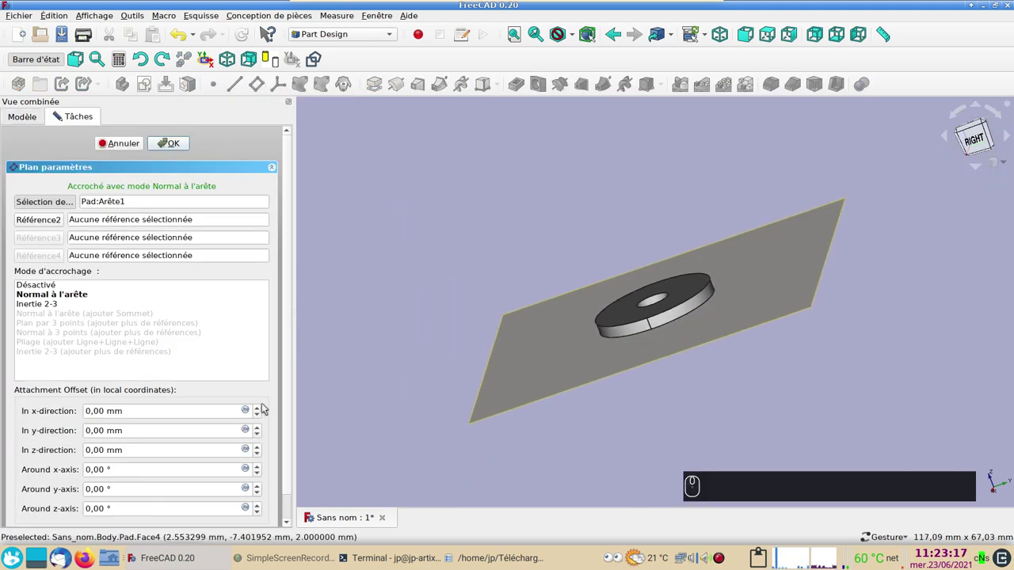
pyautogui.click(969, 135)
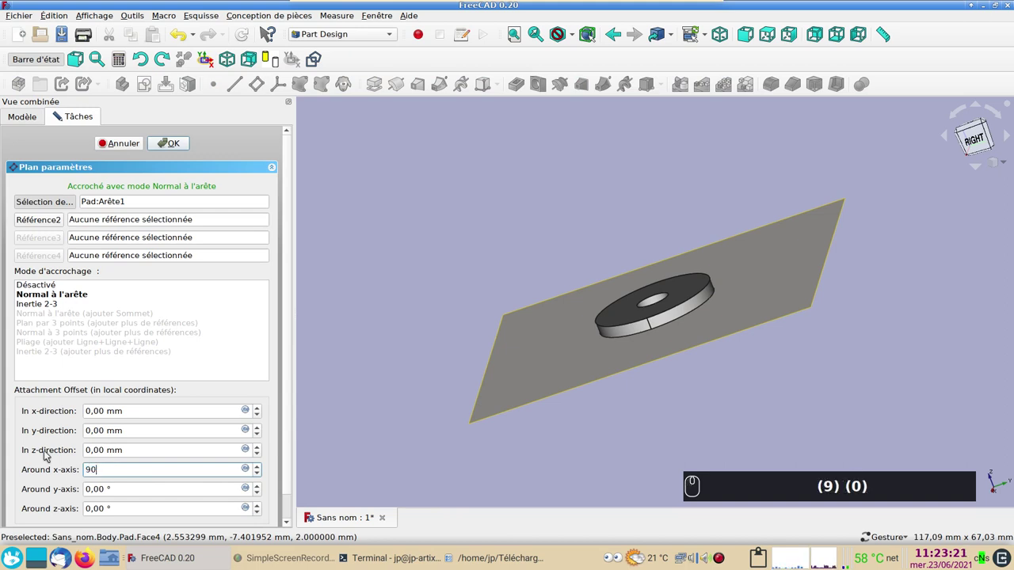
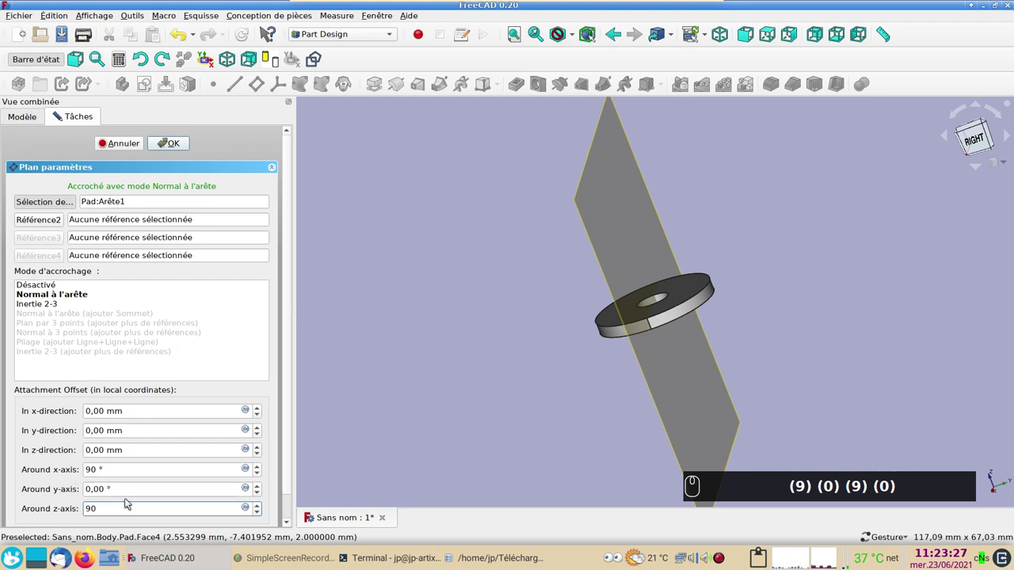
pyautogui.click(58, 115)
pyautogui.moveTo(459, 400); pyautogui.dragTo(441, 305)
pyautogui.doubleClick(180, 141)
pyautogui.moveTo(504, 306); pyautogui.dragTo(429, 279)
pyautogui.click(832, 330)
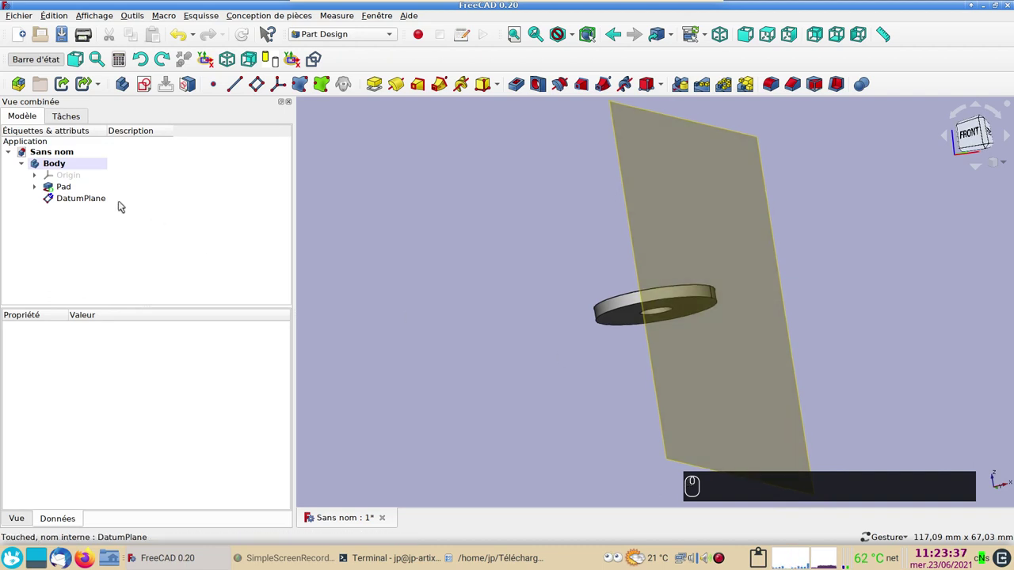
# Step: Start a new sketch on the DatumPlane
pyautogui.click(659, 235)
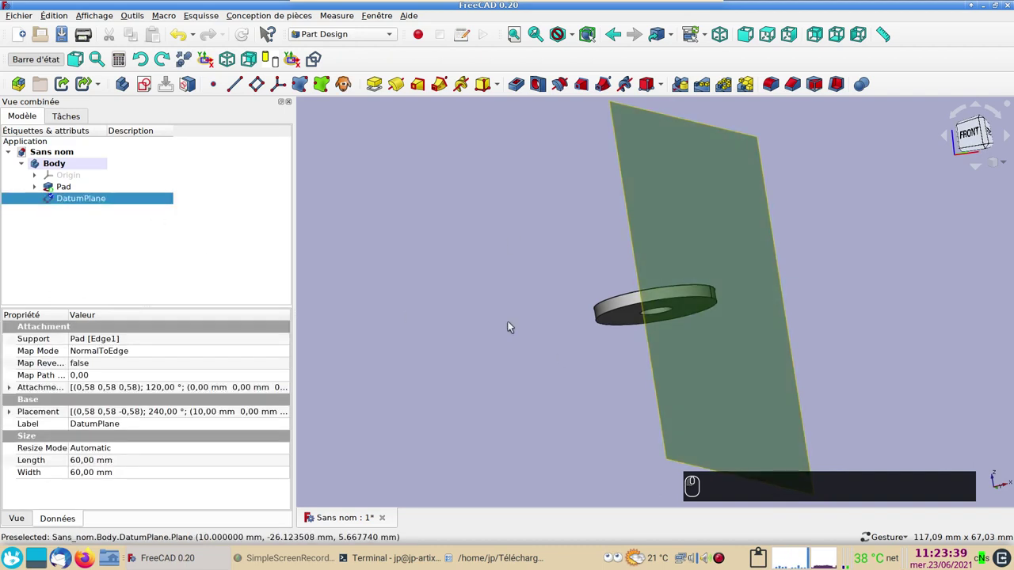
pyautogui.click(144, 85)
# Step: Draw an inscribed triangle with its tip on the washer, shown in wireframe style
pyautogui.click(169, 116)
pyautogui.click(371, 279)
pyautogui.scroll(3)
pyautogui.rightClick(432, 343)
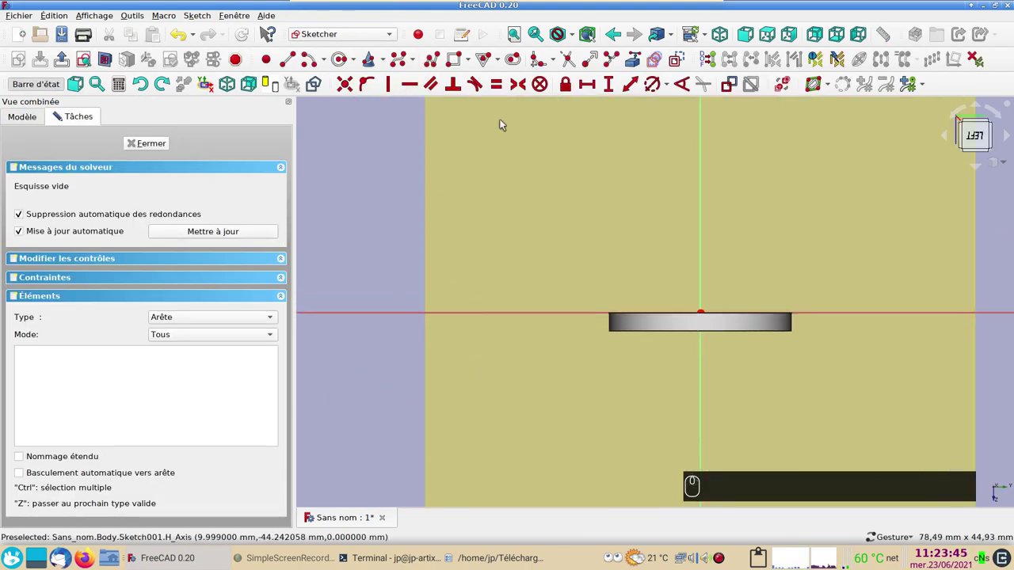
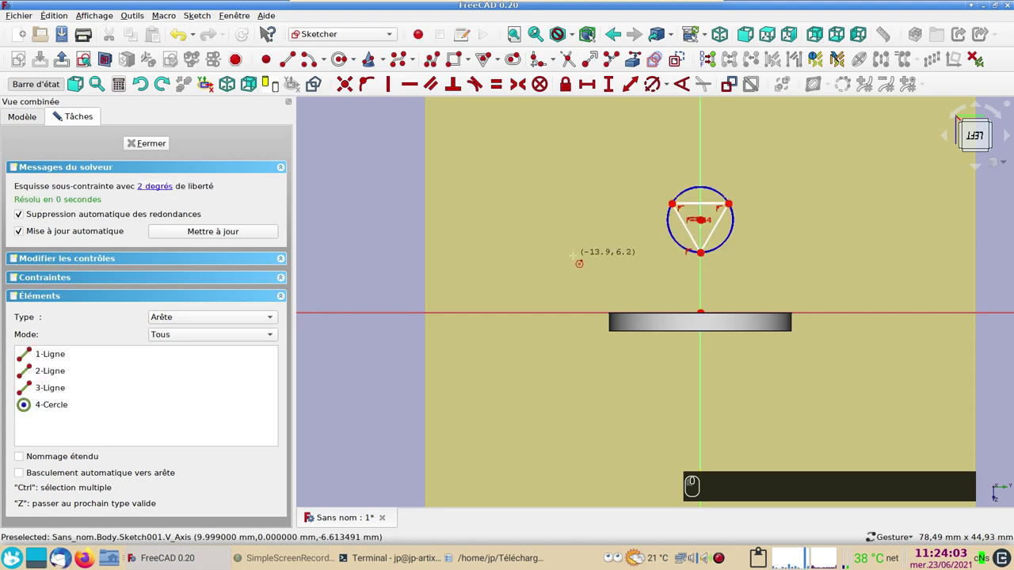
pyautogui.moveTo(705, 254); pyautogui.dragTo(579, 105)
pyautogui.click(576, 37)
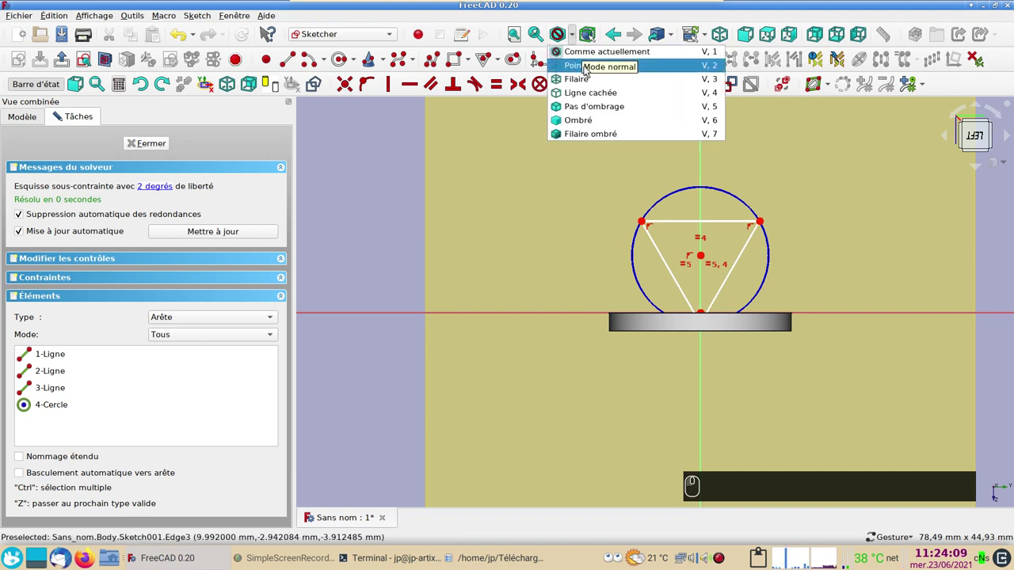
pyautogui.click(590, 84)
pyautogui.scroll(3)
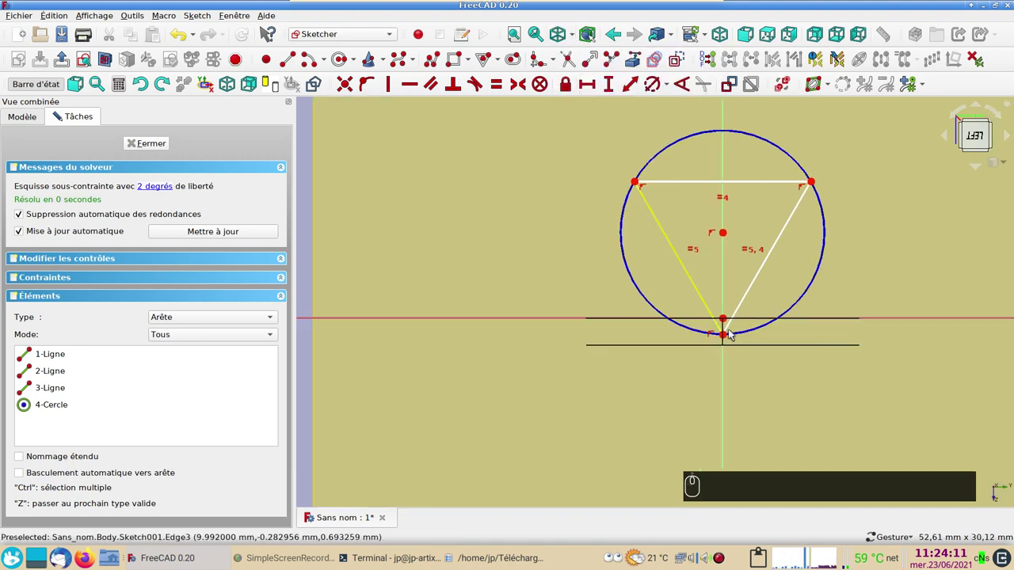
pyautogui.moveTo(729, 336); pyautogui.dragTo(733, 354)
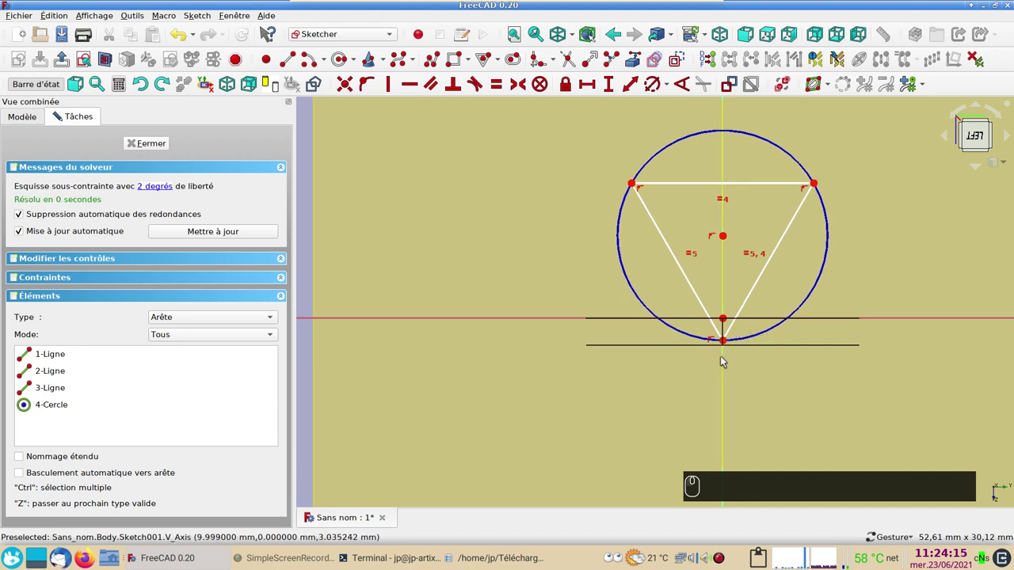
# Step: Constrain the triangle's tip 1.8 mm from the washer's top edge point
pyautogui.click(729, 343)
pyautogui.click(728, 323)
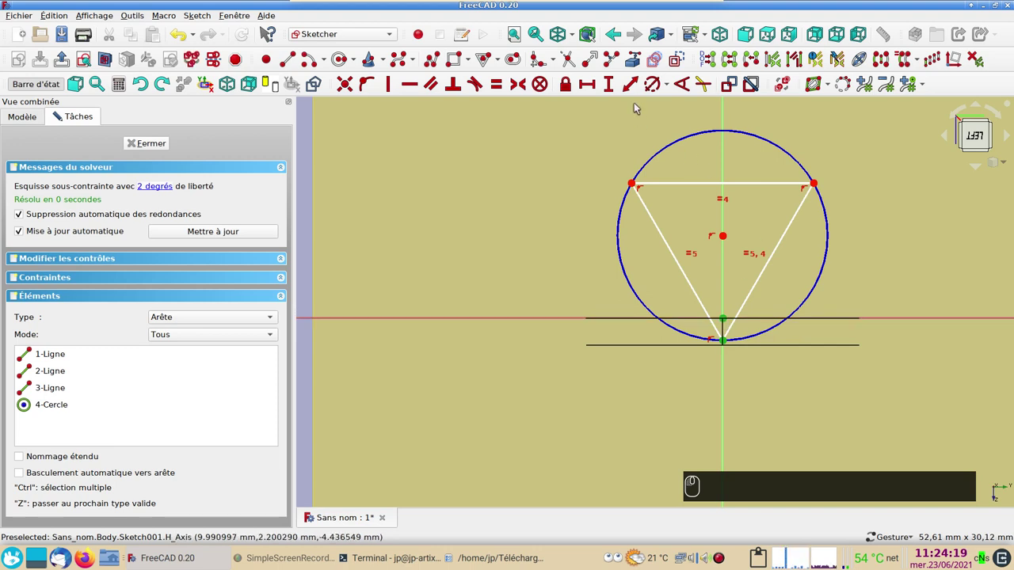
pyautogui.click(612, 86)
pyautogui.click(616, 85)
pyautogui.write('(1)(1) (.) (8)')
pyautogui.press('Return')
pyautogui.write('(1) (.) (8)')
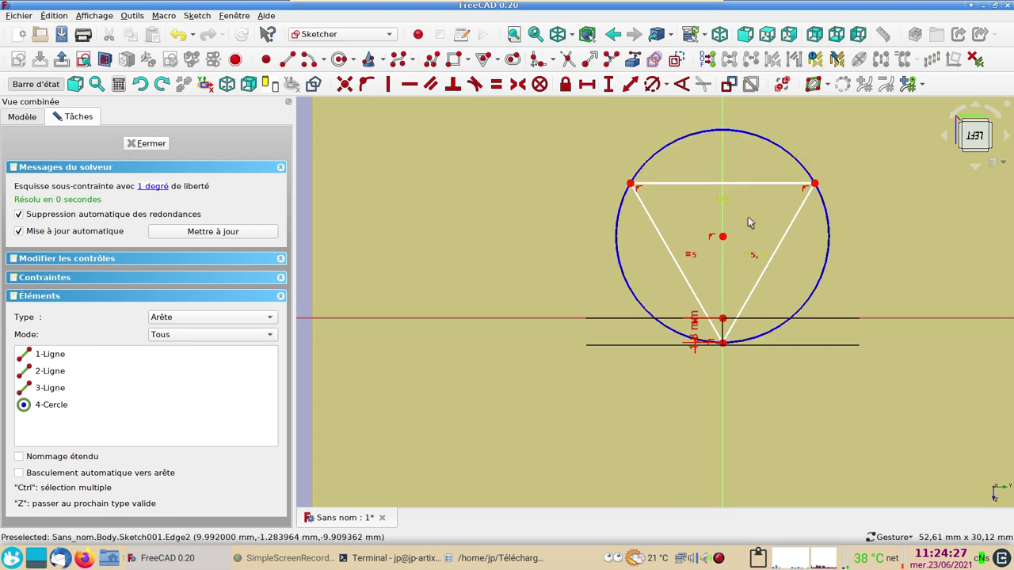
# Step: Constrain the triangle side to 15 mm and close the fully constrained sketch
pyautogui.click(831, 228)
pyautogui.click(658, 85)
pyautogui.click(662, 85)
pyautogui.press('KP_1')
pyautogui.press('KP_5')
pyautogui.press('Return')
pyautogui.click(156, 147)
pyautogui.press('Return')
pyautogui.click(103, 196)
pyautogui.press('space')
pyautogui.write('(1) (5) ⏎² ␣')
pyautogui.moveTo(733, 415); pyautogui.dragTo(653, 273)
pyautogui.click(811, 327)
pyautogui.click(735, 258)
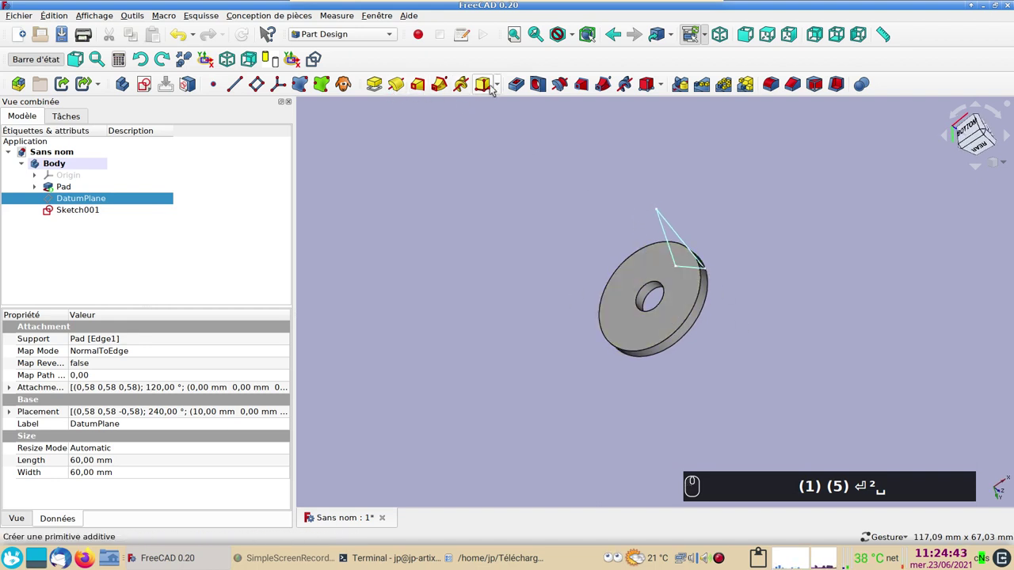
# Step: Cut a reversed 8 mm pocket from Sketch001 as a groove across the washer
pyautogui.click(96, 211)
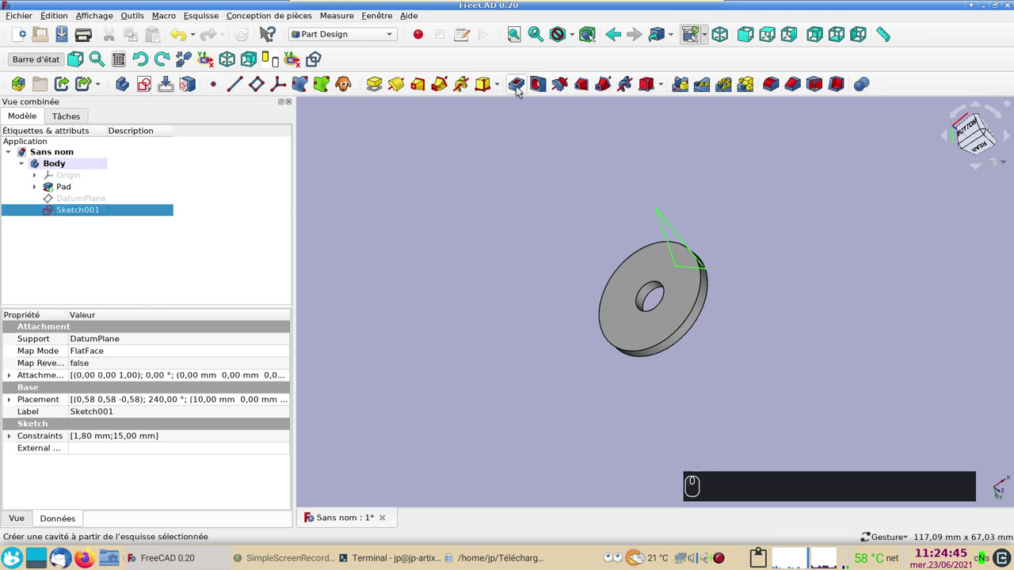
pyautogui.click(520, 90)
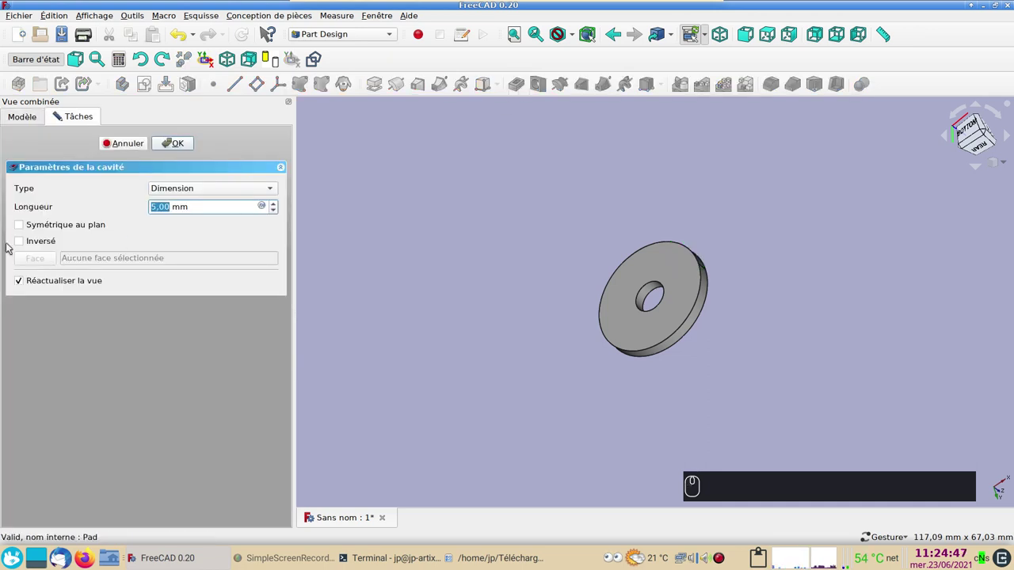
pyautogui.click(24, 244)
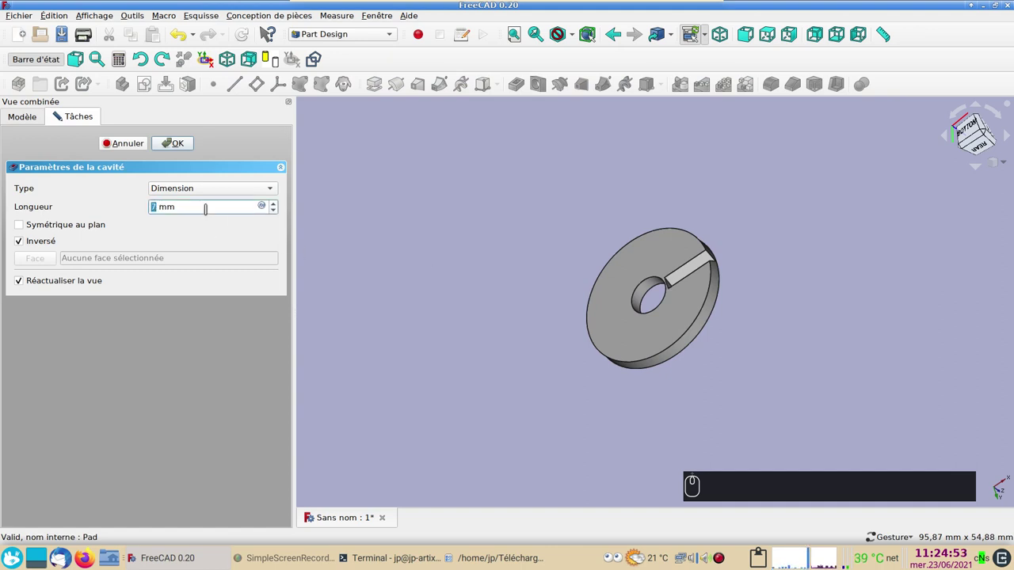
pyautogui.moveTo(411, 272); pyautogui.dragTo(393, 254)
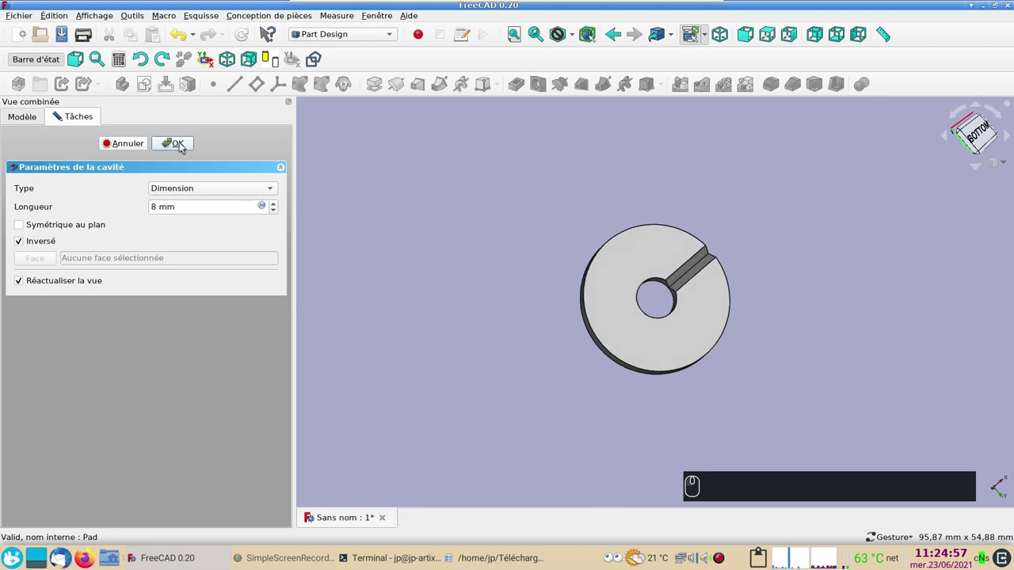
pyautogui.click(181, 142)
pyautogui.click(77, 210)
pyautogui.click(867, 282)
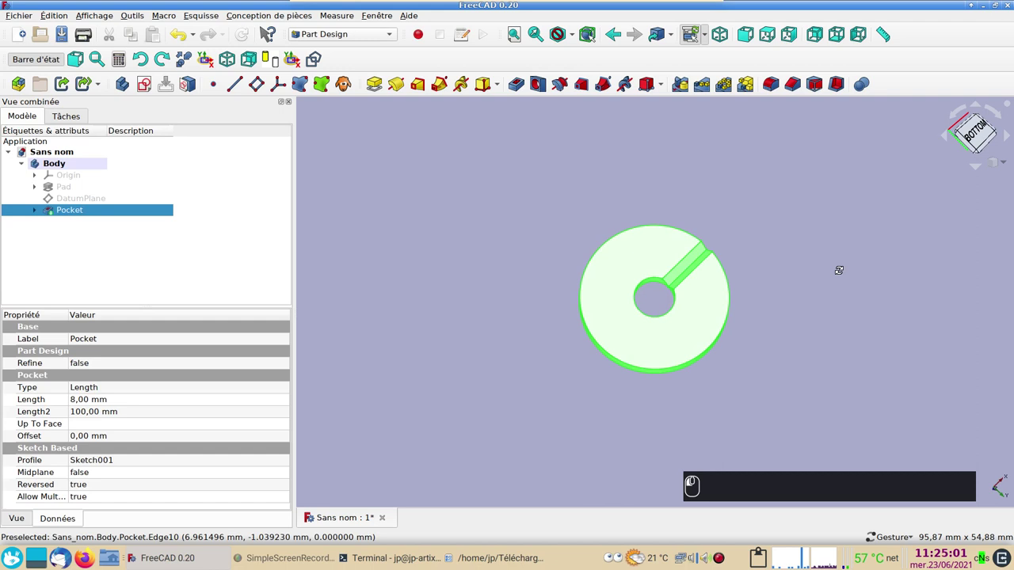
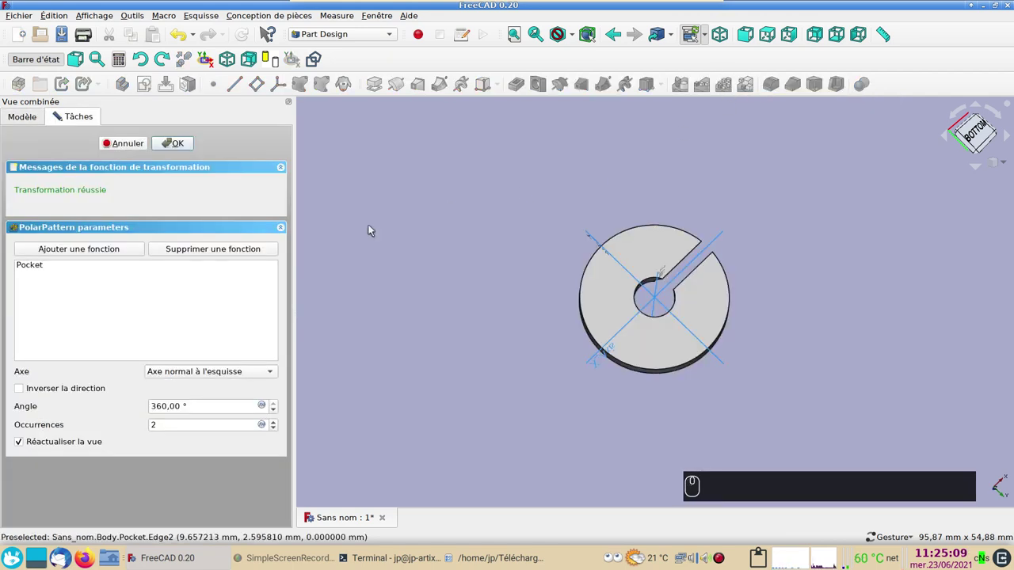
# Step: Polar-pattern the Pocket 24 times around the Z axis into a notched ring
pyautogui.click(275, 375)
pyautogui.click(234, 460)
pyautogui.click(895, 310)
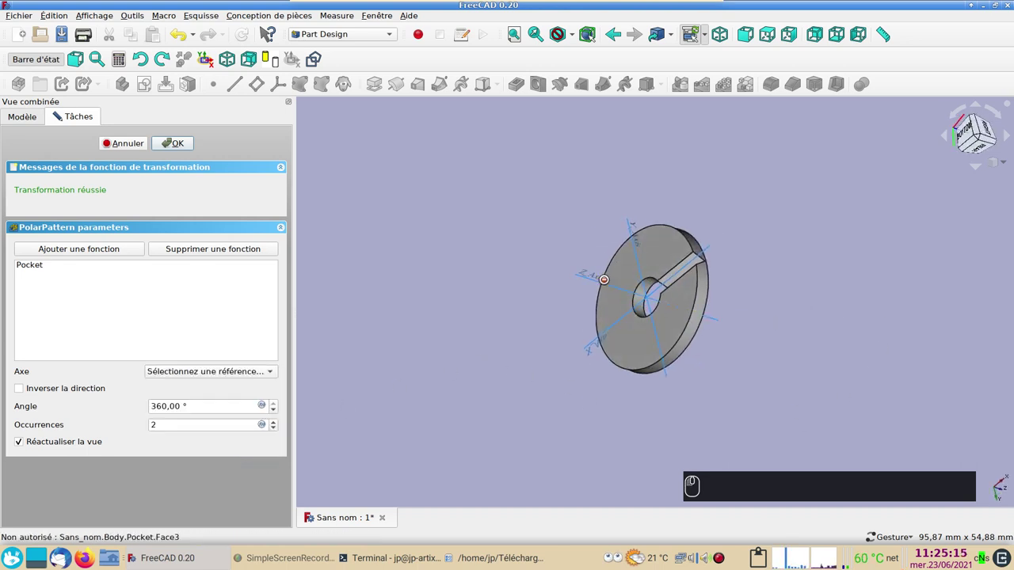
pyautogui.click(598, 281)
pyautogui.moveTo(457, 393); pyautogui.dragTo(395, 390)
pyautogui.click(201, 419)
pyautogui.click(978, 132)
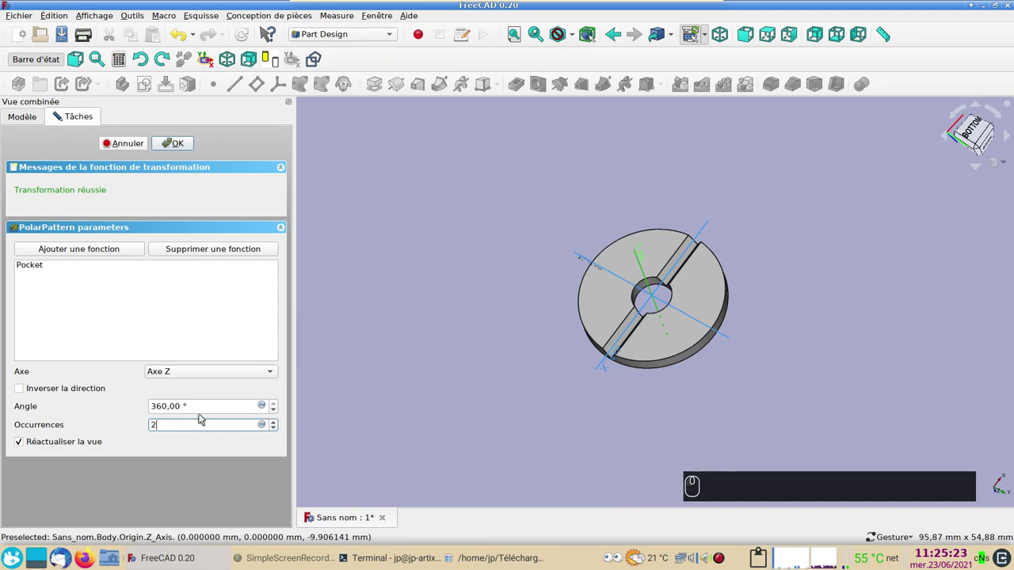
pyautogui.write('(4)')
pyautogui.press('Return')
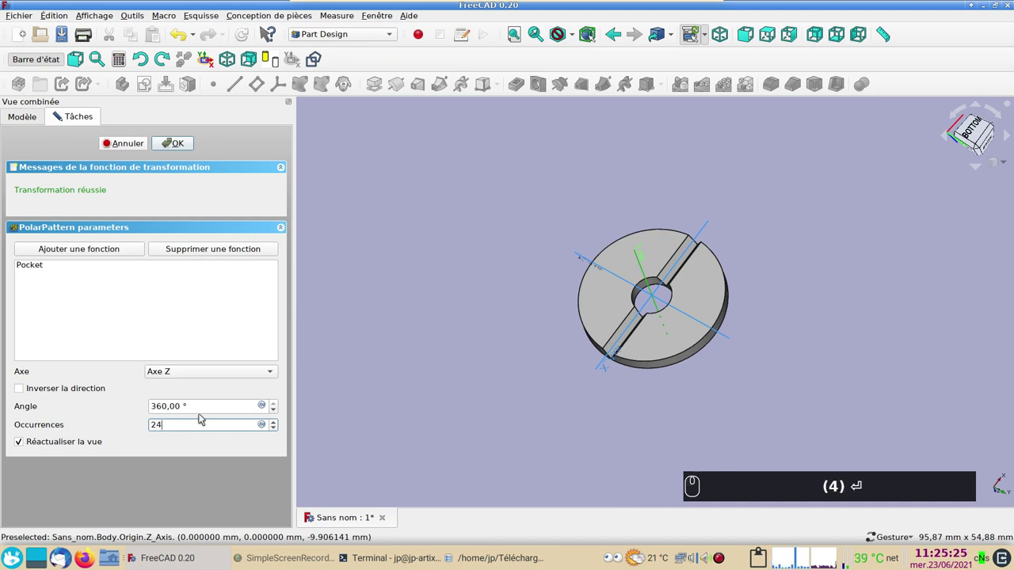
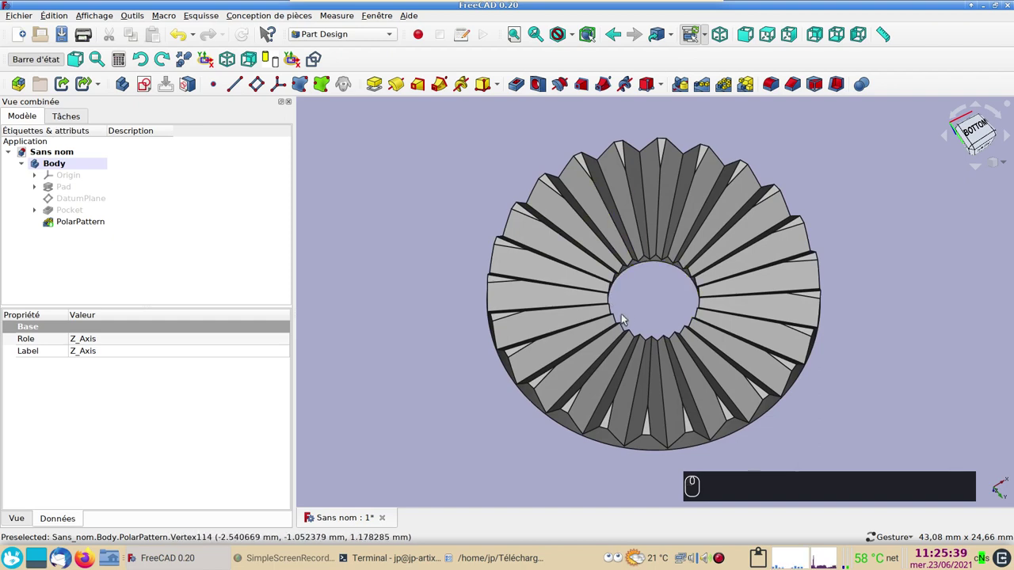
# Step: Orbit the notched ring to inspect its 24 grooves from the side
pyautogui.moveTo(639, 304); pyautogui.dragTo(654, 284)
pyautogui.click(611, 272)
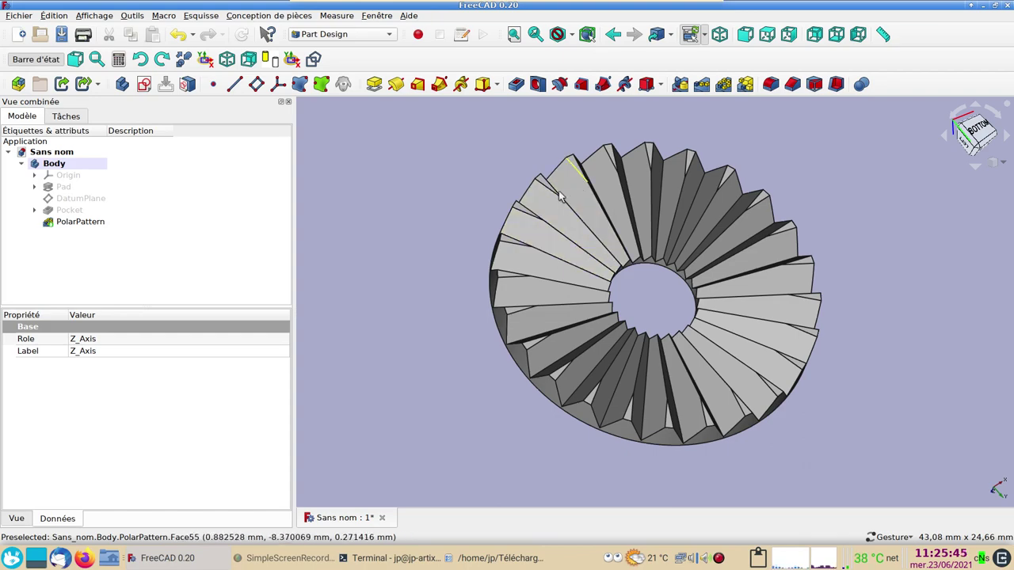
pyautogui.moveTo(436, 269); pyautogui.dragTo(604, 349)
pyautogui.click(854, 383)
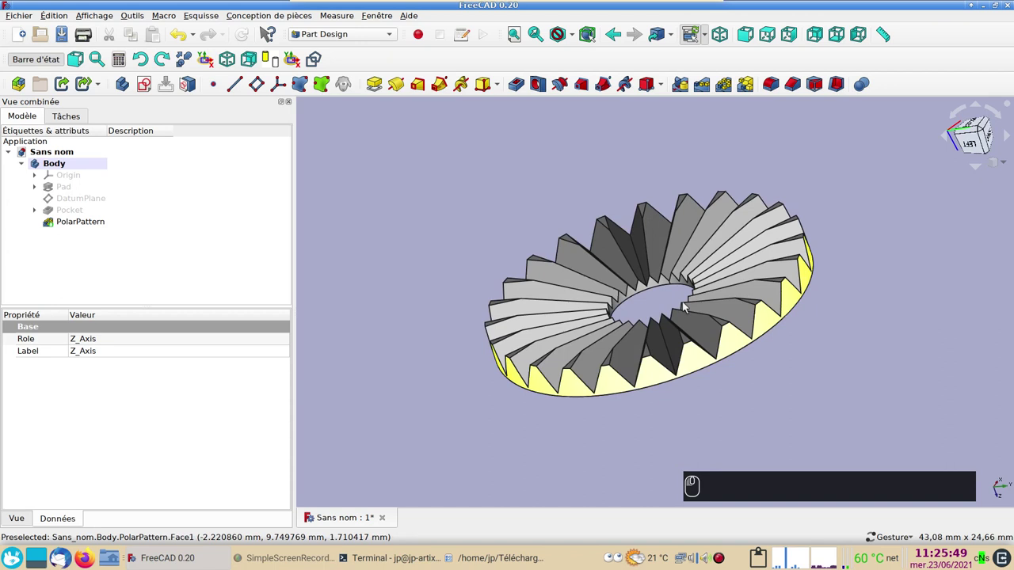
pyautogui.click(388, 261)
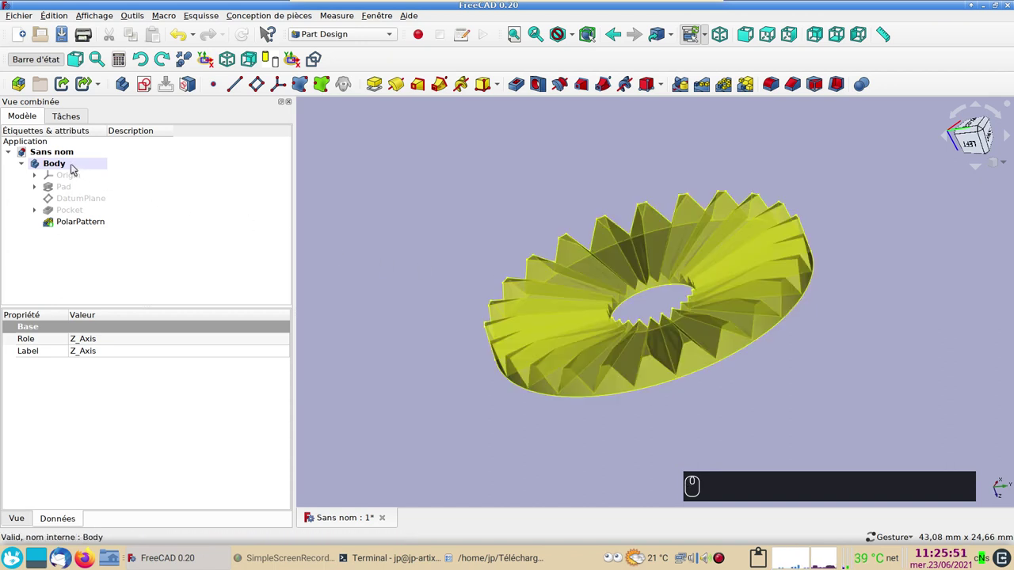
# Step: Give the first Body the description crans1
pyautogui.click(72, 166)
pyautogui.click(141, 166)
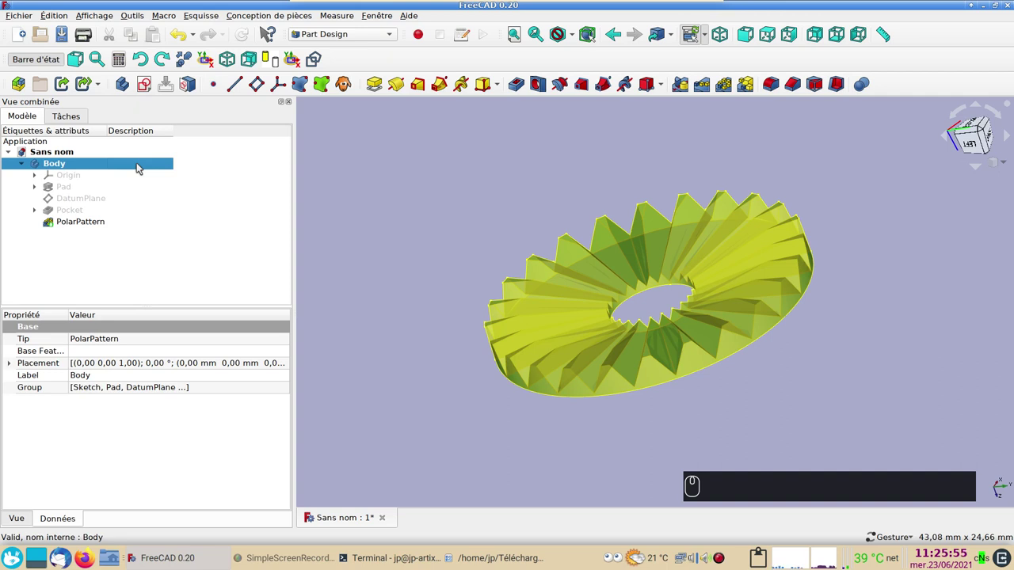
pyautogui.press('F2')
pyautogui.write('crans (1)')
pyautogui.press('Return')
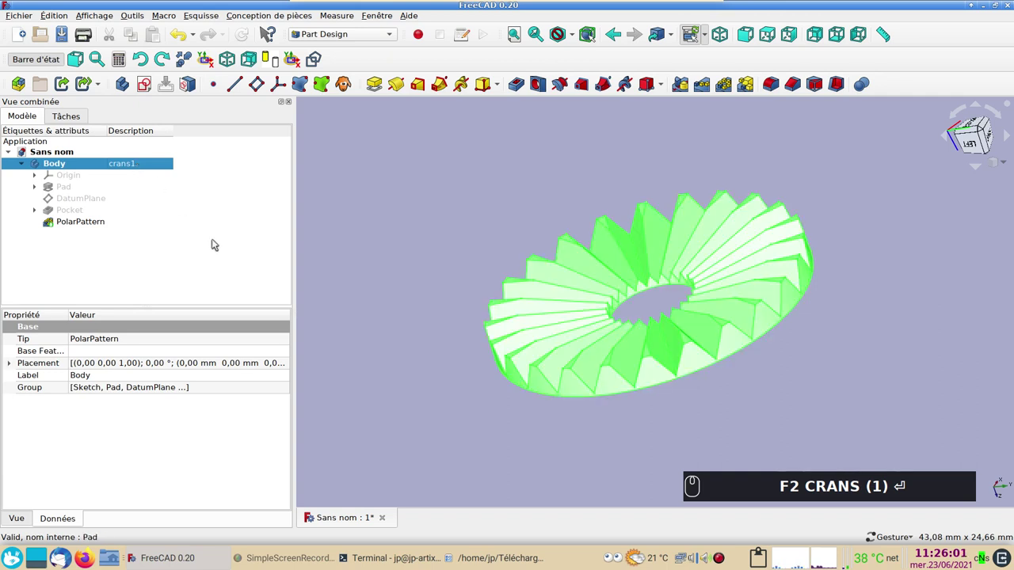
# Step: Bring up the PolarPattern's display properties with Ctrl+D
pyautogui.click(335, 329)
pyautogui.click(568, 385)
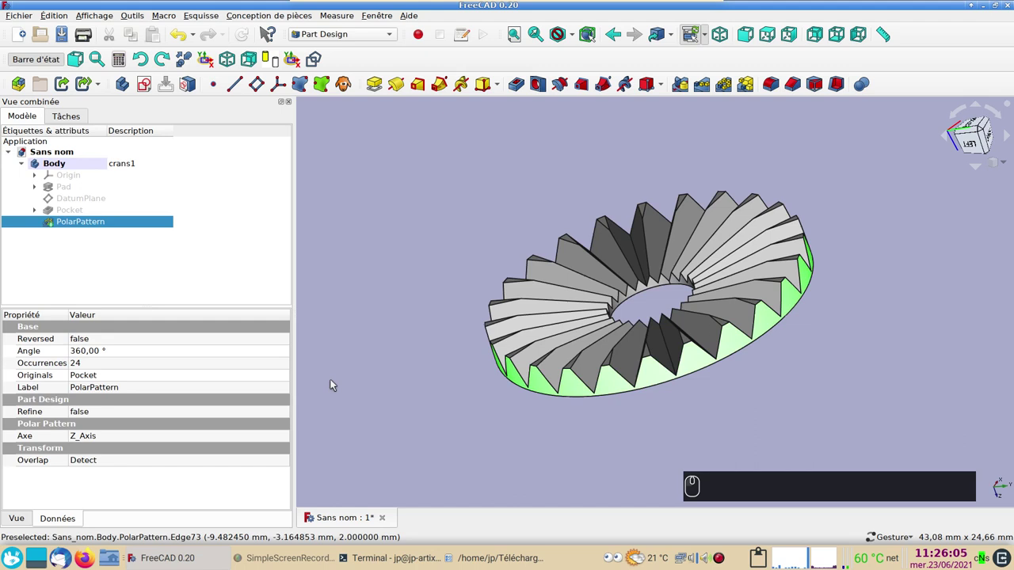
pyautogui.press('ctrl+d')
# Step: Colour the ring pinkish purple at about 49% transparency and close the settings
pyautogui.click(216, 252)
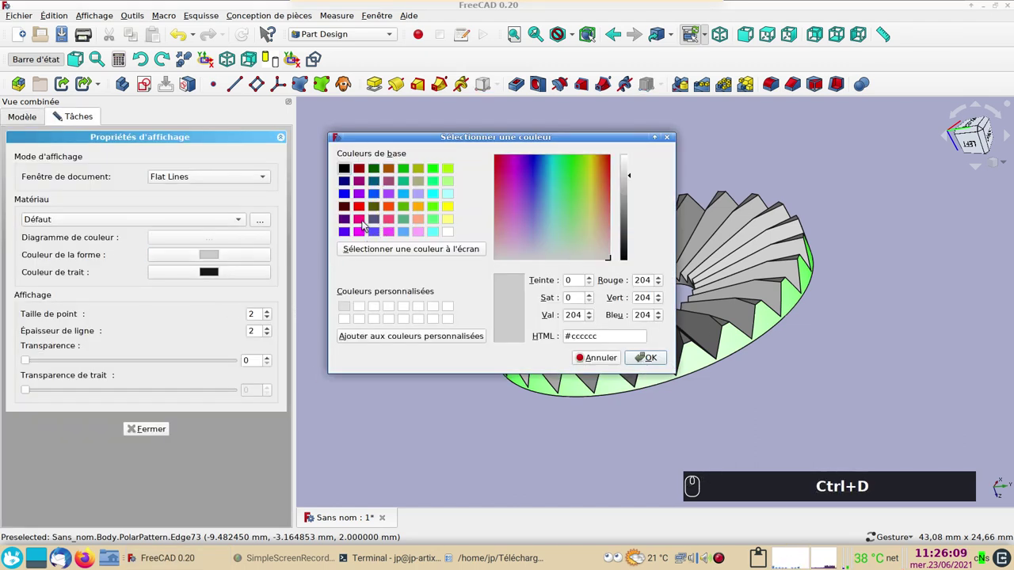
pyautogui.click(421, 237)
pyautogui.click(663, 361)
pyautogui.click(32, 360)
pyautogui.moveTo(33, 362); pyautogui.dragTo(149, 391)
pyautogui.moveTo(154, 446); pyautogui.dragTo(542, 425)
pyautogui.click(409, 343)
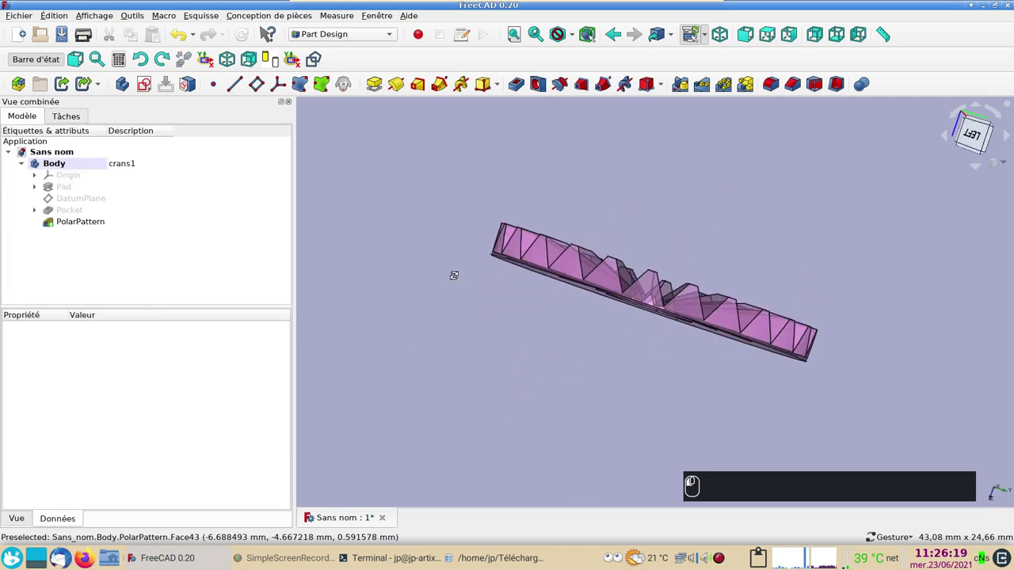
pyautogui.click(570, 331)
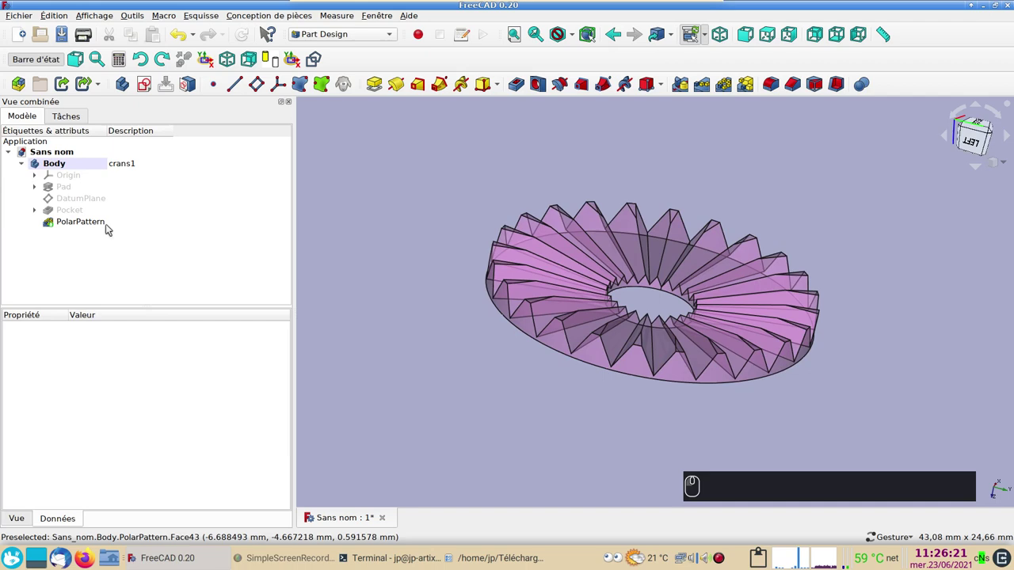
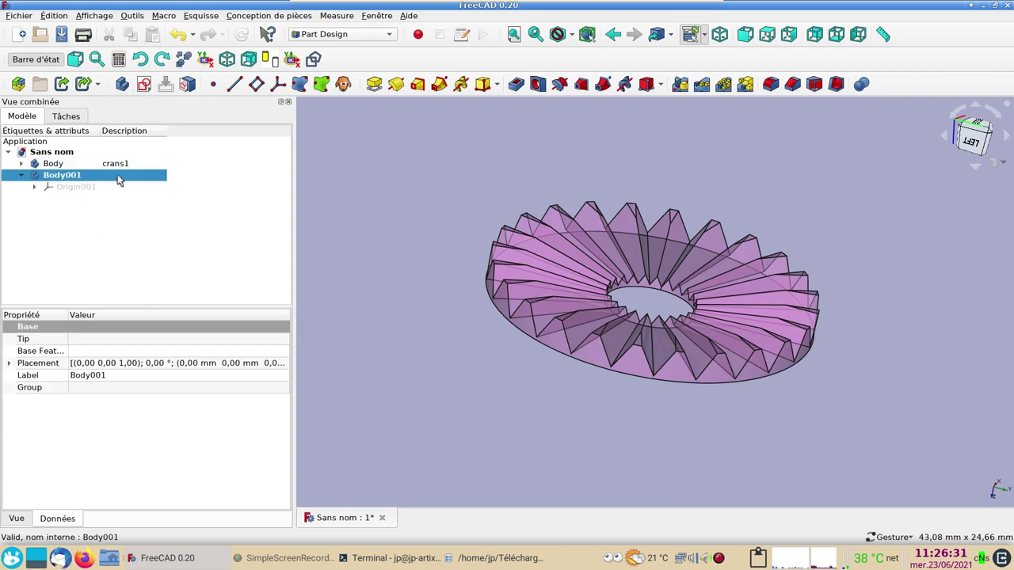
# Step: Give the second body Body001 the description crans2
pyautogui.click(121, 177)
pyautogui.press('F2')
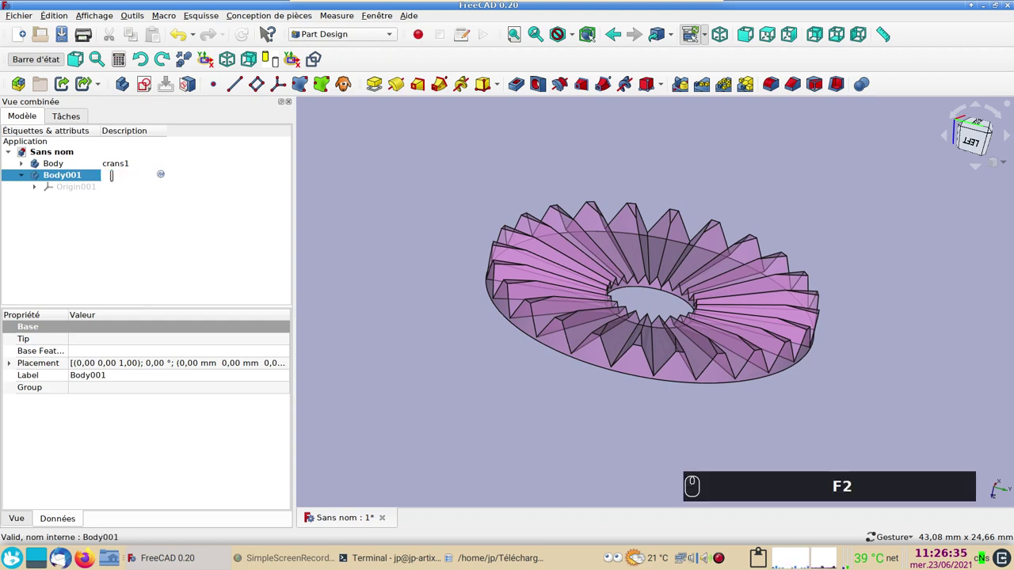
pyautogui.write('crans (2)')
pyautogui.press('Return')
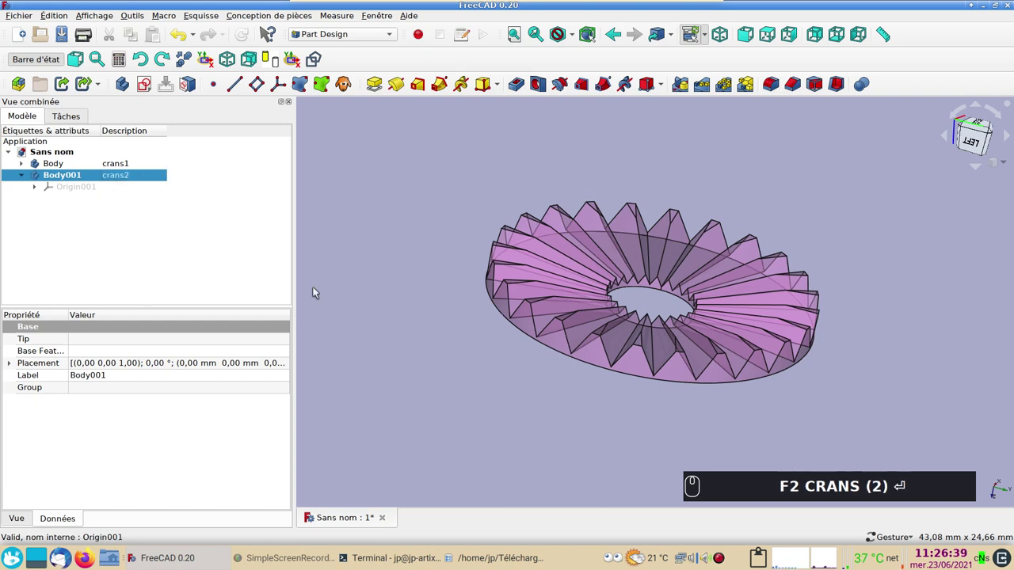
# Step: Switch standard views to look at the ring from underneath
pyautogui.click(543, 395)
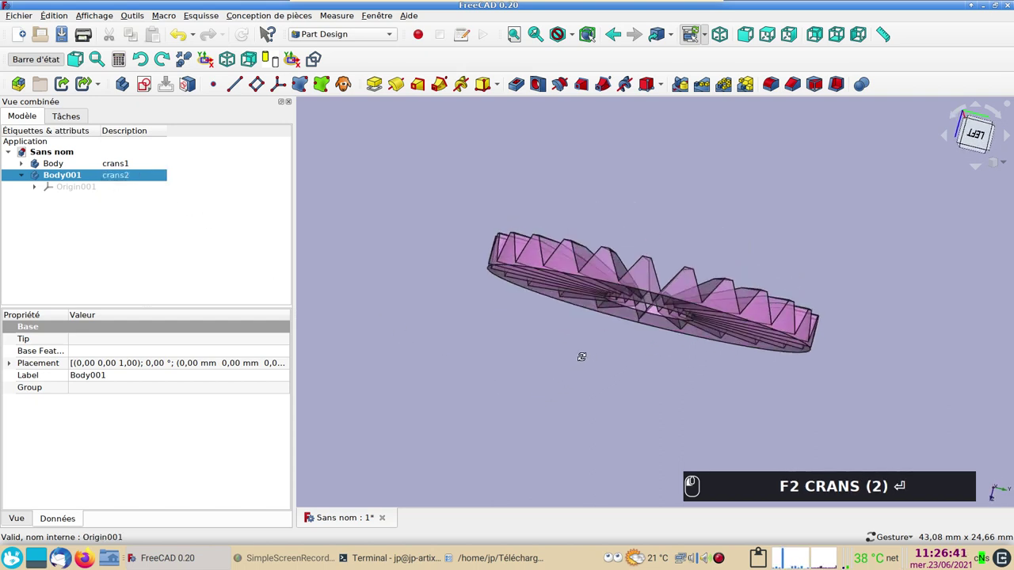
pyautogui.click(586, 345)
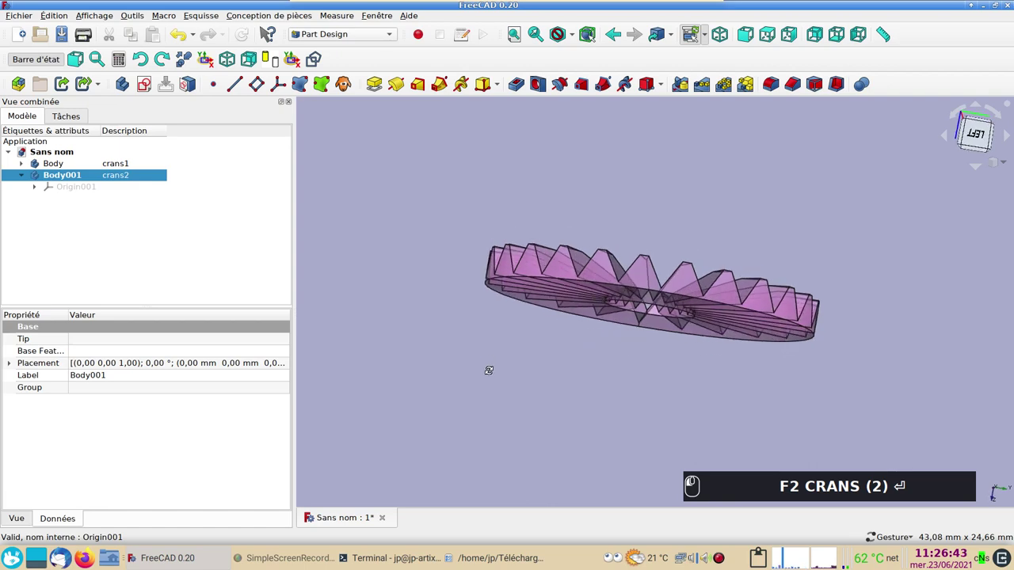
pyautogui.click(493, 369)
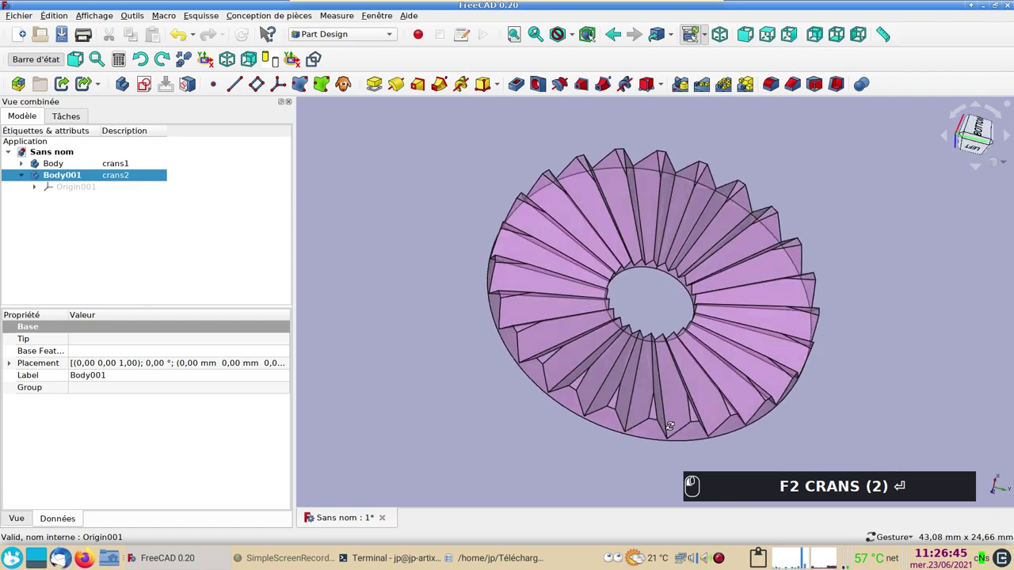
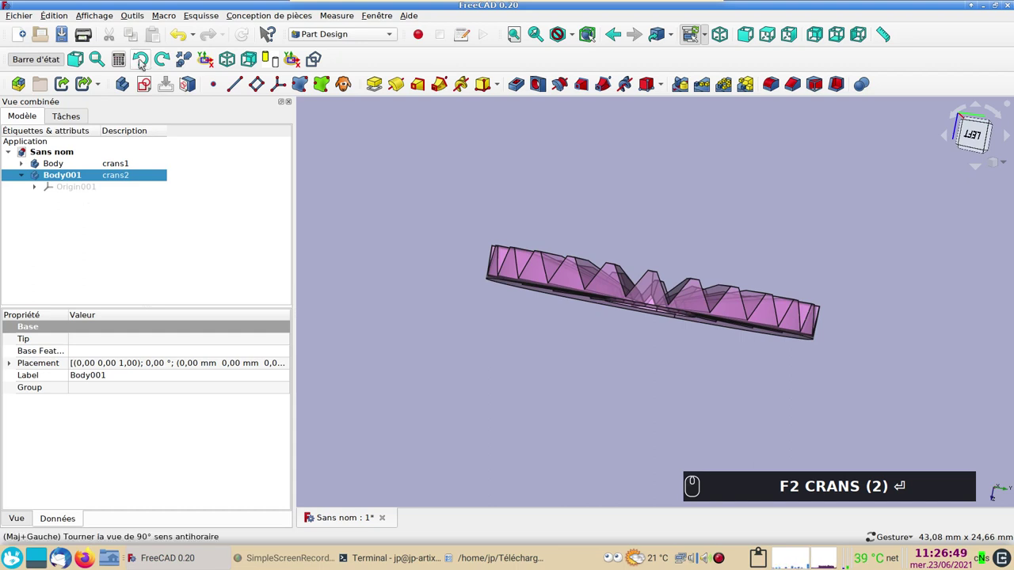
# Step: Start a new sketch in Body001 attached to its XY plane
pyautogui.click(143, 87)
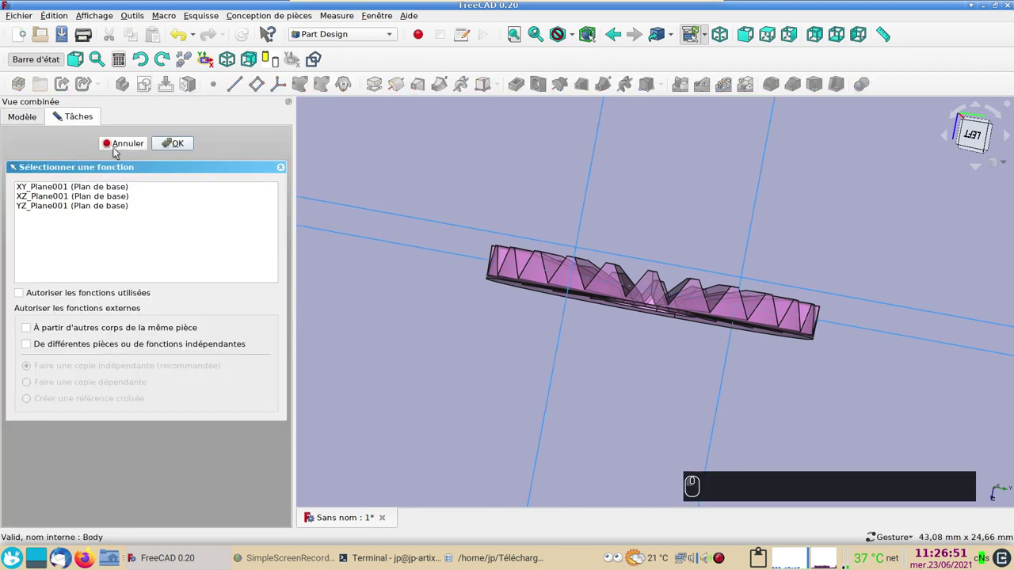
pyautogui.click(92, 187)
pyautogui.click(173, 149)
pyautogui.click(175, 149)
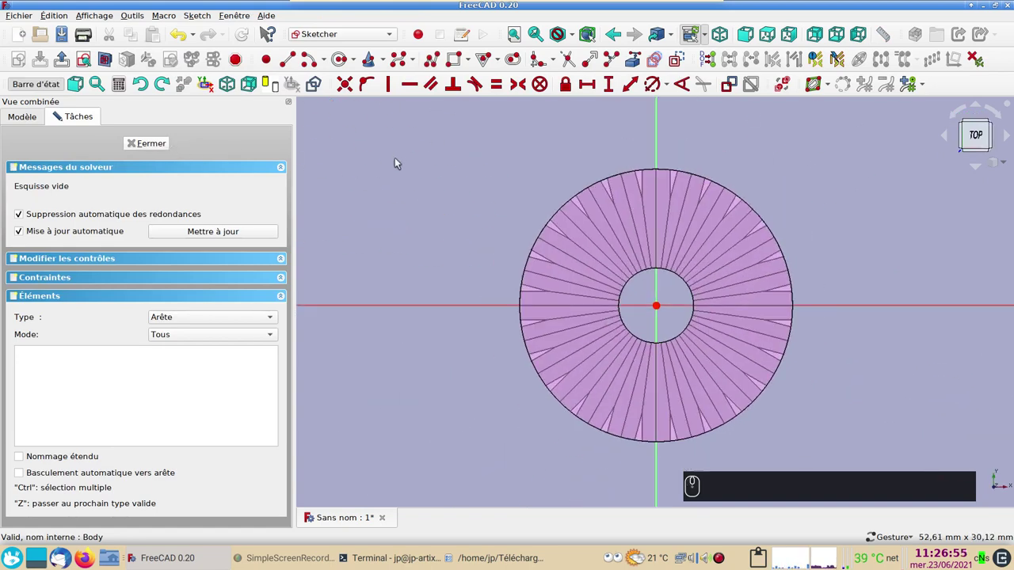
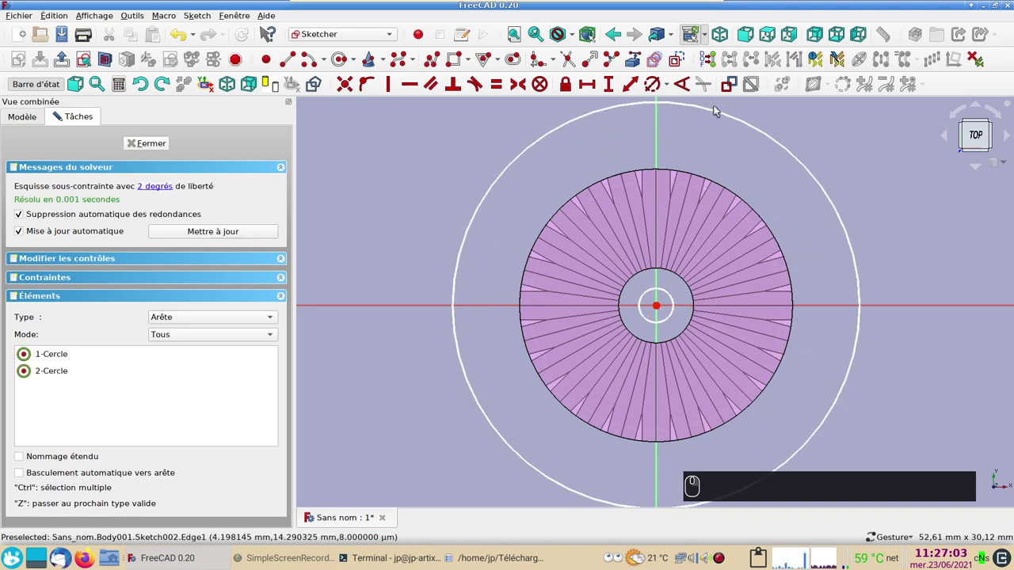
# Step: Constrain the outer circle to 20 mm and the inner circle to 4 mm diameter, then close the sketch
pyautogui.click(717, 110)
pyautogui.click(662, 88)
pyautogui.click(650, 95)
pyautogui.press('Return')
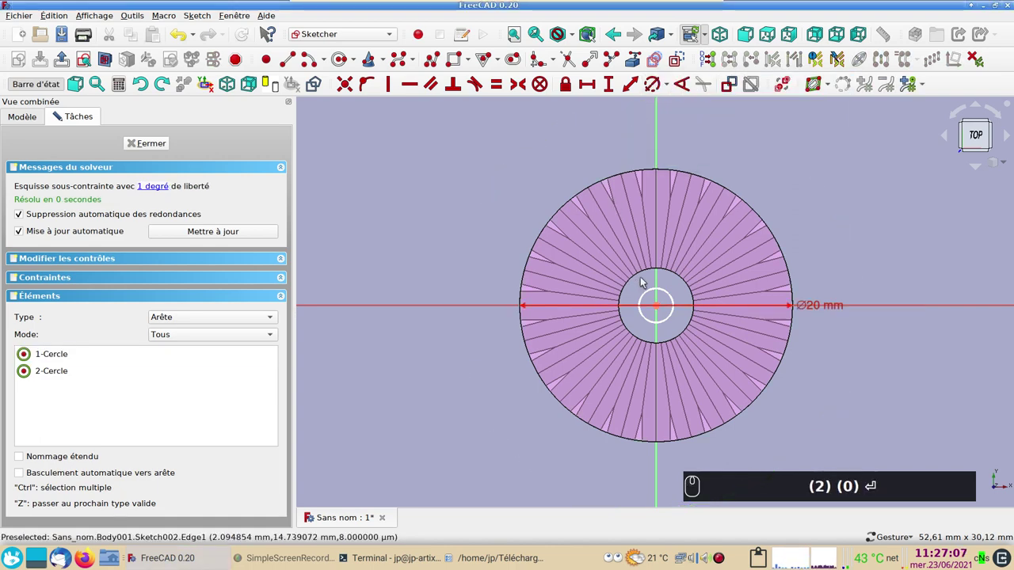
pyautogui.click(654, 290)
pyautogui.click(656, 82)
pyautogui.press('4')
pyautogui.press('Return')
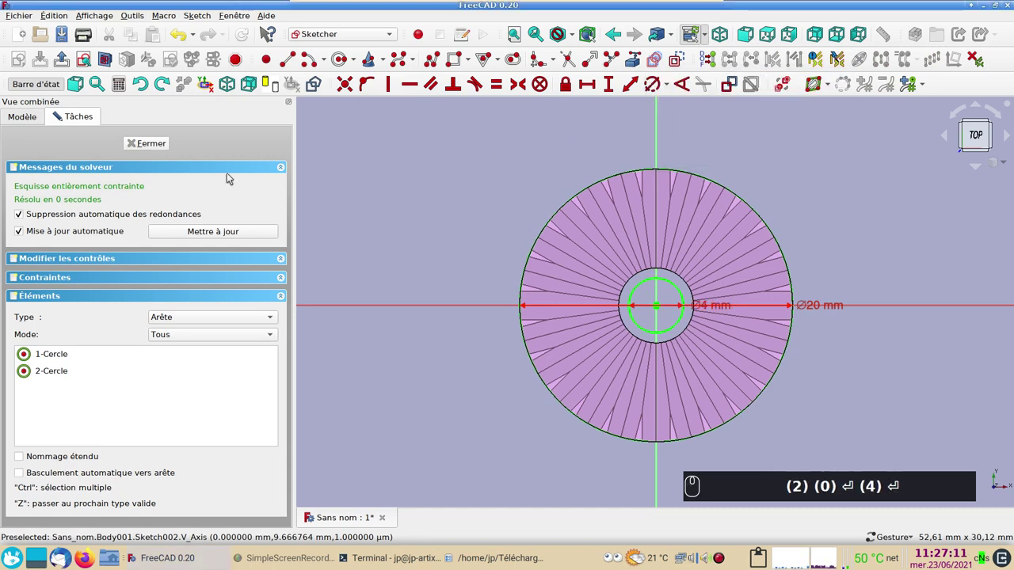
pyautogui.click(140, 144)
pyautogui.moveTo(632, 203); pyautogui.dragTo(557, 207)
pyautogui.click(557, 208)
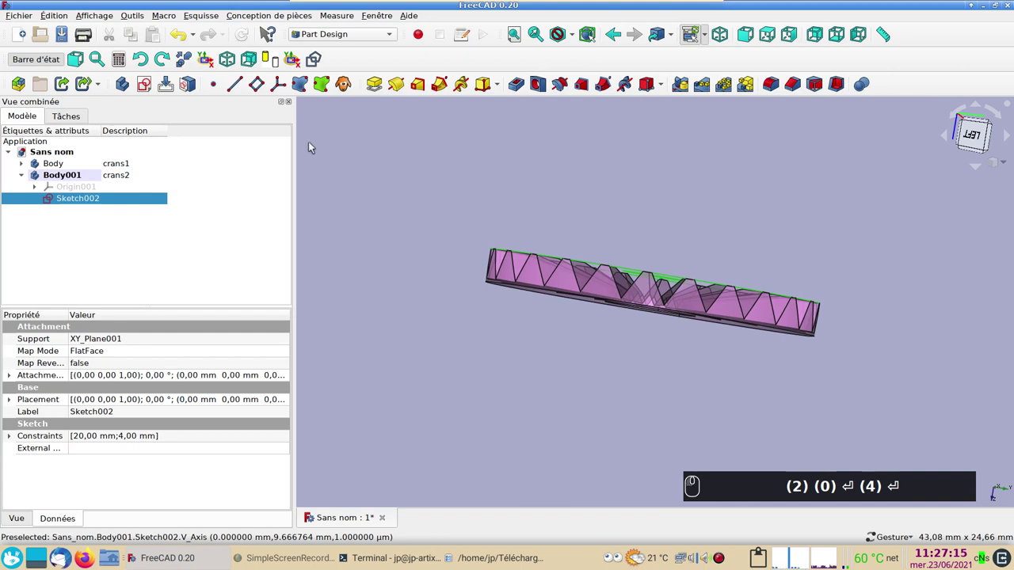
# Step: Pad Sketch002 by 2 mm into a second disc and orbit to inspect it
pyautogui.click(380, 90)
pyautogui.write('(2) (0) ⏎ (4) ⏎')
pyautogui.write('(2)')
pyautogui.click(187, 145)
pyautogui.scroll(3)
pyautogui.moveTo(570, 403); pyautogui.dragTo(598, 412)
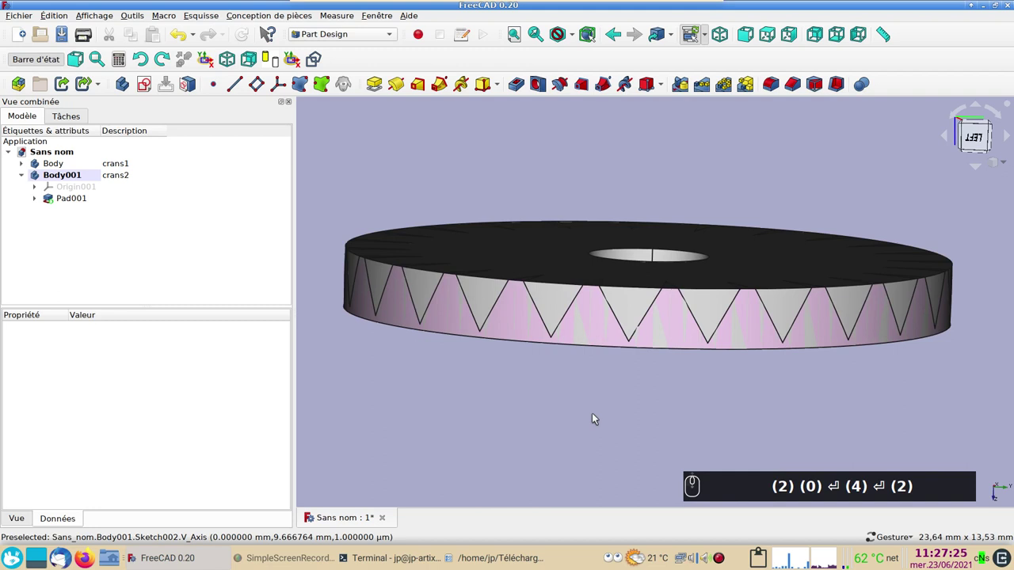
pyautogui.middleClick(601, 416)
# Step: Set the crans2 sketch's attachment offset Z to -0.2 mm and return to the front view
pyautogui.click(42, 203)
pyautogui.click(36, 200)
pyautogui.click(75, 206)
pyautogui.click(108, 235)
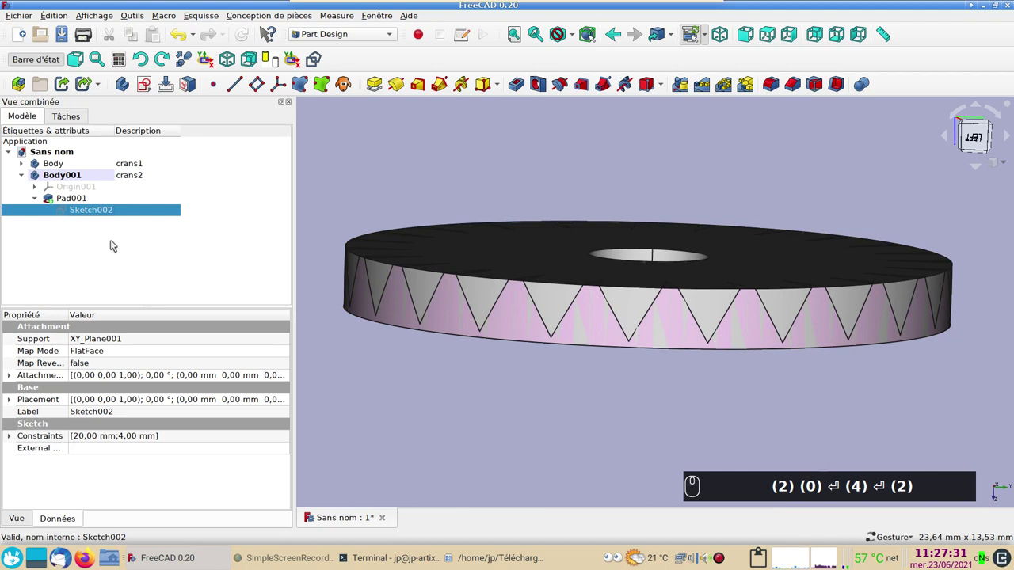
pyautogui.moveTo(288, 375); pyautogui.dragTo(291, 361)
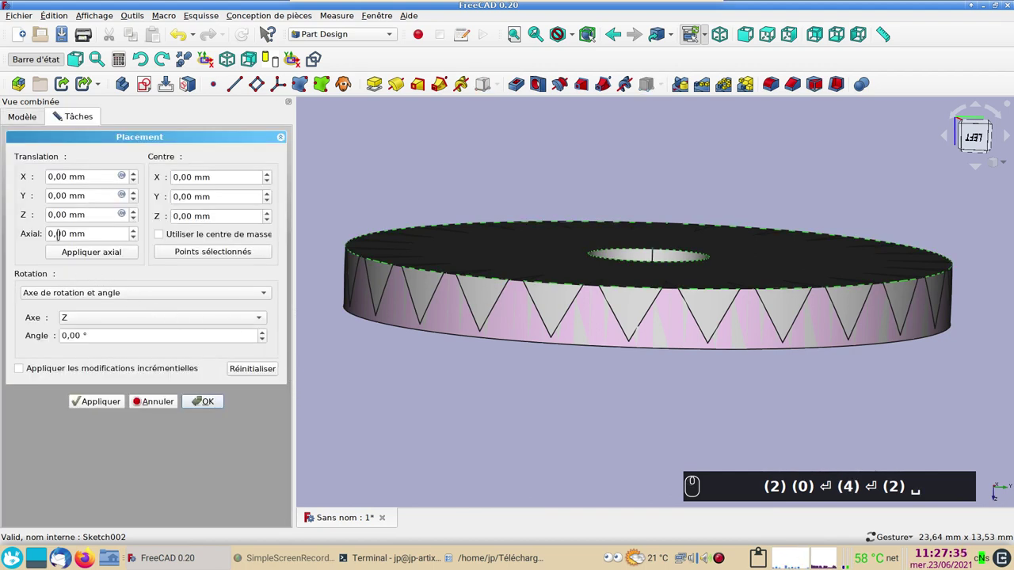
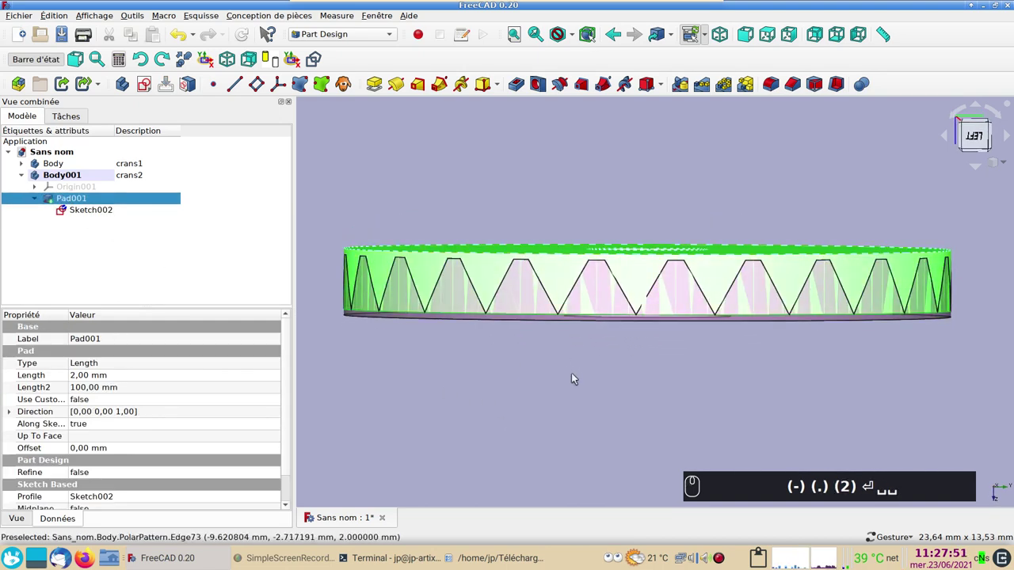
pyautogui.press('1')
pyautogui.write('(-) (.) (2) ⏎ ␣␣ (1)')
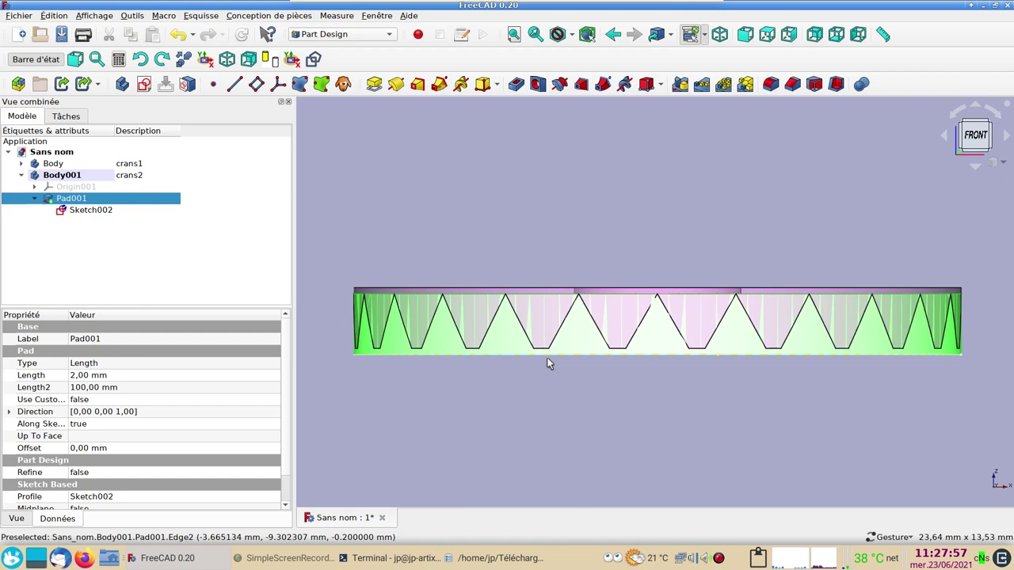
pyautogui.click(554, 398)
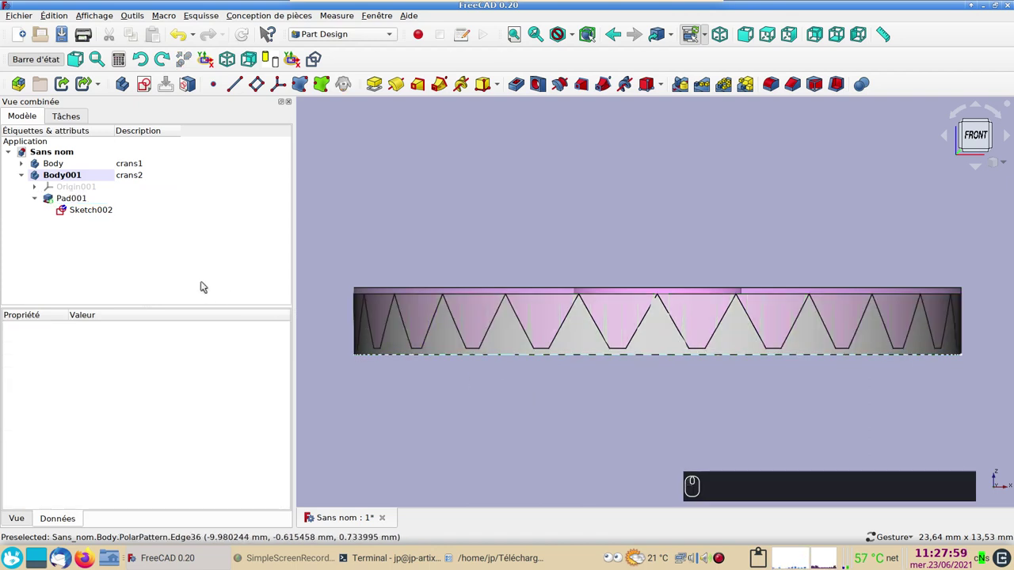
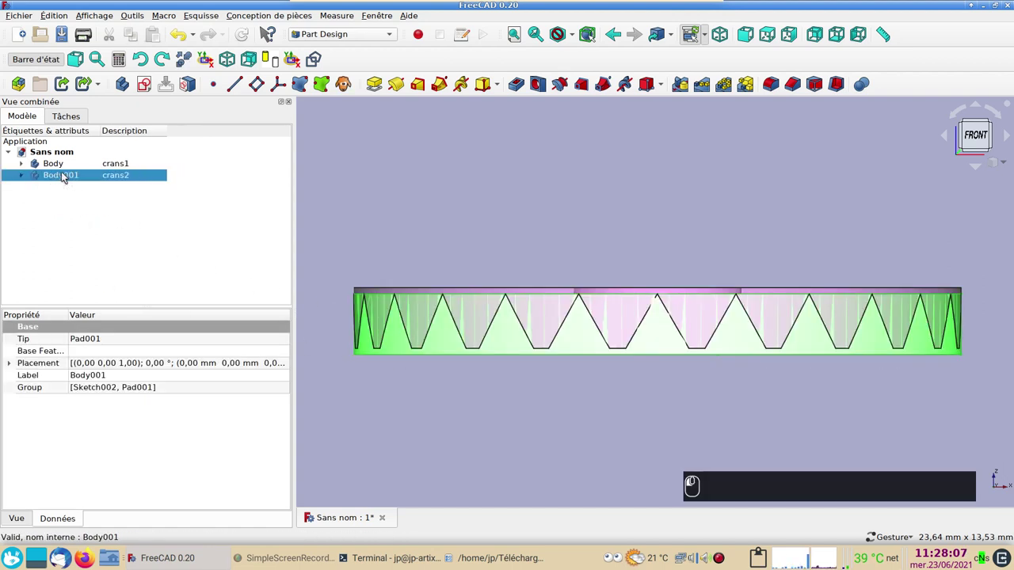
# Step: Clone the crans1 body into Body002 and describe it as clone-crans1
pyautogui.click(72, 234)
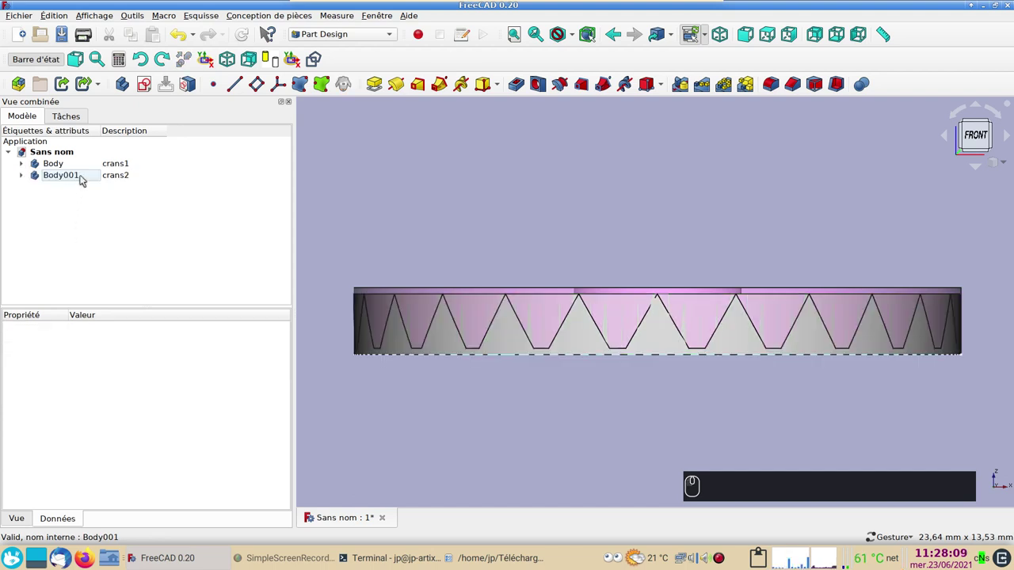
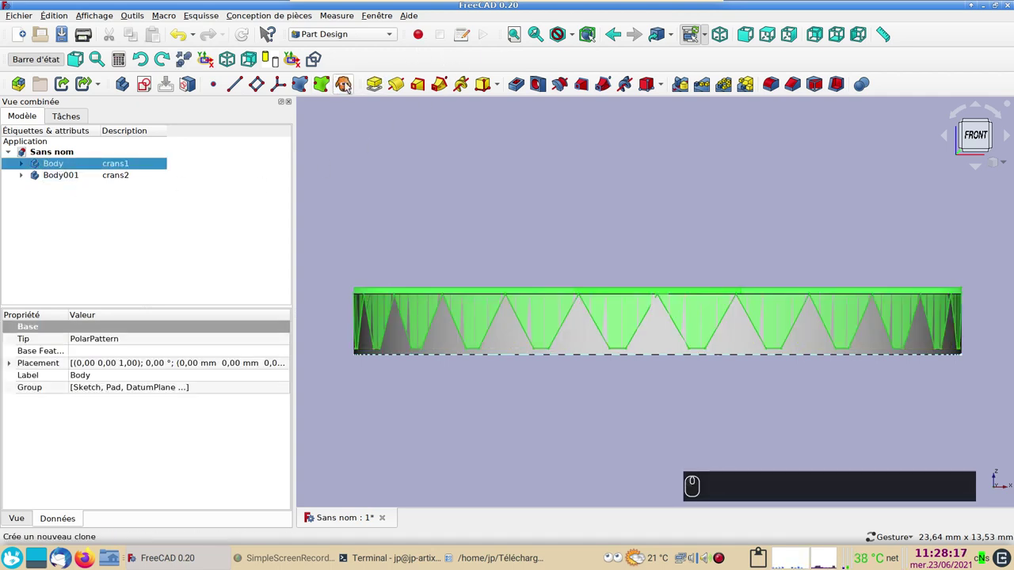
pyautogui.click(346, 82)
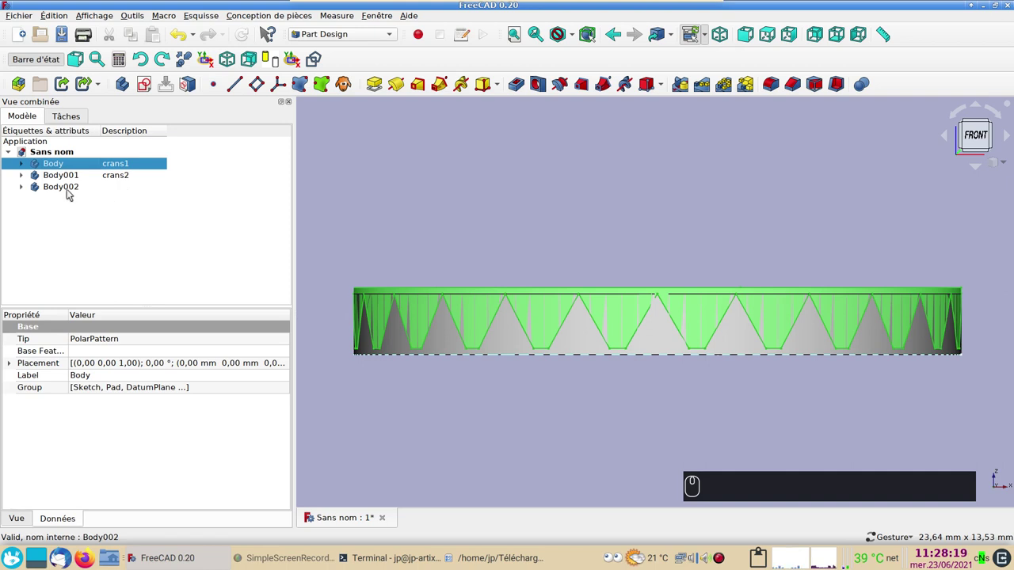
pyautogui.click(117, 190)
pyautogui.press('F2')
pyautogui.write('clone-crans (1)')
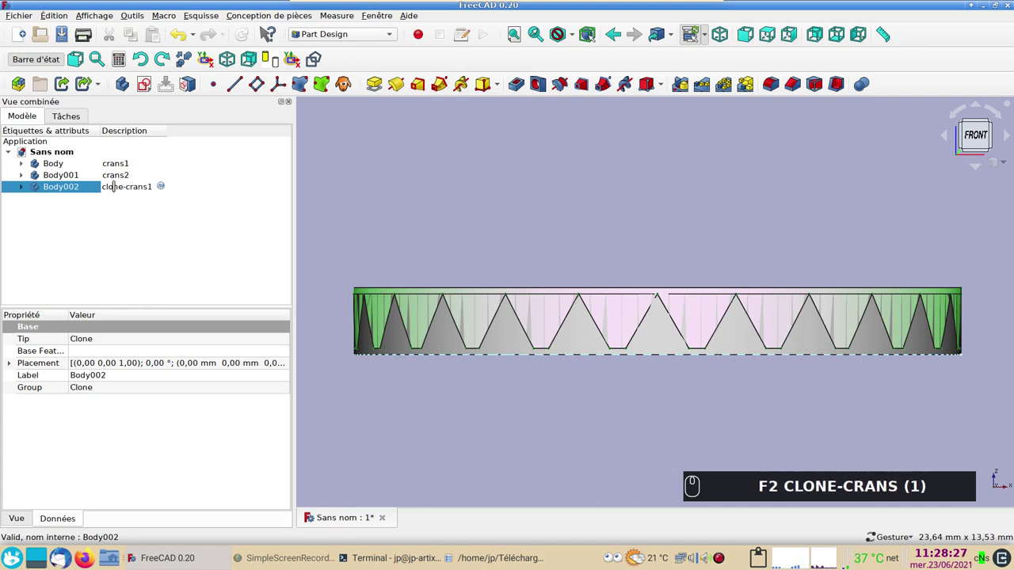
pyautogui.press('Return')
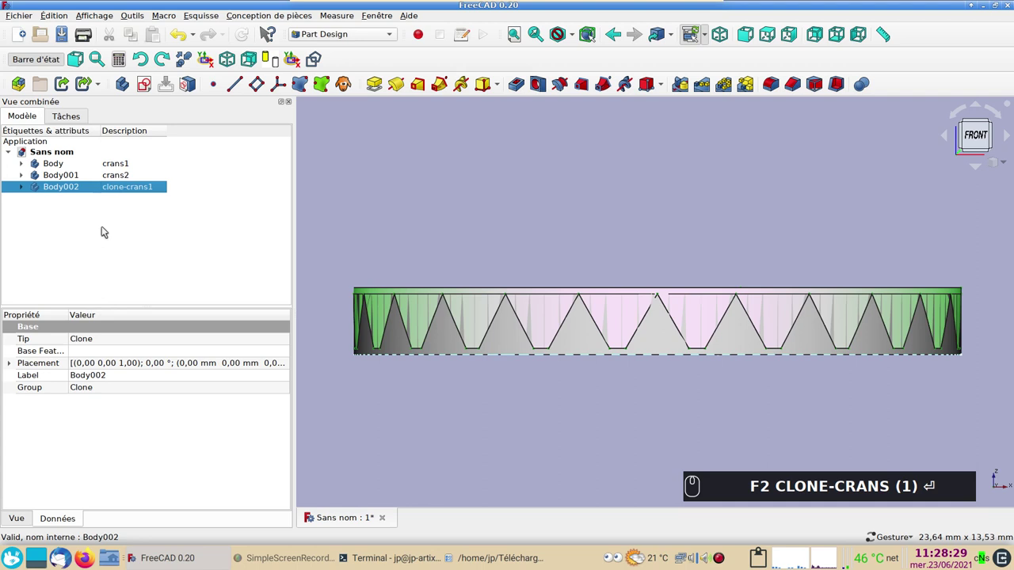
pyautogui.click(71, 180)
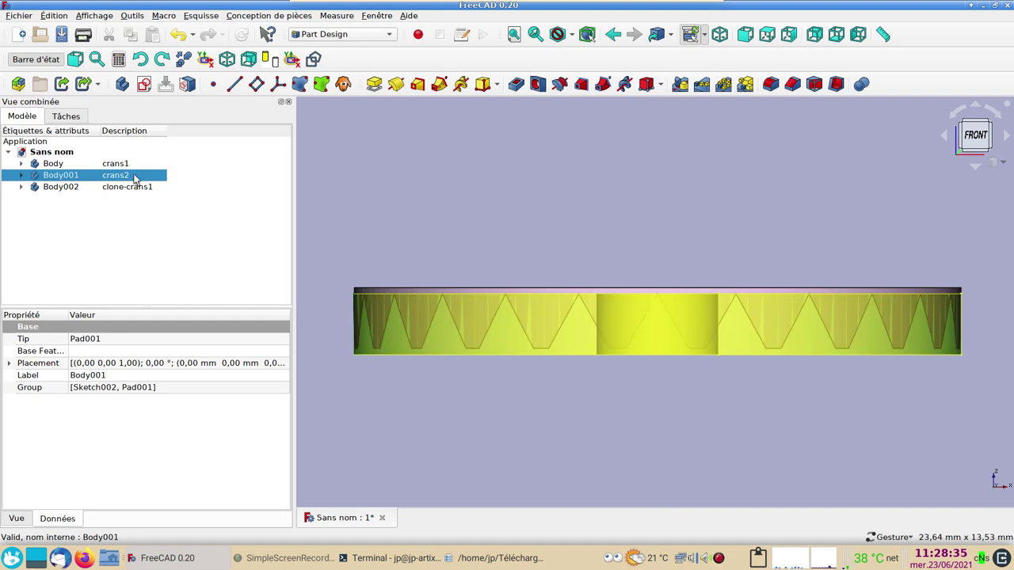
# Step: Start a Part Design Boolean in the crans2 body and set its type to Soustraction
pyautogui.rightClick(59, 176)
pyautogui.click(76, 177)
pyautogui.rightClick(75, 196)
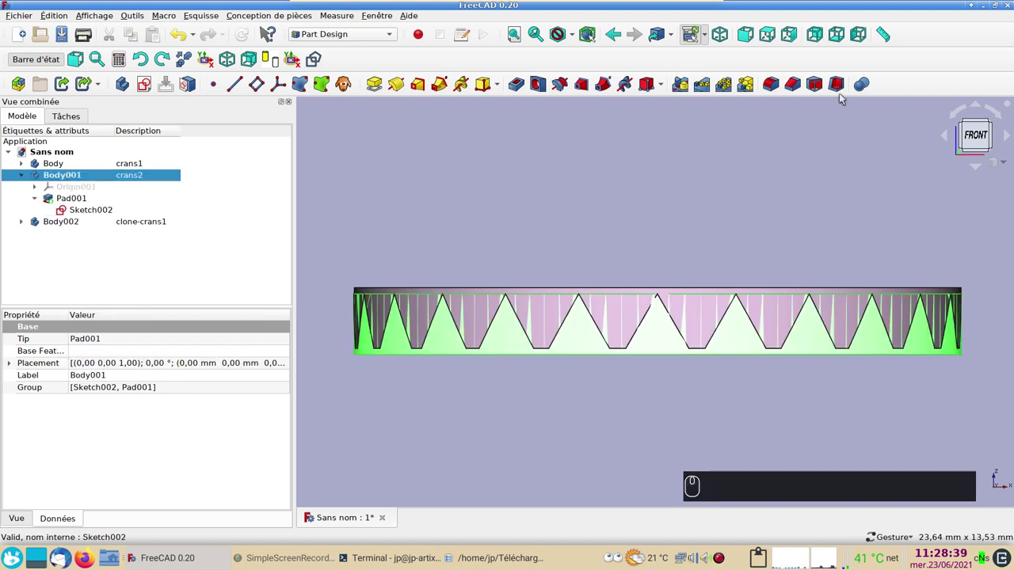
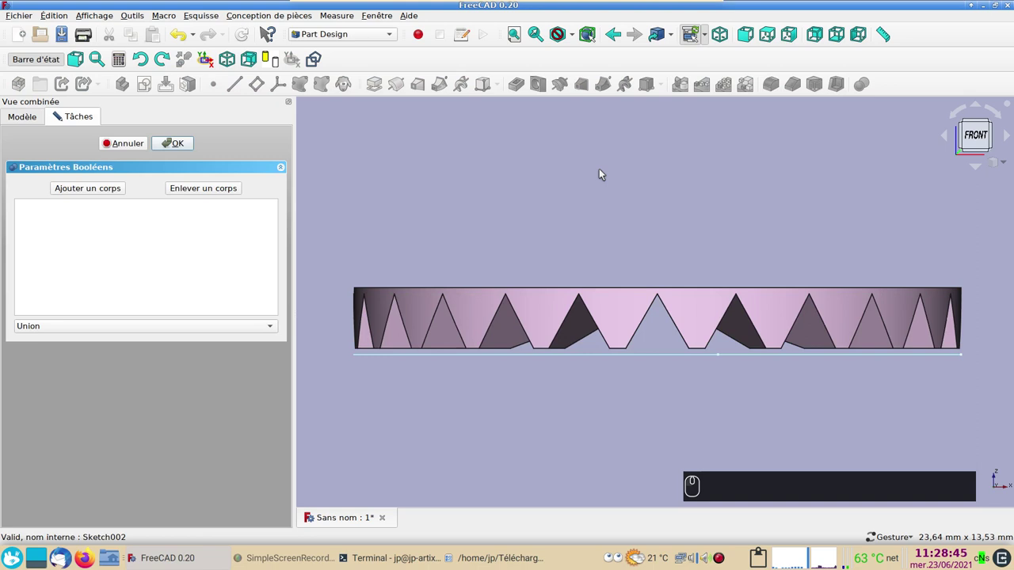
pyautogui.click(53, 326)
pyautogui.click(63, 338)
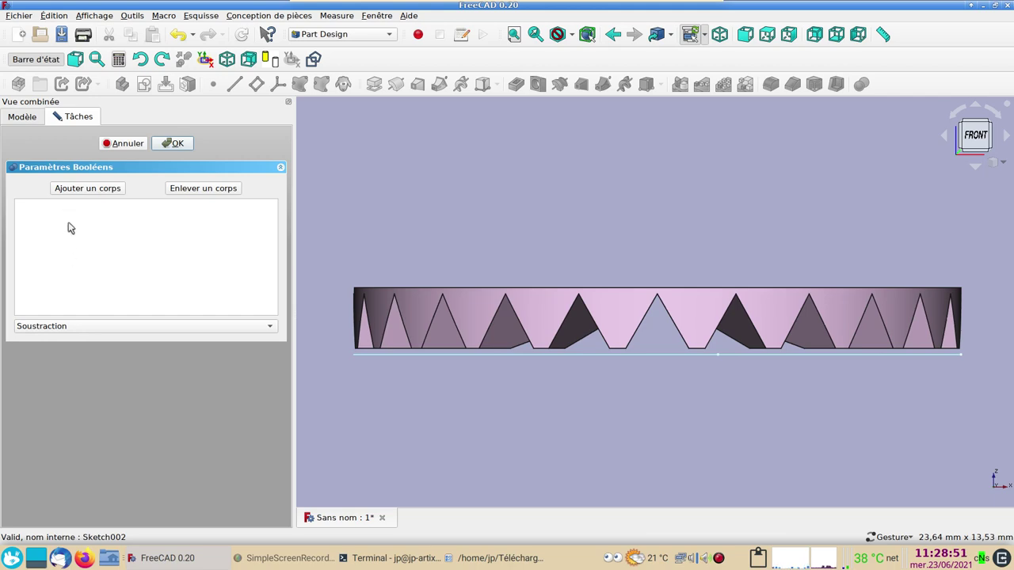
# Step: Add the clone body Body002 as the cutting tool and confirm the subtraction
pyautogui.click(87, 187)
pyautogui.click(548, 309)
pyautogui.click(569, 220)
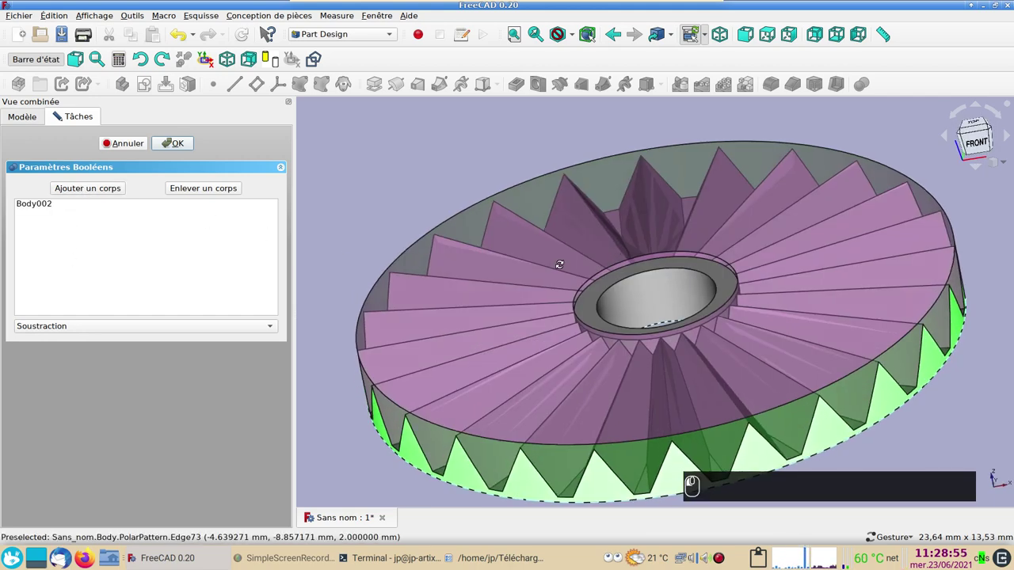
pyautogui.click(180, 144)
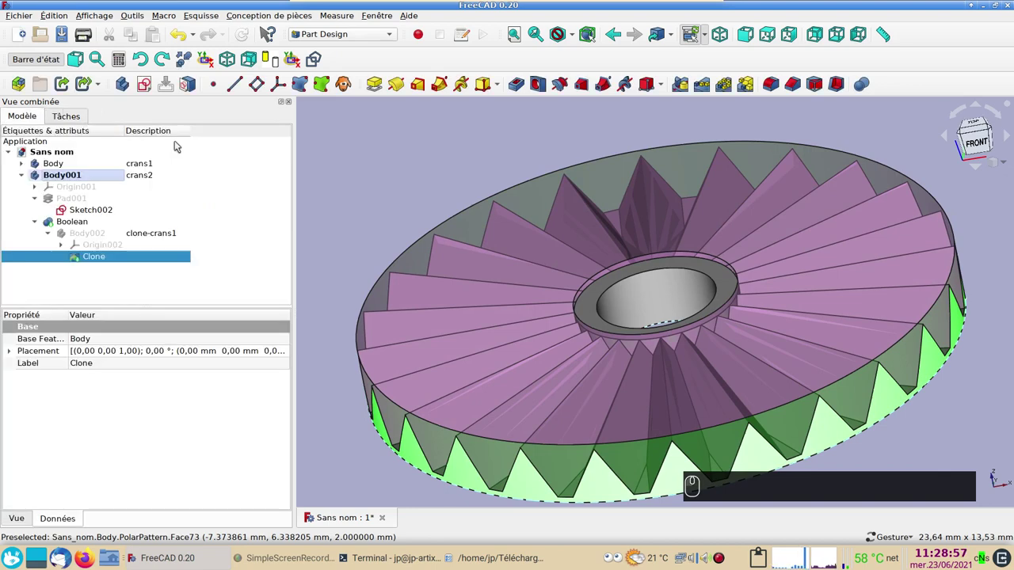
# Step: Orbit the ring and view it from above, inspecting the crans1 polar pattern
pyautogui.moveTo(375, 197); pyautogui.dragTo(191, 234)
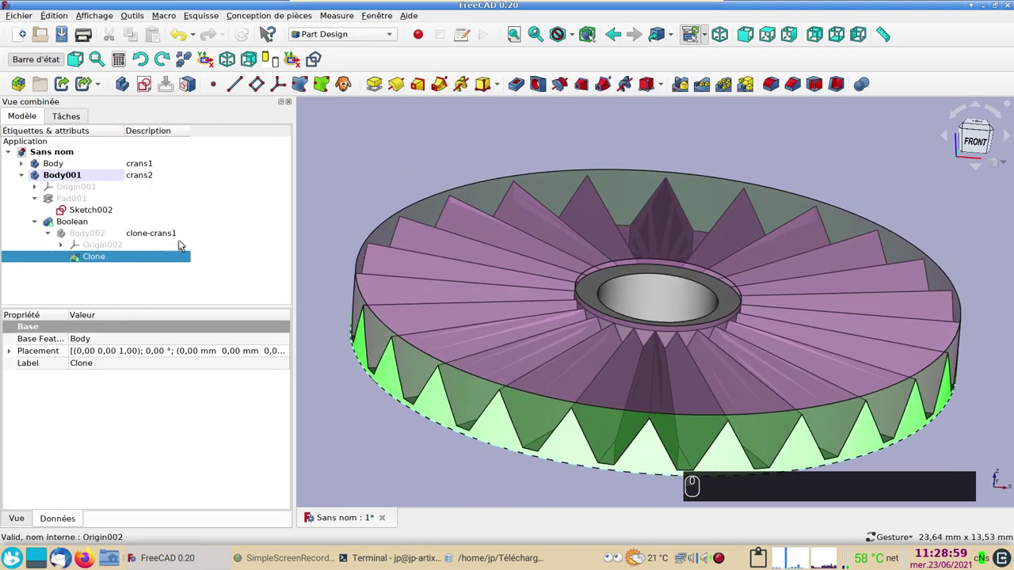
pyautogui.middleClick(426, 443)
pyautogui.moveTo(453, 449); pyautogui.dragTo(513, 367)
pyautogui.click(585, 254)
pyautogui.press('space')
pyautogui.click(722, 204)
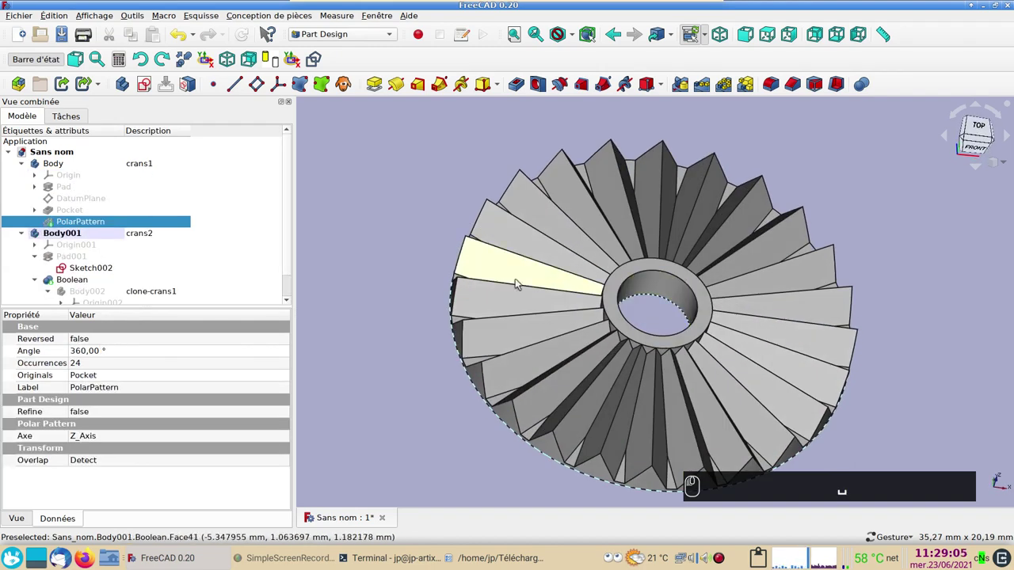
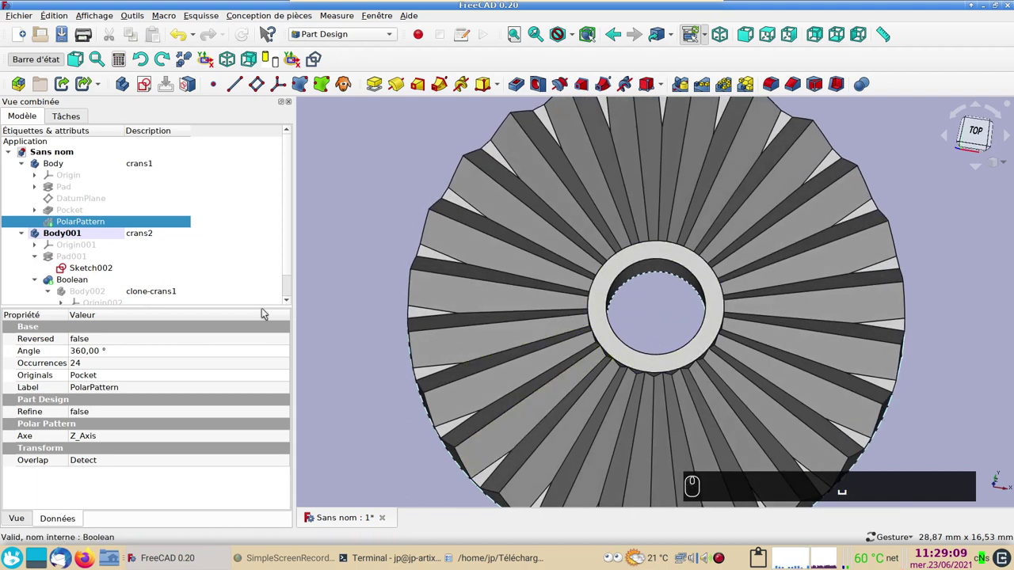
pyautogui.click(498, 384)
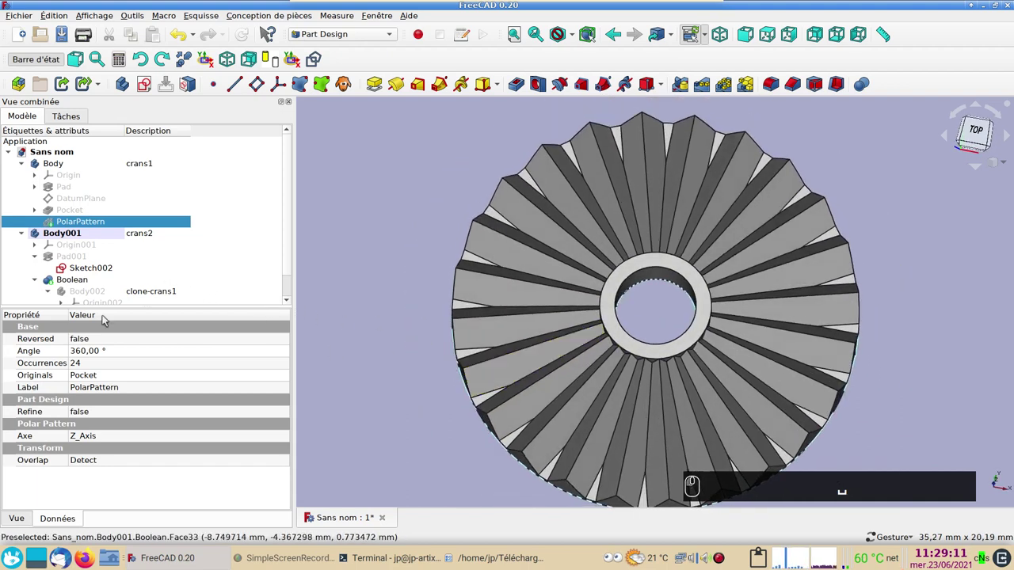
# Step: Change Sketch002's inner circle constraint from 4 mm to 5.5 mm
pyautogui.doubleClick(107, 245)
pyautogui.click(735, 308)
pyautogui.press('Return')
pyautogui.click(151, 148)
pyautogui.scroll(-3)
pyautogui.write('␣ (5) (.) (5) ⏎')
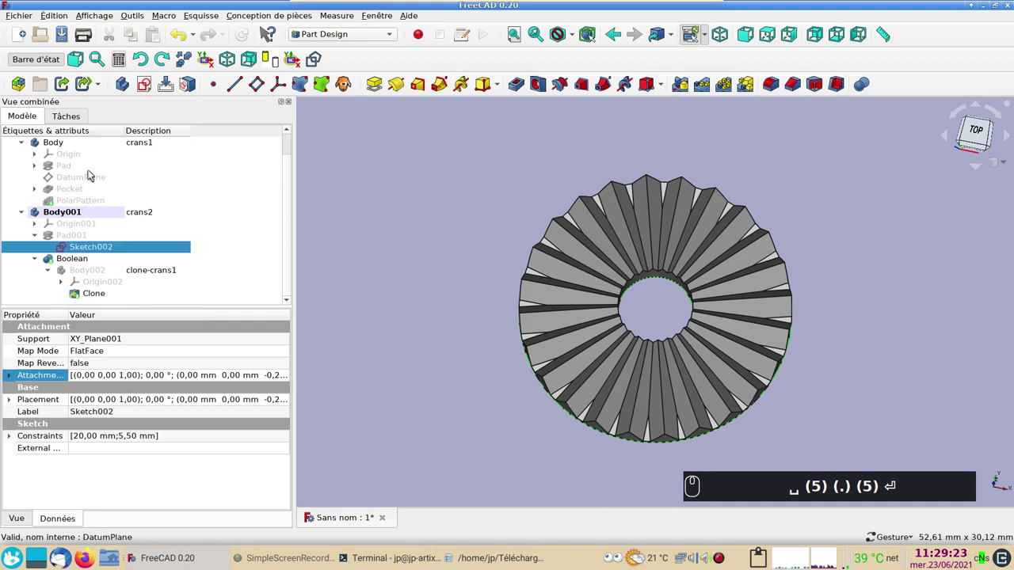
# Step: Hide then re-show the crans1 body and view the rings from the front
pyautogui.click(88, 146)
pyautogui.press('space')
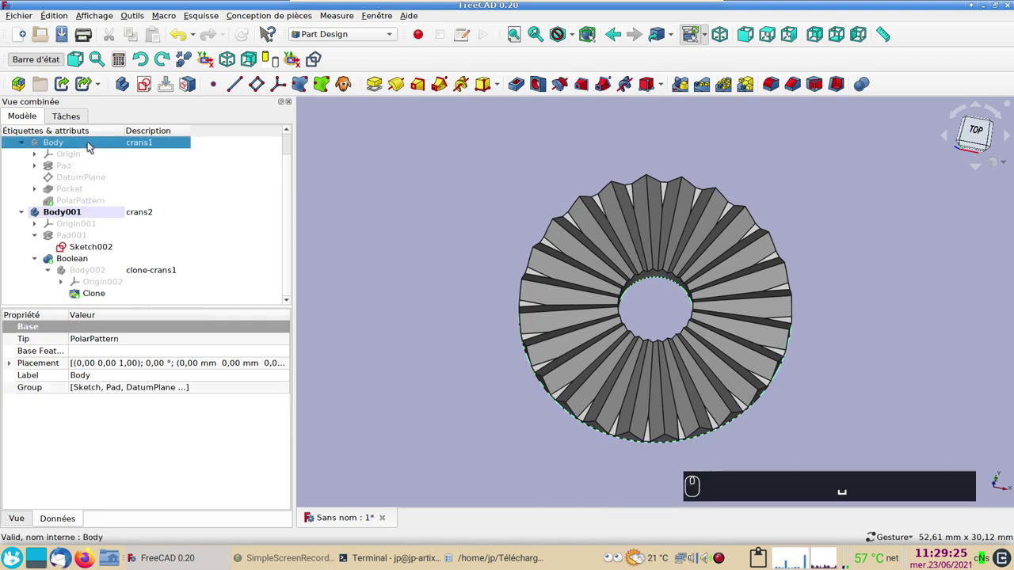
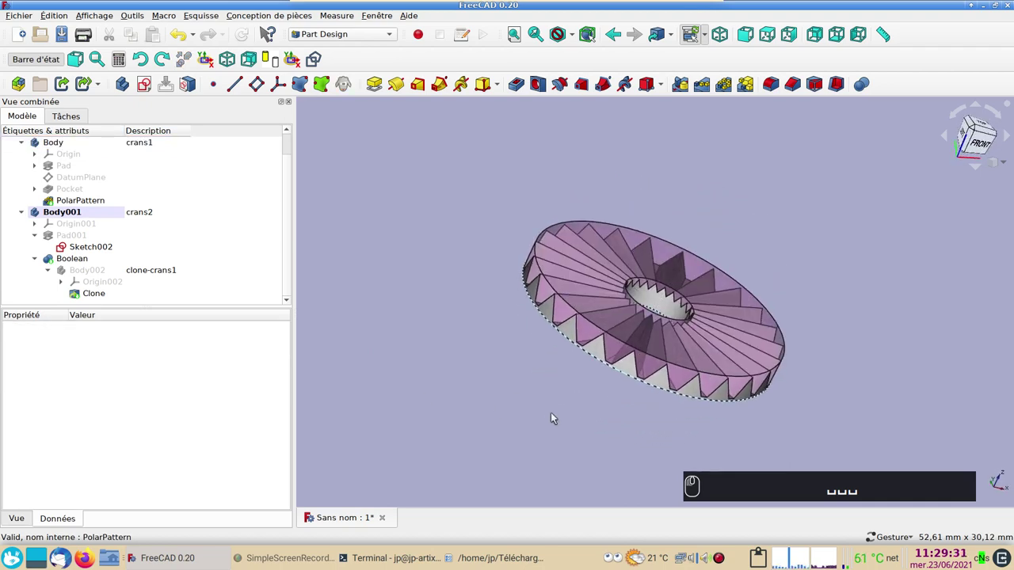
pyautogui.scroll(3)
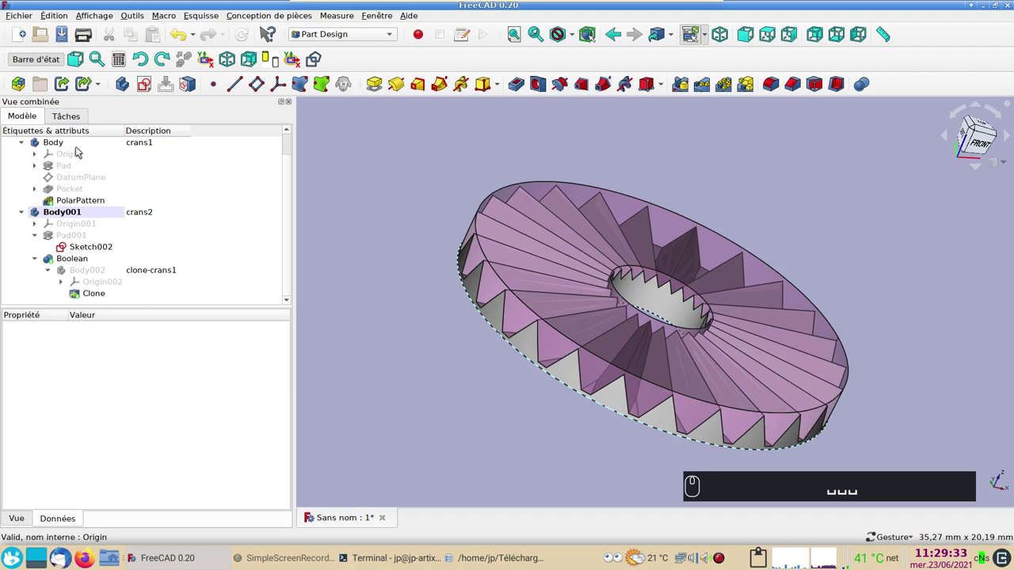
pyautogui.click(80, 148)
pyautogui.press('space')
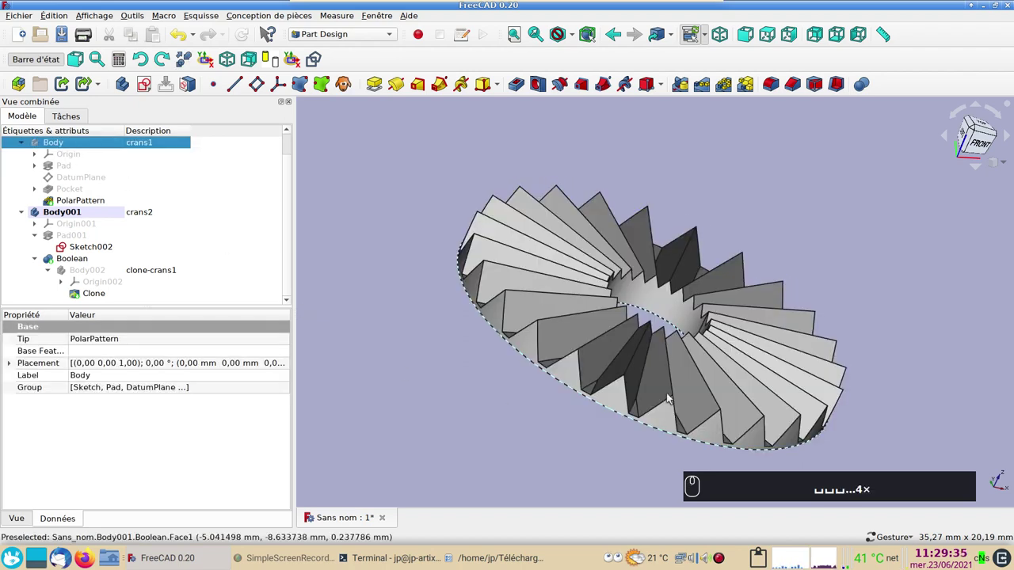
pyautogui.moveTo(834, 324); pyautogui.dragTo(693, 300)
pyautogui.click(456, 299)
pyautogui.click(639, 312)
pyautogui.press('shift+9')
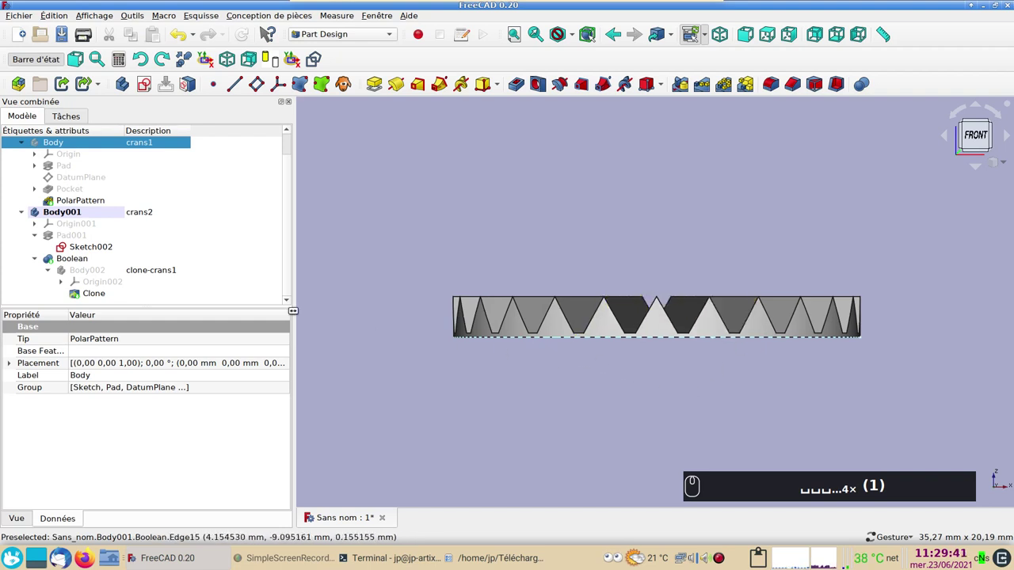
# Step: Toggle the crans2 body's visibility and orbit to inspect the notched ring
pyautogui.scroll(3)
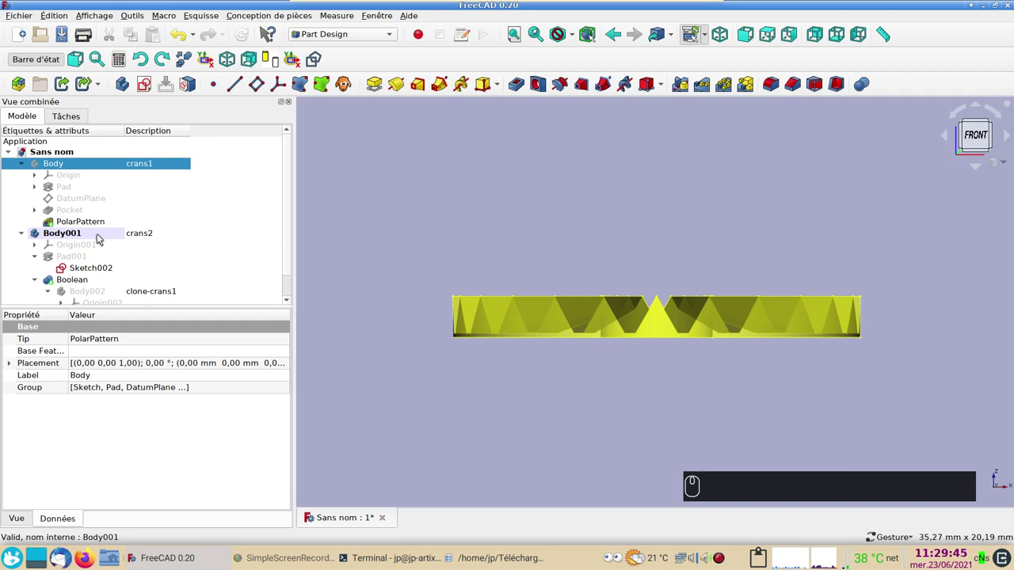
pyautogui.click(26, 164)
pyautogui.click(46, 172)
pyautogui.press('space')
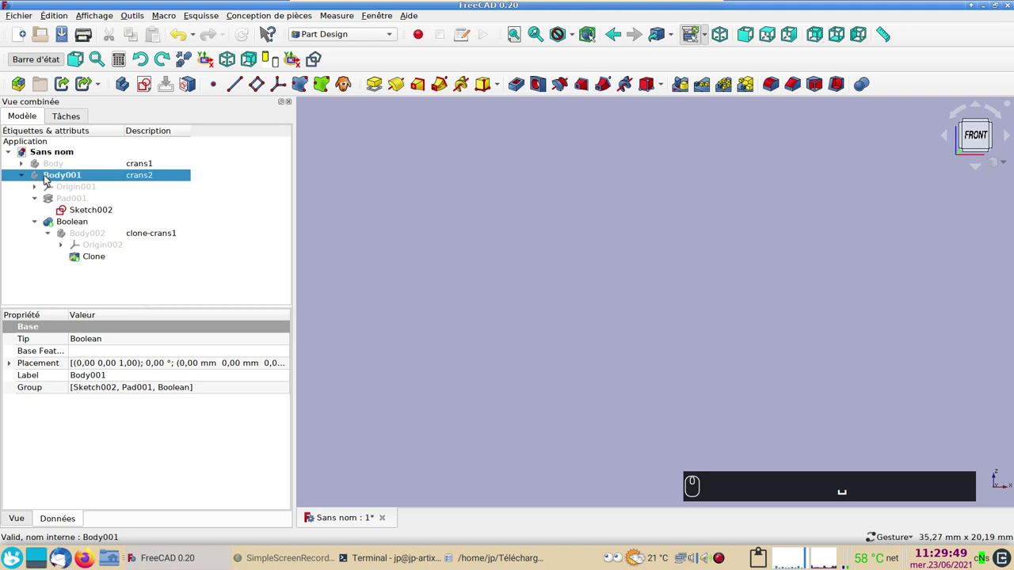
pyautogui.click(65, 170)
pyautogui.click(502, 412)
pyautogui.moveTo(510, 399); pyautogui.dragTo(446, 409)
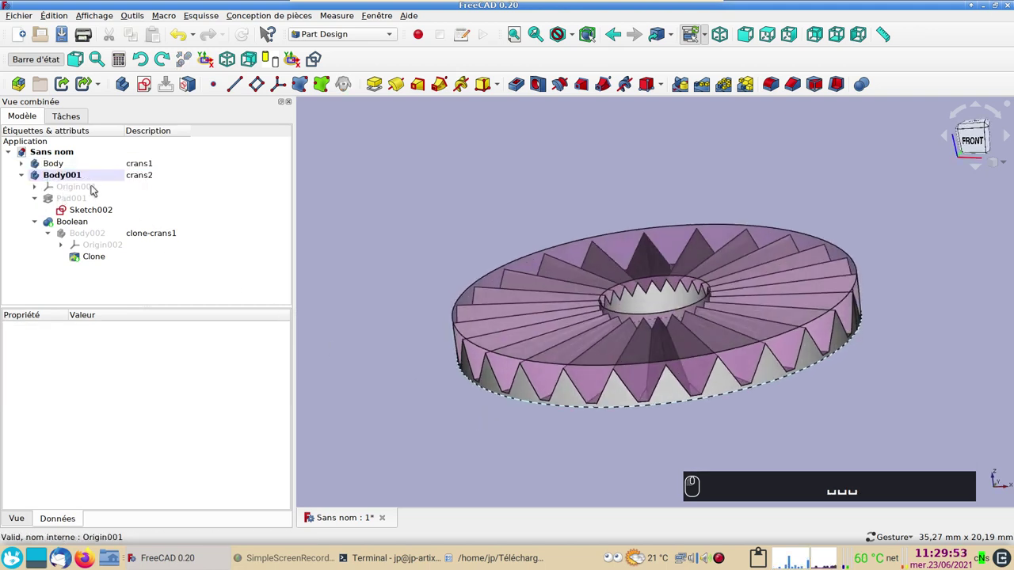
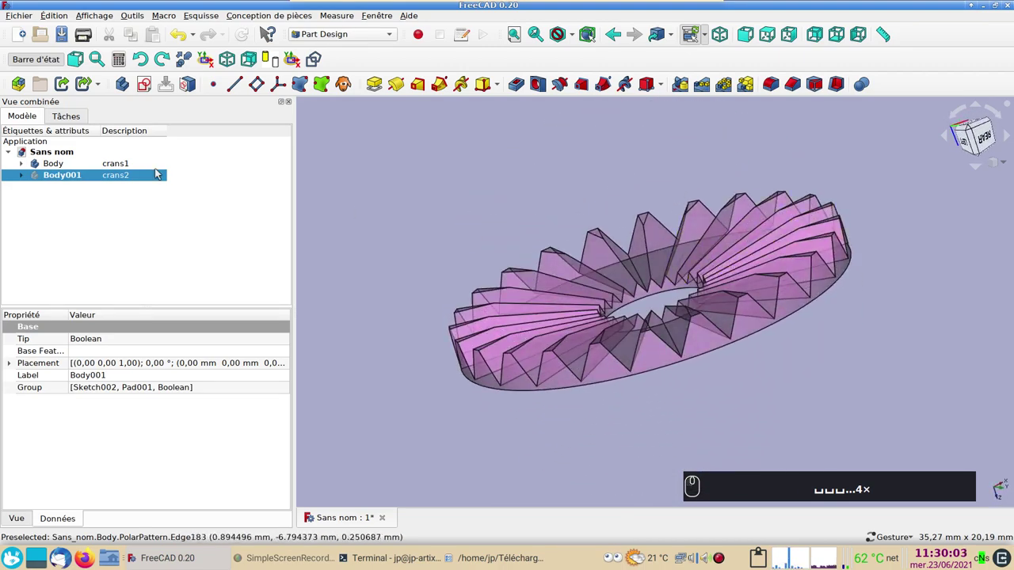
# Step: Toggle crans2 to an opaque notched disc and expand it to show Sketch002, Pad001 and Boolean
pyautogui.click(71, 171)
pyautogui.press('space')
pyautogui.click(60, 162)
pyautogui.press('space')
pyautogui.moveTo(669, 407); pyautogui.dragTo(601, 296)
pyautogui.press('space')
pyautogui.moveTo(485, 380); pyautogui.dragTo(410, 267)
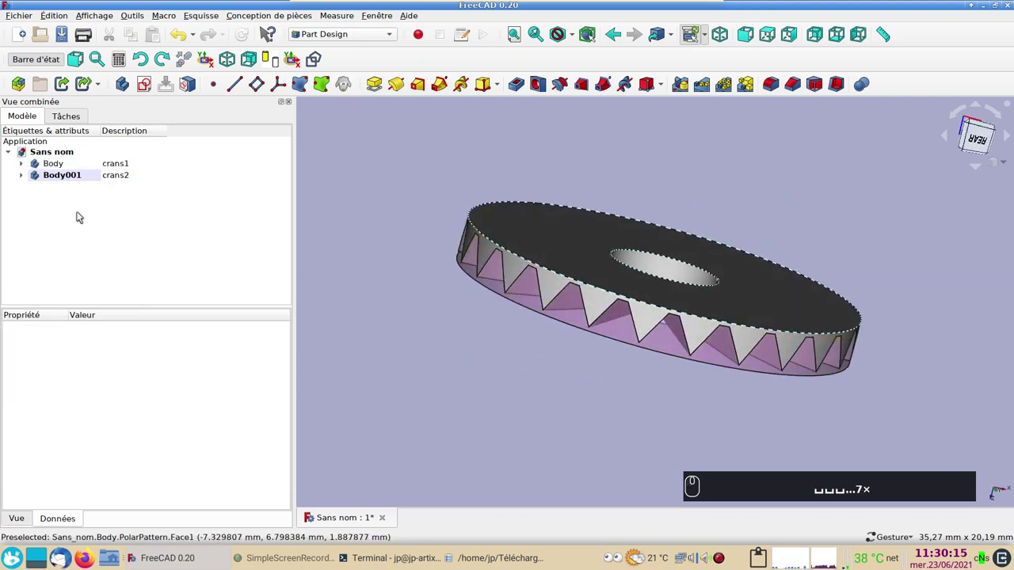
pyautogui.click(56, 180)
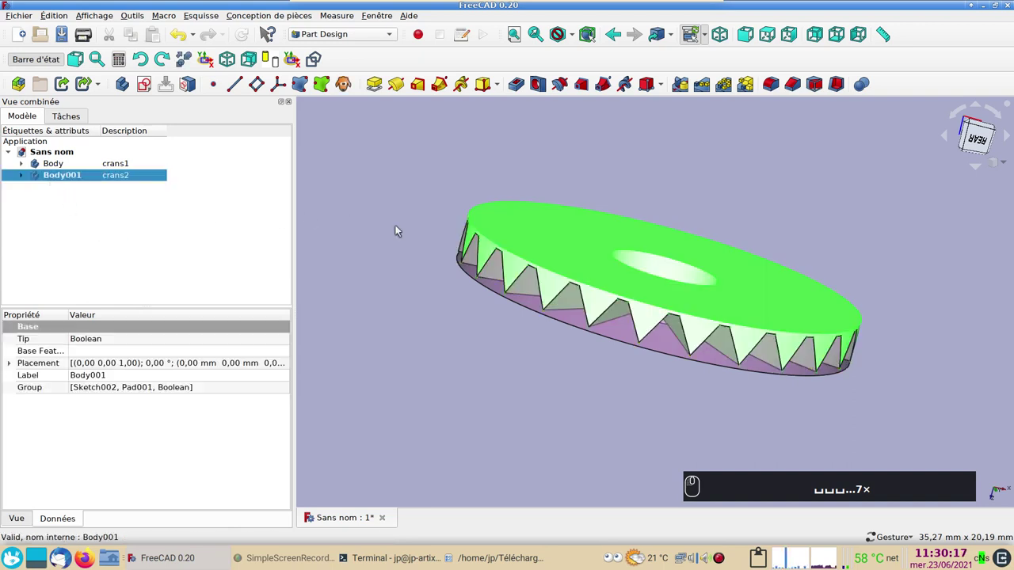
pyautogui.moveTo(381, 224); pyautogui.dragTo(385, 275)
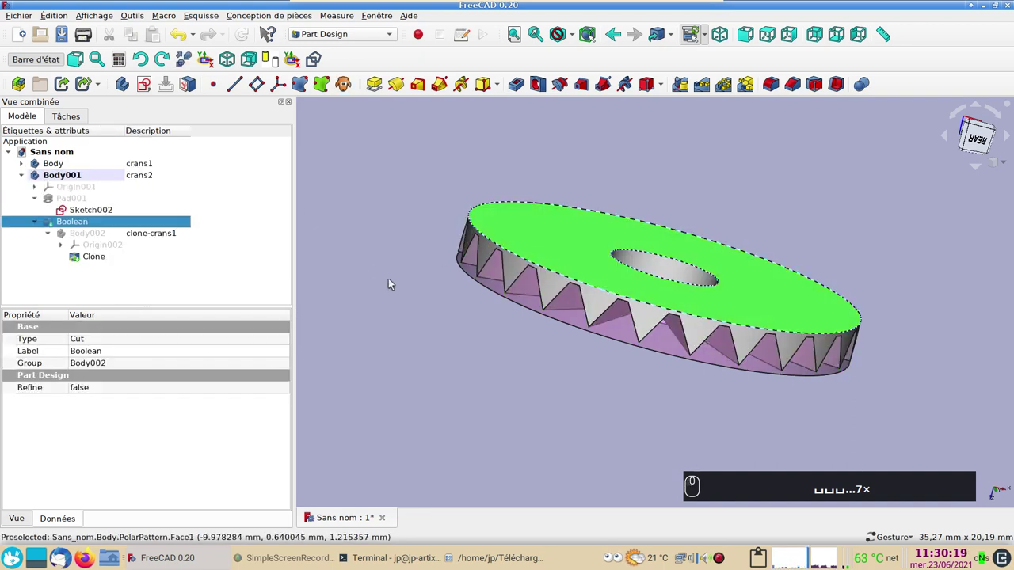
# Step: Set the crans2 shape colour to light blue via Couleur de la forme and confirm
pyautogui.press('ctrl+d')
pyautogui.click(219, 254)
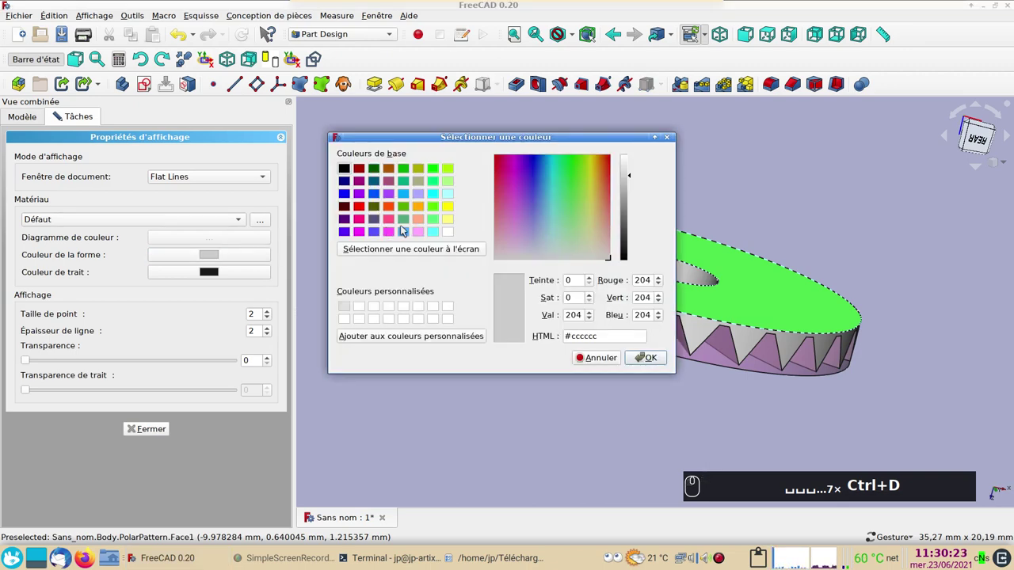
pyautogui.moveTo(406, 227); pyautogui.dragTo(149, 423)
pyautogui.click(152, 428)
pyautogui.doubleClick(522, 408)
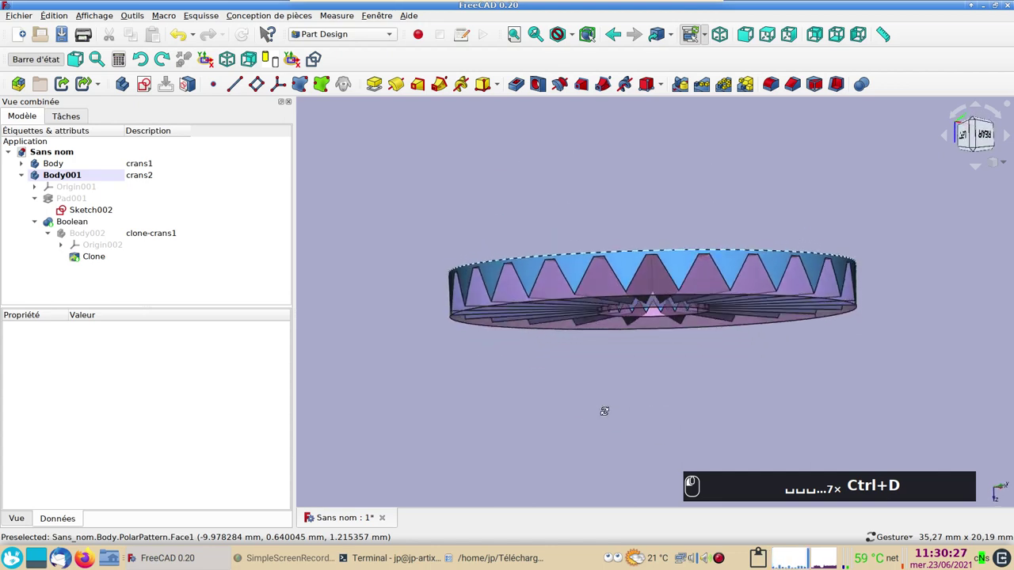
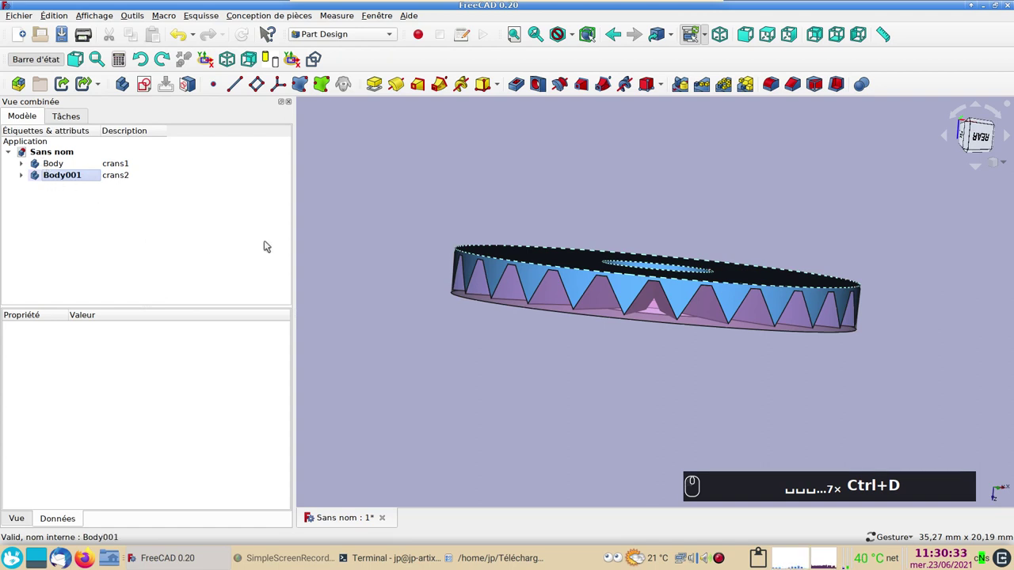
# Step: Tilt the view to see the top face of the light blue notched disc
pyautogui.moveTo(570, 377); pyautogui.dragTo(558, 264)
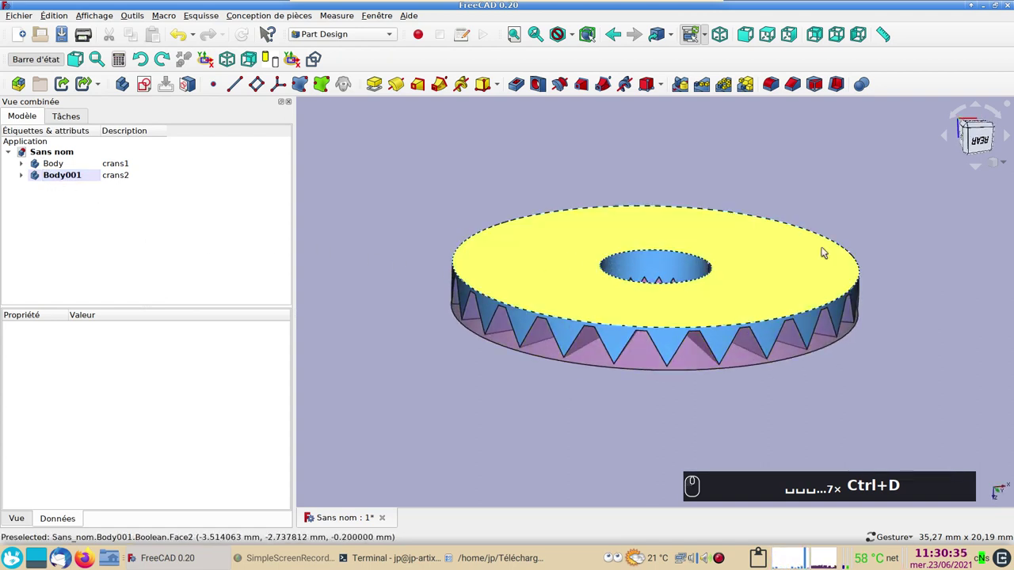
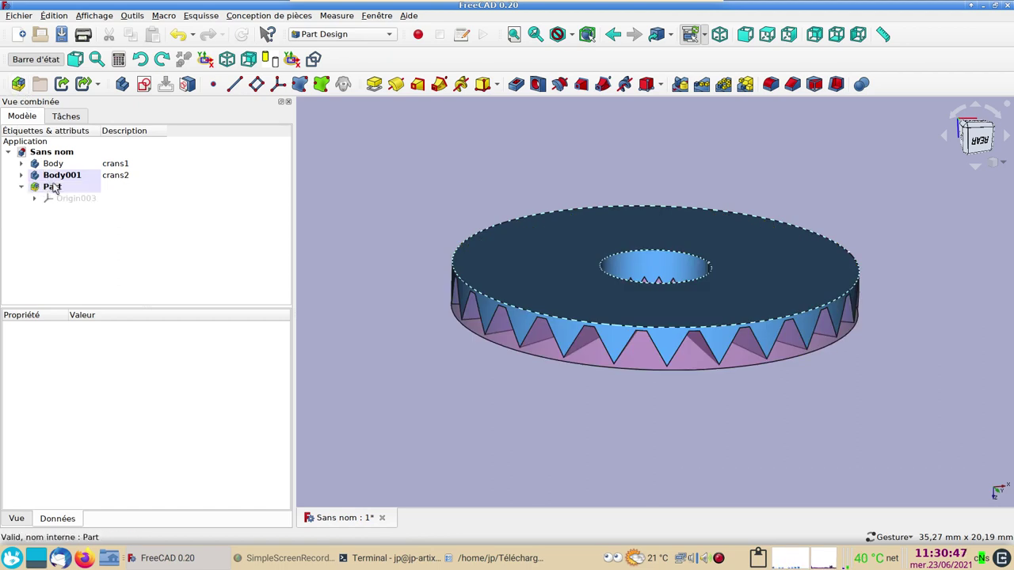
# Step: Create a second Part and describe the first Part as Bras1
pyautogui.click(55, 183)
pyautogui.click(121, 190)
pyautogui.click(27, 90)
pyautogui.click(123, 189)
pyautogui.click(123, 190)
pyautogui.press('F2')
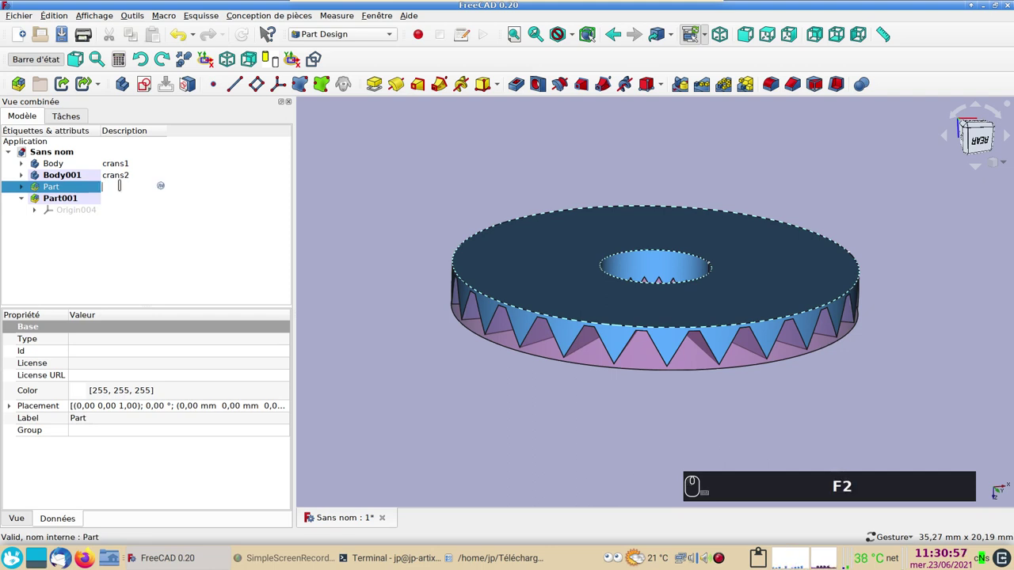
pyautogui.write('ras')
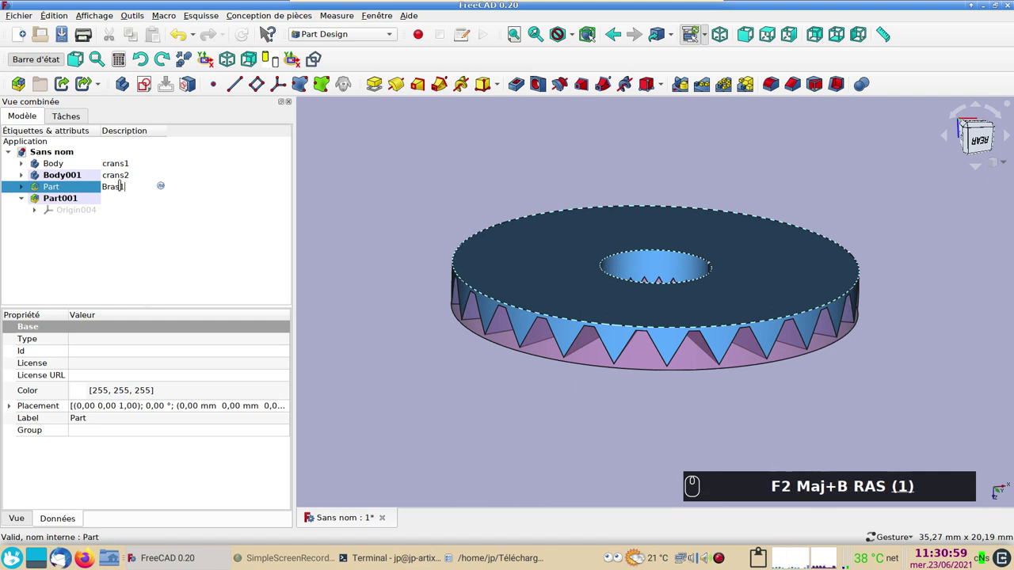
pyautogui.press('Return')
# Step: Describe the second Part as Bras2
pyautogui.moveTo(71, 197); pyautogui.dragTo(109, 197)
pyautogui.press('F2')
pyautogui.press('shift+b')
pyautogui.write('as (2)')
pyautogui.press('Return')
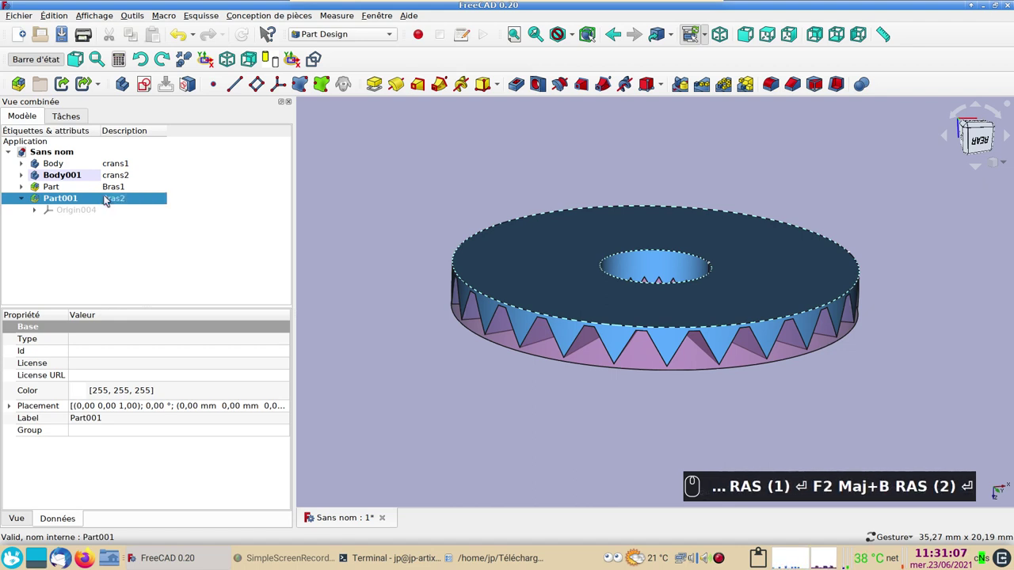
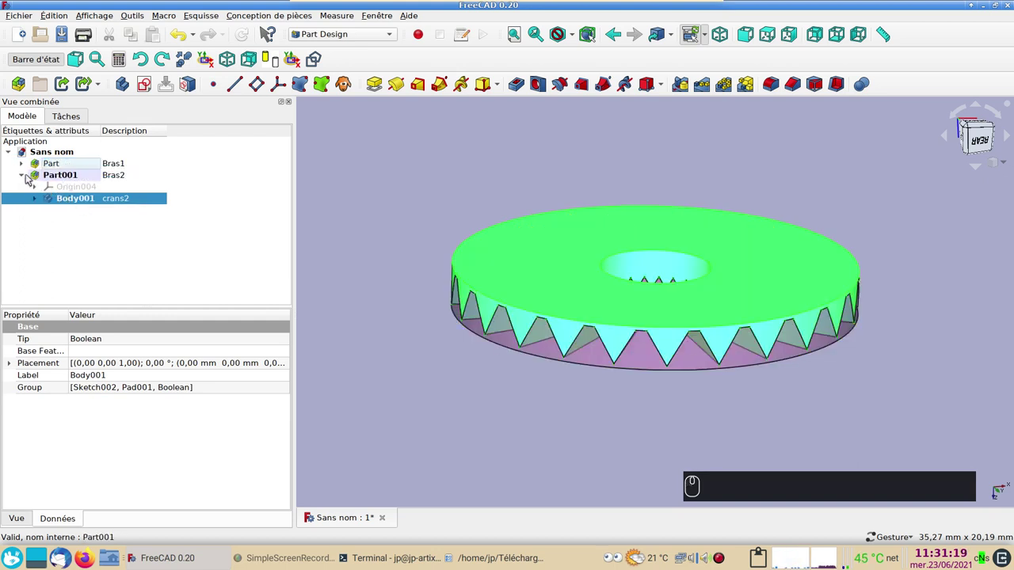
# Step: Move crans1 into Bras1 and crans2 into Bras2, then add a new empty body in Bras1
pyautogui.click(28, 177)
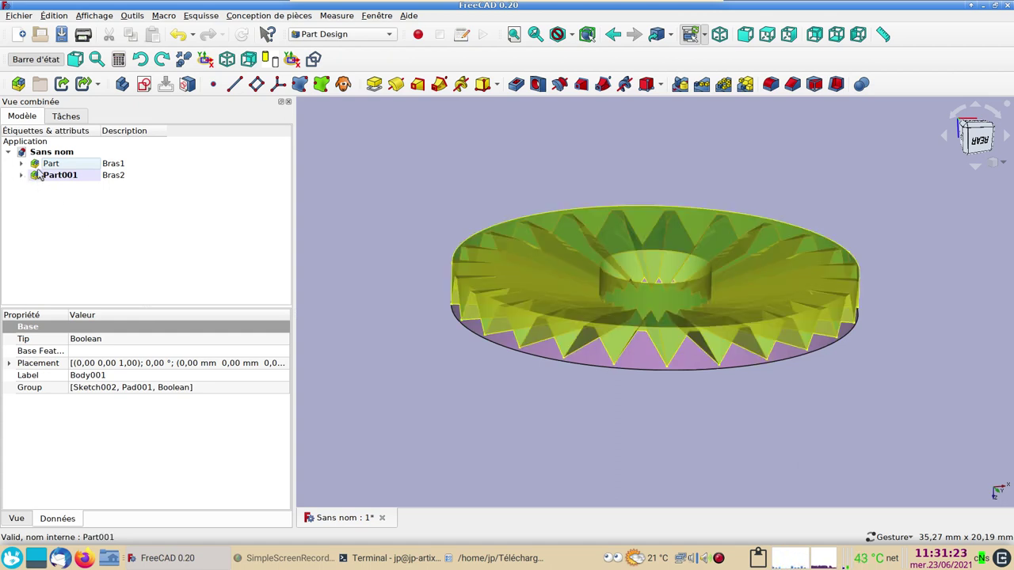
pyautogui.moveTo(44, 164); pyautogui.dragTo(11, 176)
pyautogui.rightClick(44, 167)
pyautogui.moveTo(43, 166); pyautogui.dragTo(31, 178)
pyautogui.rightClick(71, 170)
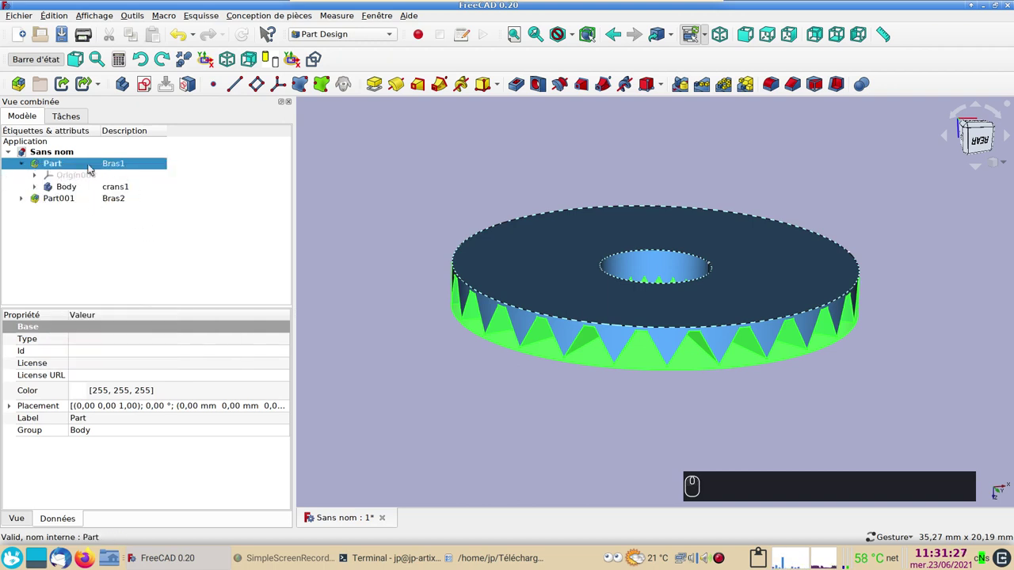
pyautogui.click(127, 87)
# Step: Bind crans1's flat notched face (Face73) into the new Body003 as a ShapeBinder
pyautogui.moveTo(463, 395); pyautogui.dragTo(75, 223)
pyautogui.click(39, 196)
pyautogui.click(448, 350)
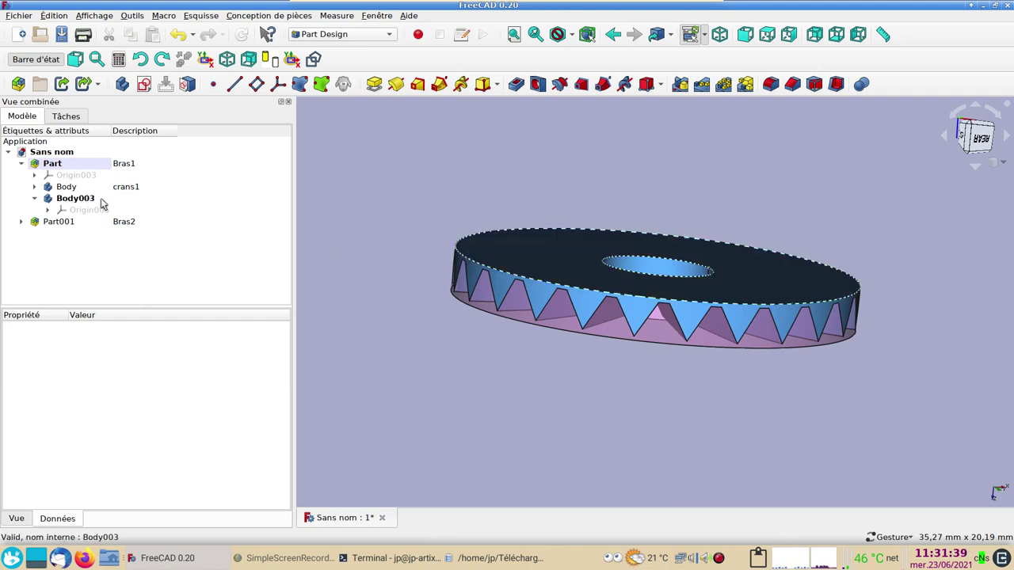
pyautogui.click(55, 225)
pyautogui.press('space')
pyautogui.click(125, 252)
pyautogui.click(536, 392)
pyautogui.click(515, 245)
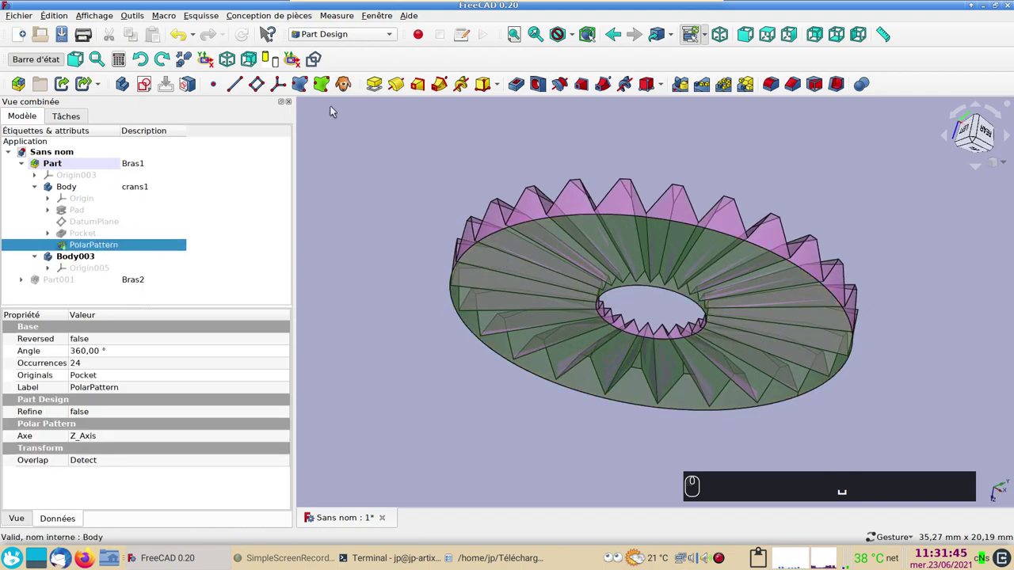
pyautogui.click(303, 82)
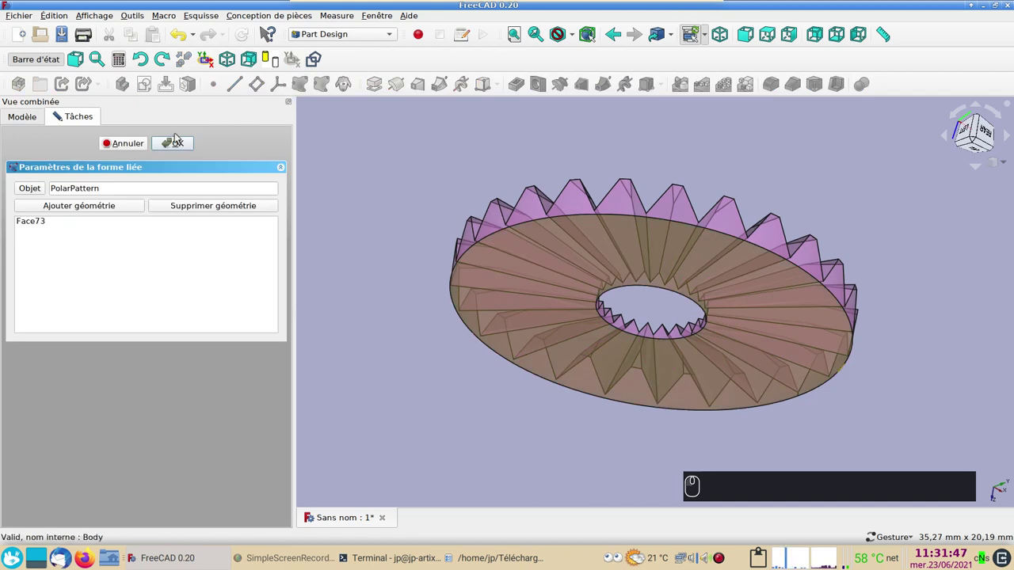
pyautogui.click(177, 140)
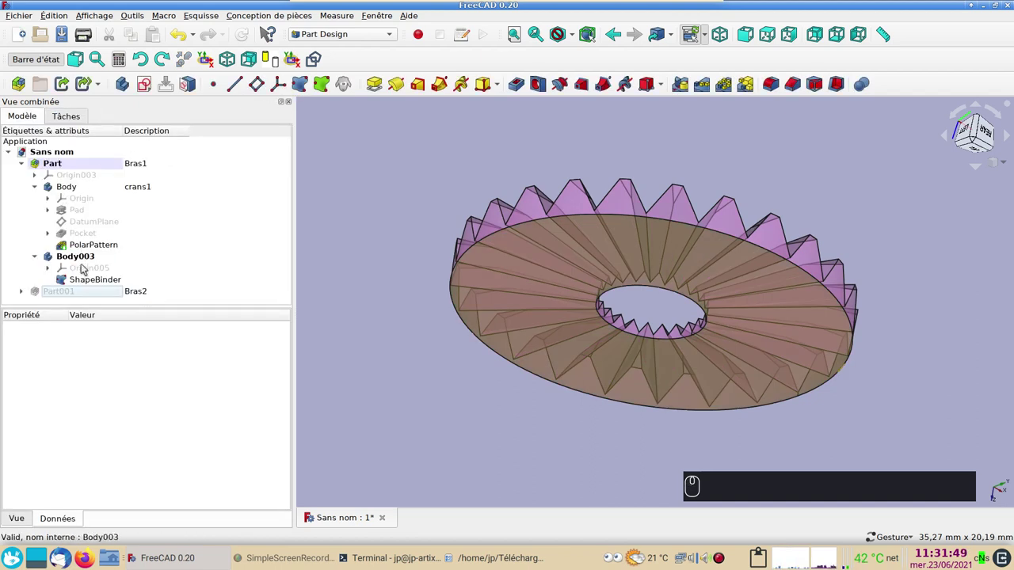
# Step: Hide the crans1 body and start a new empty sketch on the ShapeBinder face
pyautogui.click(88, 276)
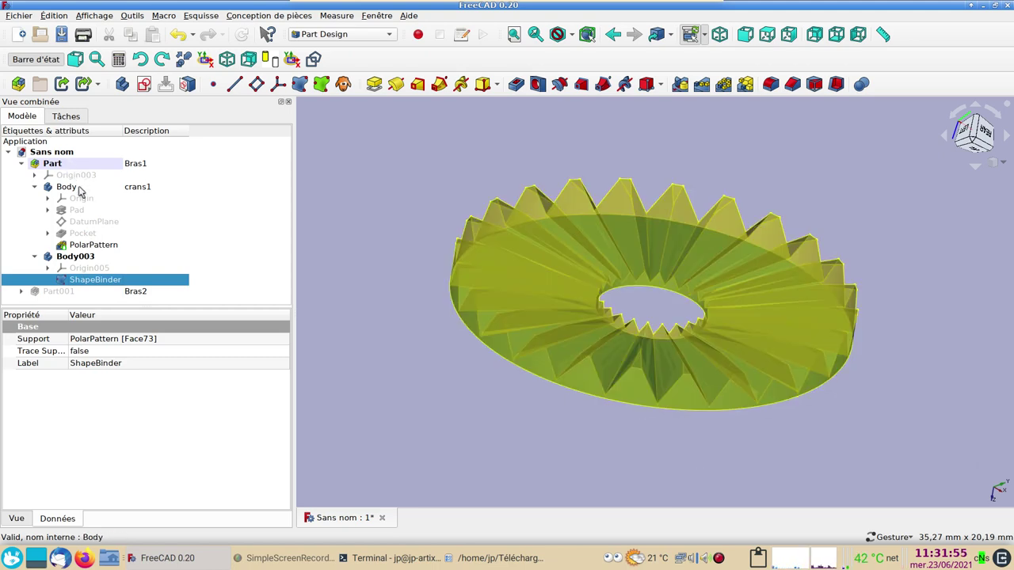
pyautogui.click(83, 190)
pyautogui.press('space')
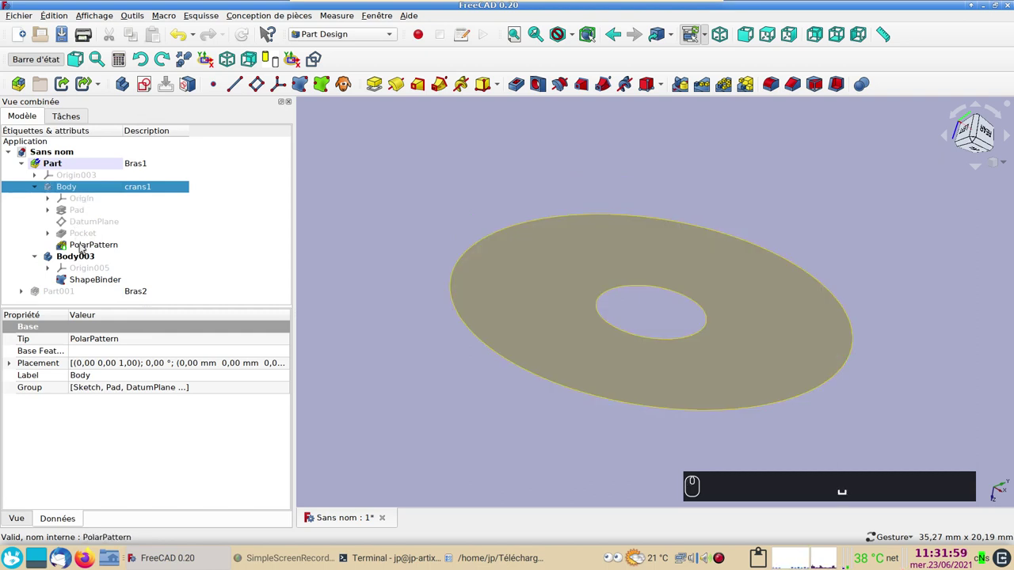
pyautogui.click(491, 280)
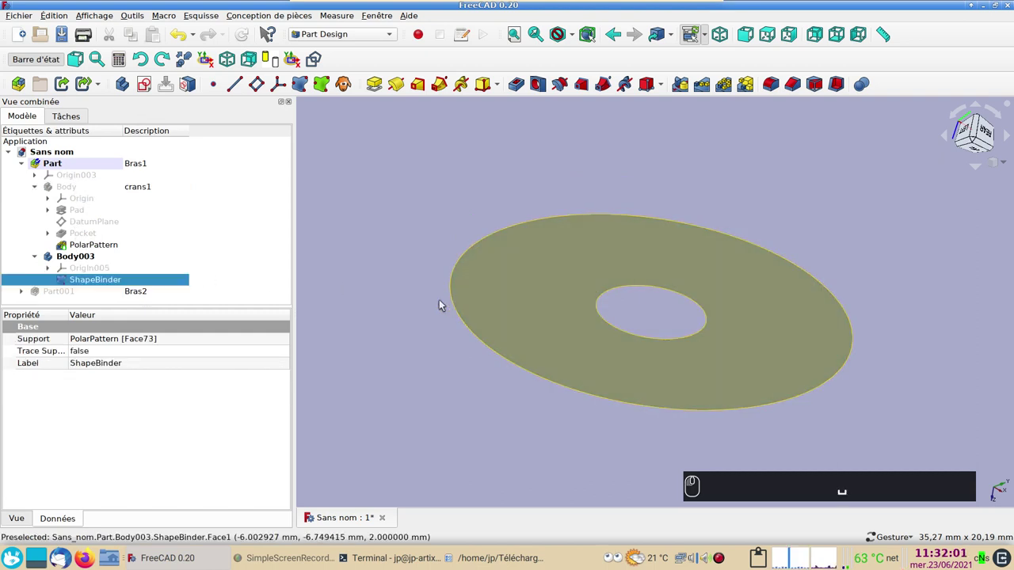
pyautogui.click(149, 92)
pyautogui.scroll(-3)
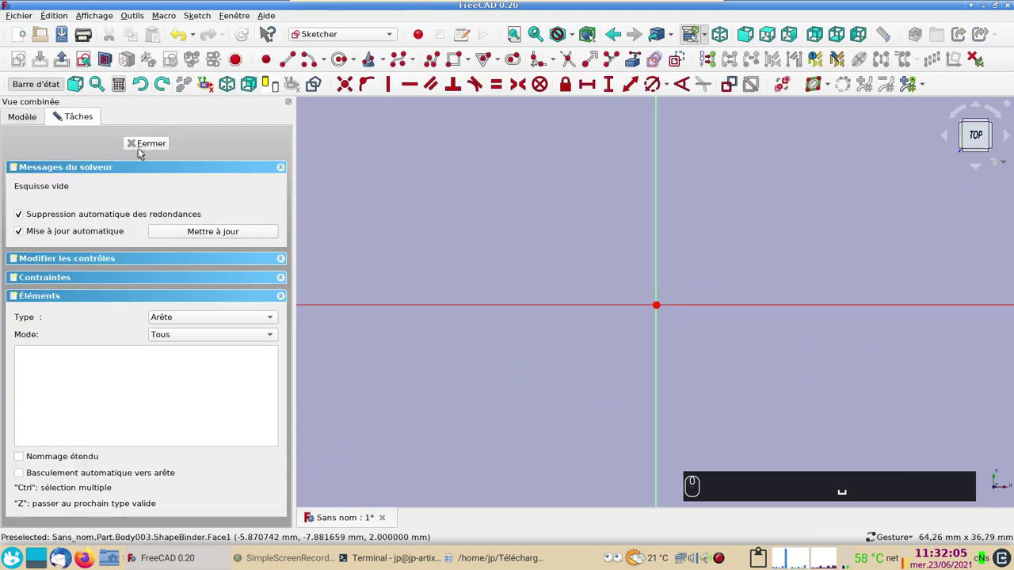
# Step: Draw the arm's slot outline and set 100 mm between its end centres
pyautogui.click(139, 144)
pyautogui.click(108, 289)
pyautogui.click(166, 270)
pyautogui.scroll(3)
pyautogui.rightClick(518, 364)
pyautogui.scroll(3)
pyautogui.rightClick(495, 372)
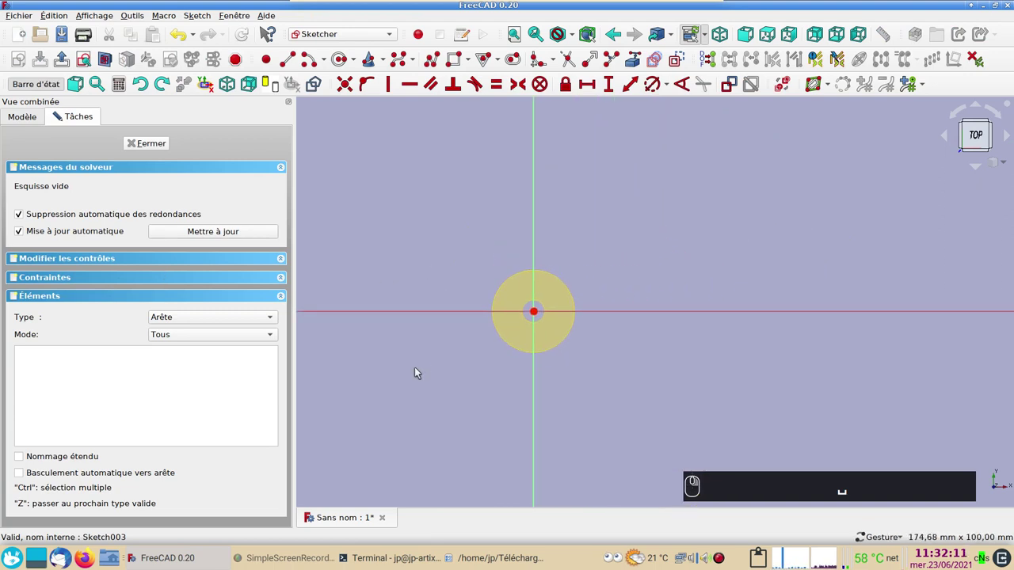
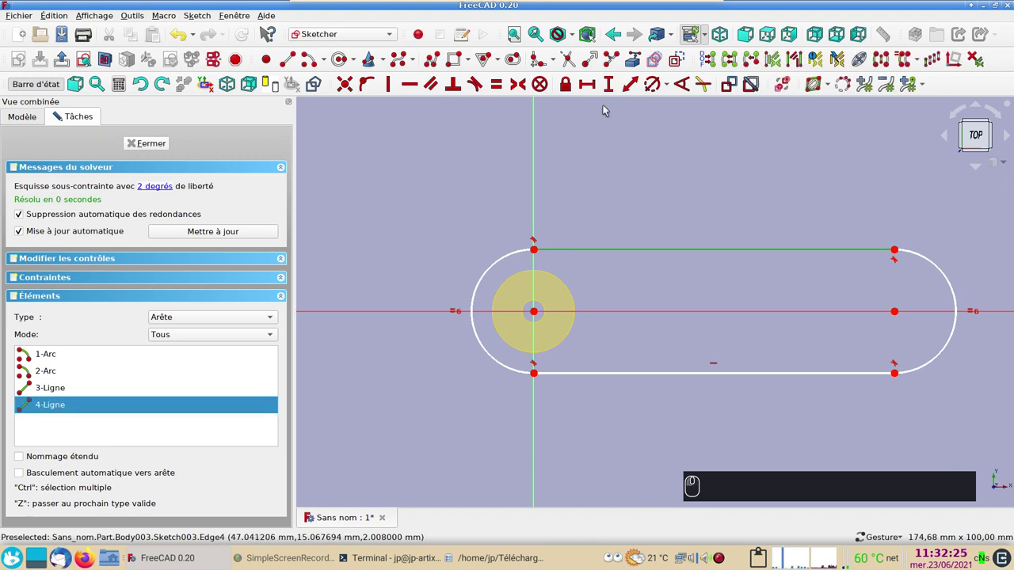
pyautogui.click(597, 90)
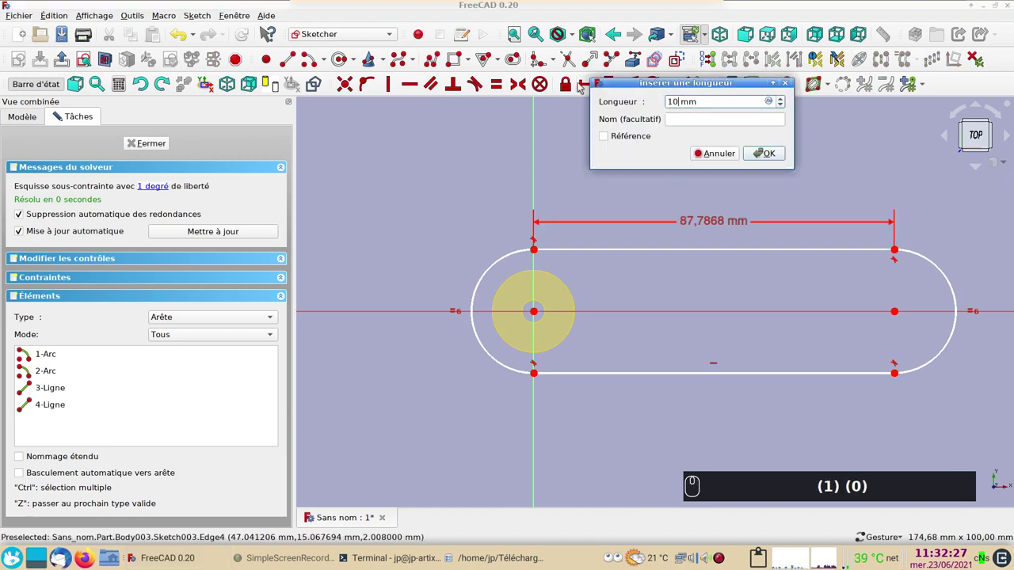
pyautogui.write('(1) (0) (0)')
pyautogui.press('Return')
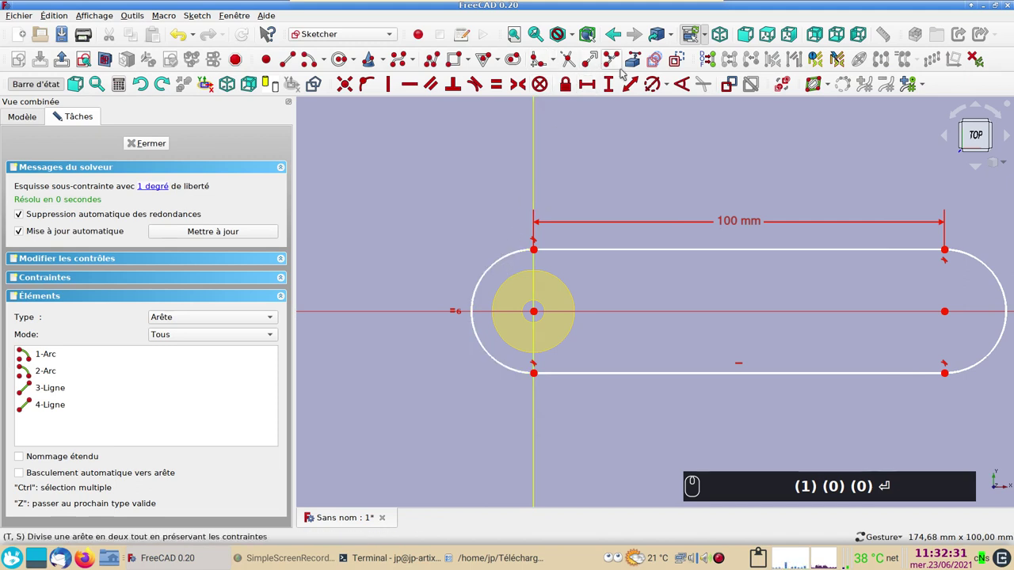
# Step: Import the binder circles as external geometry and make the slot's end arc equal to the outer disc circle
pyautogui.click(630, 64)
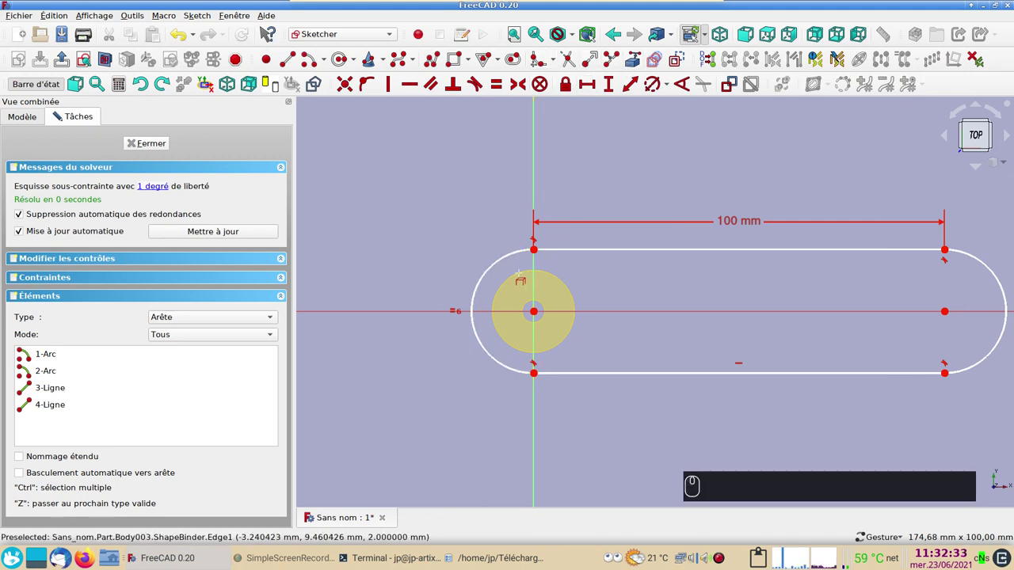
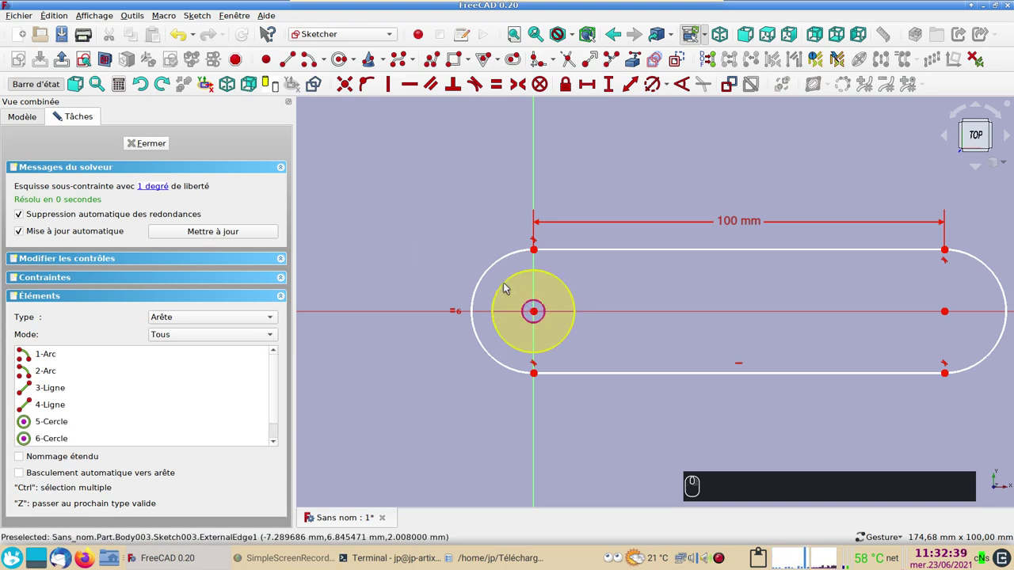
pyautogui.click(509, 285)
pyautogui.click(497, 269)
pyautogui.click(408, 220)
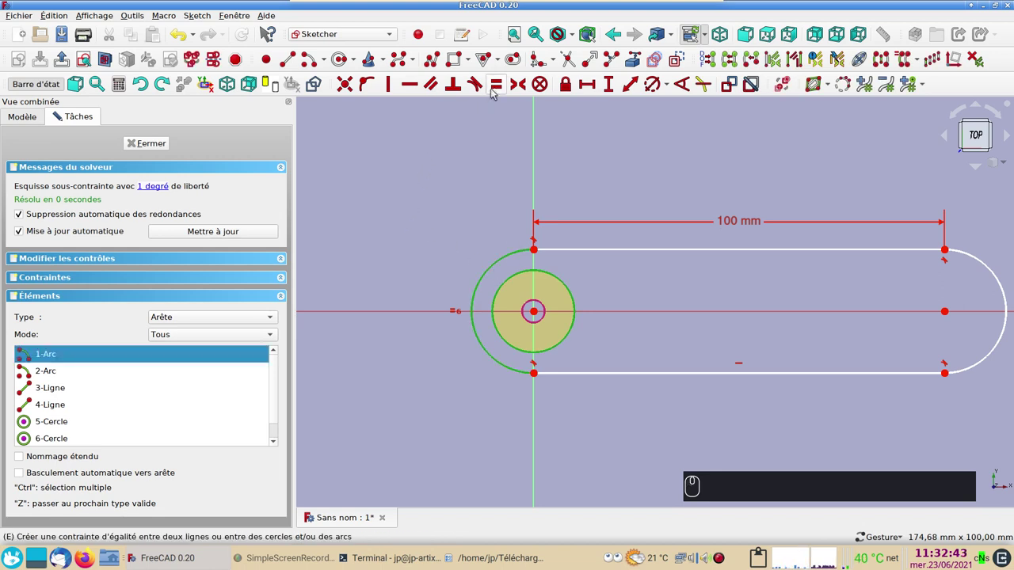
pyautogui.press('e')
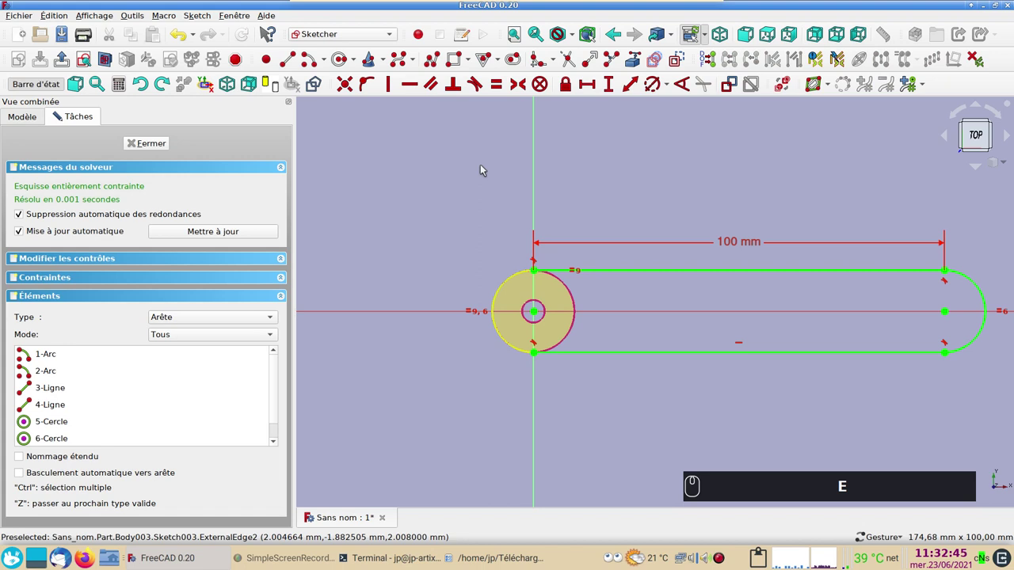
# Step: Make the pivot hole circle equal to the disc's hole and close the fully constrained sketch
pyautogui.click(339, 58)
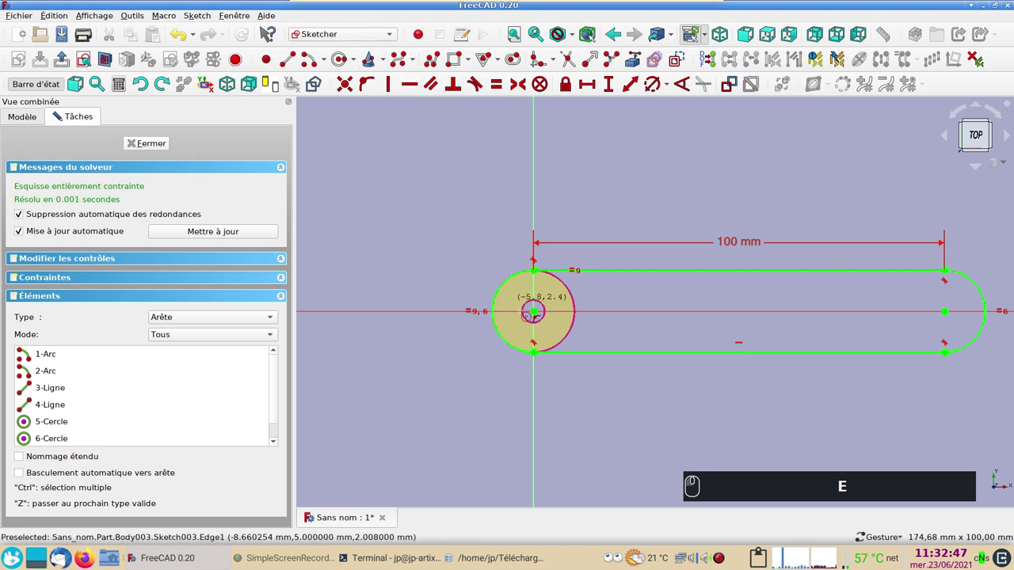
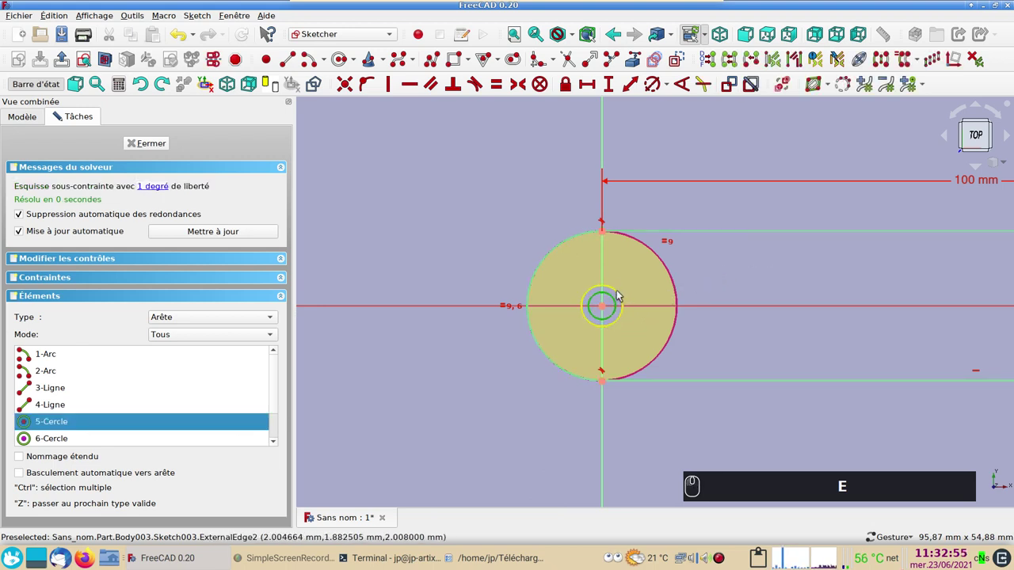
pyautogui.click(621, 292)
pyautogui.write('ee')
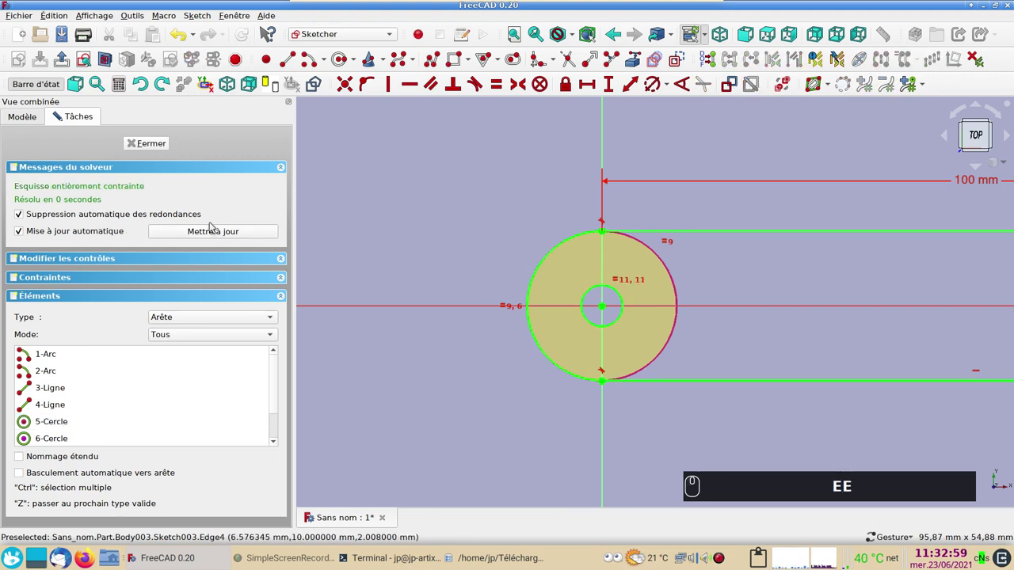
pyautogui.moveTo(134, 141); pyautogui.dragTo(574, 333)
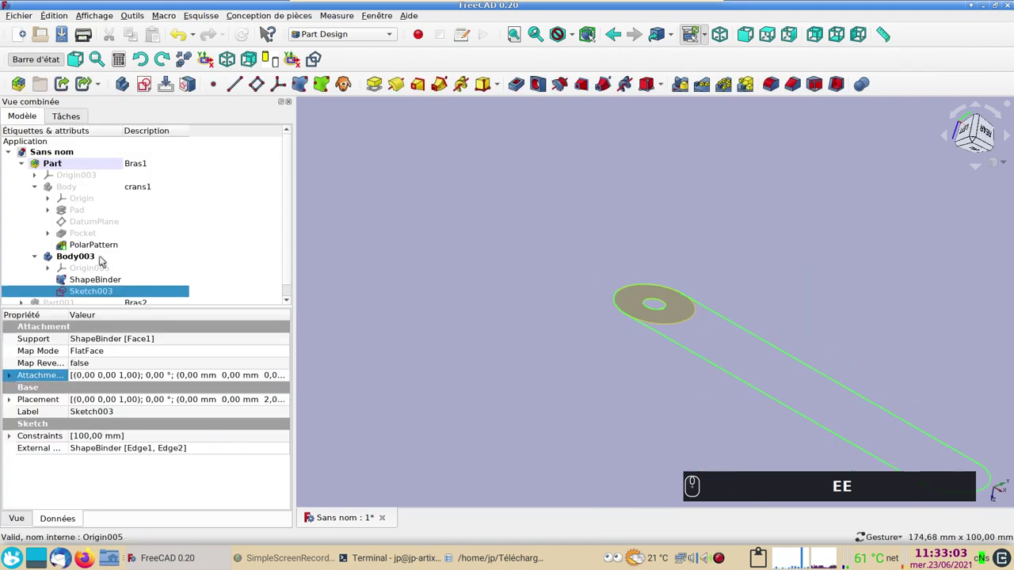
# Step: Pad Sketch003 10 mm into the solid arm Pad002 and select its top face
pyautogui.click(79, 192)
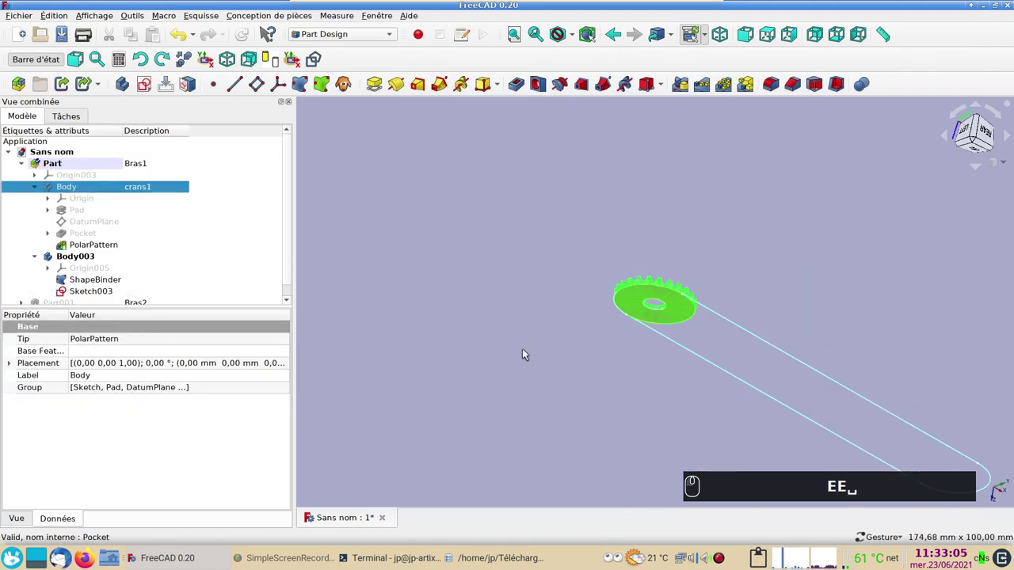
pyautogui.click(540, 365)
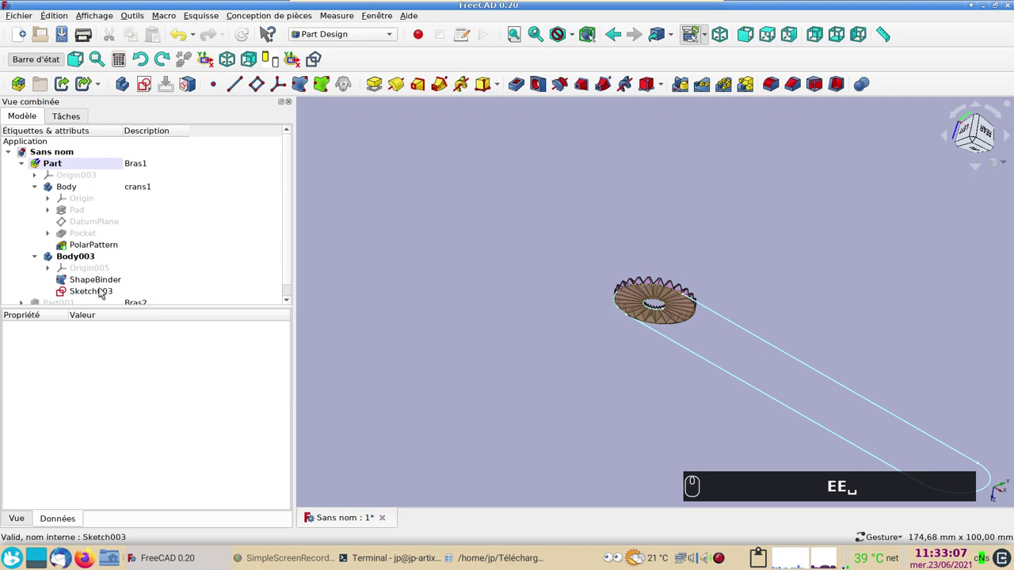
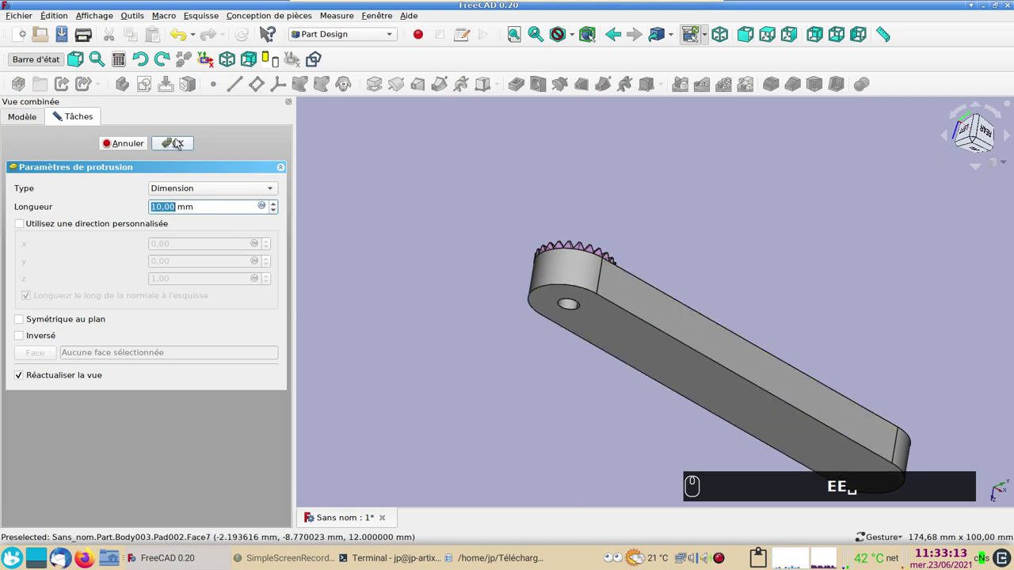
pyautogui.click(177, 139)
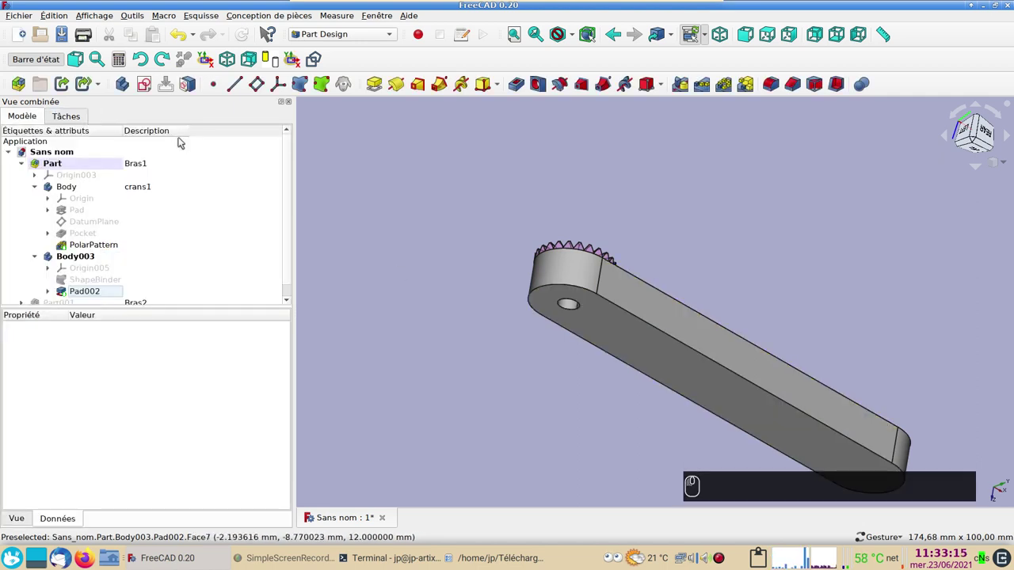
pyautogui.moveTo(733, 230); pyautogui.dragTo(702, 197)
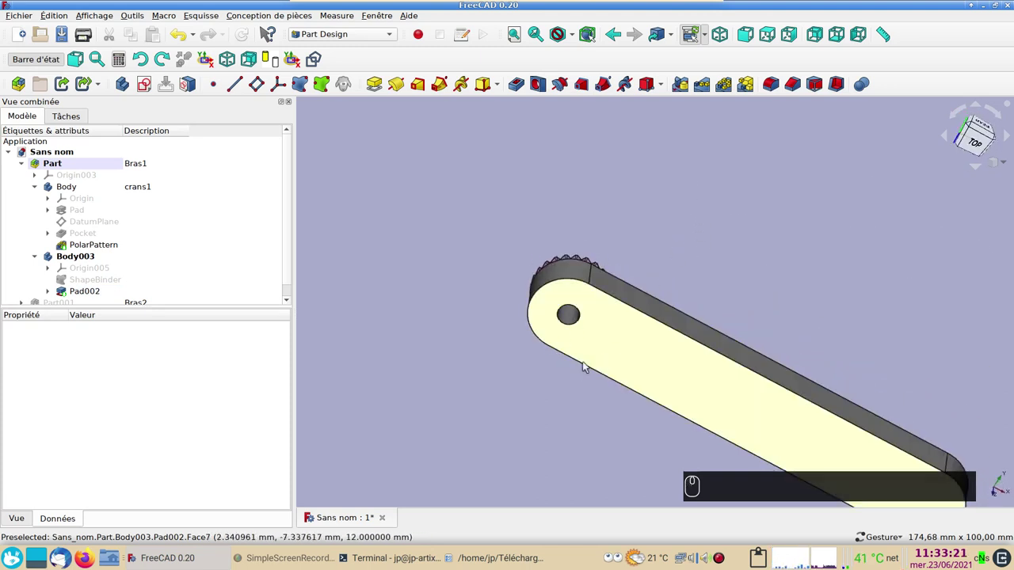
pyautogui.scroll(3)
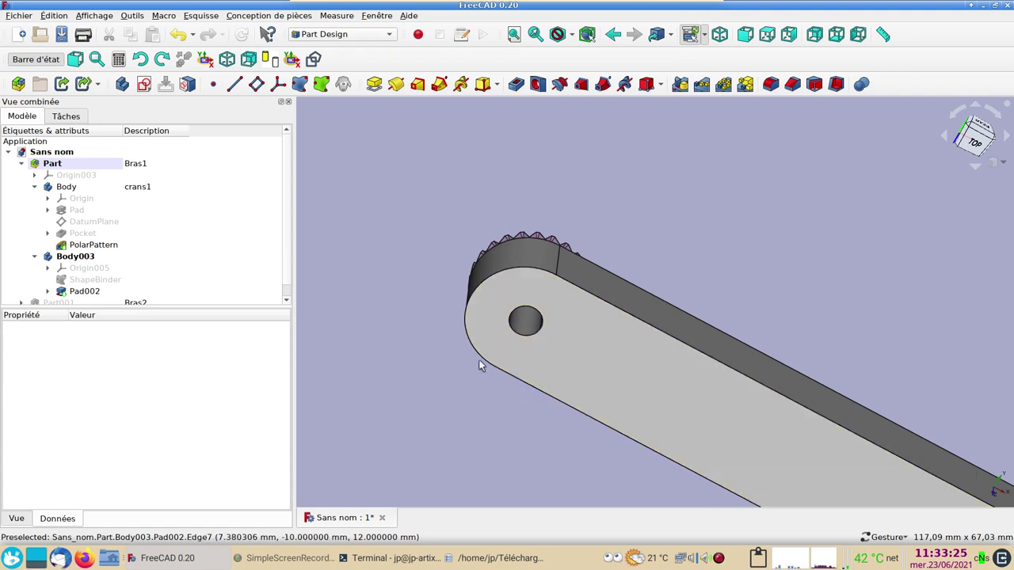
pyautogui.click(495, 345)
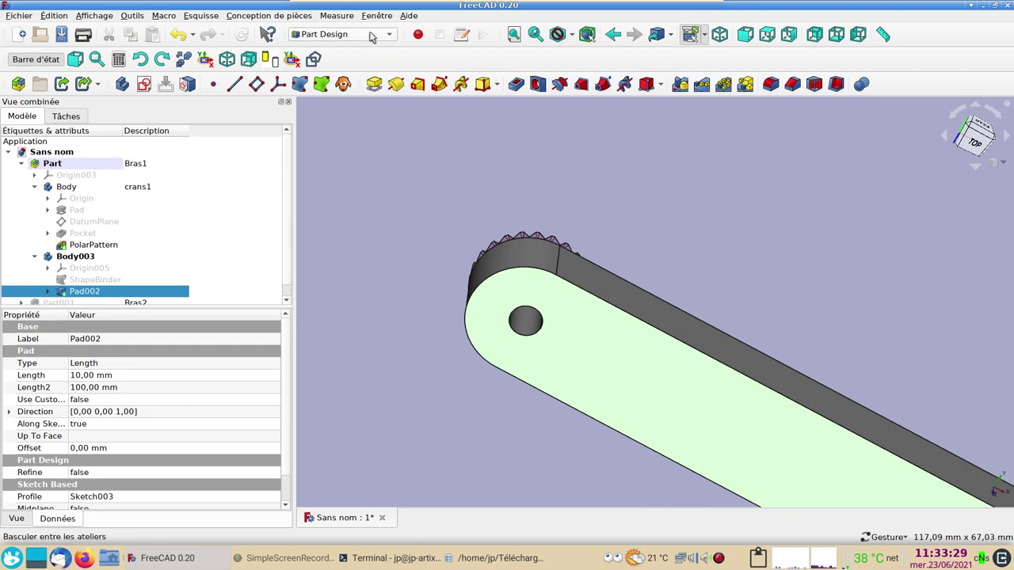
# Step: Sketch a hexagon centred on the arm's hole and make its top edge horizontal
pyautogui.click(141, 85)
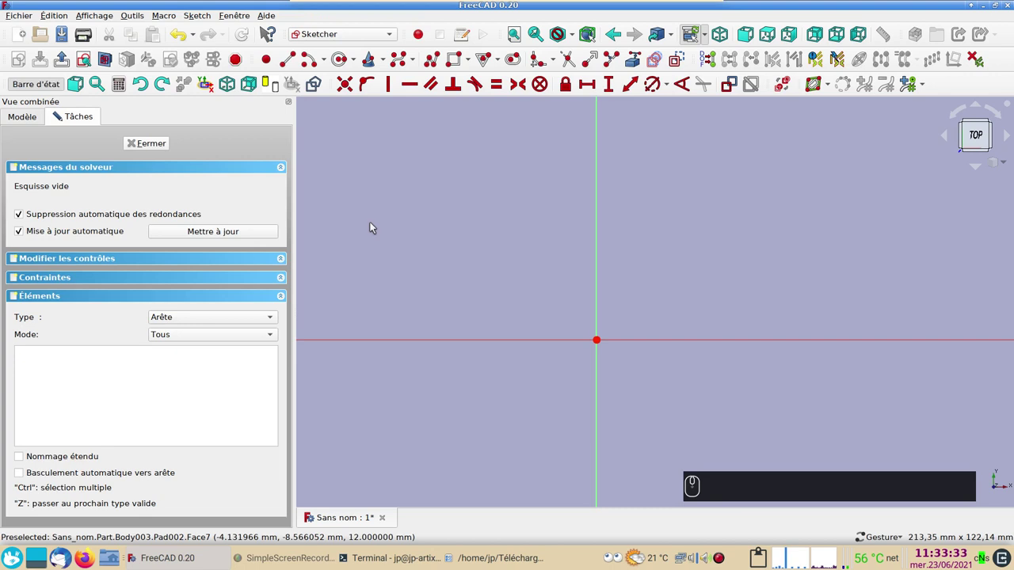
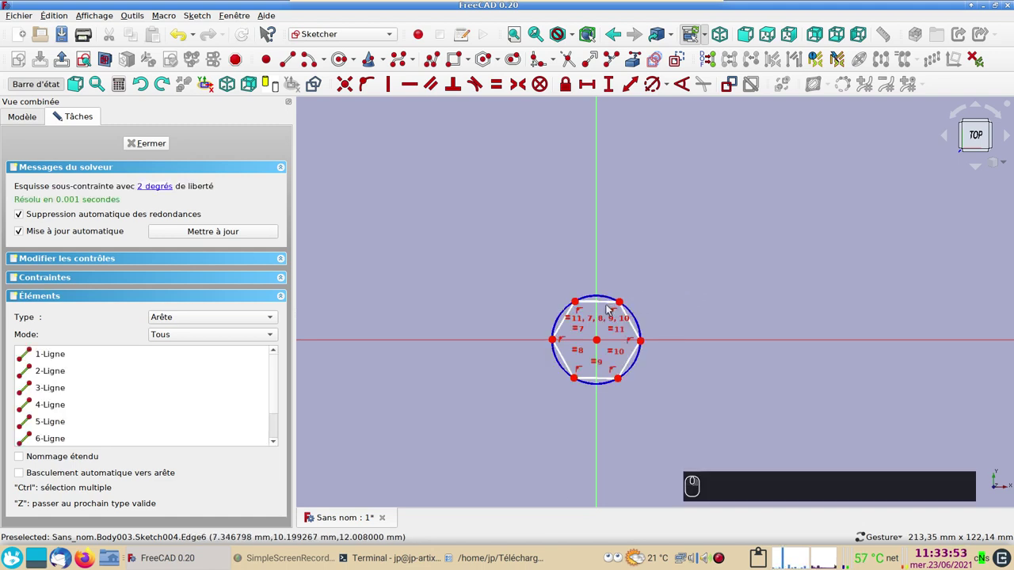
pyautogui.click(609, 304)
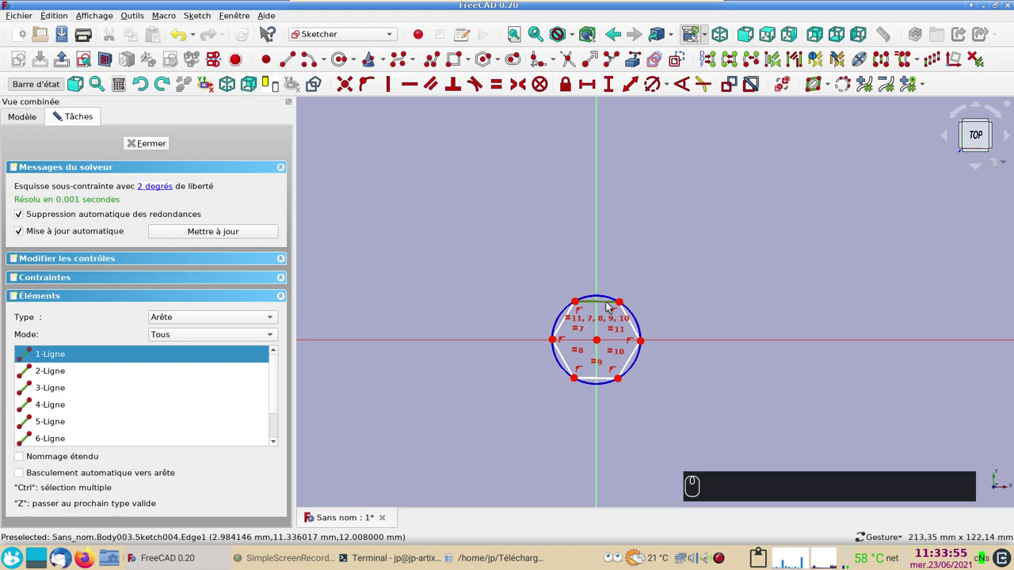
pyautogui.press('h')
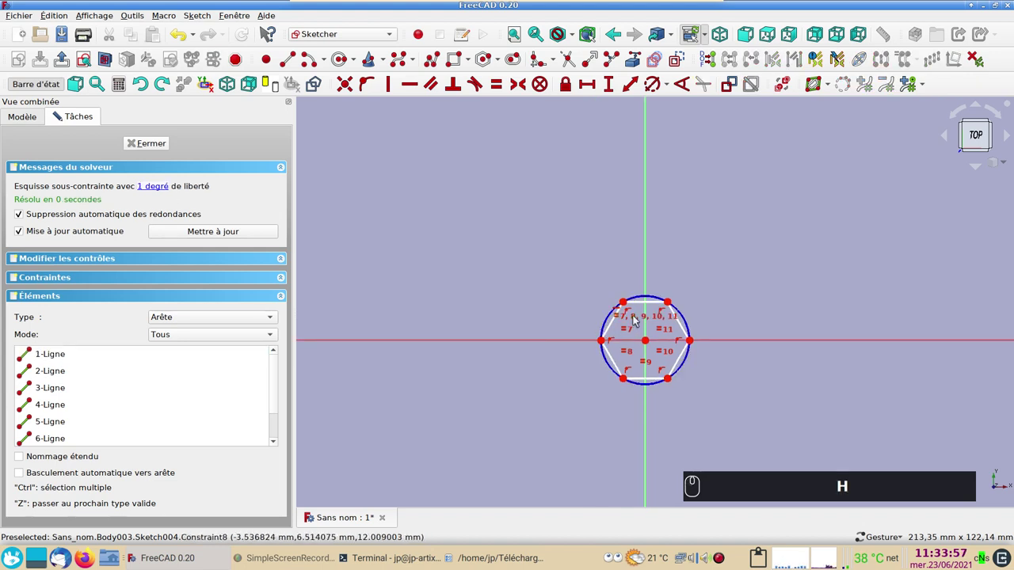
pyautogui.click(628, 303)
# Step: Dimension the hexagon 8.3 mm flat-to-flat between two left corners
pyautogui.click(622, 374)
pyautogui.click(627, 380)
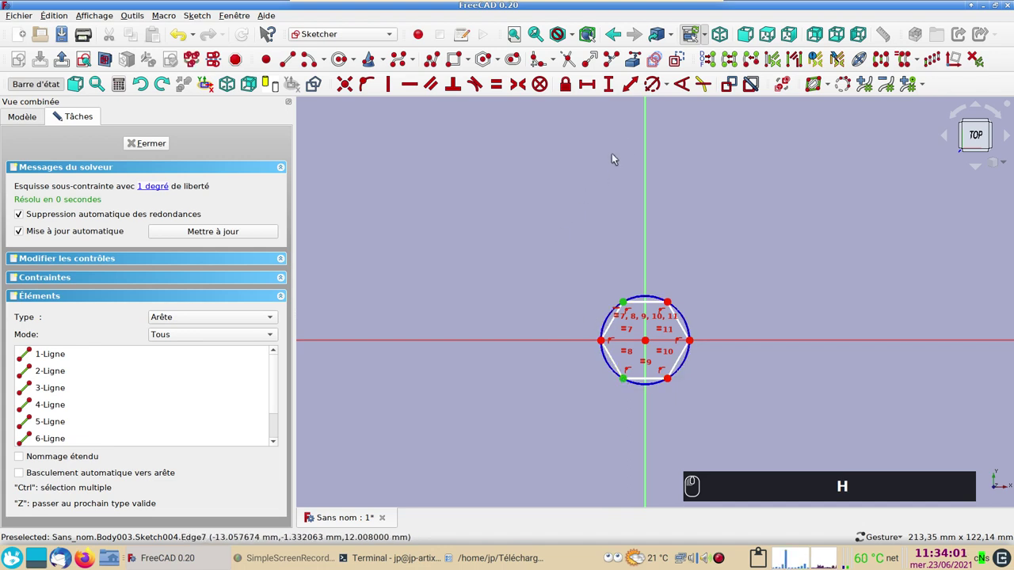
pyautogui.click(612, 91)
pyautogui.click(608, 95)
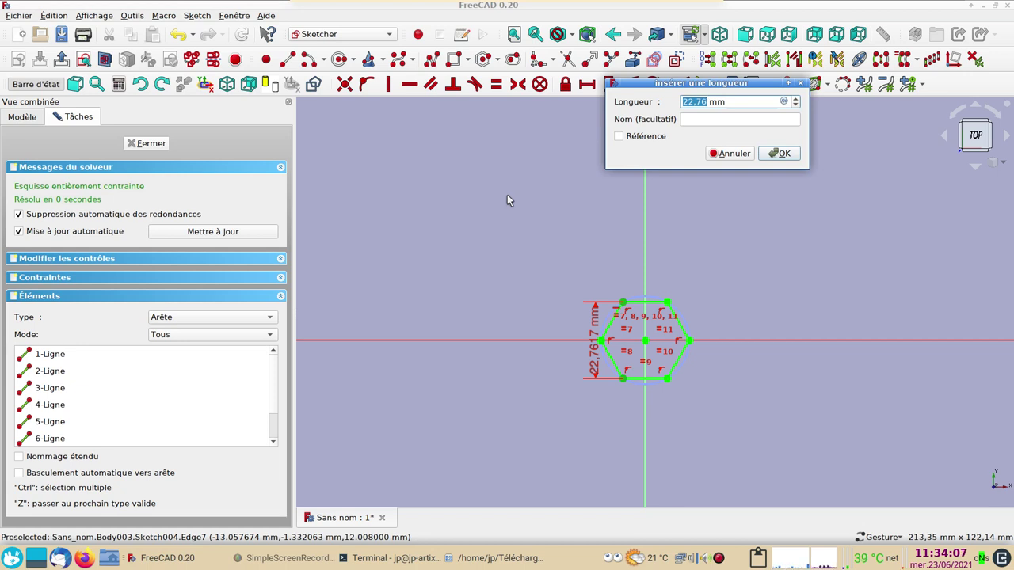
pyautogui.press('8')
pyautogui.press('.')
pyautogui.press('3')
pyautogui.press('Return')
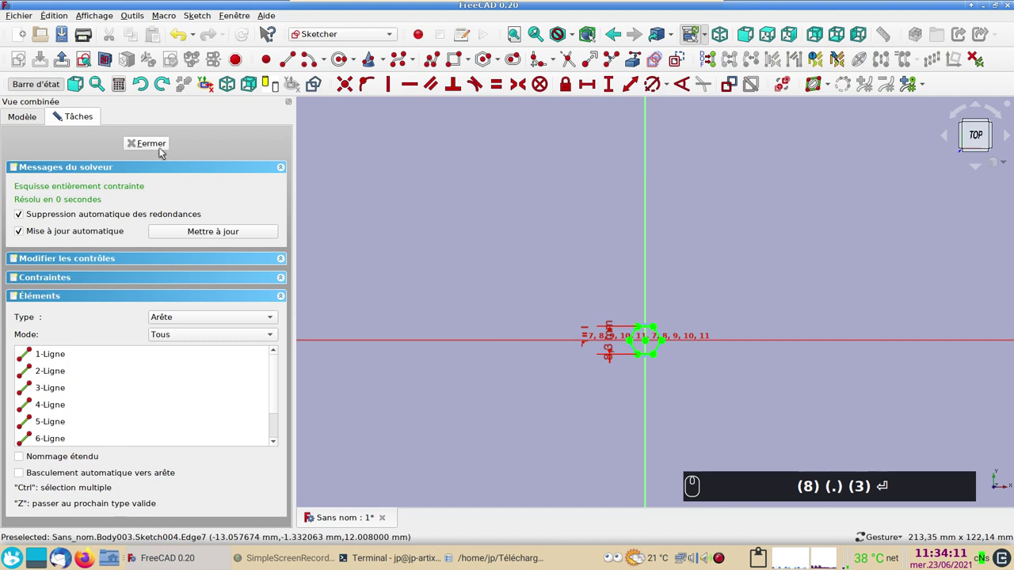
# Step: Close the hexagon sketch and cut Pocket001 from Sketch004 into the arm
pyautogui.click(163, 147)
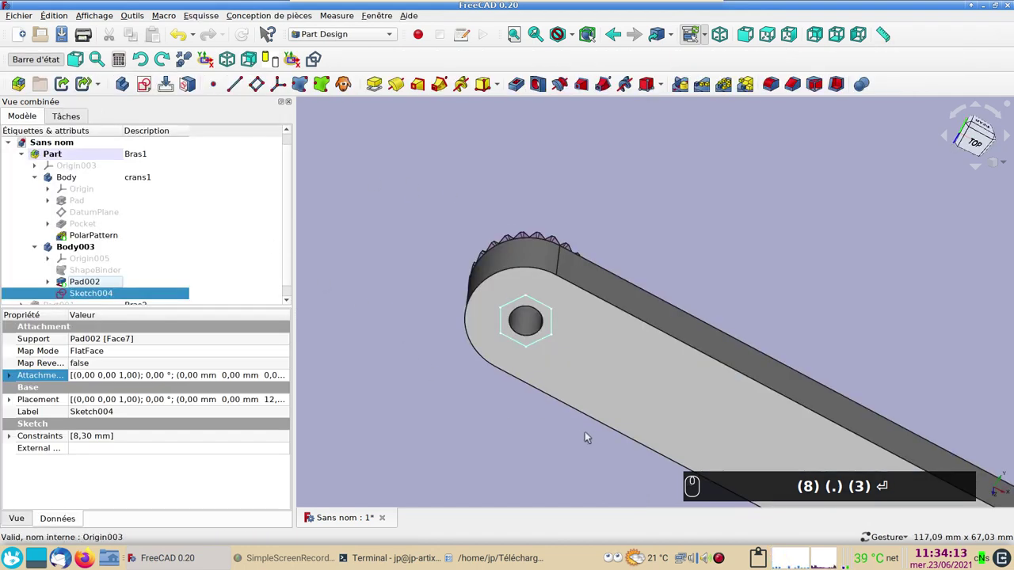
pyautogui.click(594, 442)
pyautogui.write('(8) (.) (3) ⏎')
pyautogui.click(141, 311)
pyautogui.click(119, 293)
pyautogui.click(520, 84)
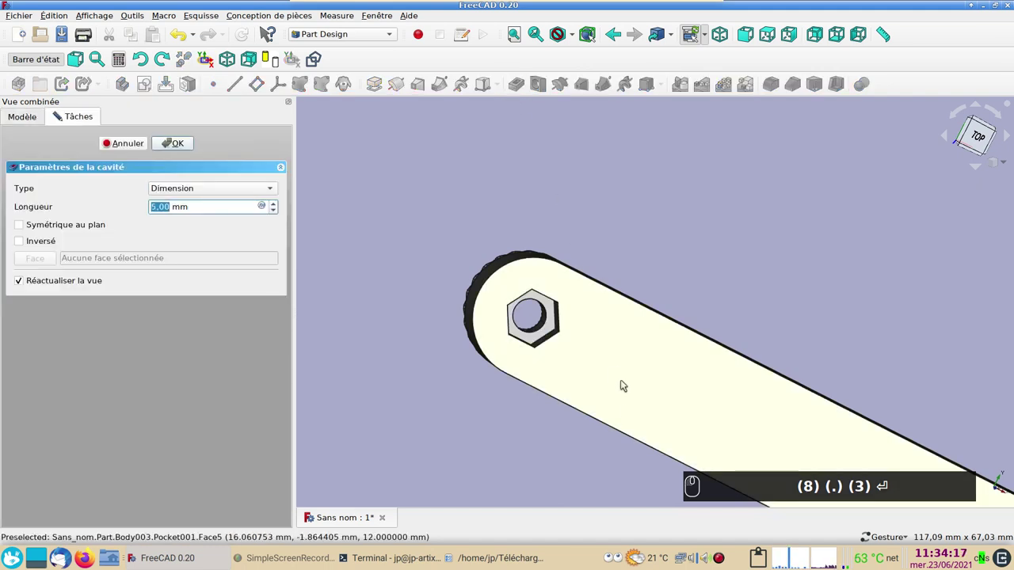
# Step: Set the nut recess depth, inspect it from underneath and bring up the arm's display properties
pyautogui.click(430, 413)
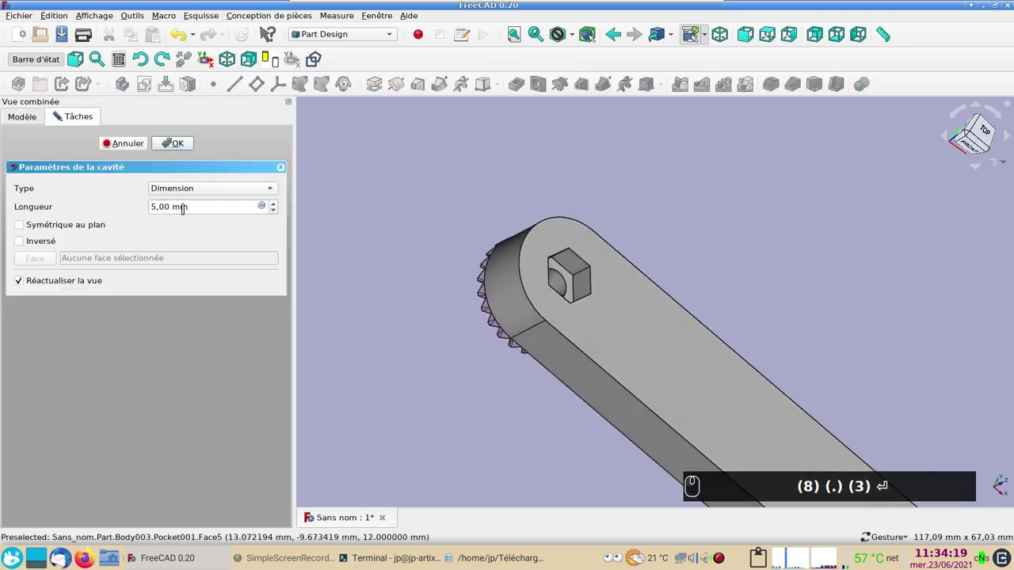
pyautogui.moveTo(177, 146); pyautogui.dragTo(525, 352)
pyautogui.write('(8) (.) (3) ⏎')
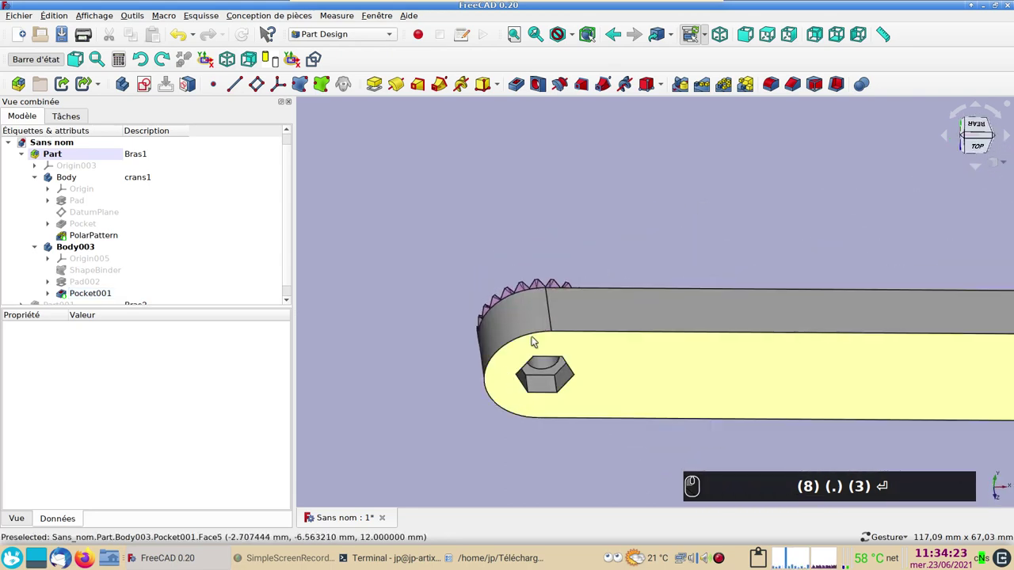
pyautogui.moveTo(621, 211); pyautogui.dragTo(614, 328)
pyautogui.click(615, 310)
pyautogui.press('ctrl+d')
# Step: Set the arm's shape colour to light pink, matching the notched ring, and confirm
pyautogui.click(220, 255)
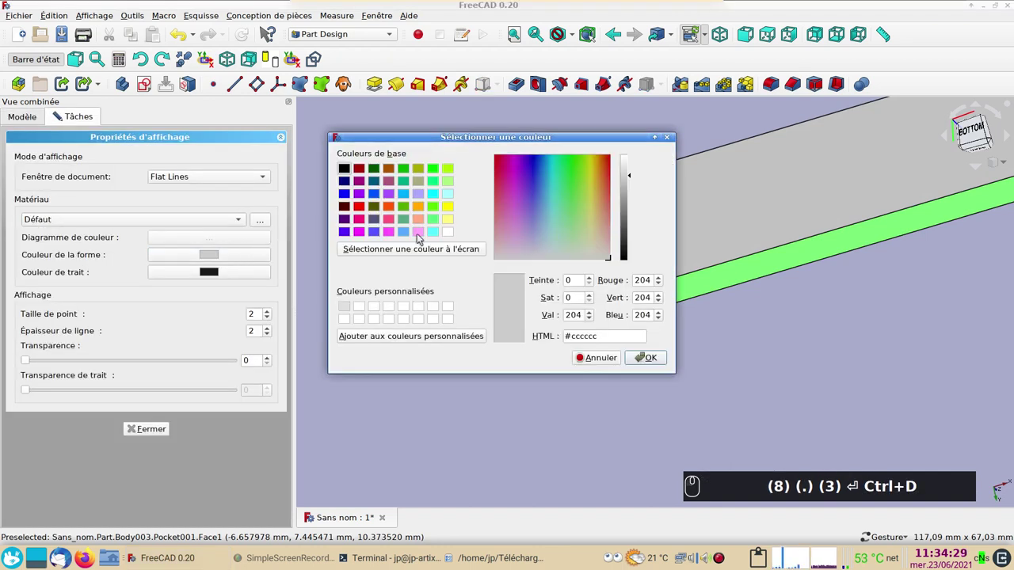
pyautogui.click(421, 238)
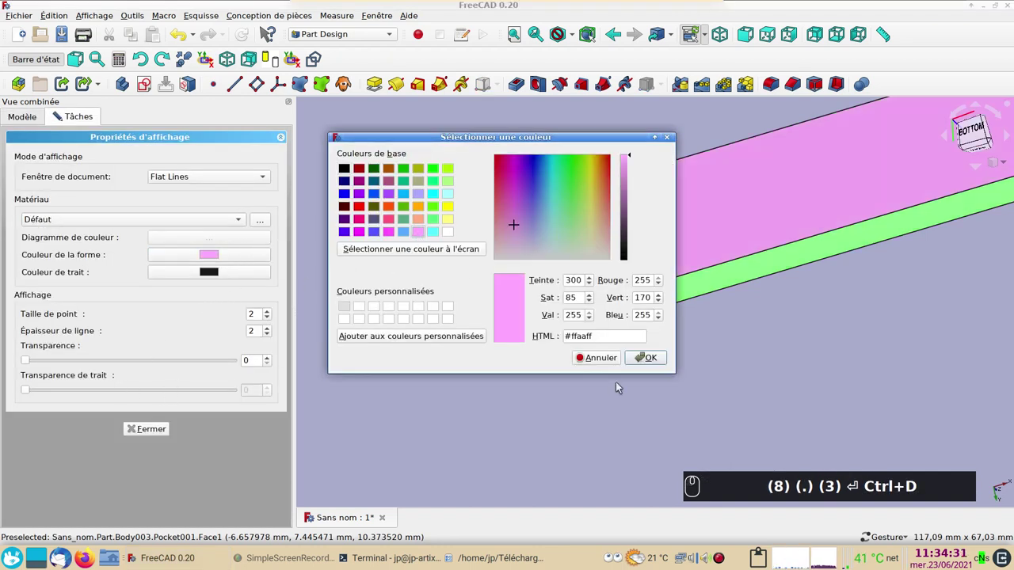
pyautogui.click(638, 356)
pyautogui.moveTo(31, 364); pyautogui.dragTo(474, 429)
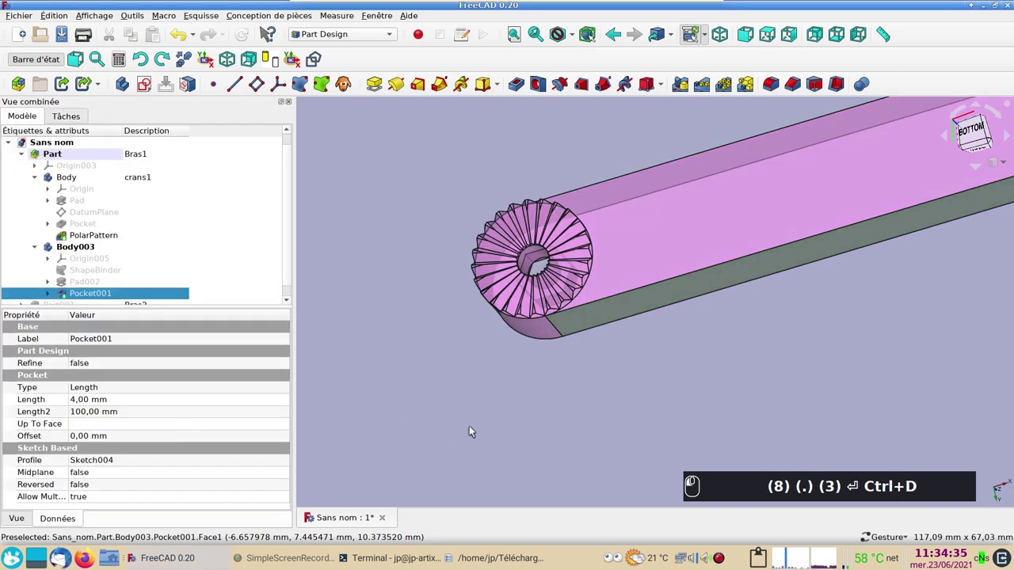
pyautogui.click(476, 429)
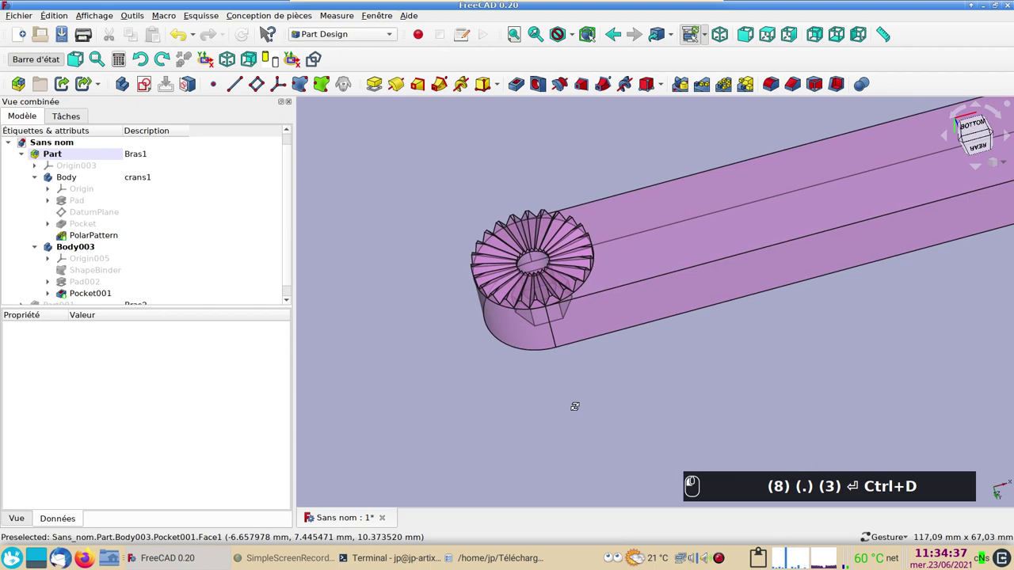
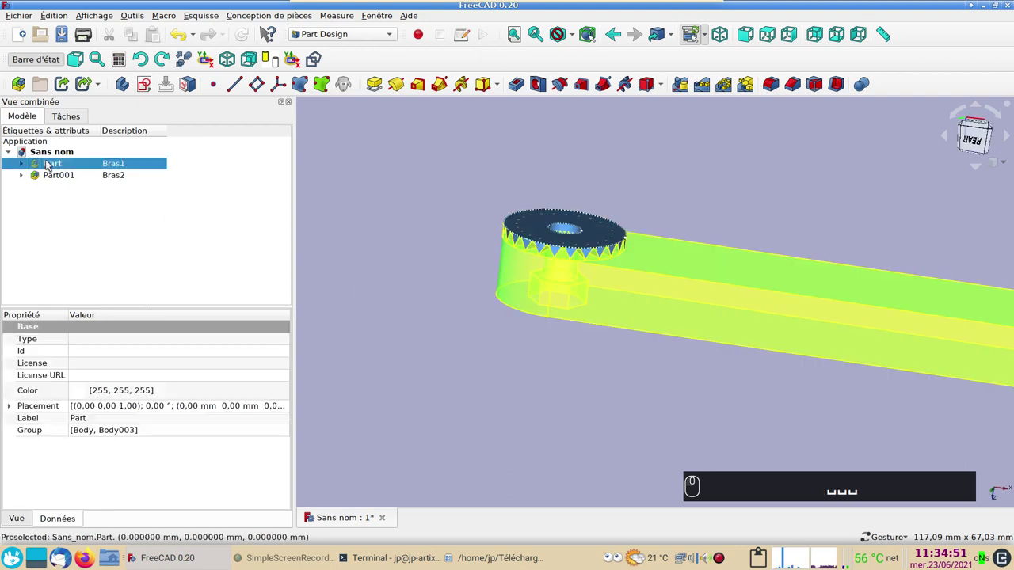
# Step: Hide the Bras1 arm and create Body004 in the Bras2 part with description bras2
pyautogui.press('space')
pyautogui.click(25, 179)
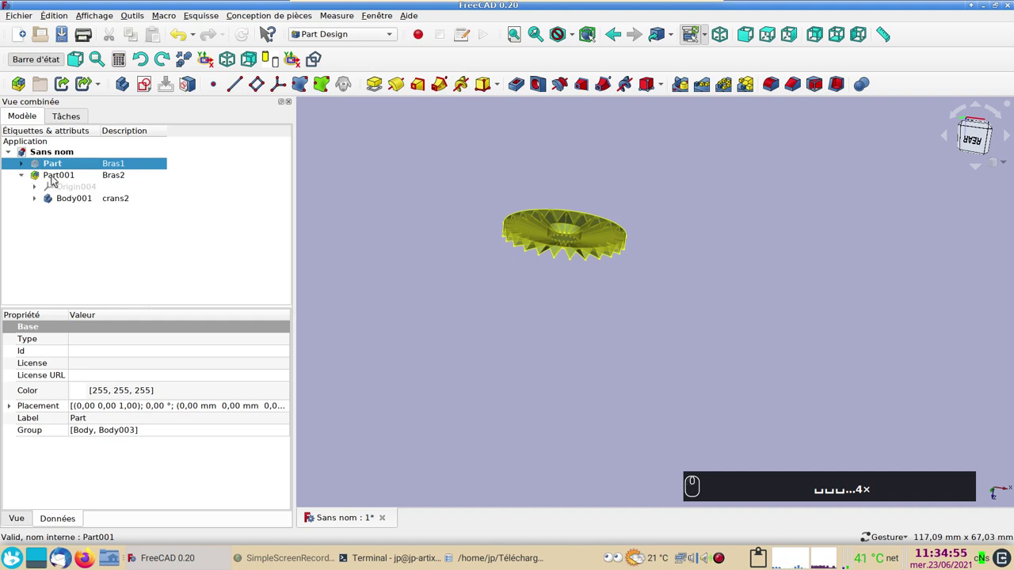
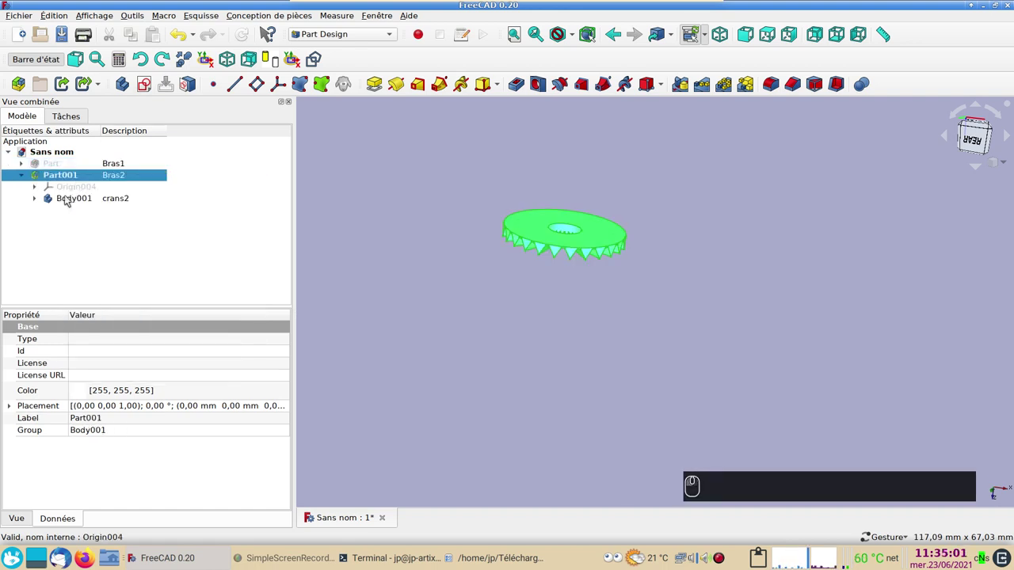
pyautogui.click(65, 246)
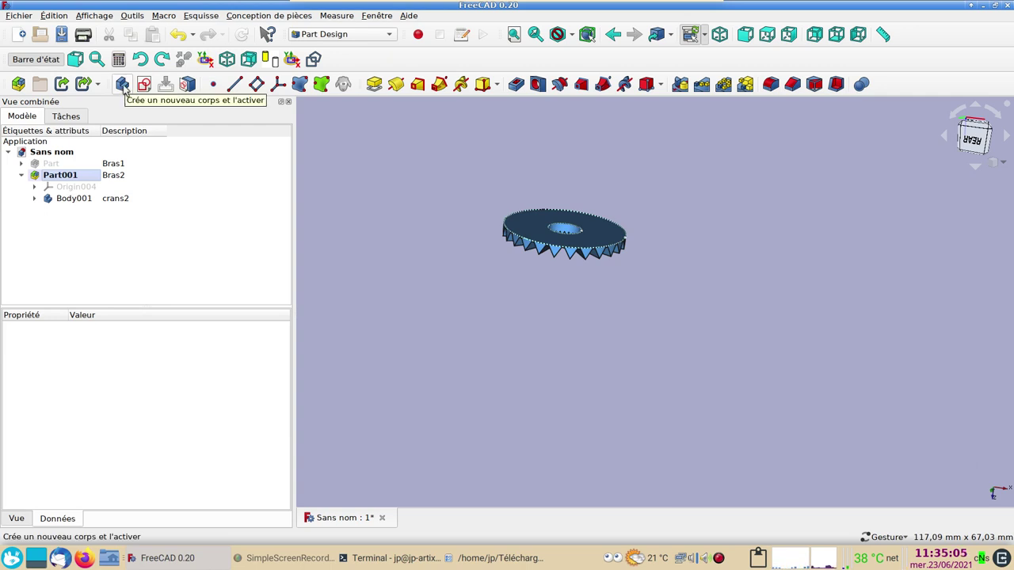
pyautogui.click(126, 86)
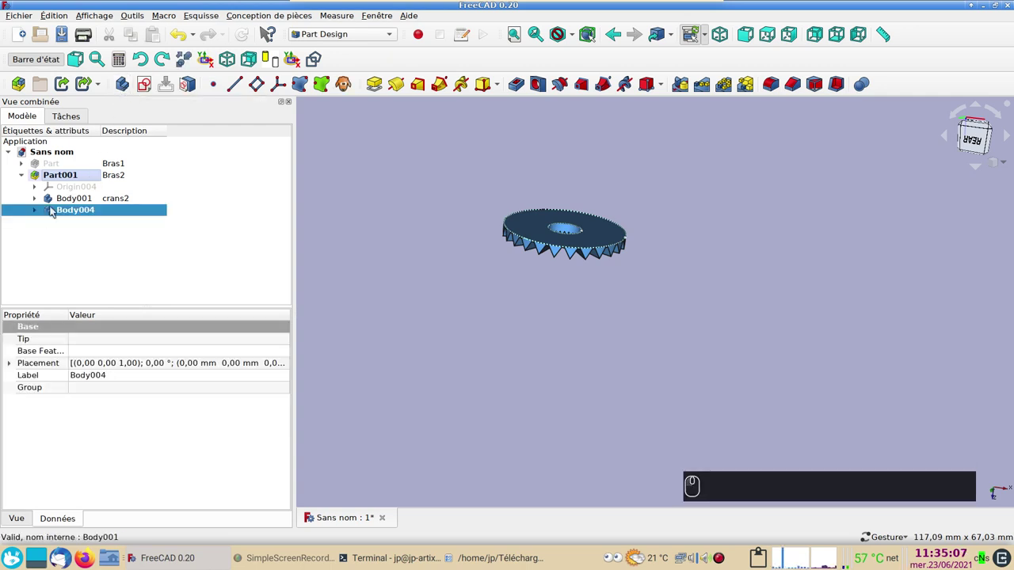
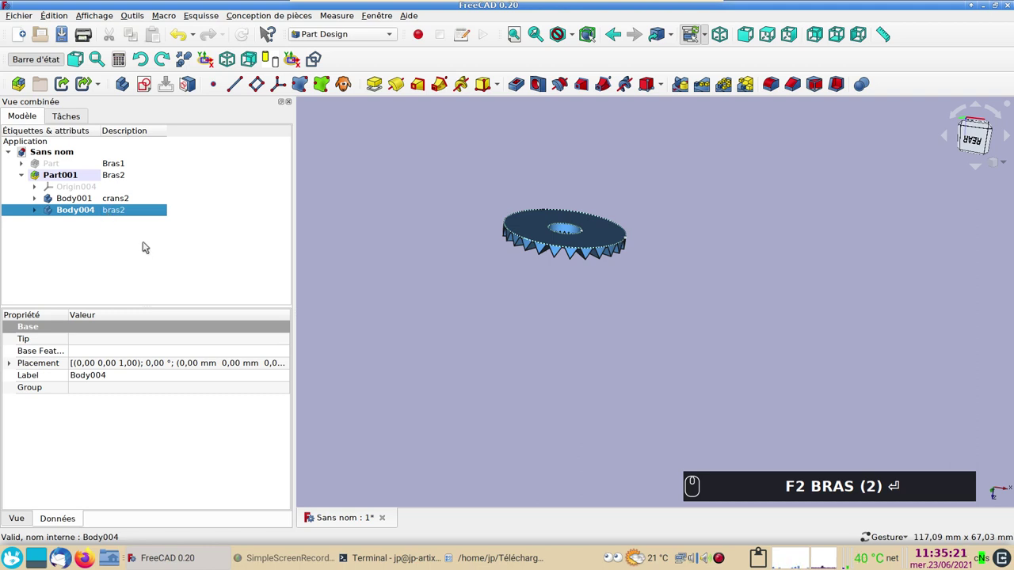
pyautogui.click(72, 230)
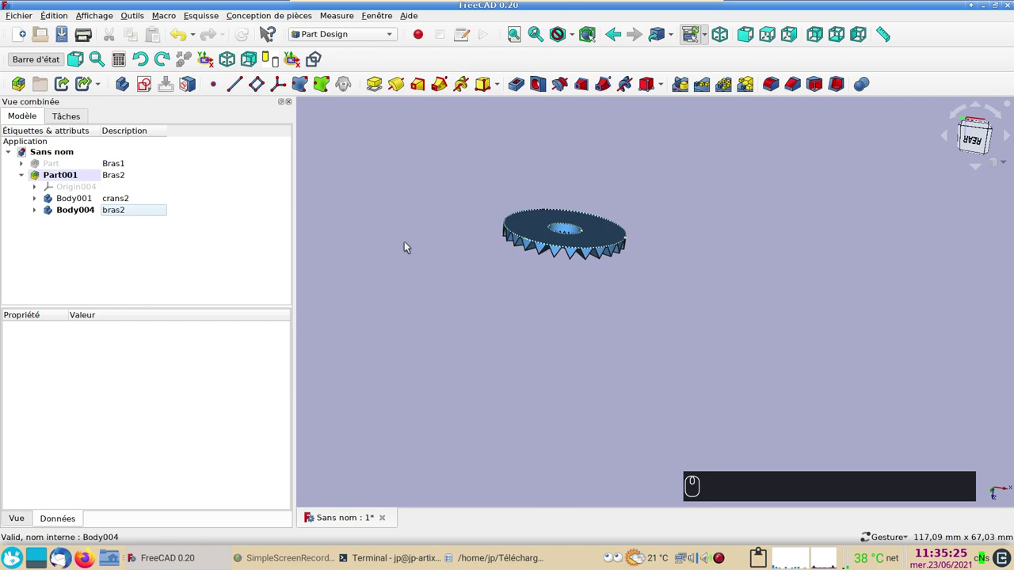
# Step: Bind the crans2 disc's top face into the bras2 body as ShapeBinder001
pyautogui.click(530, 228)
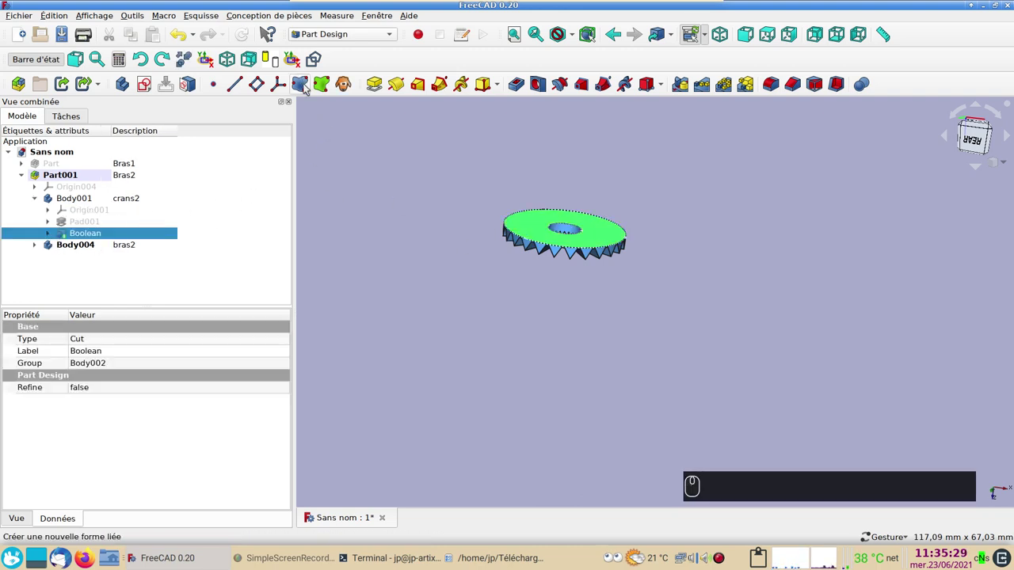
pyautogui.click(309, 87)
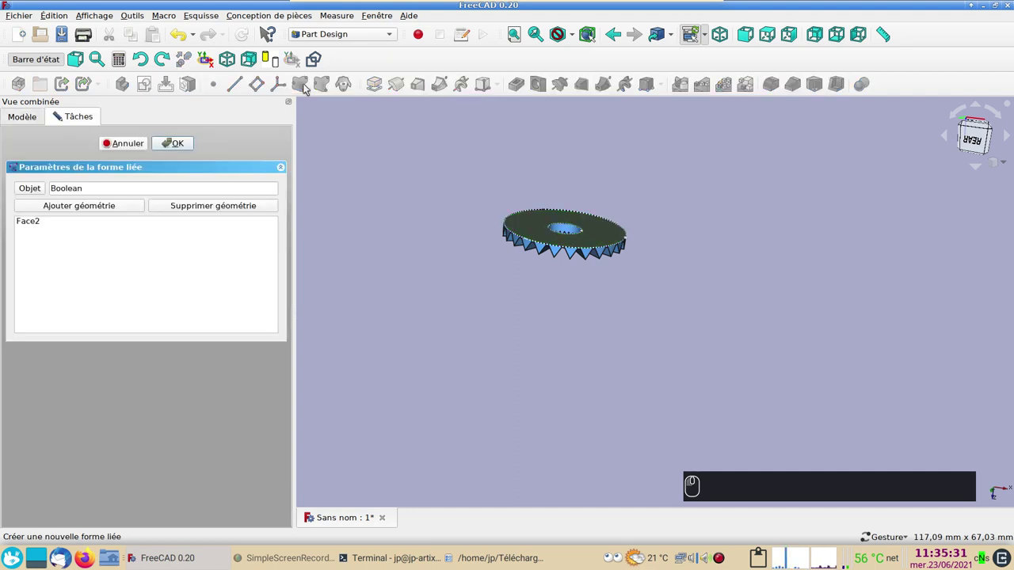
pyautogui.click(175, 145)
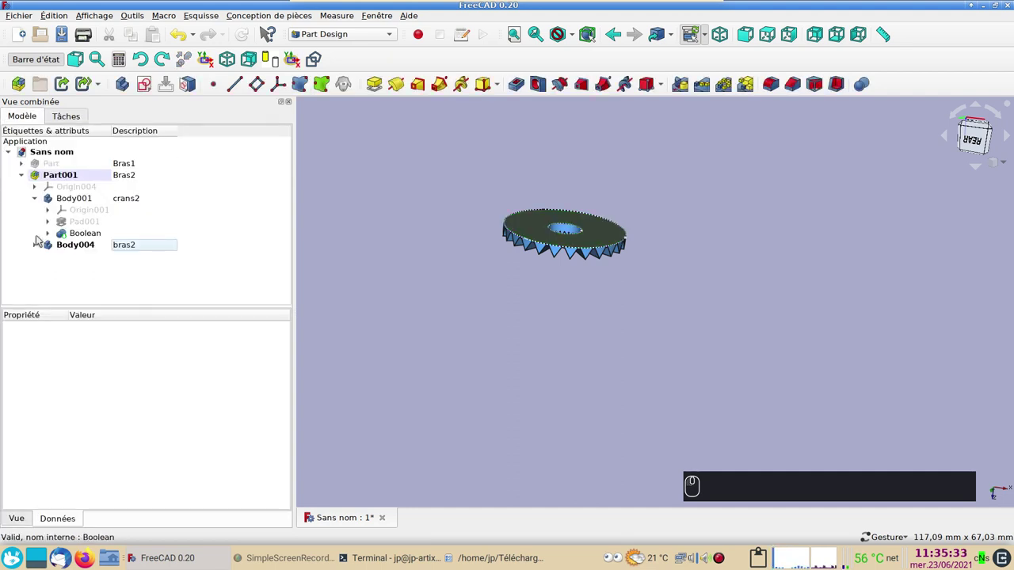
pyautogui.click(38, 247)
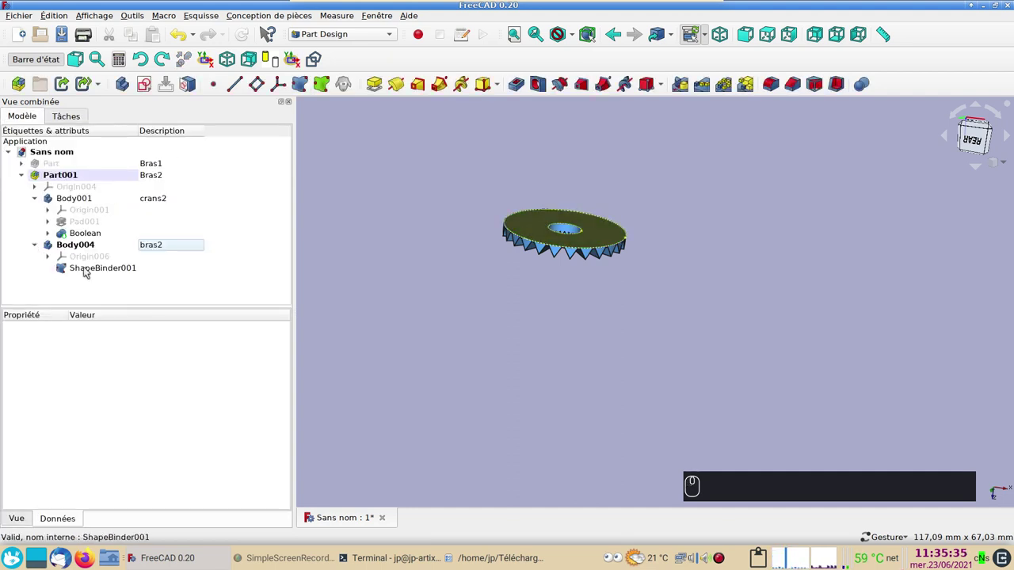
pyautogui.click(86, 268)
pyautogui.click(392, 296)
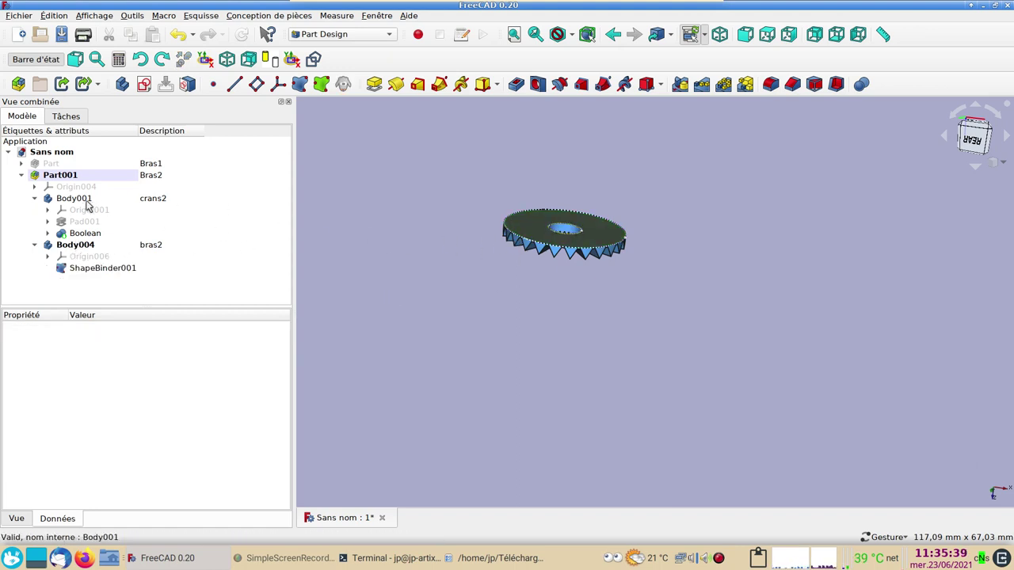
# Step: Hide the crans2 disc and start a new Sketch005 on the linked face
pyautogui.click(91, 204)
pyautogui.press('space')
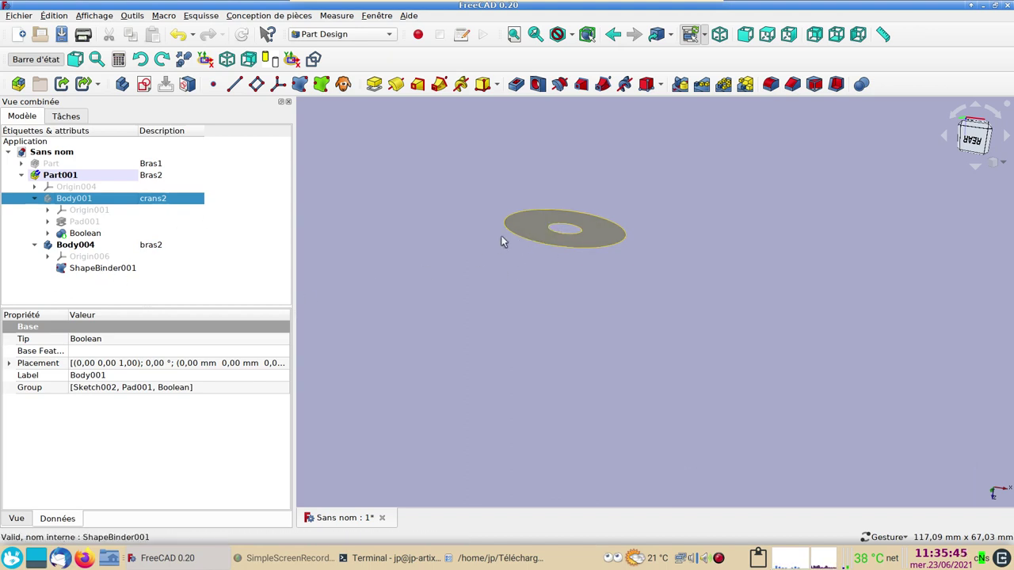
pyautogui.click(535, 221)
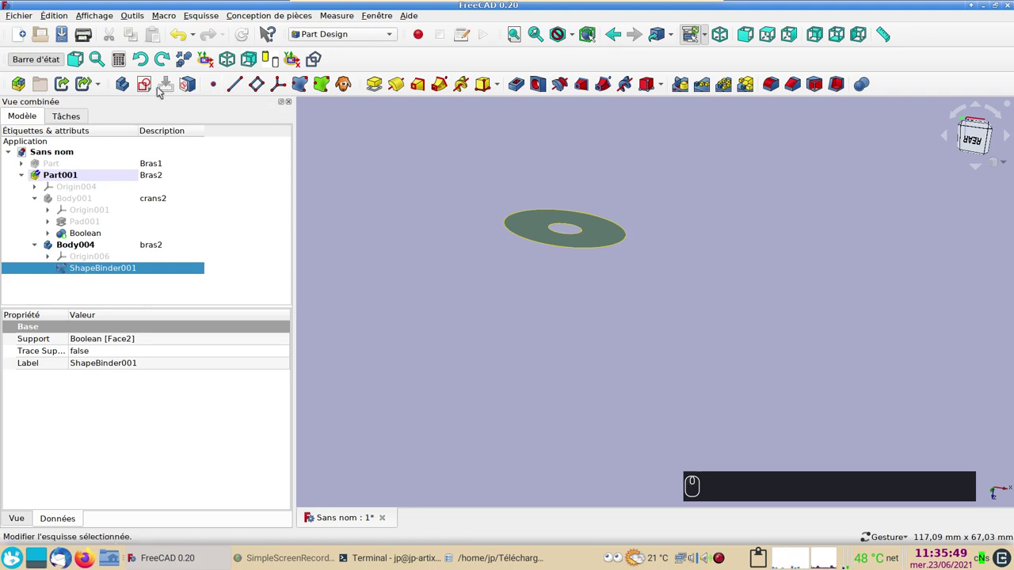
pyautogui.click(148, 88)
pyautogui.scroll(-3)
pyautogui.rightClick(440, 322)
pyautogui.rightClick(417, 235)
pyautogui.moveTo(462, 215); pyautogui.dragTo(153, 141)
pyautogui.click(153, 141)
# Step: Sketch the 100 mm rounded arm strip with a centre hole equal to the disc's hole, then close Sketch005
pyautogui.click(122, 279)
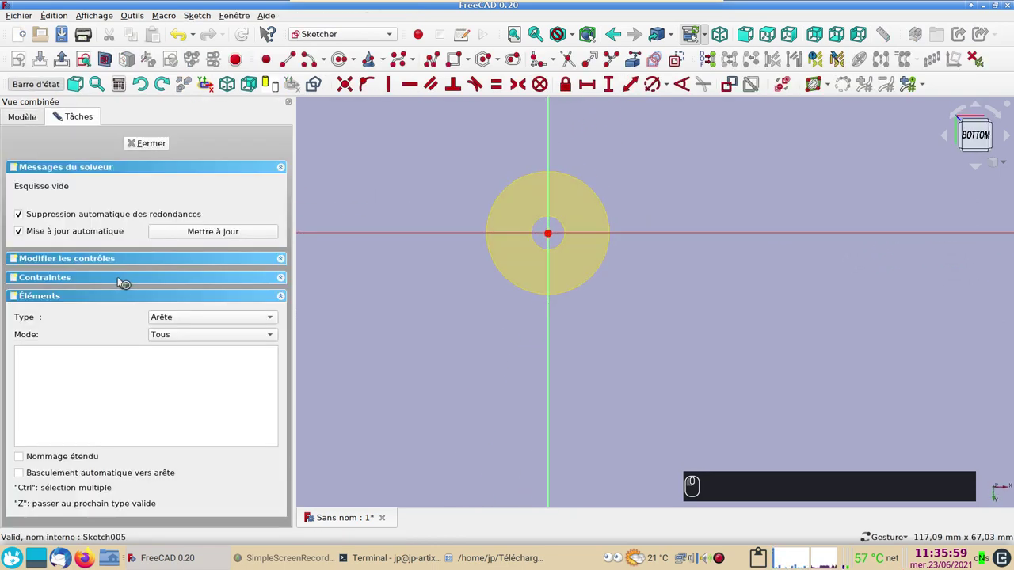
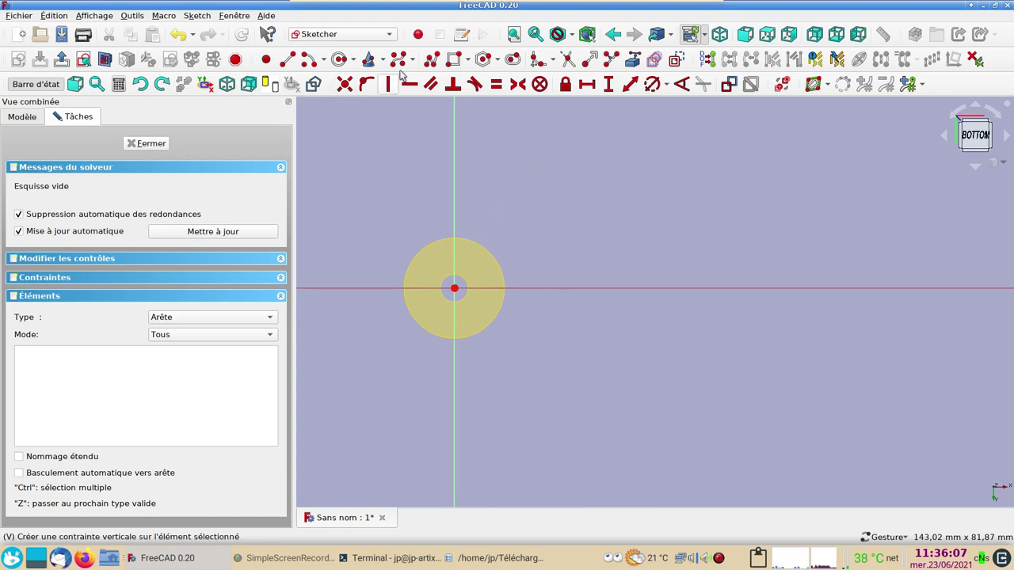
pyautogui.click(634, 60)
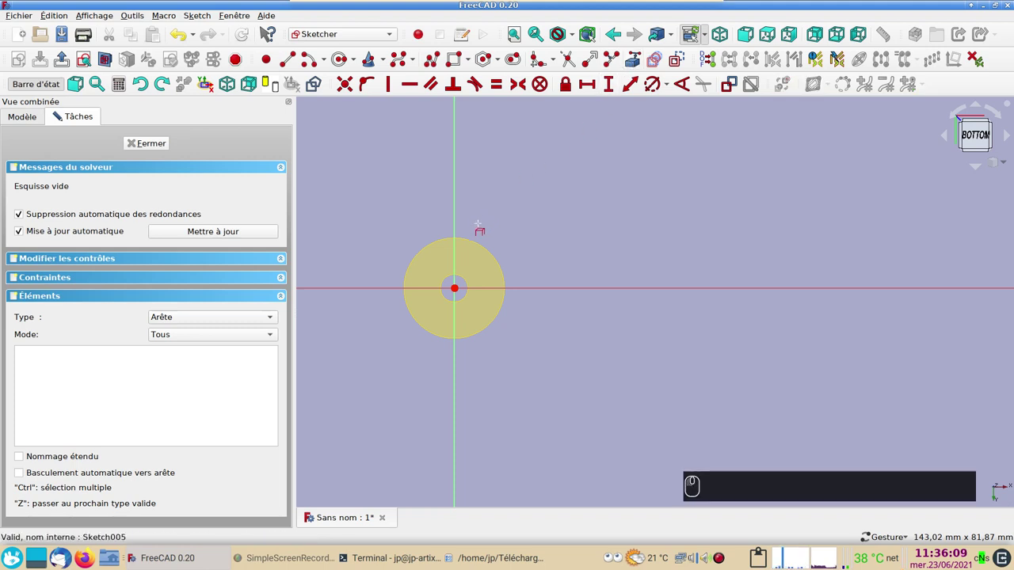
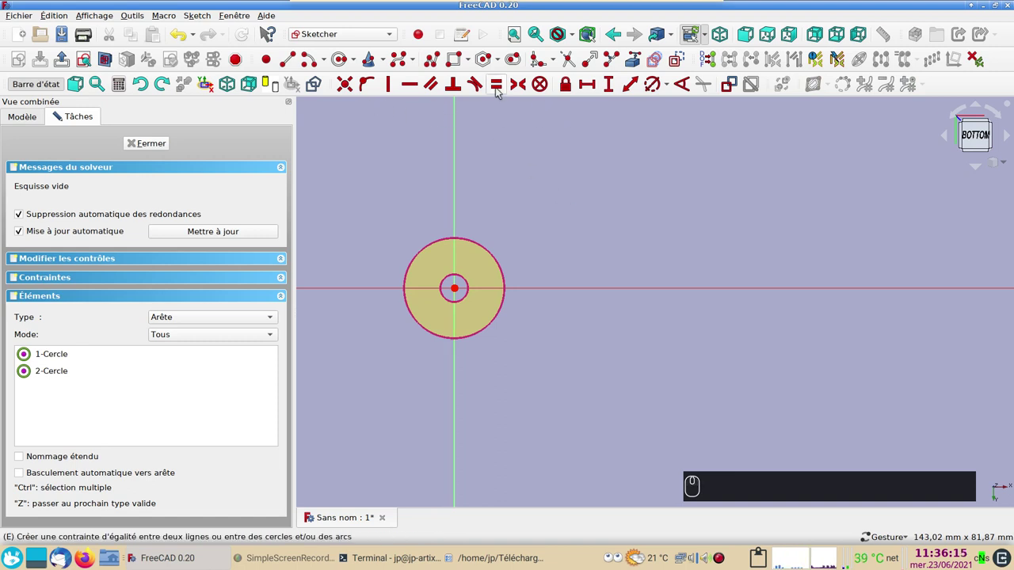
pyautogui.click(510, 57)
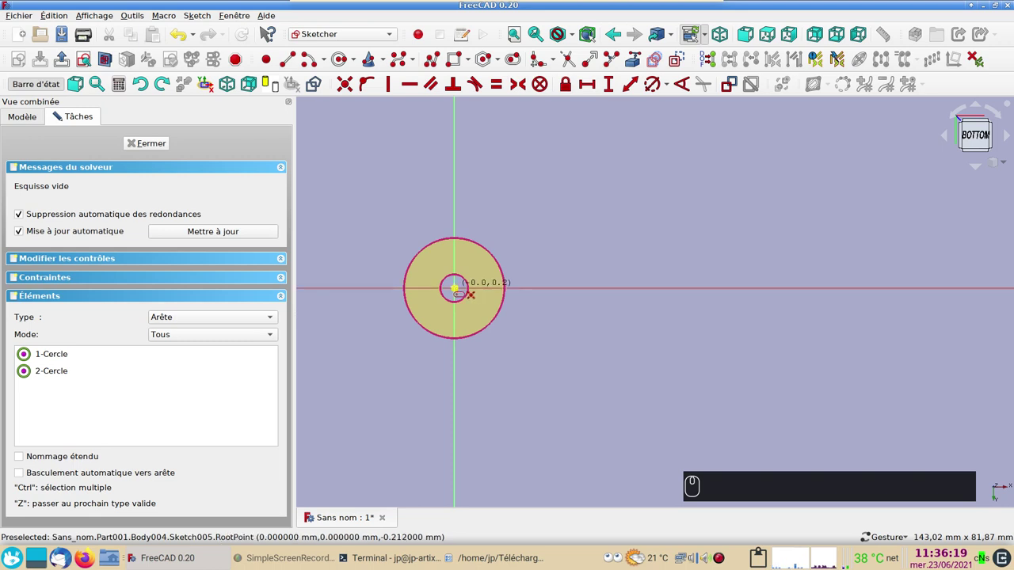
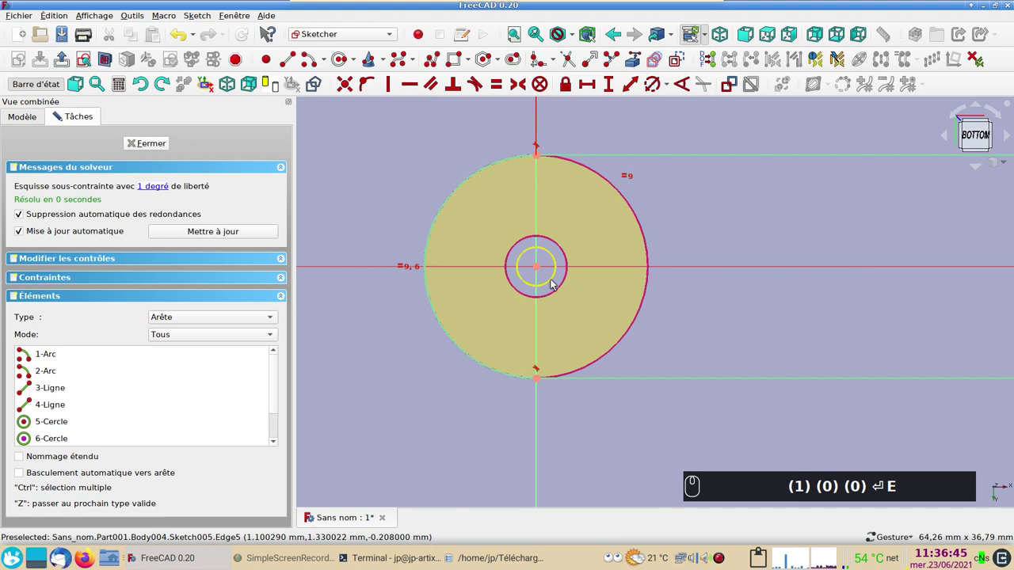
pyautogui.moveTo(553, 279); pyautogui.dragTo(538, 297)
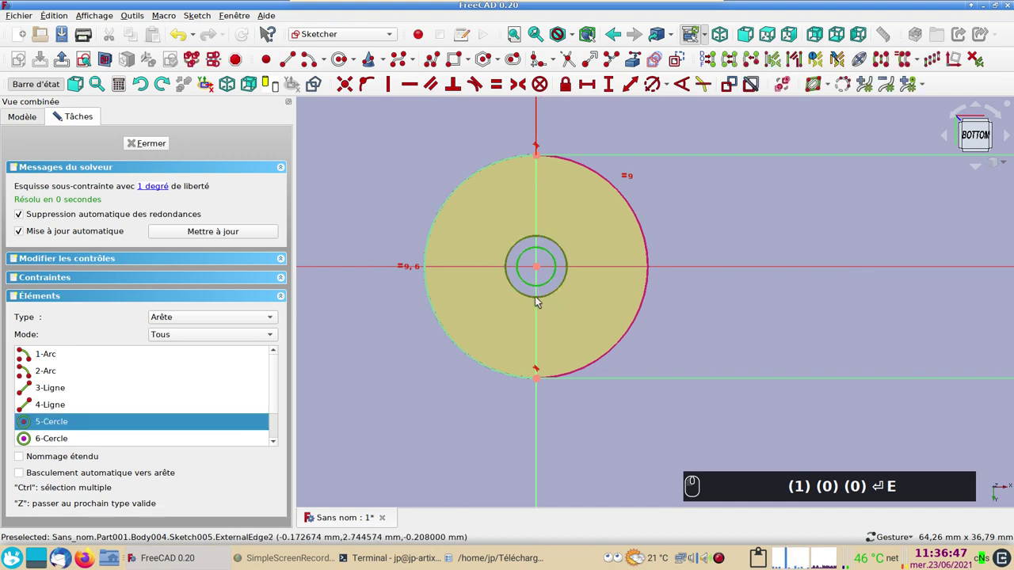
pyautogui.write('e')
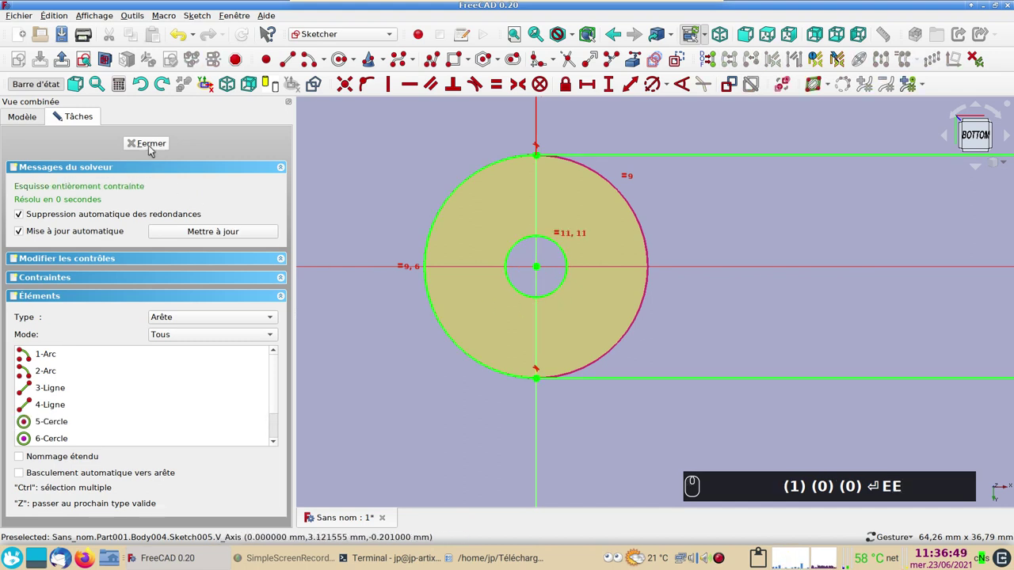
pyautogui.click(151, 146)
pyautogui.click(343, 218)
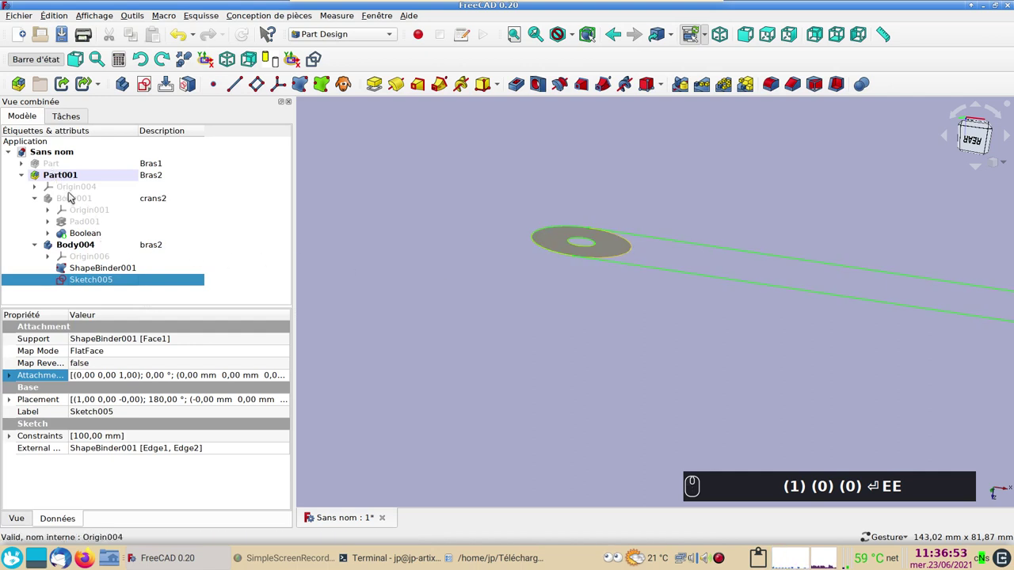
# Step: Show crans2 again and pad Sketch005 10 mm into the bras2 arm Pad003
pyautogui.click(76, 200)
pyautogui.press('space')
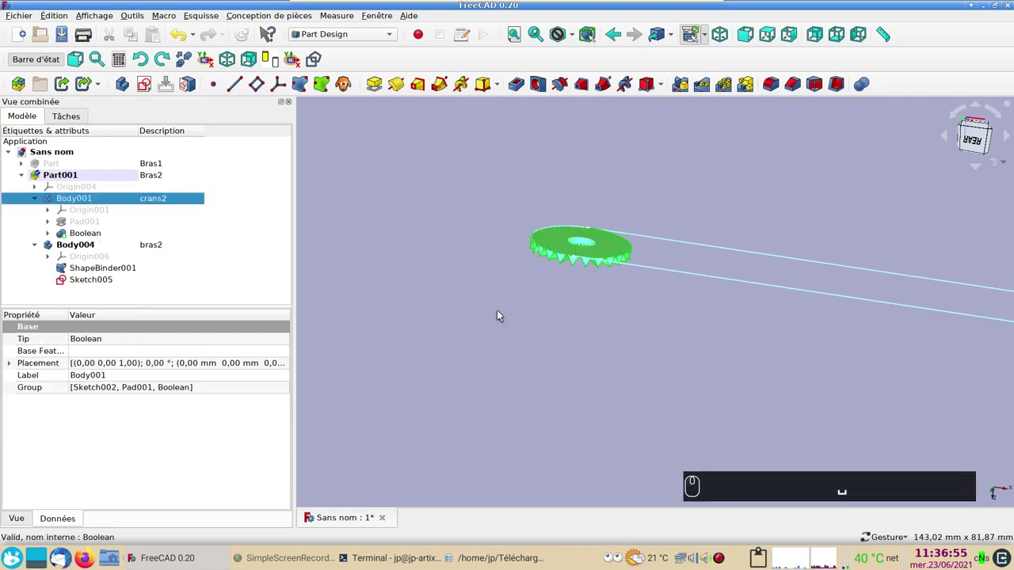
pyautogui.click(113, 285)
pyautogui.click(189, 253)
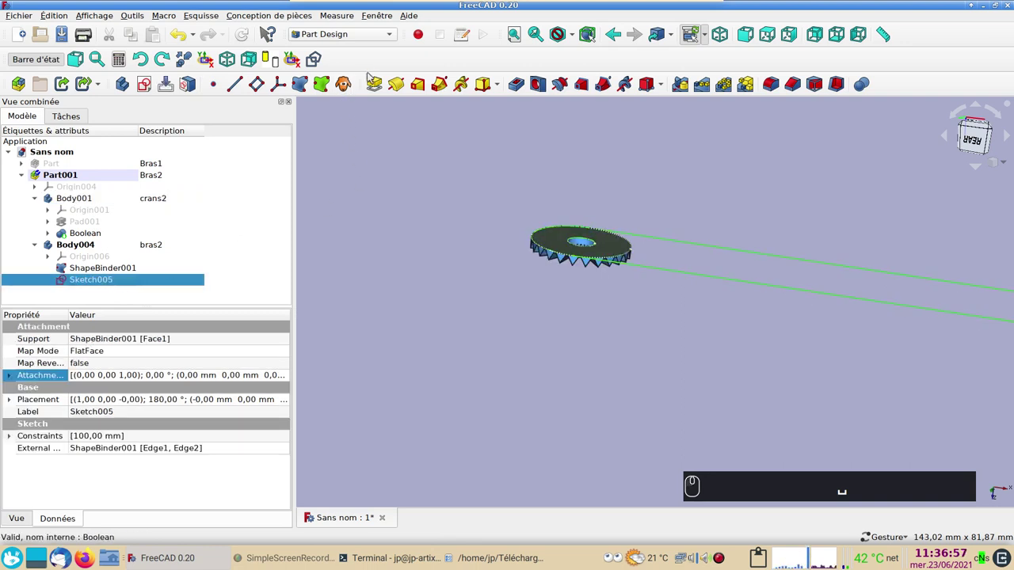
pyautogui.click(374, 82)
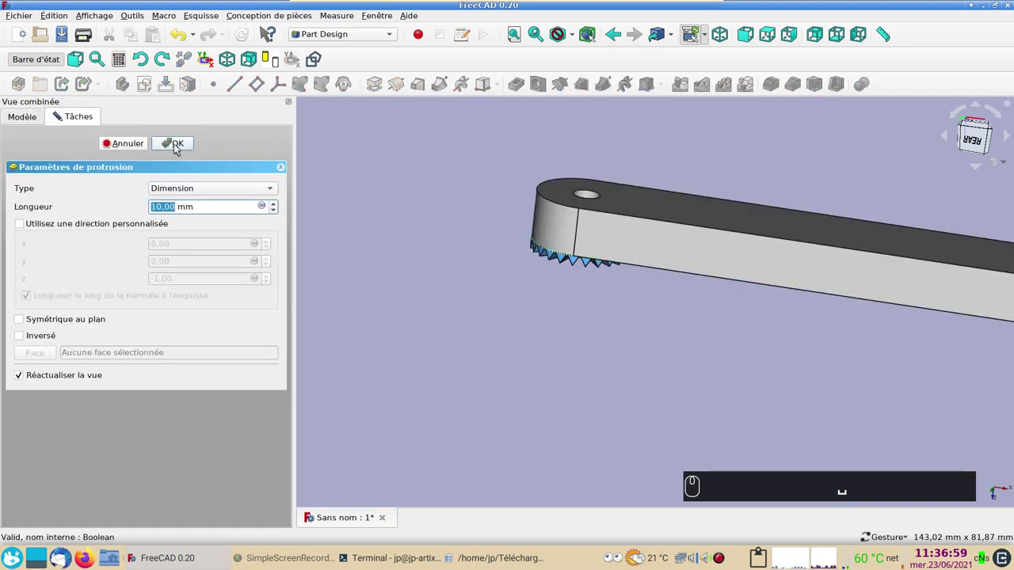
pyautogui.click(179, 146)
pyautogui.click(344, 315)
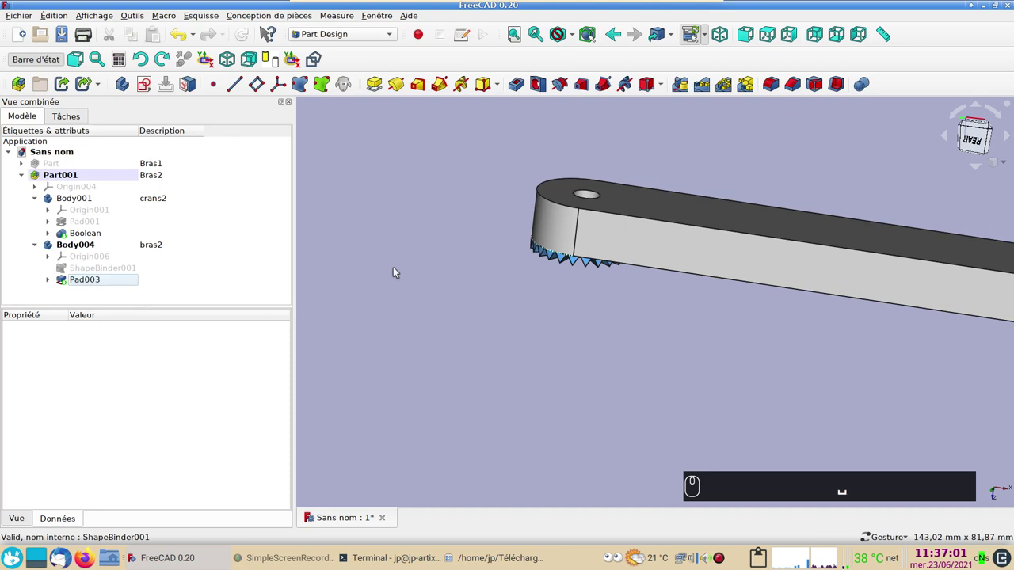
# Step: Colour the bras2 arm light blue in its display properties
pyautogui.click(645, 239)
pyautogui.press('ctrl+d')
pyautogui.click(205, 258)
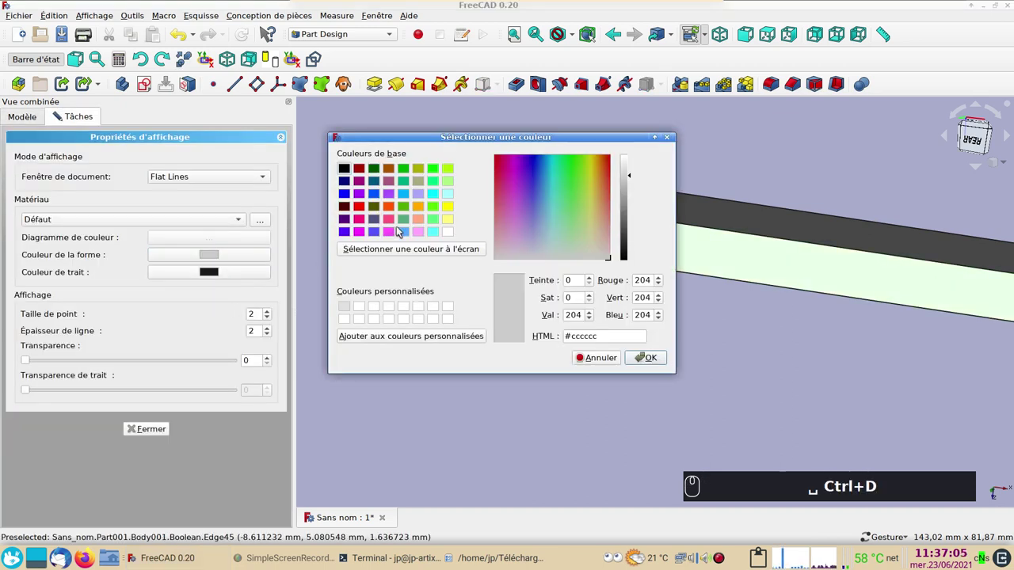
pyautogui.moveTo(407, 236); pyautogui.dragTo(162, 395)
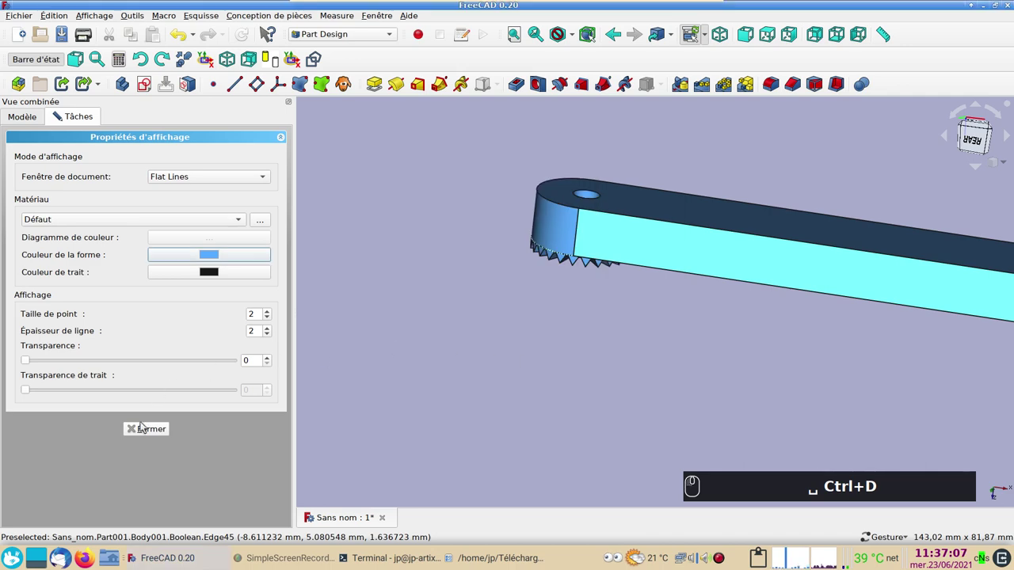
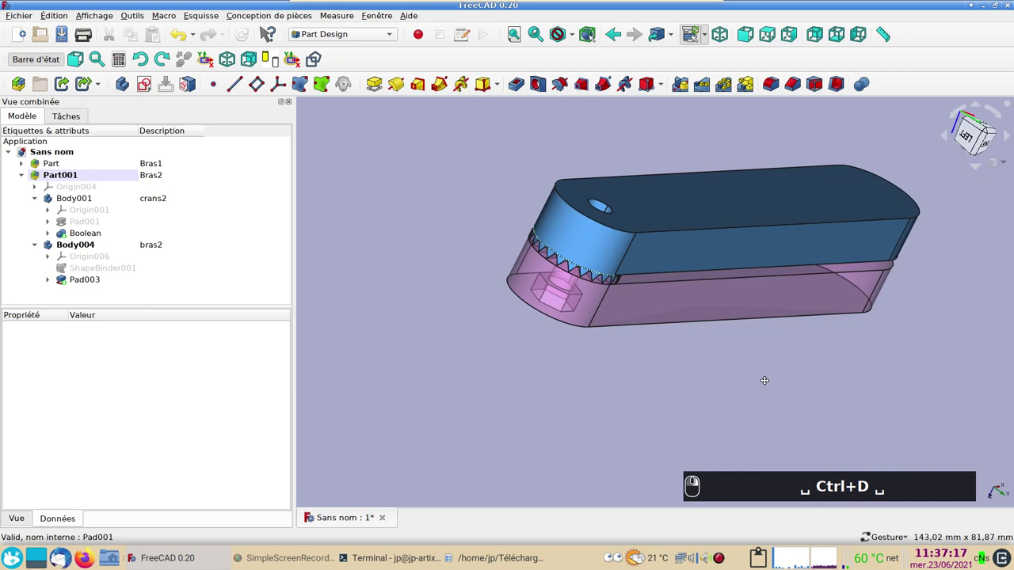
# Step: Deactivate the Bras2 part and collapse its contents in the model tree
pyautogui.click(452, 210)
pyautogui.click(571, 404)
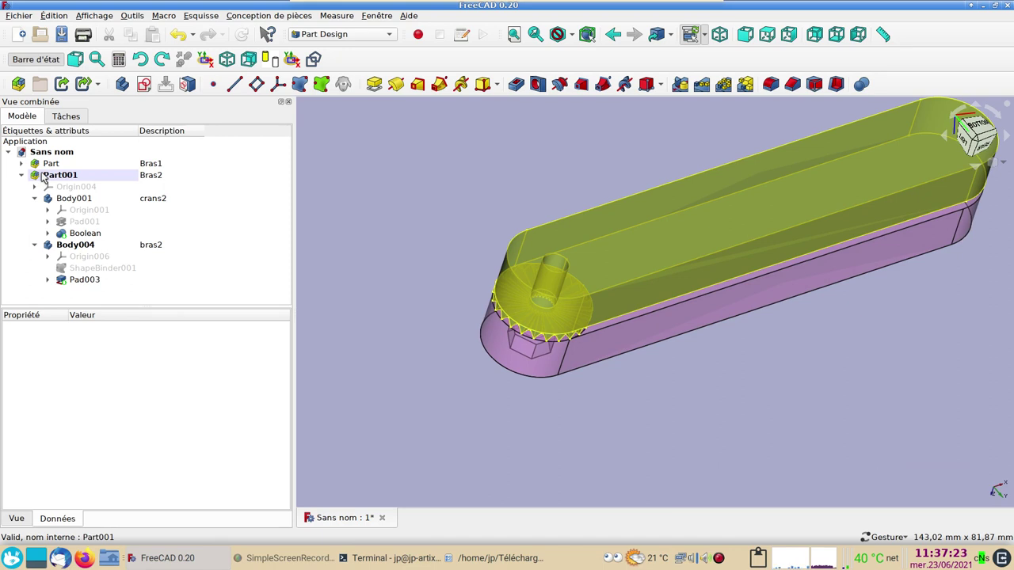
pyautogui.rightClick(46, 175)
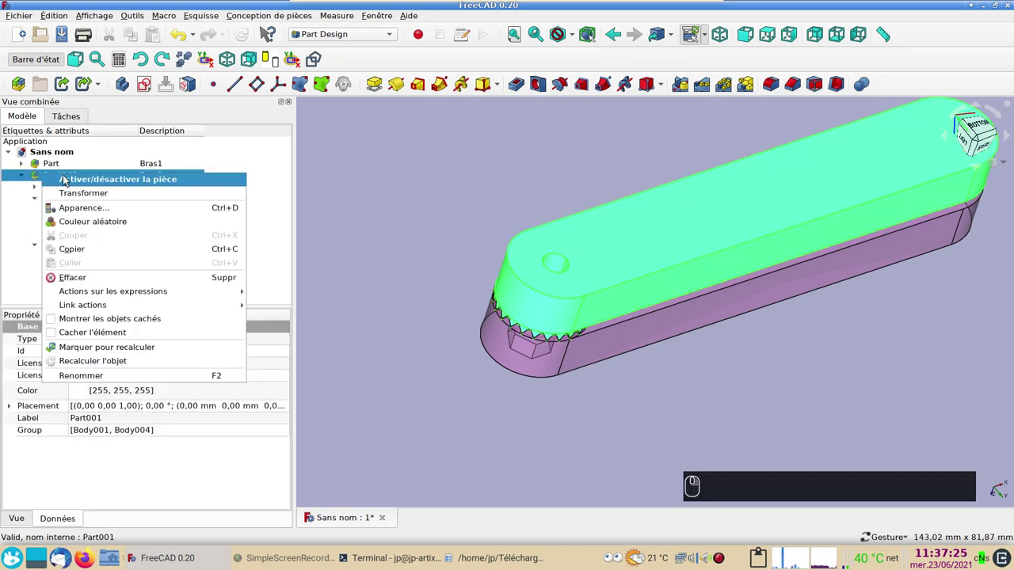
pyautogui.click(68, 177)
pyautogui.click(77, 208)
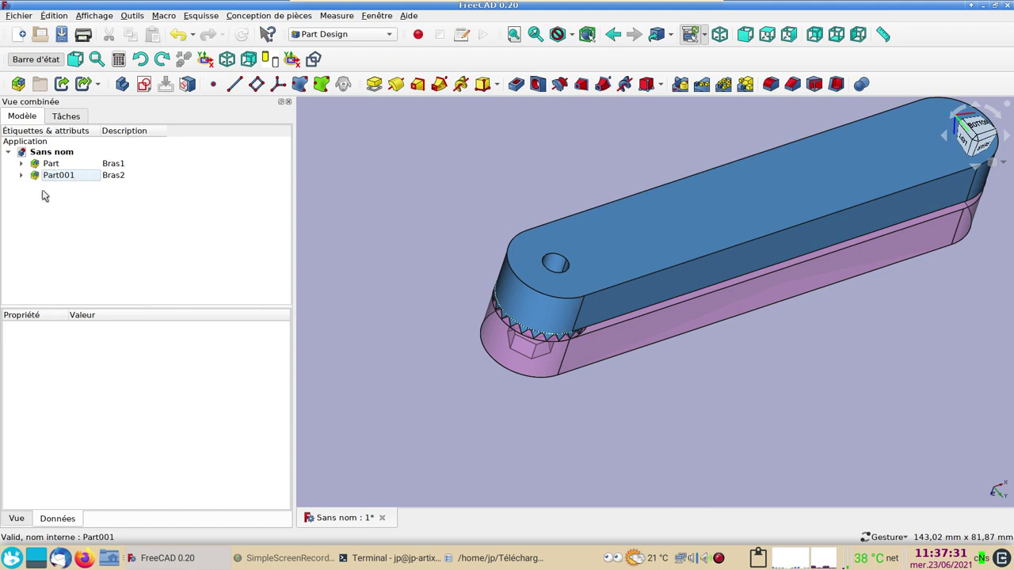
# Step: Describe the new knob body Body005 as molette
pyautogui.click(130, 92)
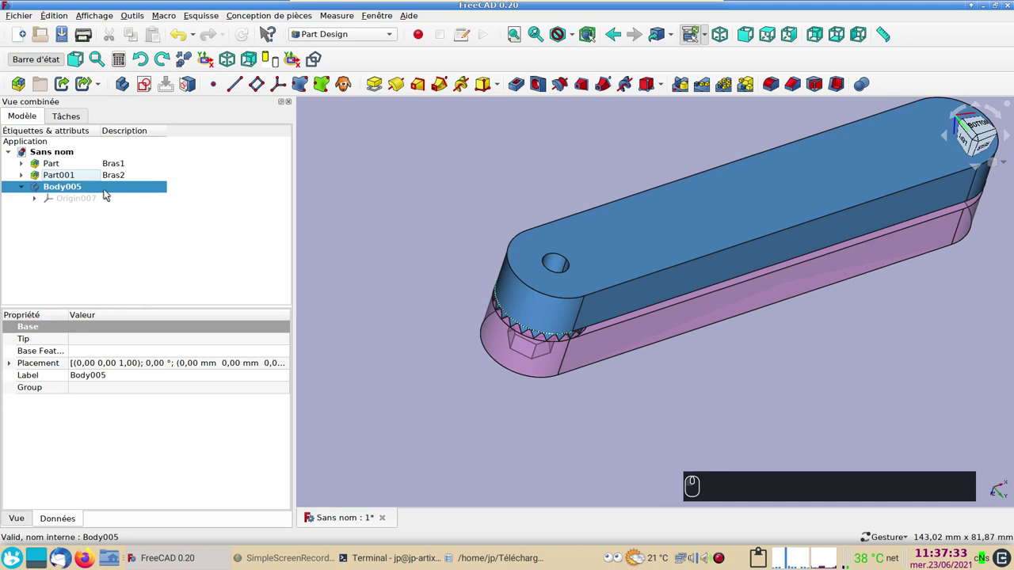
pyautogui.click(122, 189)
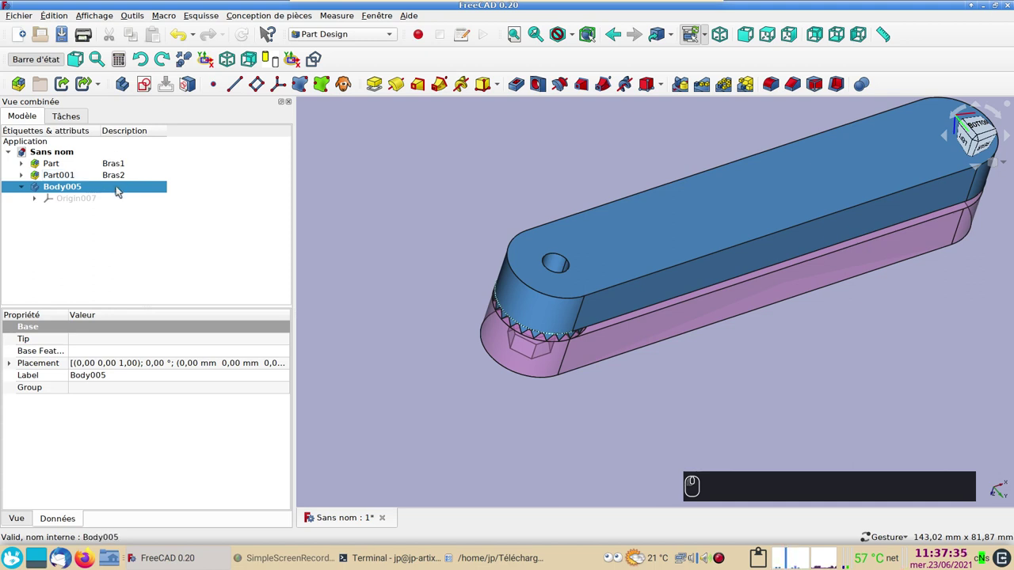
pyautogui.press('F2')
pyautogui.write('molette')
pyautogui.press('Return')
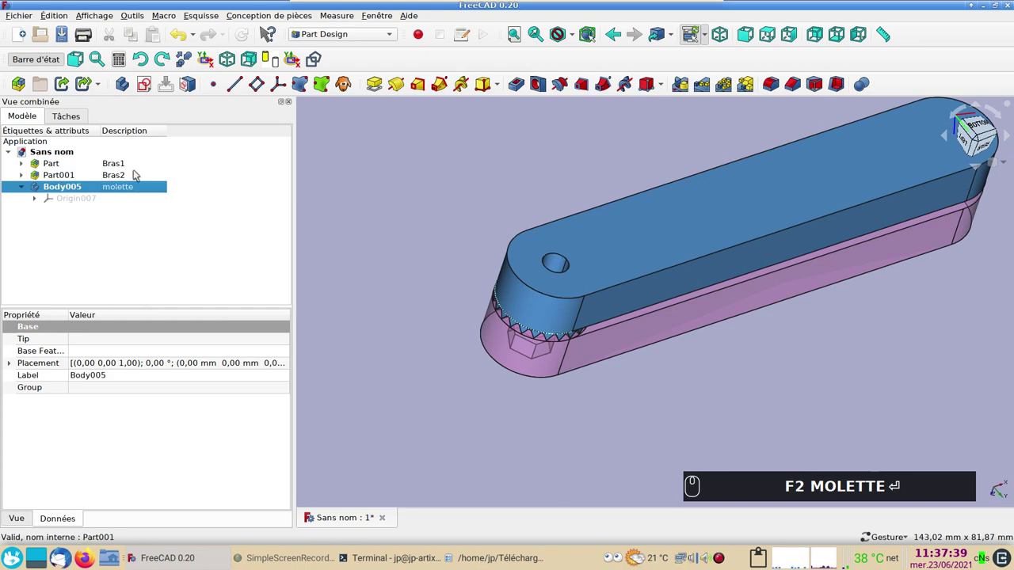
pyautogui.write('MOLETTE')
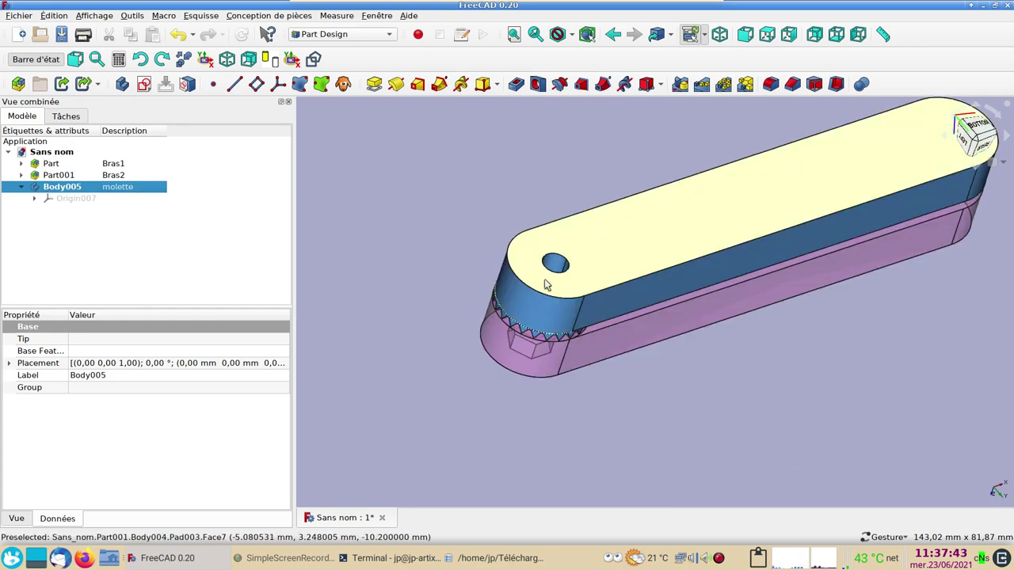
# Step: Link the top face of arm Bras2 into the molette body as ShapeBinder002
pyautogui.click(547, 280)
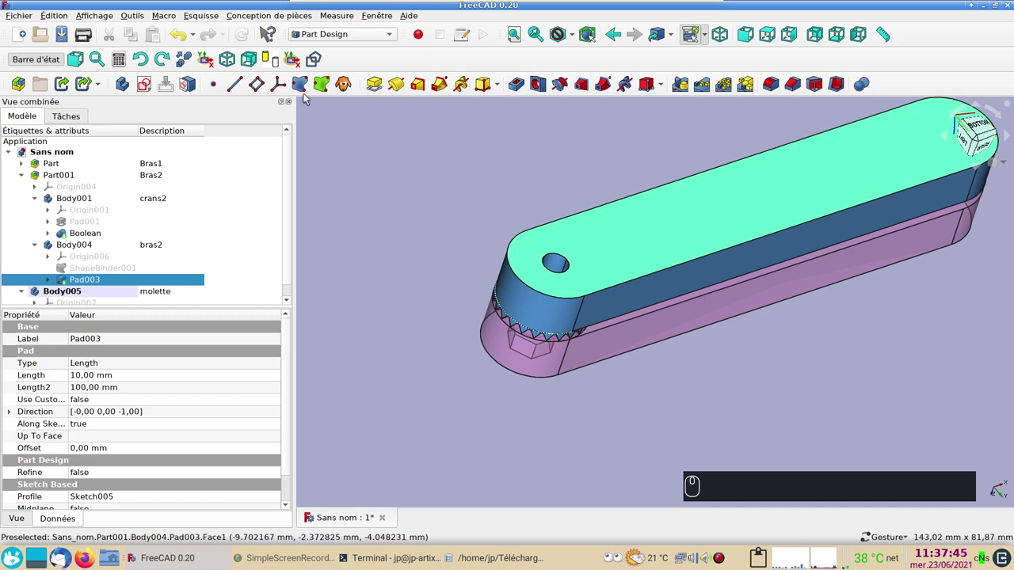
pyautogui.click(302, 86)
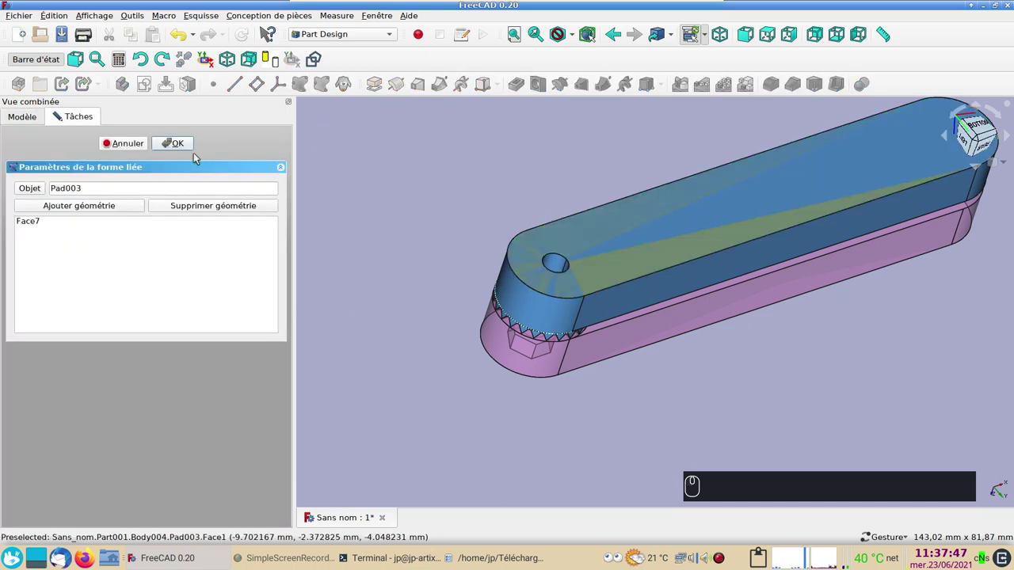
pyautogui.click(187, 146)
pyautogui.scroll(-3)
# Step: Hide Bras2 and Bras1 and start a new sketch on the copied face ShapeBinder002
pyautogui.click(93, 272)
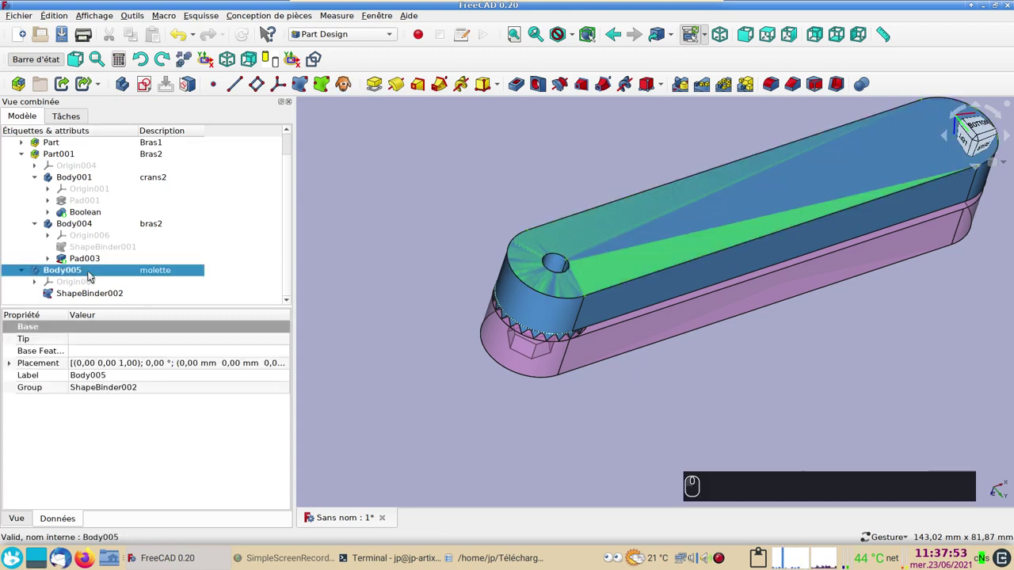
pyautogui.click(85, 157)
pyautogui.press('space')
pyautogui.click(83, 155)
pyautogui.click(65, 150)
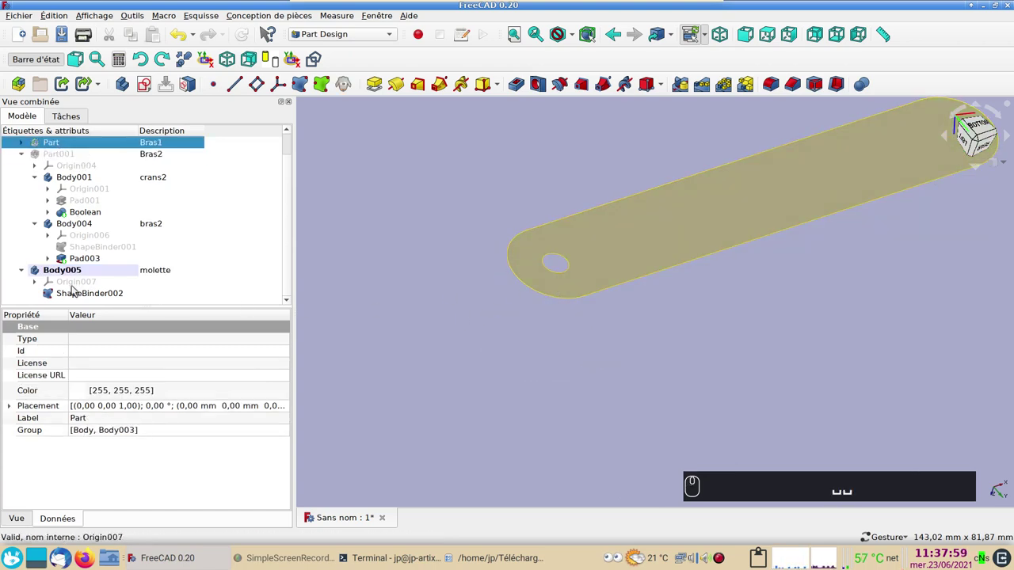
pyautogui.click(591, 283)
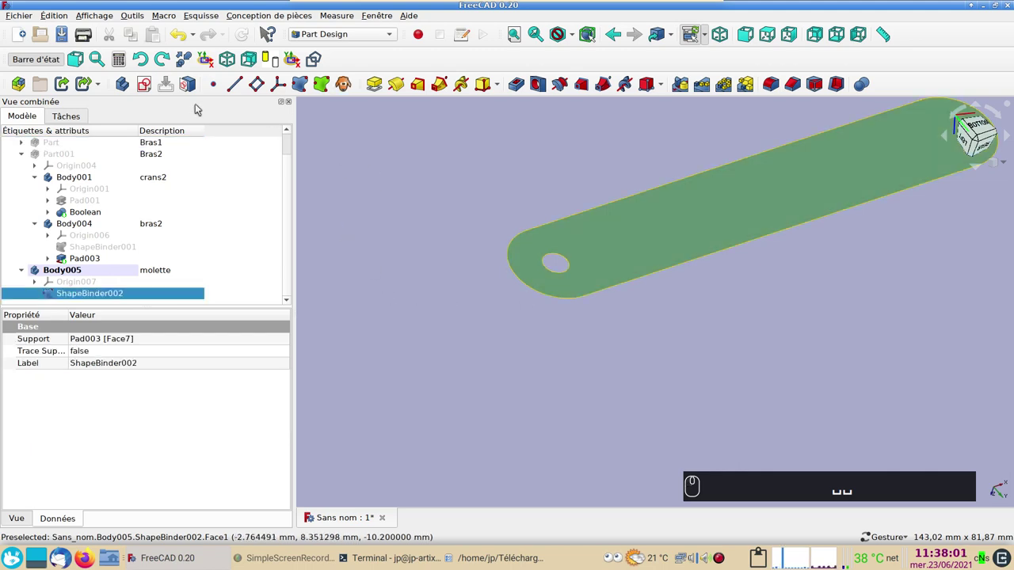
pyautogui.click(153, 87)
# Step: Draw a circle centred on the arm's hole and start constraining its diameter
pyautogui.scroll(3)
pyautogui.rightClick(583, 370)
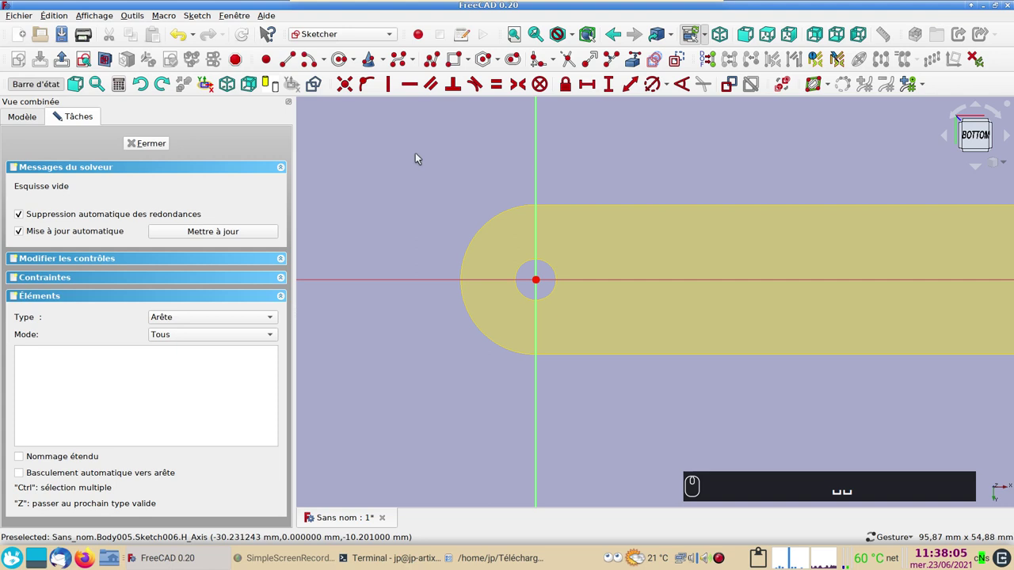
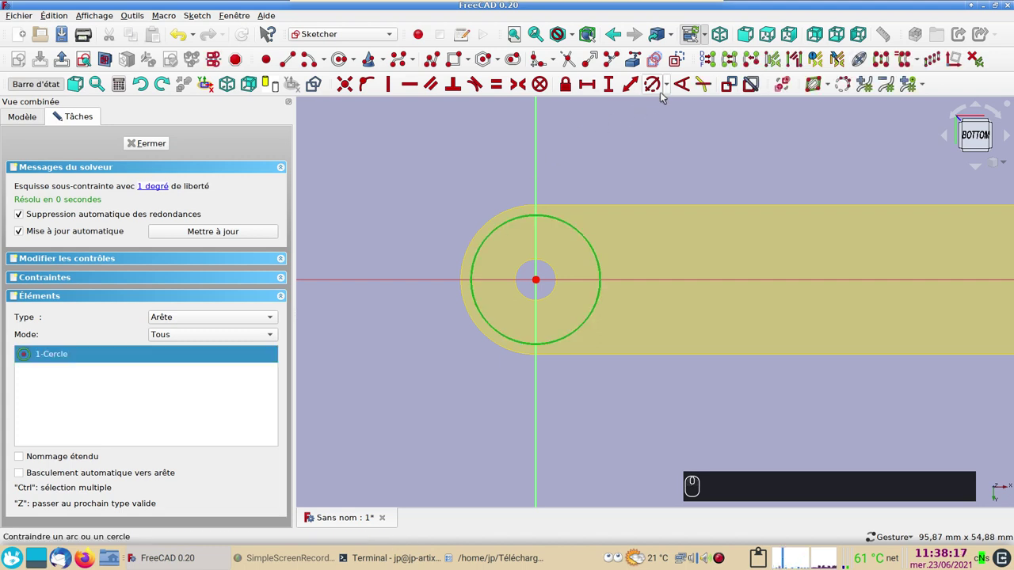
pyautogui.click(660, 90)
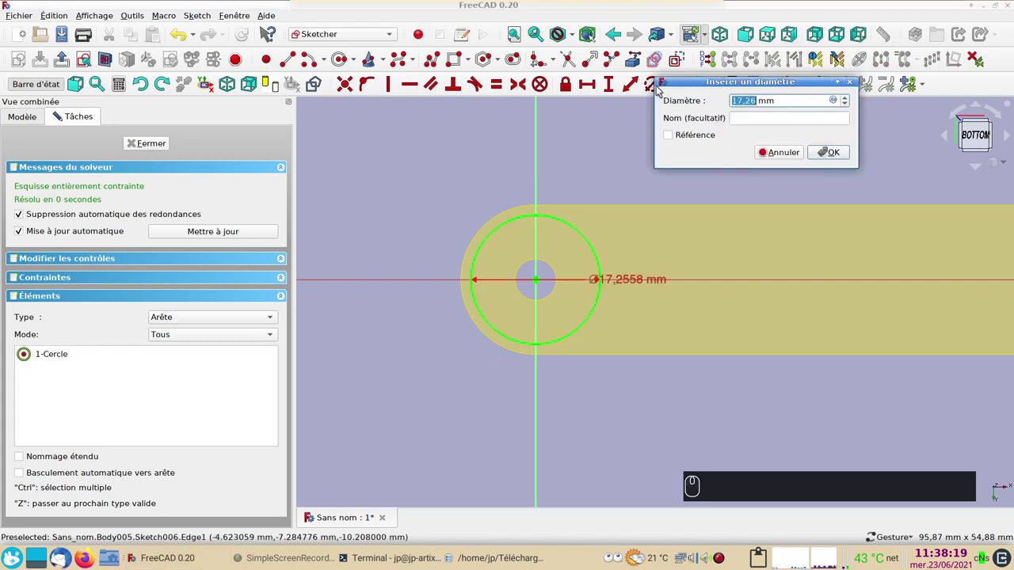
# Step: Fix the circle at 20 mm diameter, close the sketch and pad it into a 16 mm tall cylinder
pyautogui.write('(2) (0)')
pyautogui.press('Return')
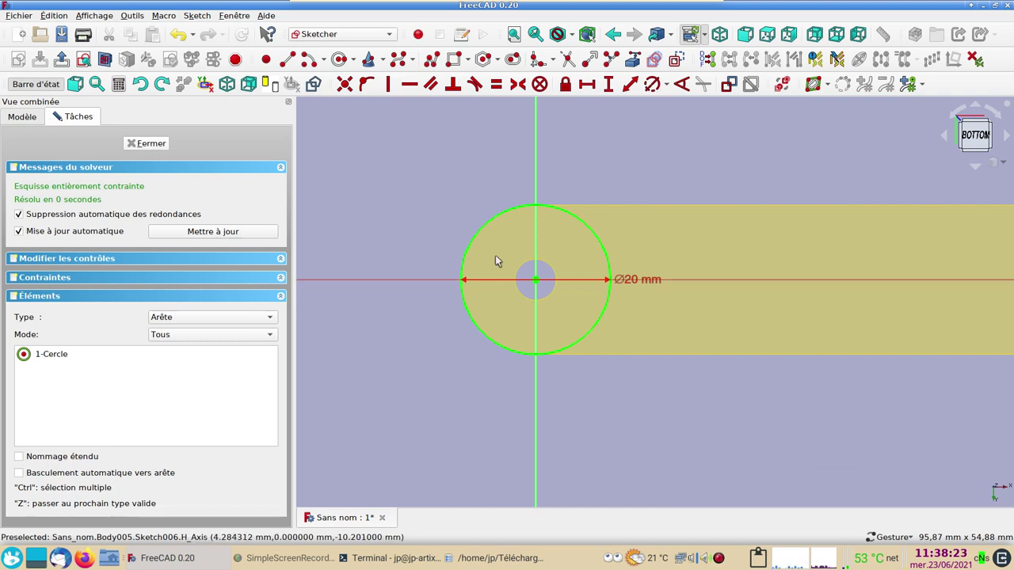
pyautogui.click(158, 139)
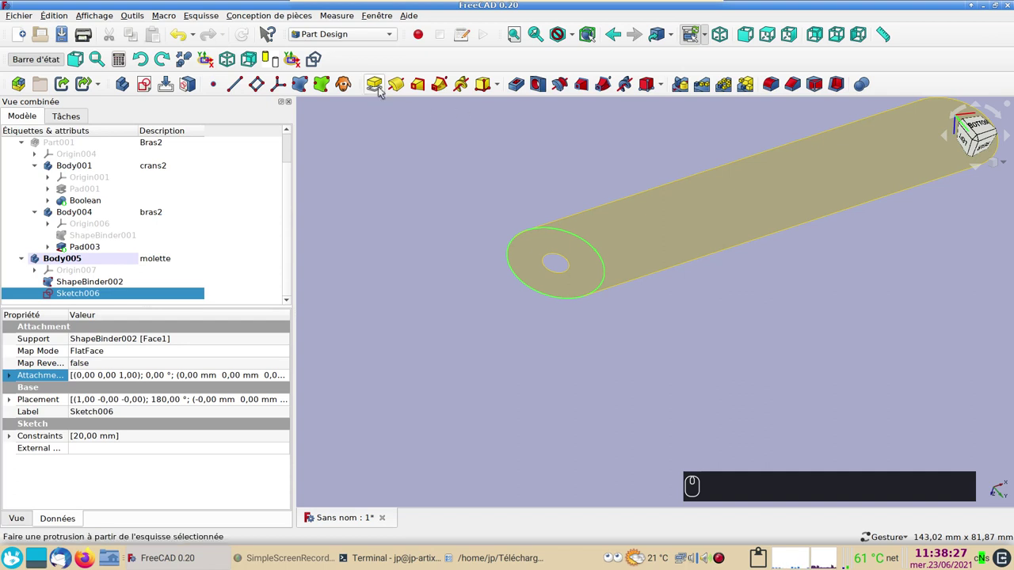
pyautogui.click(379, 86)
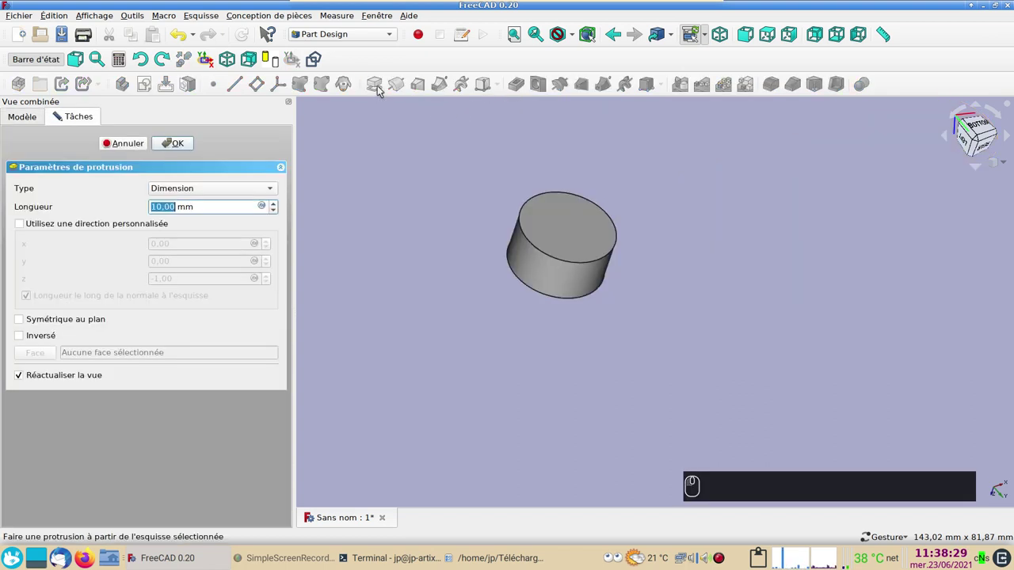
pyautogui.press('Return')
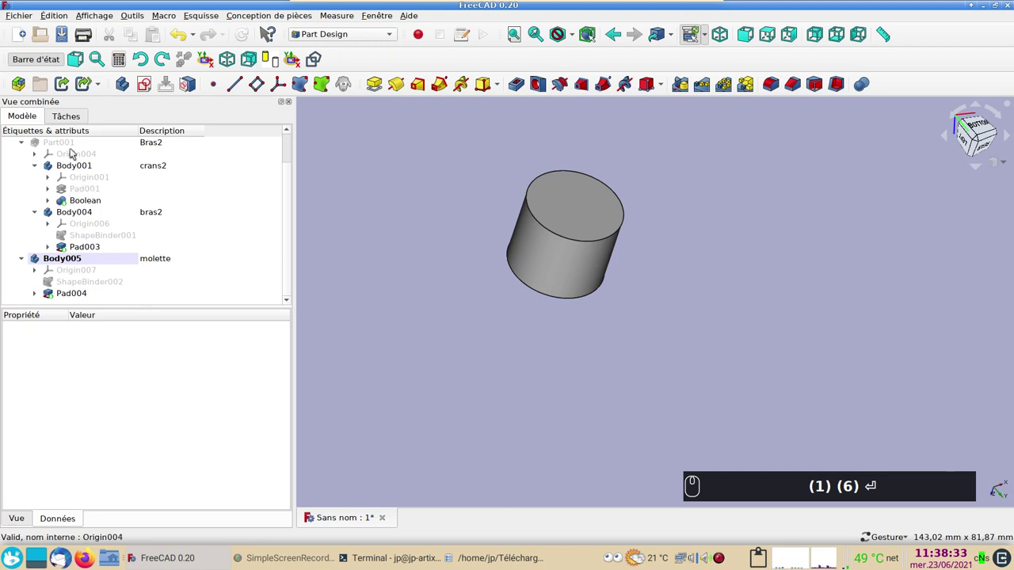
# Step: Show Bras2 and Bras1 again and select the knob cylinder Pad004
pyautogui.click(70, 143)
pyautogui.press('space')
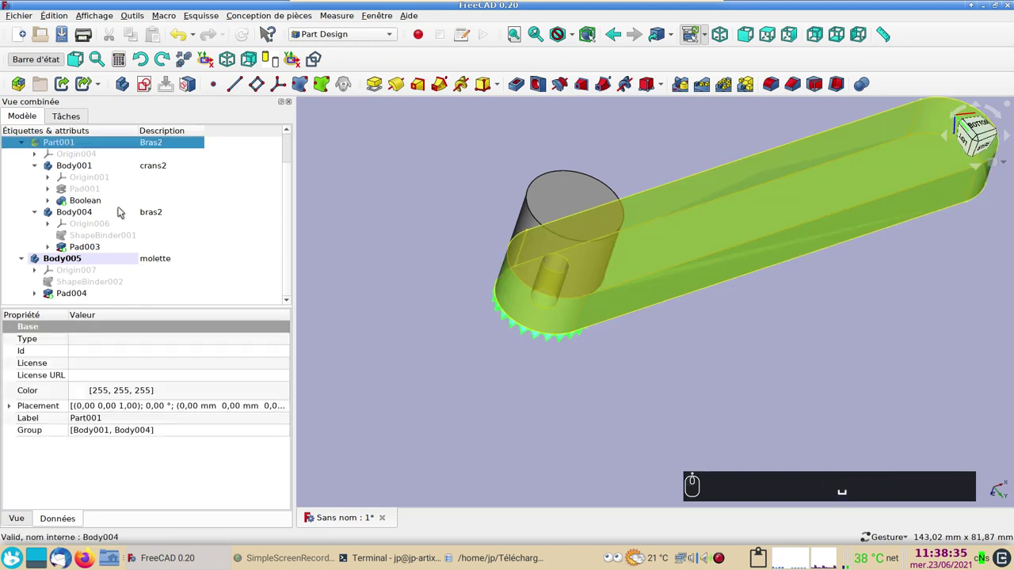
pyautogui.click(84, 165)
pyautogui.press('space')
pyautogui.click(429, 353)
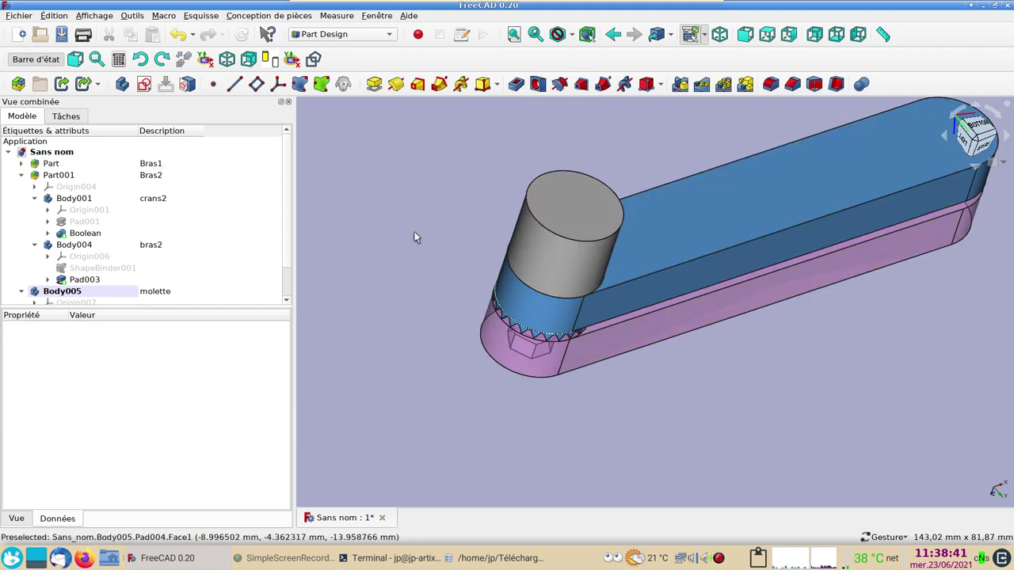
pyautogui.click(567, 240)
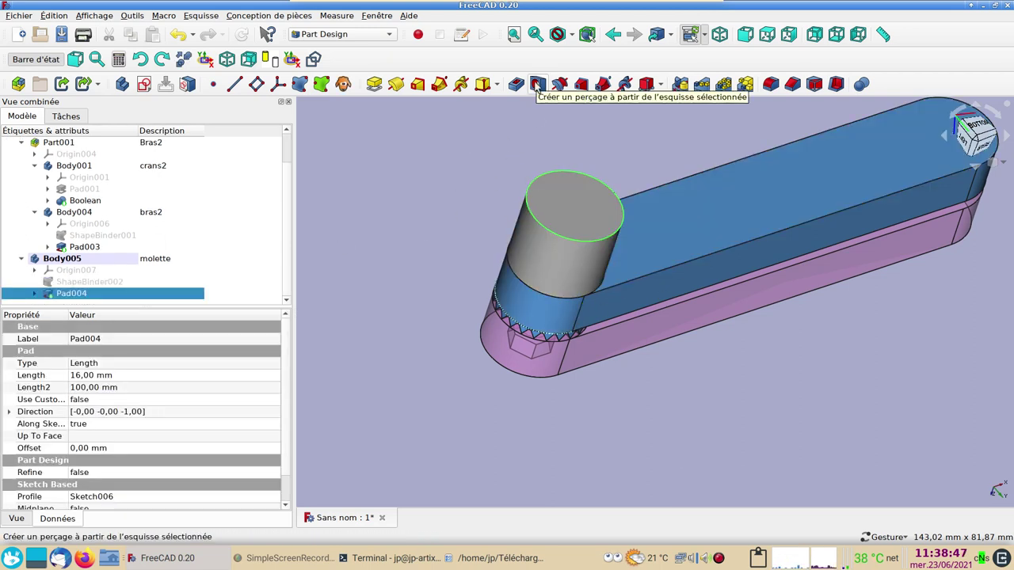
# Step: Set up a Hole in Pad004 with ISO metric coarse profile, size M5, threaded
pyautogui.click(540, 85)
pyautogui.click(540, 86)
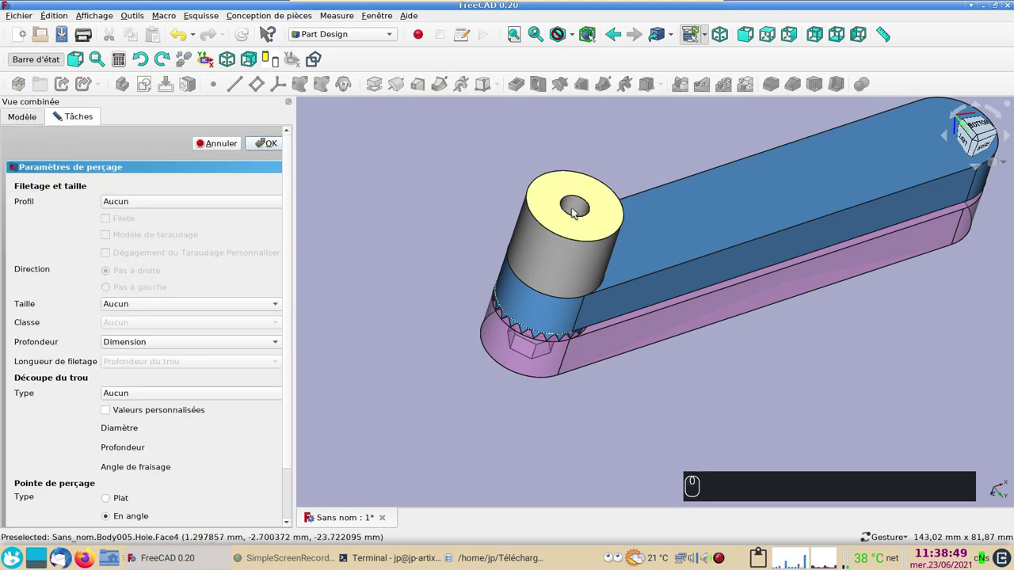
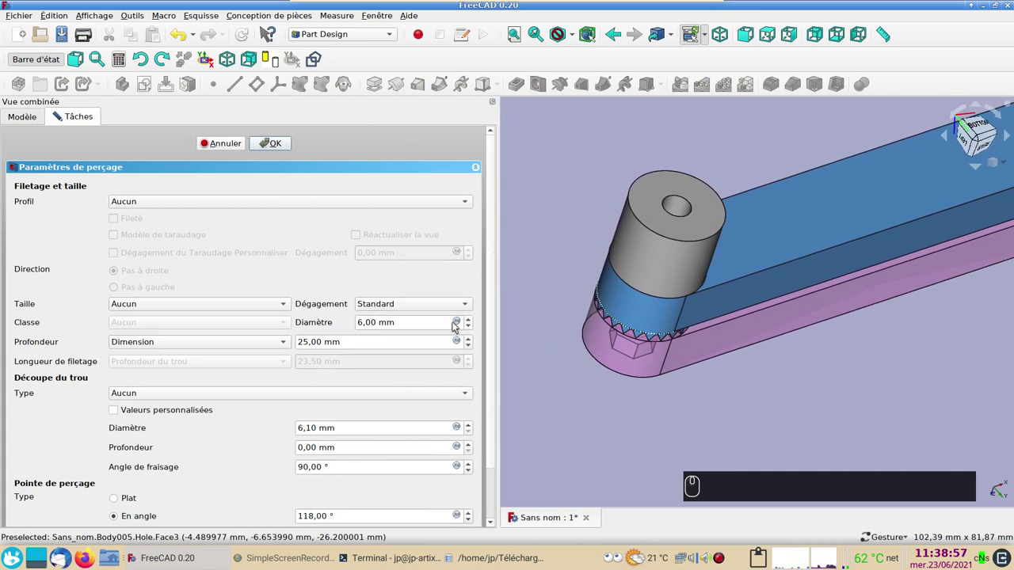
pyautogui.click(170, 203)
pyautogui.moveTo(168, 213); pyautogui.dragTo(179, 279)
pyautogui.click(159, 302)
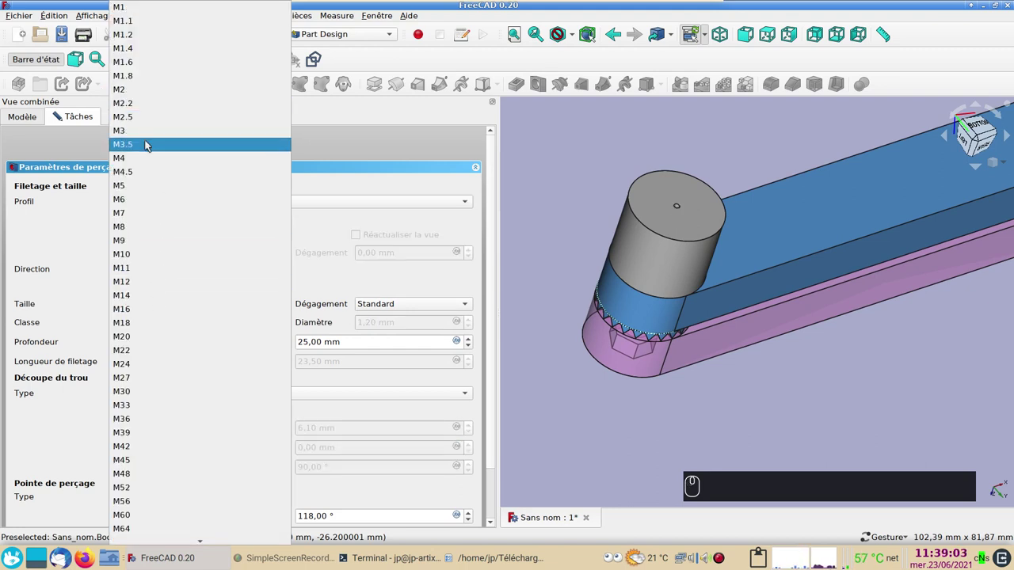
pyautogui.click(141, 183)
pyautogui.click(121, 220)
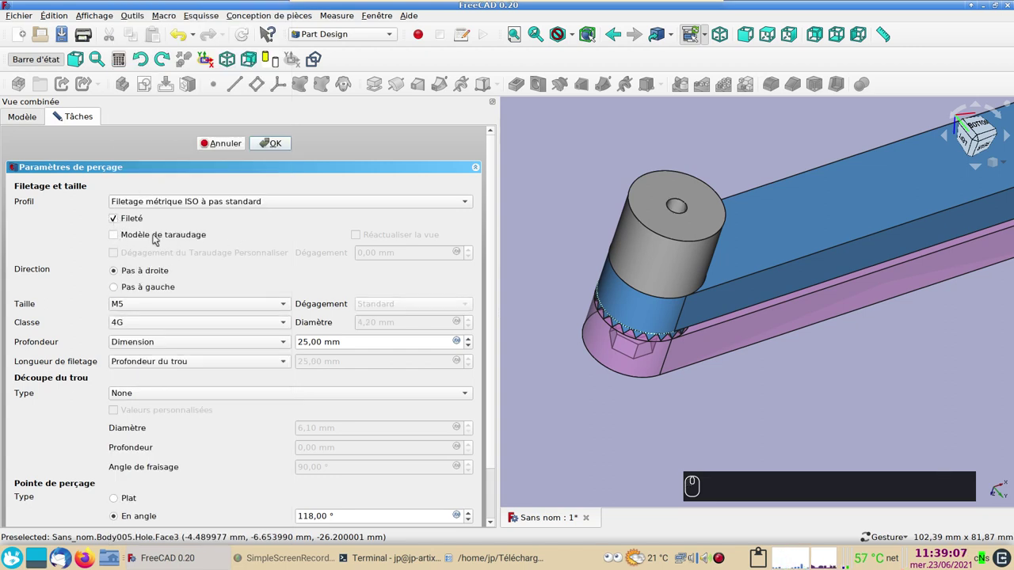
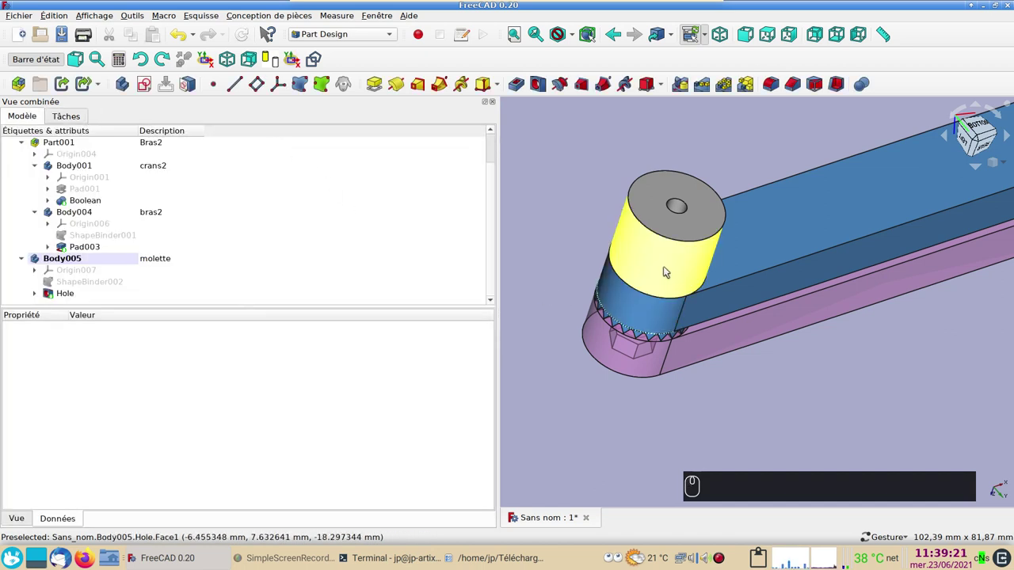
# Step: Round the knob's top outer edge with a 2 mm fillet and select its top face
pyautogui.click(683, 242)
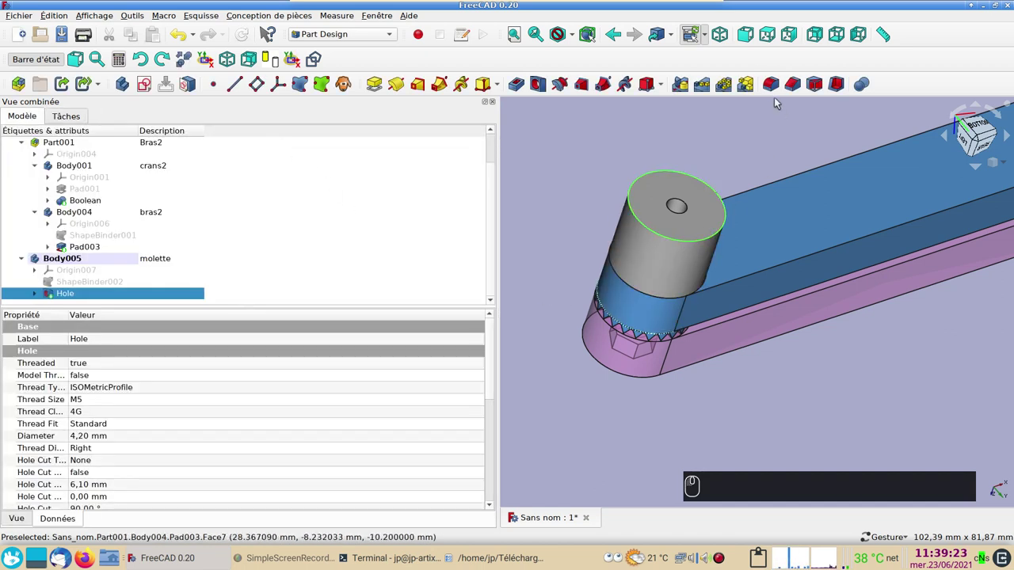
pyautogui.click(772, 90)
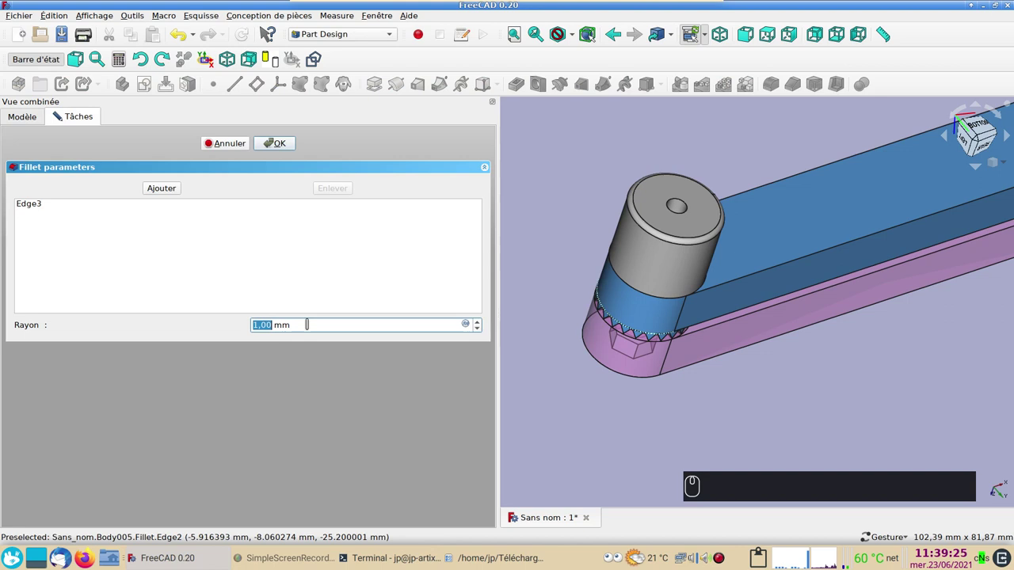
pyautogui.click(282, 141)
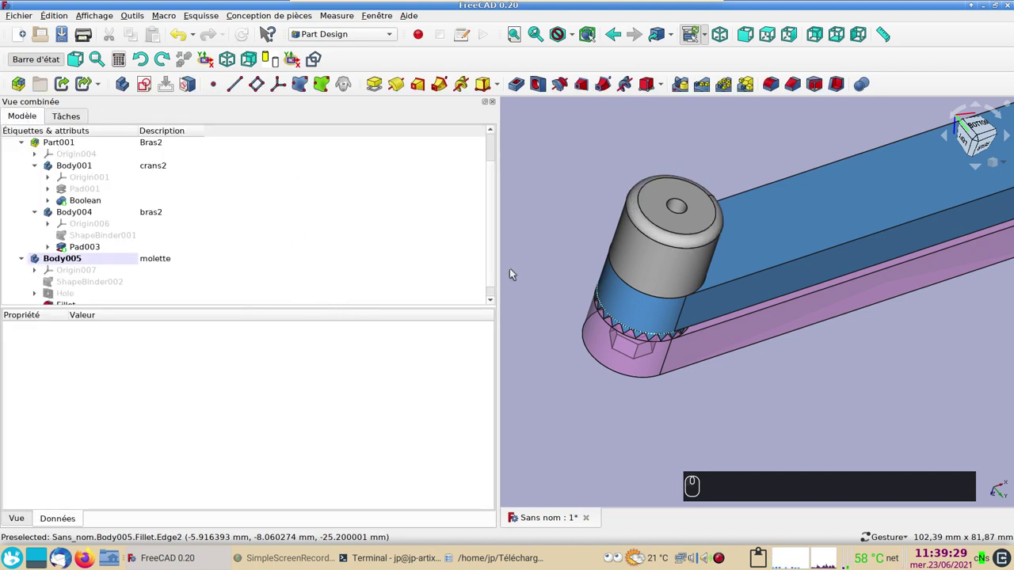
pyautogui.click(663, 213)
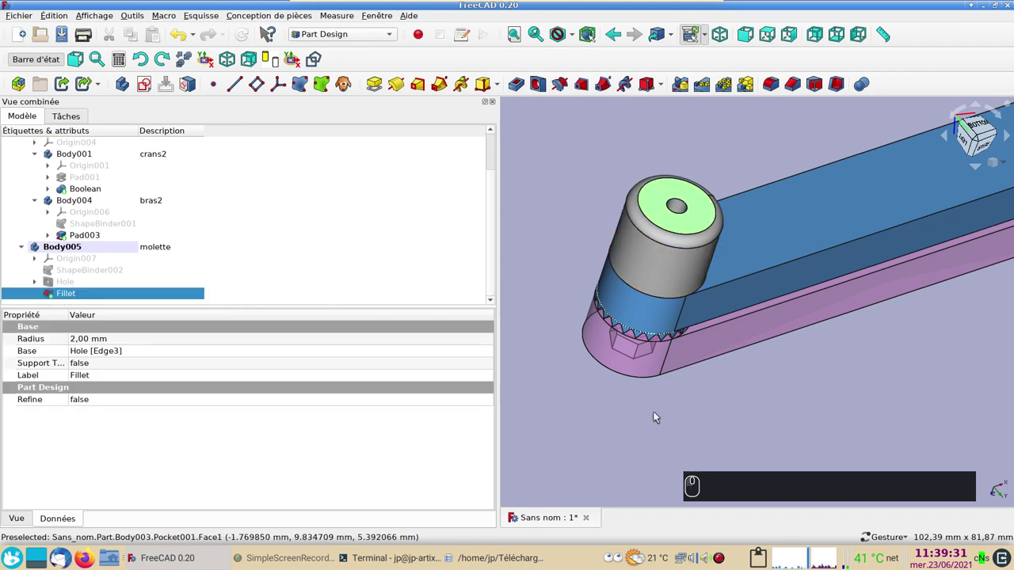
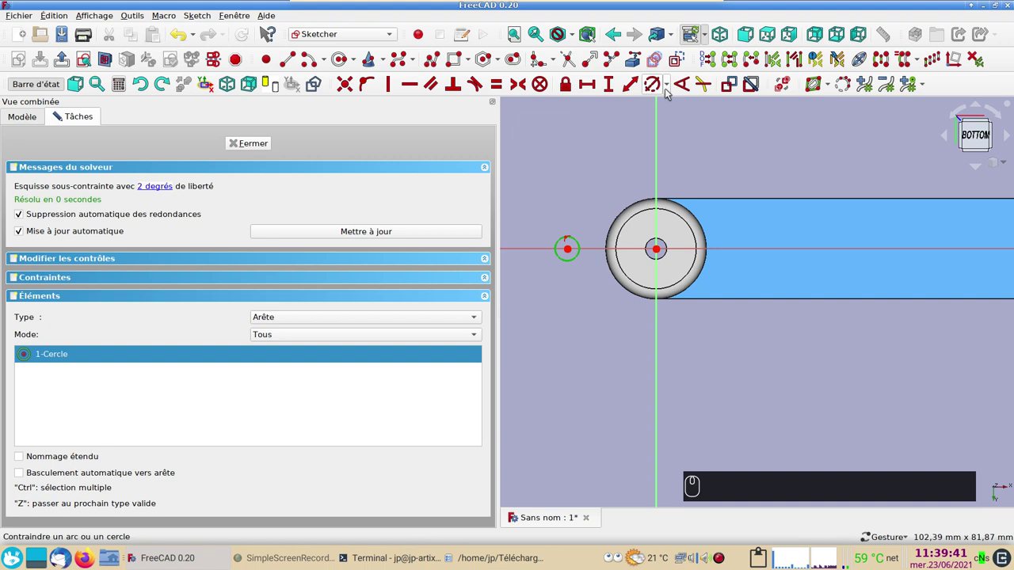
# Step: Constrain the small rim circle to 4 mm diameter and 10 mm from the knob centre
pyautogui.click(655, 84)
pyautogui.write('(4)')
pyautogui.press('Return')
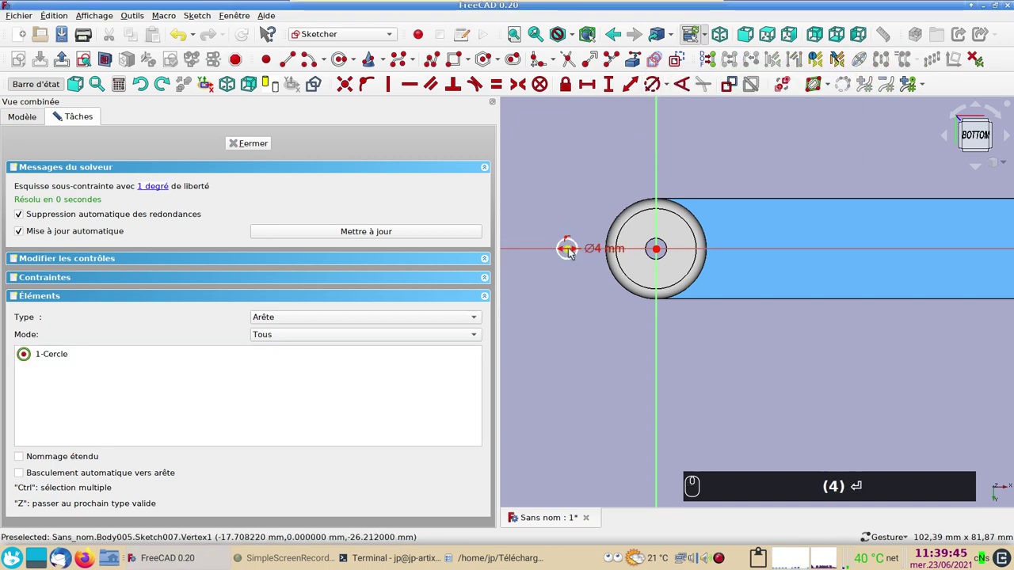
pyautogui.click(571, 249)
pyautogui.click(661, 314)
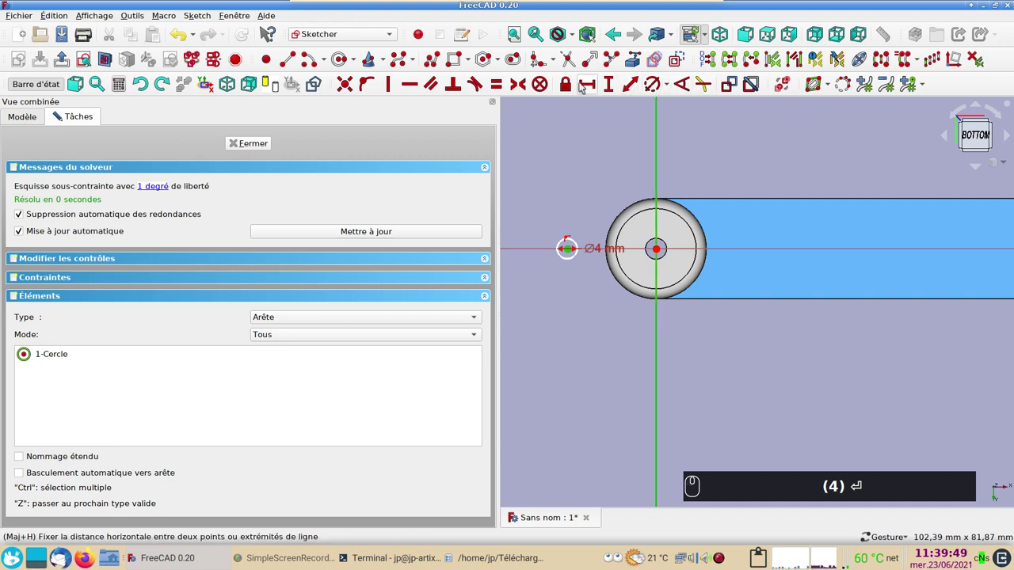
pyautogui.click(585, 86)
pyautogui.press('KP_1')
pyautogui.press('KP_0')
pyautogui.press('Return')
pyautogui.write('(4) ⏎ (1) (0) ⏎')
# Step: Close the sketch and cut Pocket002 through the whole knob ('À travers tout')
pyautogui.scroll(3)
pyautogui.moveTo(564, 298); pyautogui.dragTo(264, 147)
pyautogui.click(263, 147)
pyautogui.click(599, 411)
pyautogui.click(512, 119)
pyautogui.click(515, 87)
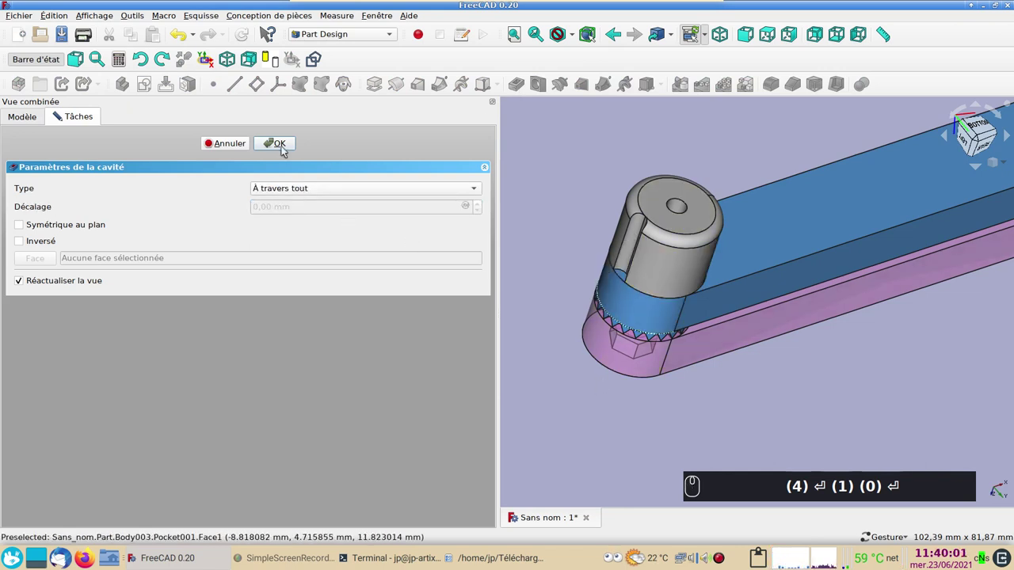
pyautogui.click(284, 140)
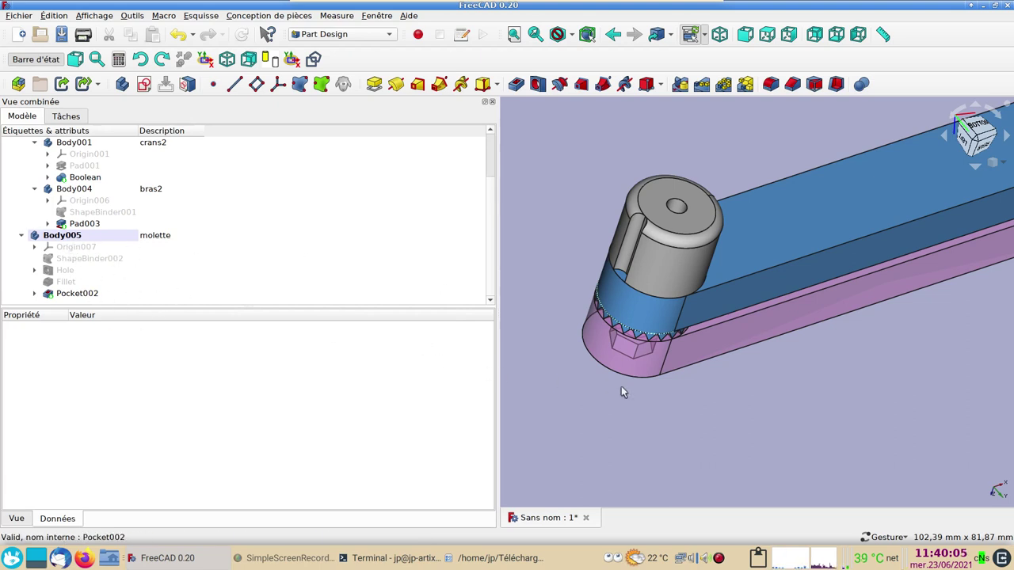
# Step: PolarPattern Pocket002 around the sketch-normal axis, 360°, with 8 occurrences
pyautogui.click(94, 294)
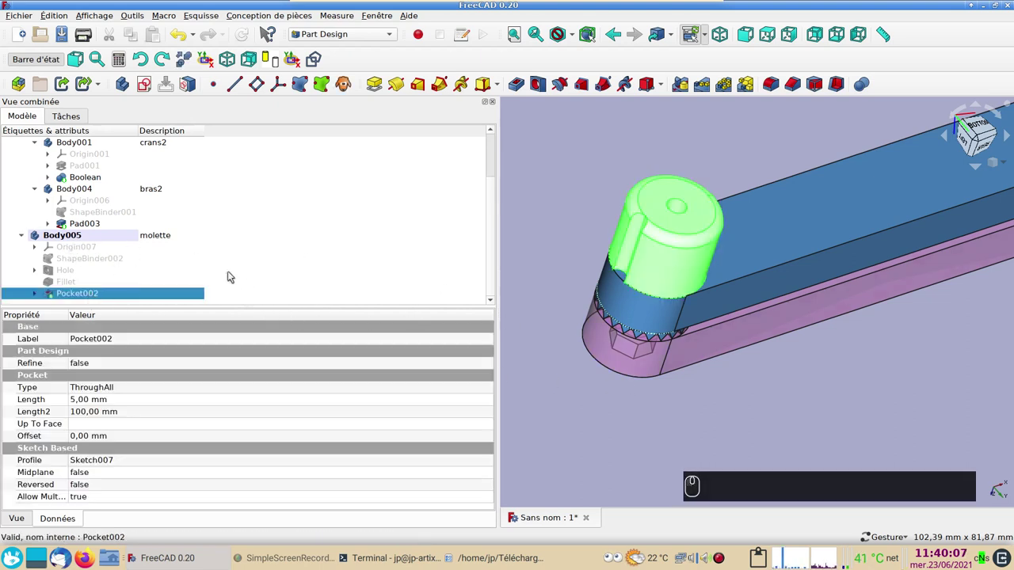
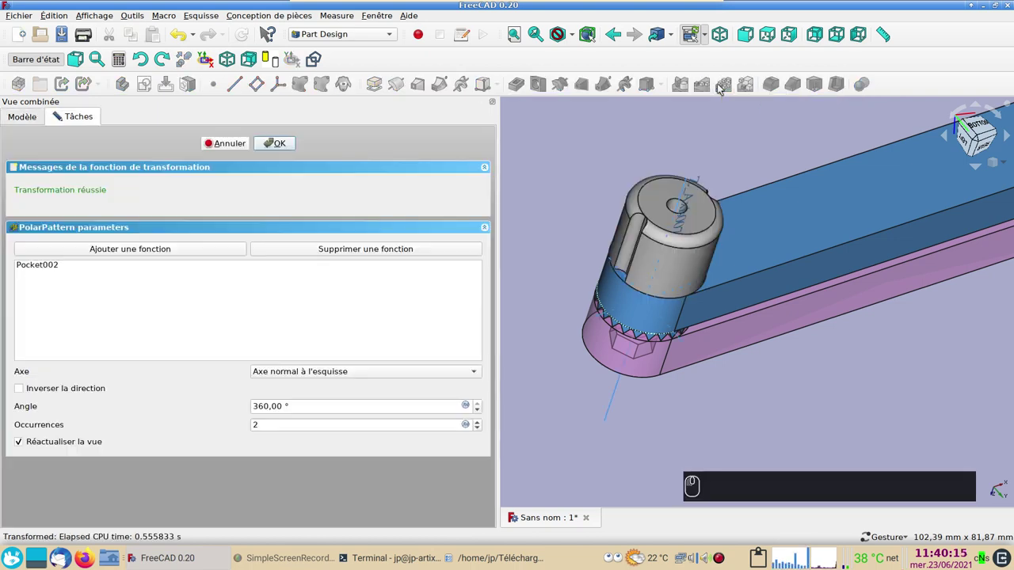
pyautogui.moveTo(812, 235); pyautogui.dragTo(673, 300)
pyautogui.click(474, 369)
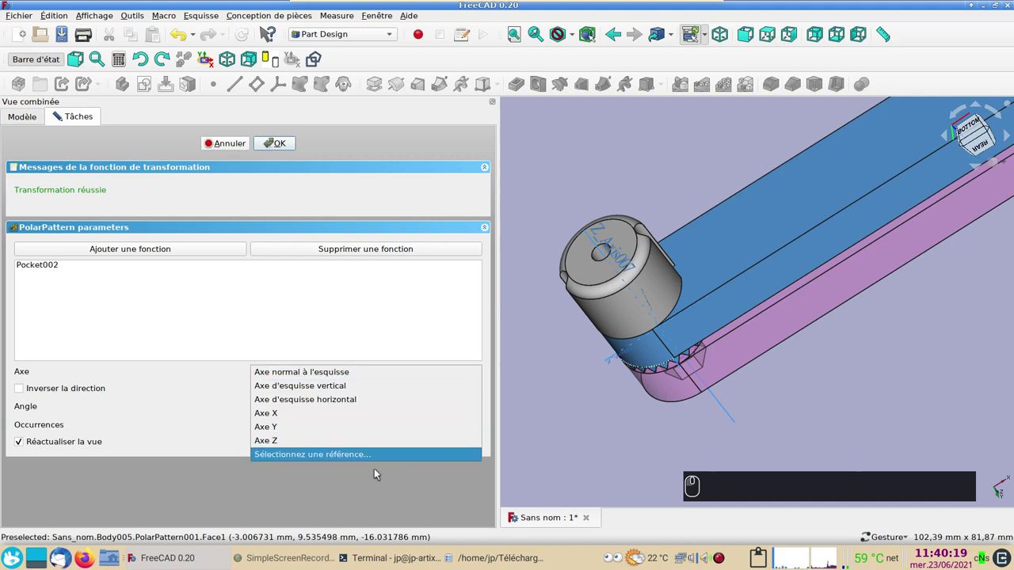
pyautogui.click(546, 460)
pyautogui.click(612, 386)
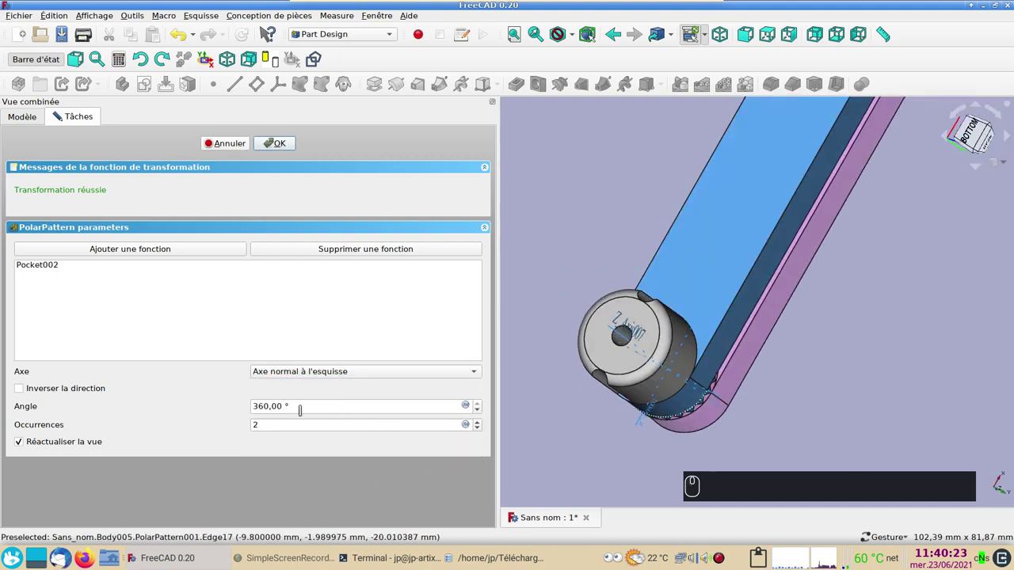
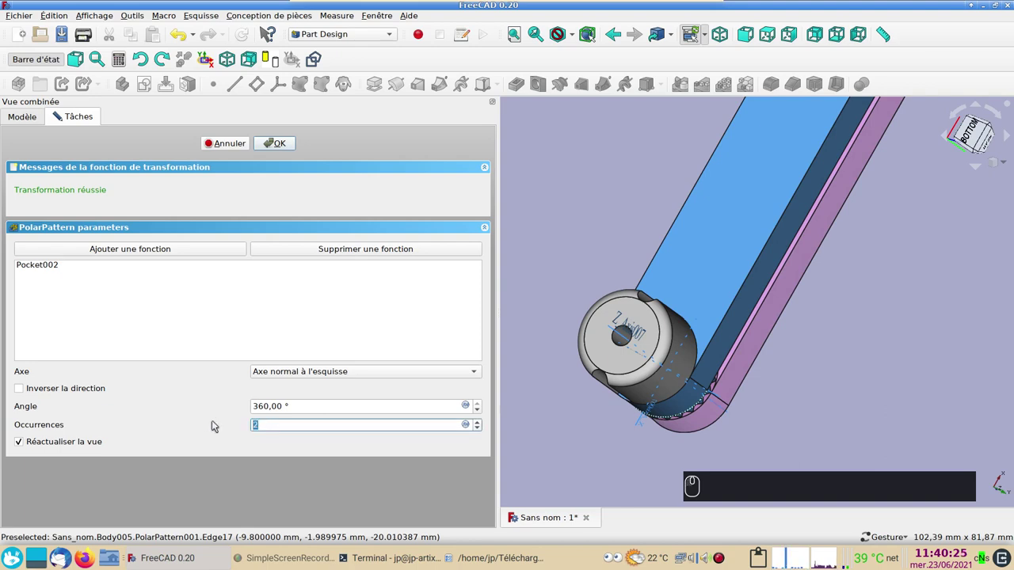
pyautogui.write('(8)')
pyautogui.press('Return')
pyautogui.press('Return')
pyautogui.press('Return')
pyautogui.moveTo(627, 450); pyautogui.dragTo(627, 244)
pyautogui.click(628, 238)
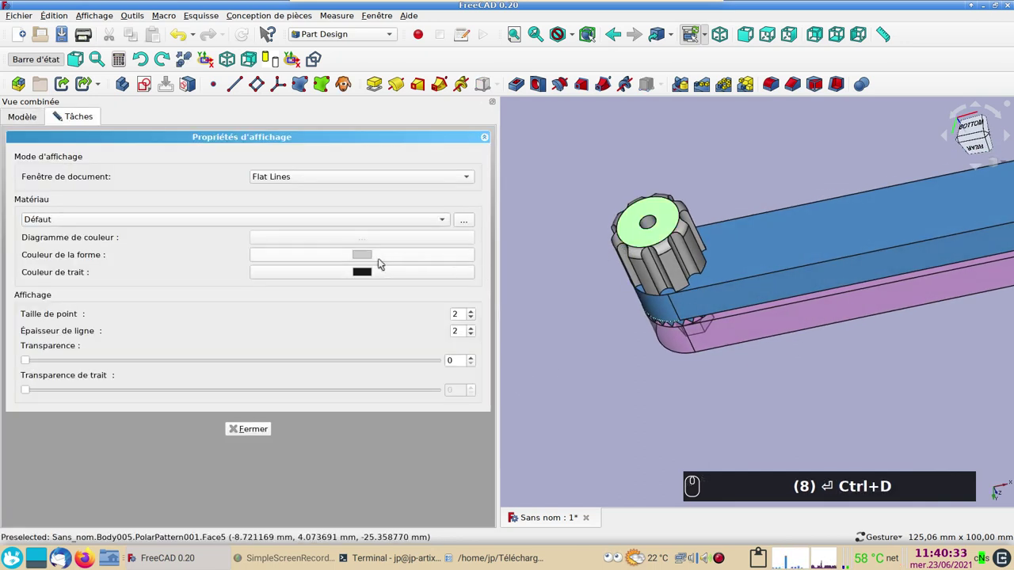
# Step: Set the molette's shape colour to pure red #ff0000
pyautogui.click(381, 261)
pyautogui.click(360, 203)
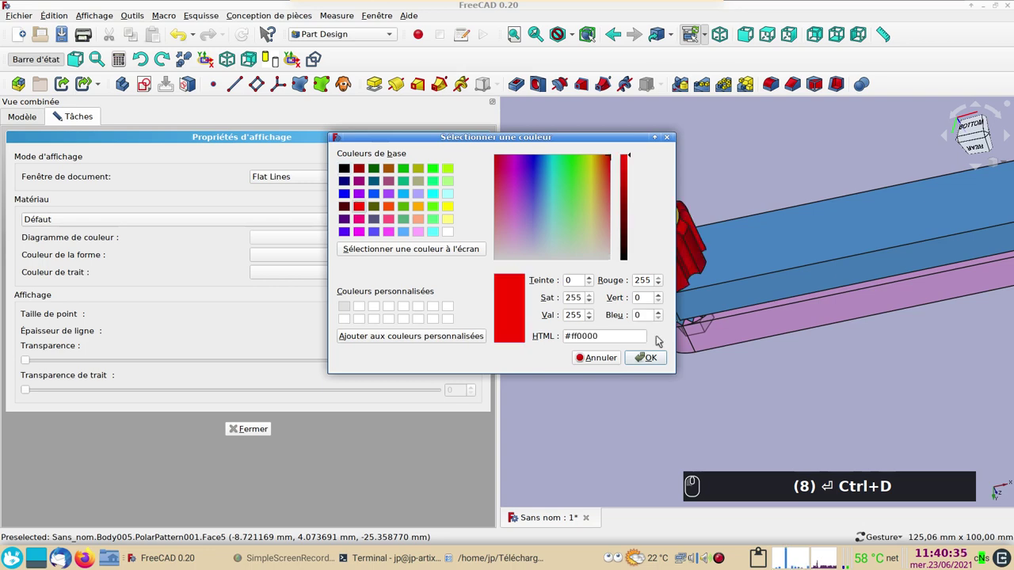
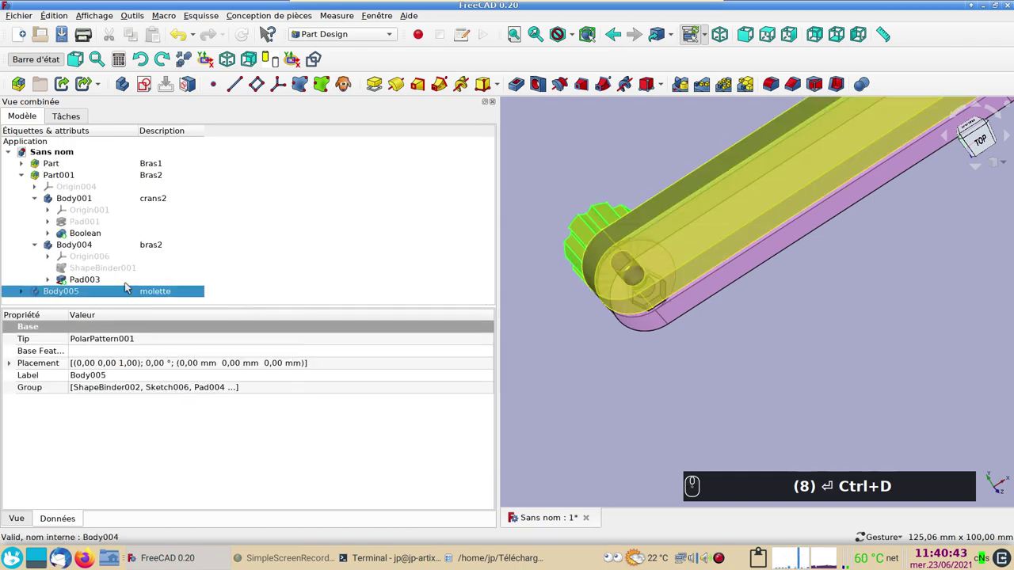
# Step: Select the hex pocket hole Pocket001 of Bras1 and bring up the workbench list
pyautogui.click(534, 332)
pyautogui.click(781, 389)
pyautogui.click(650, 271)
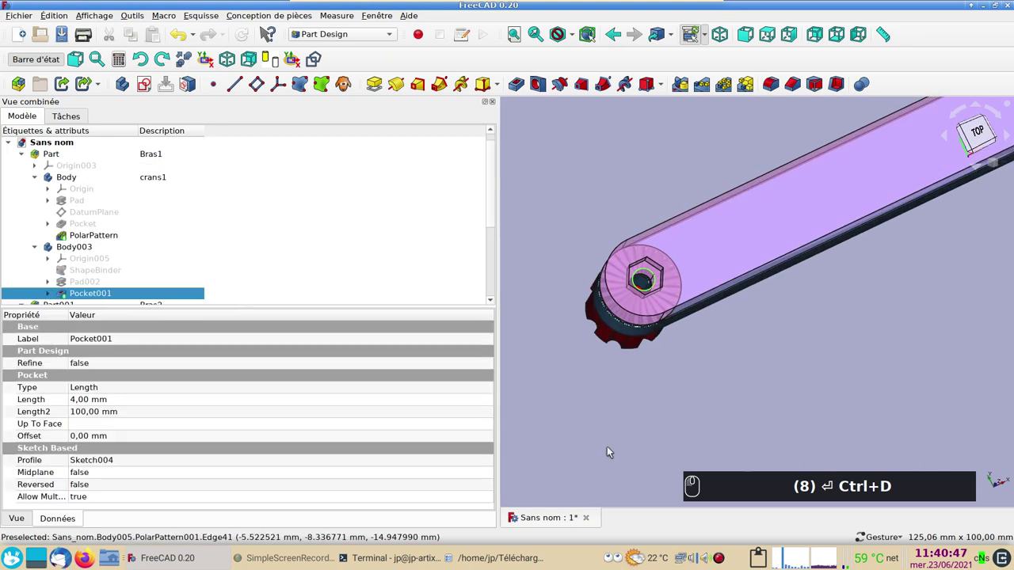
pyautogui.click(356, 38)
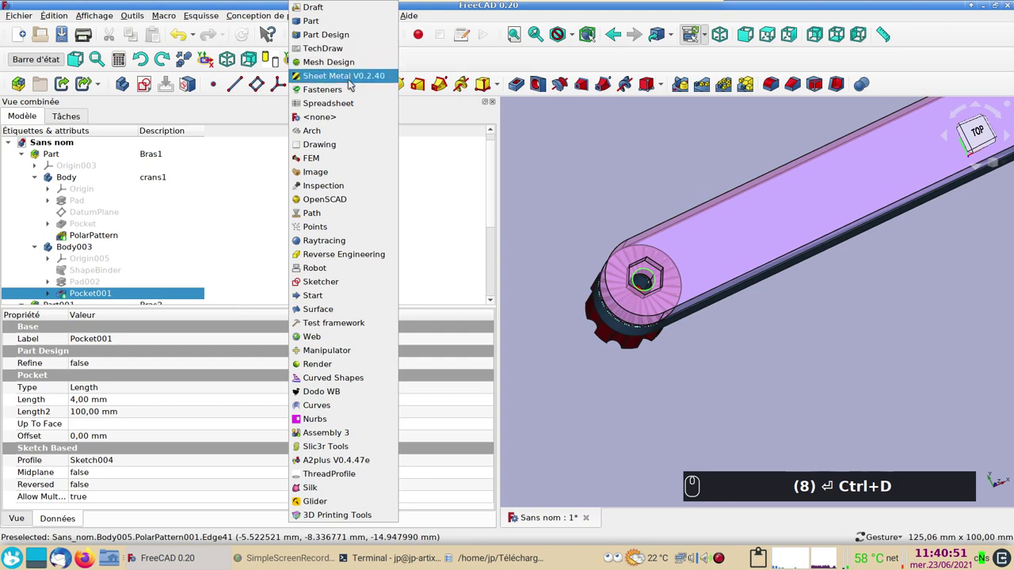
# Step: Switch to the Fasteners workbench and add an ISO 4014 hex head bolt to the hole
pyautogui.click(354, 88)
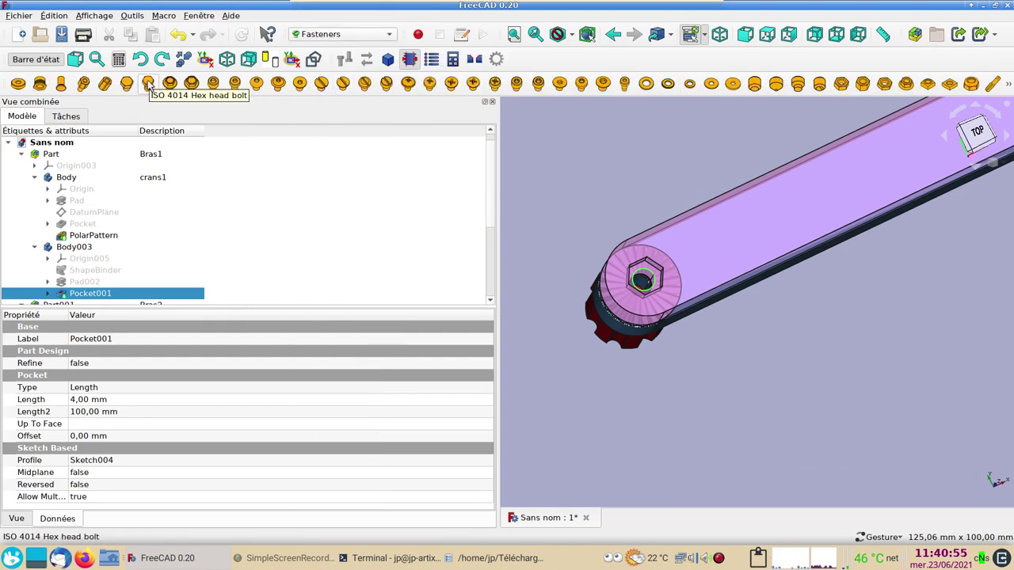
pyautogui.click(152, 84)
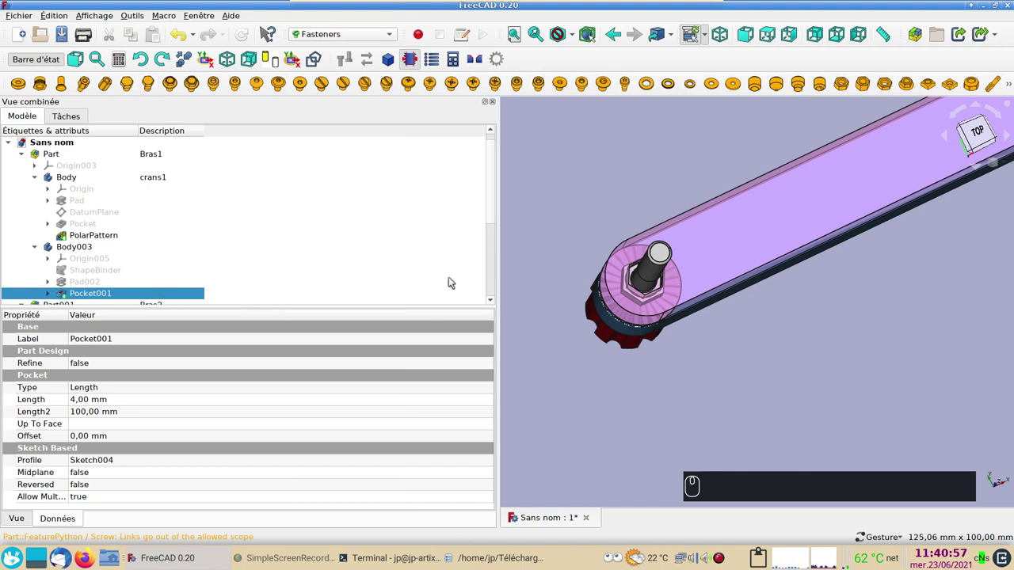
pyautogui.moveTo(492, 206); pyautogui.dragTo(87, 292)
pyautogui.click(84, 291)
# Step: Set the screw's diameter to M5 and invert it to true
pyautogui.click(97, 392)
pyautogui.click(97, 392)
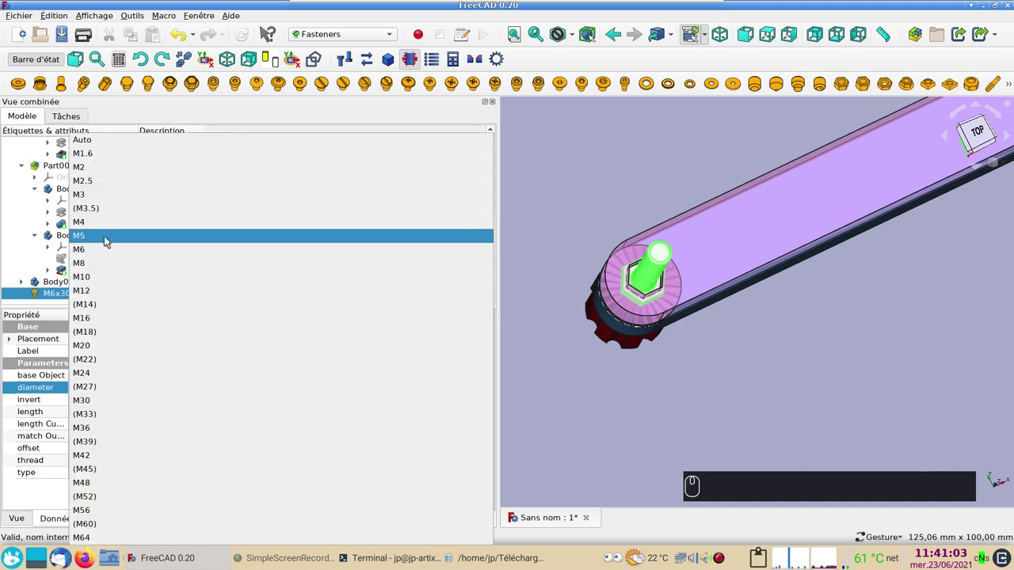
pyautogui.click(108, 240)
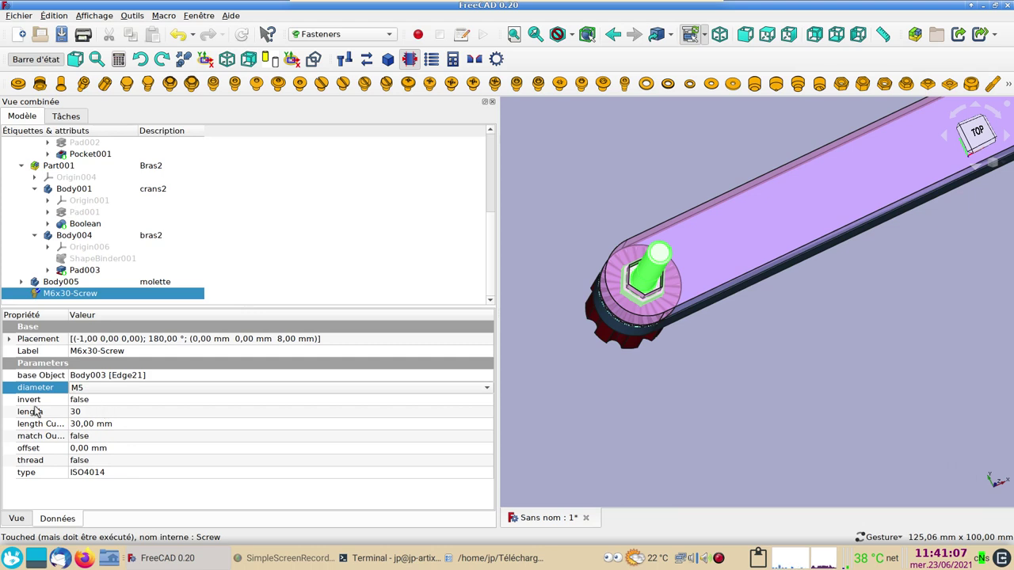
pyautogui.click(106, 403)
pyautogui.click(106, 404)
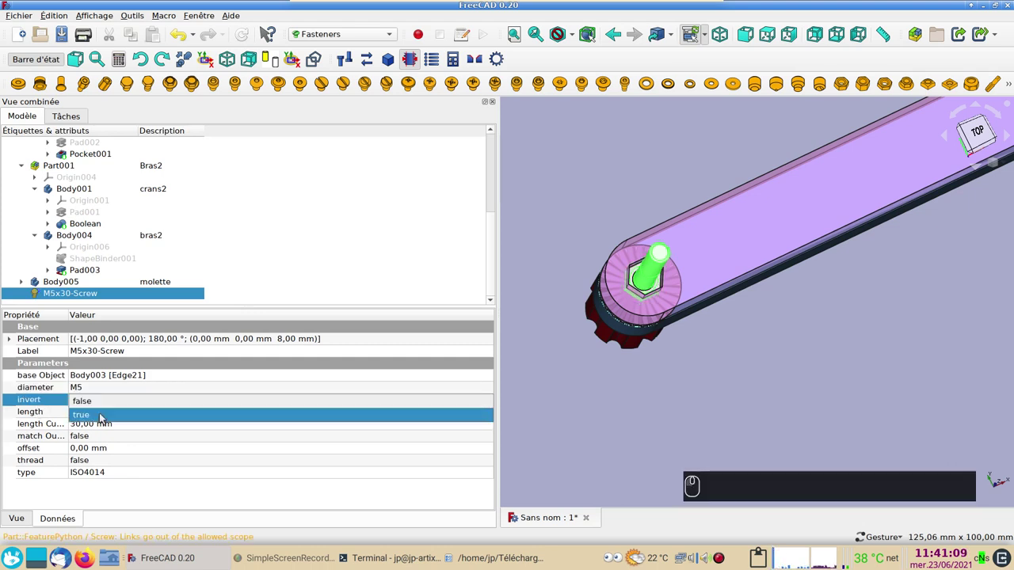
pyautogui.click(106, 416)
# Step: Raise the screw length to 35 mm (M5x35-Screw) and inspect it through the knob
pyautogui.click(576, 404)
pyautogui.moveTo(631, 446); pyautogui.dragTo(436, 344)
pyautogui.click(68, 297)
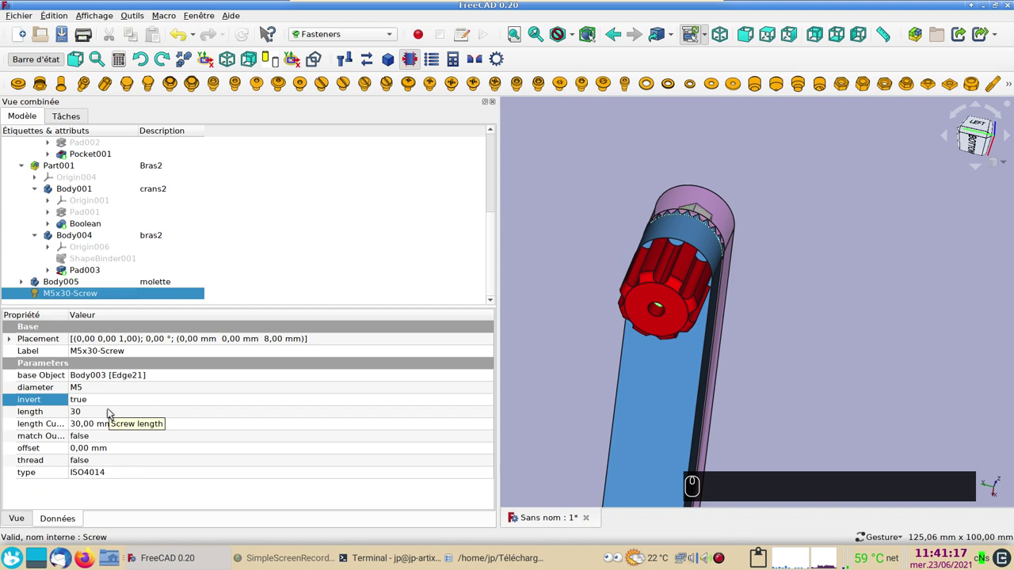
pyautogui.click(111, 411)
pyautogui.click(115, 415)
pyautogui.click(105, 423)
pyautogui.click(525, 395)
pyautogui.moveTo(861, 379); pyautogui.dragTo(615, 421)
pyautogui.click(746, 395)
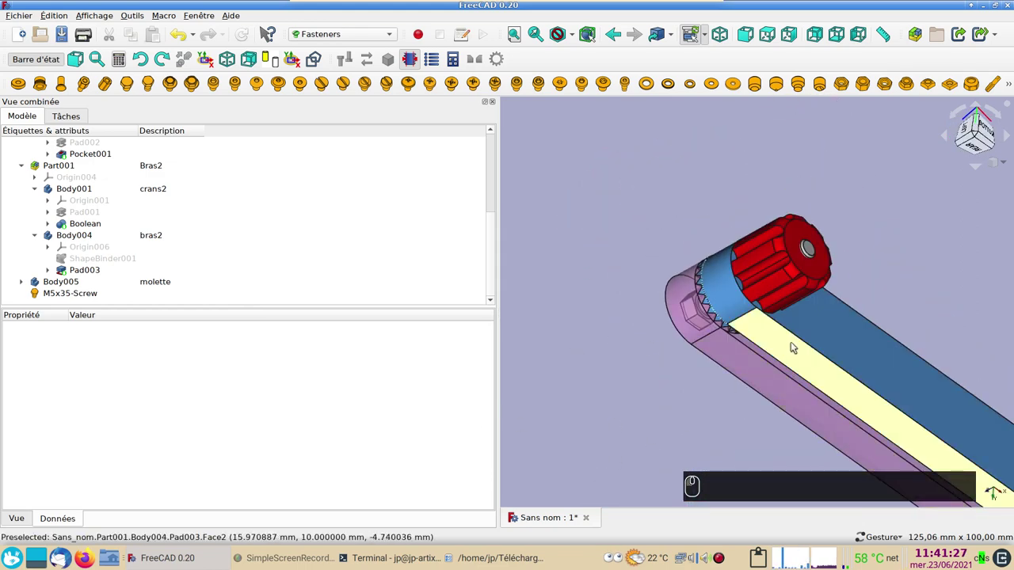
# Step: Collapse the Bras1 and Bras2 parts in the tree and select the Bras2 part
pyautogui.click(818, 322)
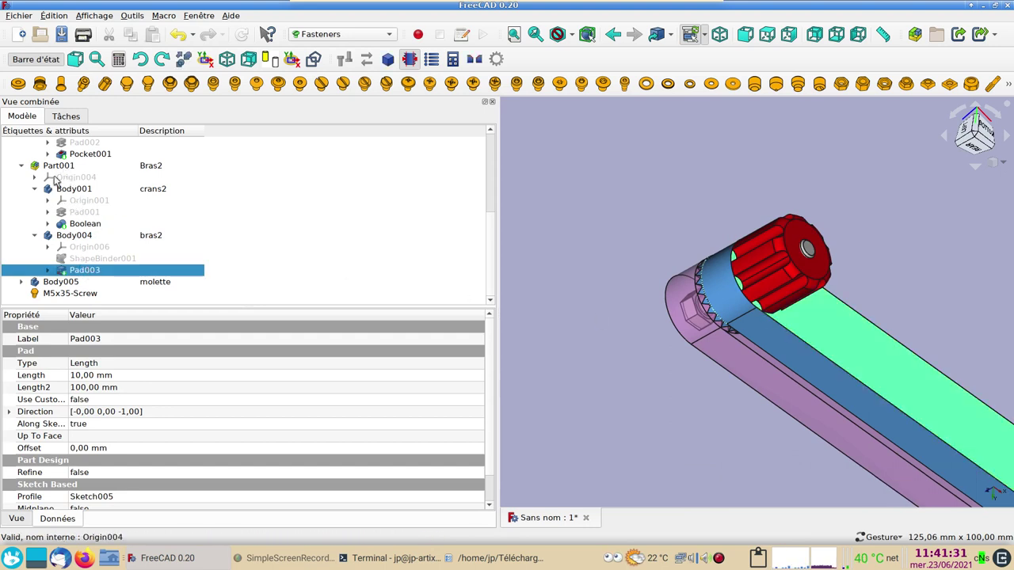
pyautogui.click(60, 170)
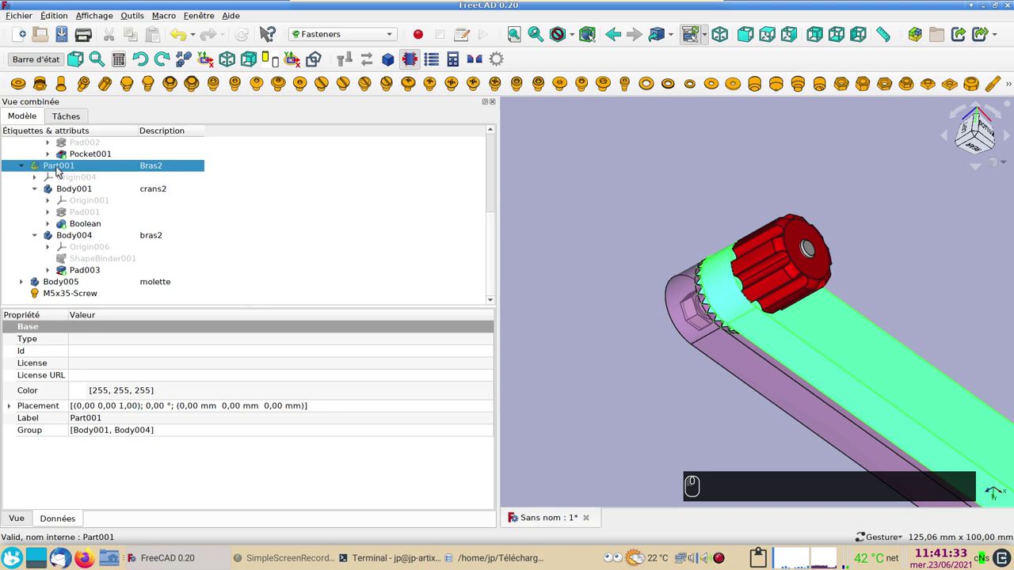
pyautogui.click(27, 167)
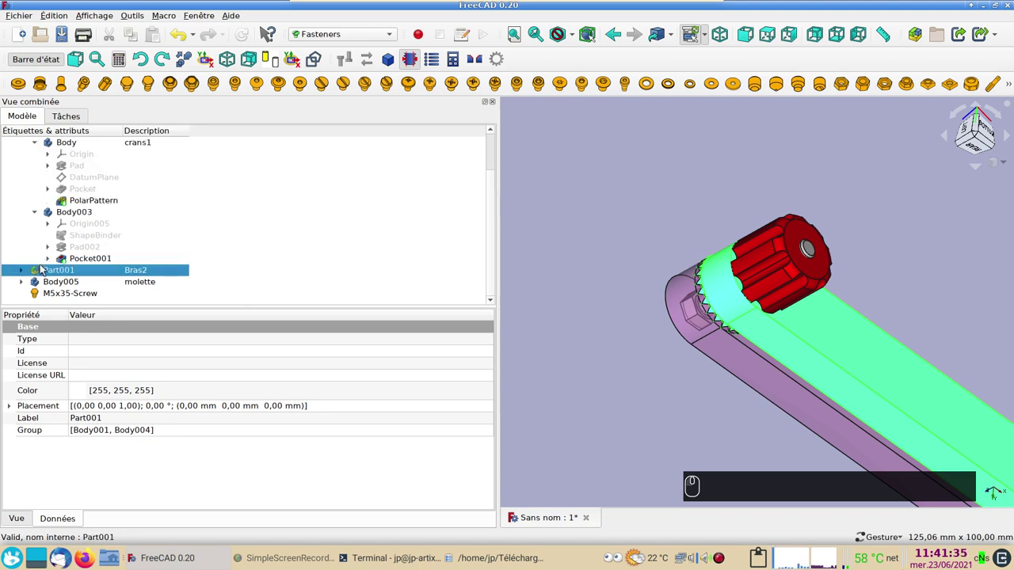
pyautogui.scroll(3)
pyautogui.click(27, 156)
pyautogui.click(61, 181)
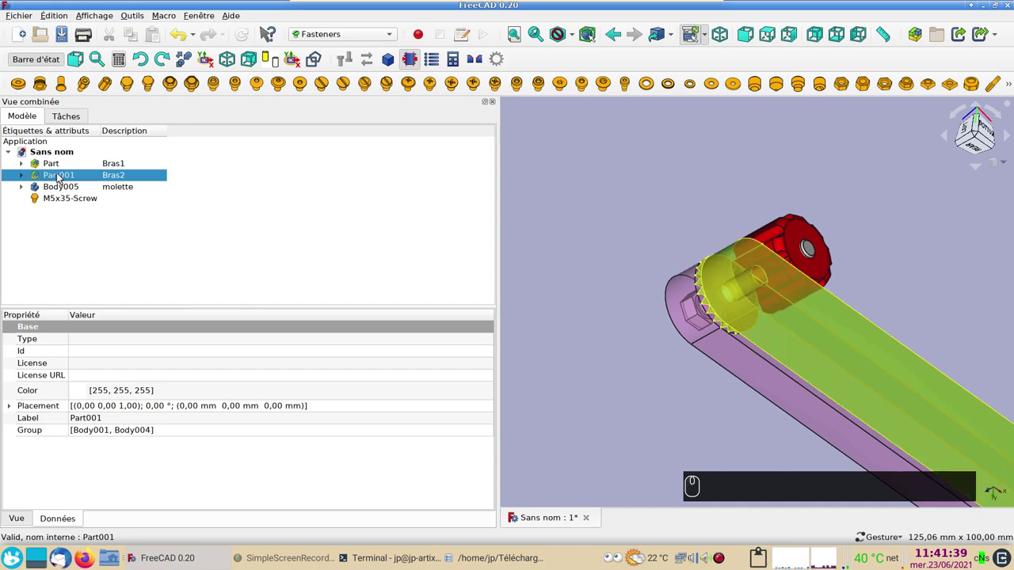
# Step: Rotate Bras2 by -45° about the hinge pin with the Transform dragger and confirm
pyautogui.rightClick(54, 177)
pyautogui.click(80, 196)
pyautogui.click(694, 337)
pyautogui.moveTo(768, 372); pyautogui.dragTo(599, 285)
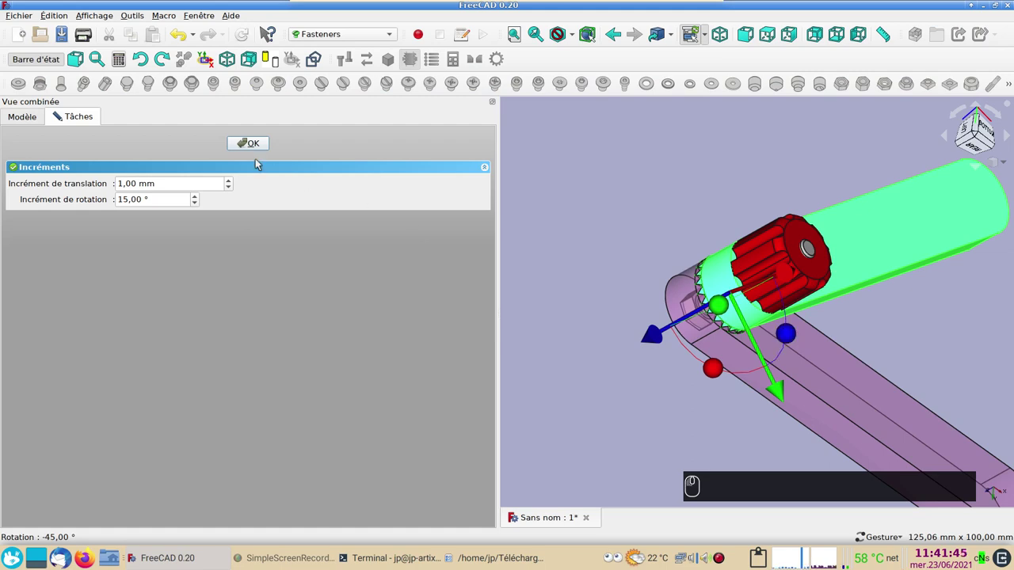
pyautogui.click(257, 148)
pyautogui.click(627, 251)
# Step: Orbit the model to inspect the two arms opened into an angled V
pyautogui.scroll(-3)
pyautogui.moveTo(755, 390); pyautogui.dragTo(845, 370)
pyautogui.scroll(3)
pyautogui.moveTo(948, 329); pyautogui.dragTo(804, 333)
pyautogui.scroll(-3)
pyautogui.moveTo(869, 300); pyautogui.dragTo(780, 262)
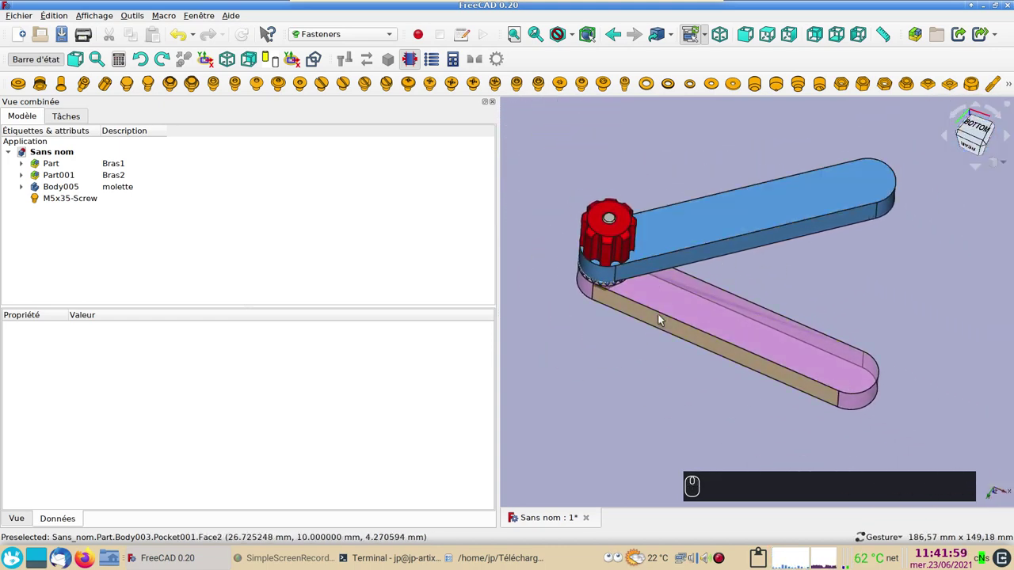